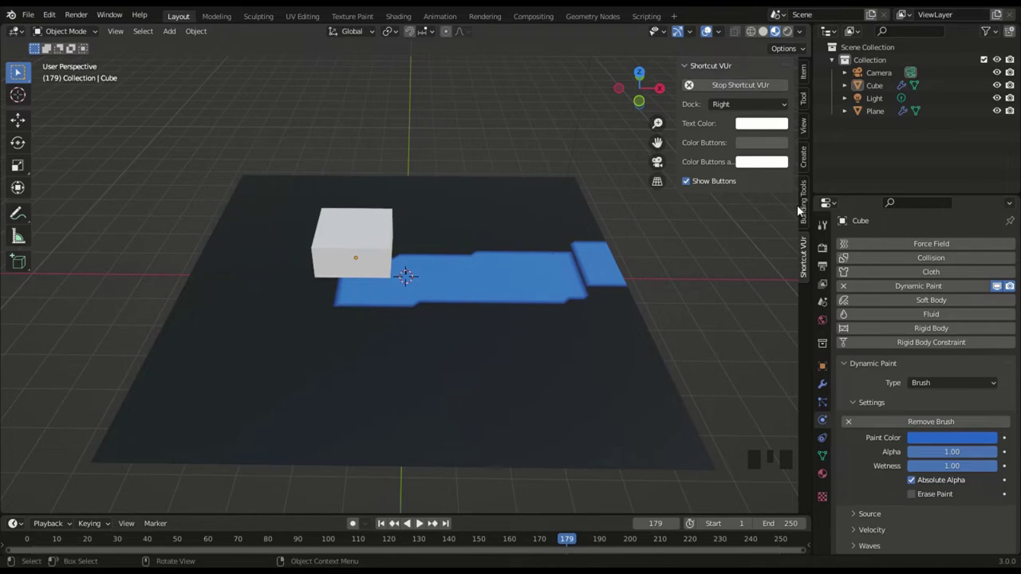
- Hide the sidebar, switch to top view, rewind and play the animation, then grab the cube brush
key("n")
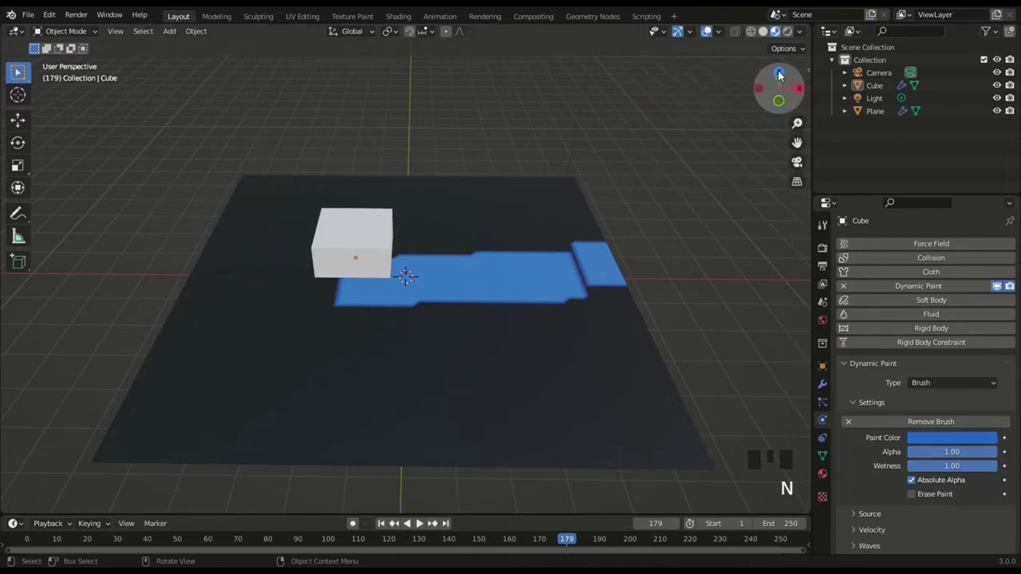
left_click(784, 75)
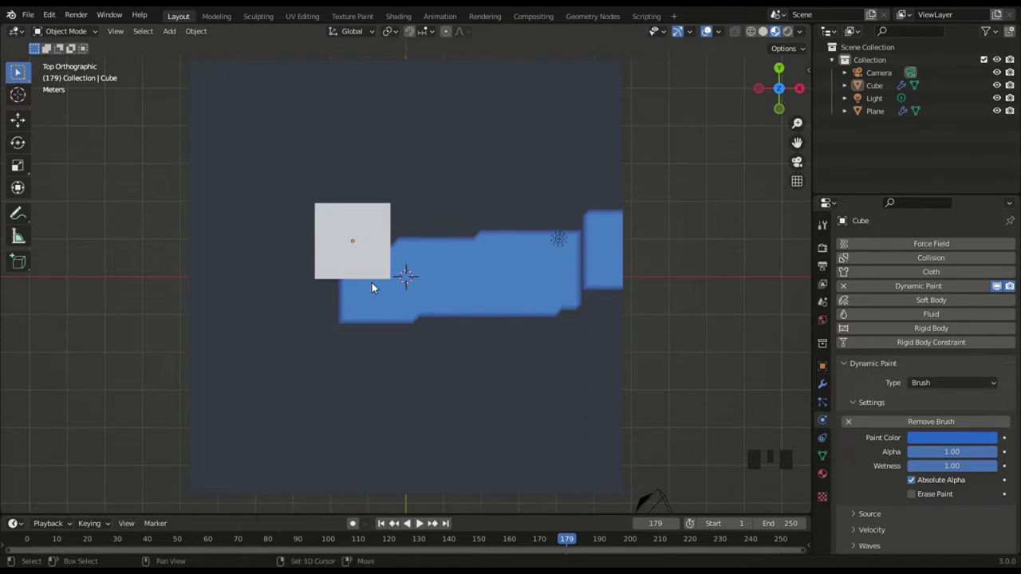
key("Left")
key("space")
key("g")
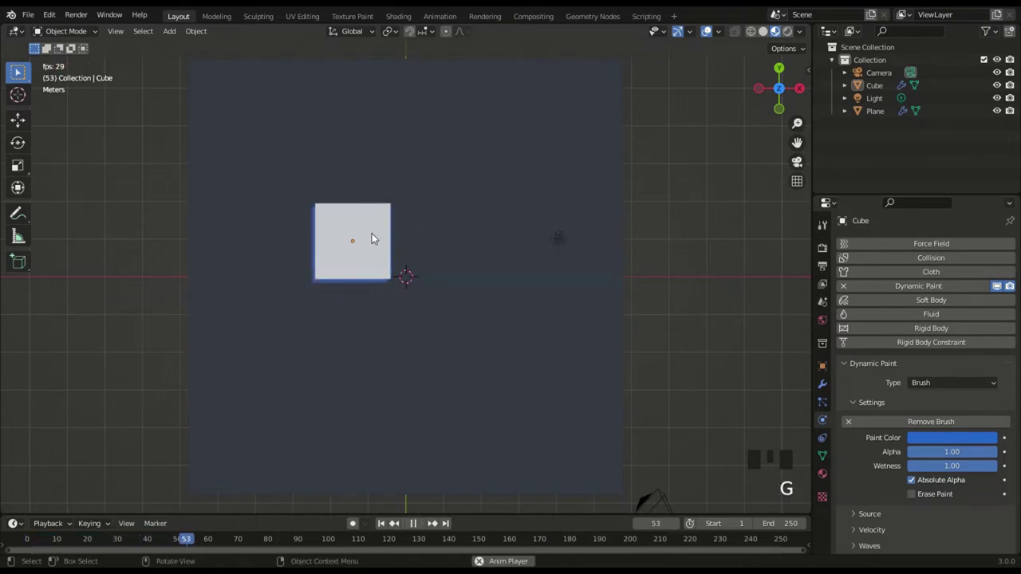
left_click(362, 238)
- Drag the cube around the plane during playback to leave winding blue trails, then pause at frame 122
key("g")
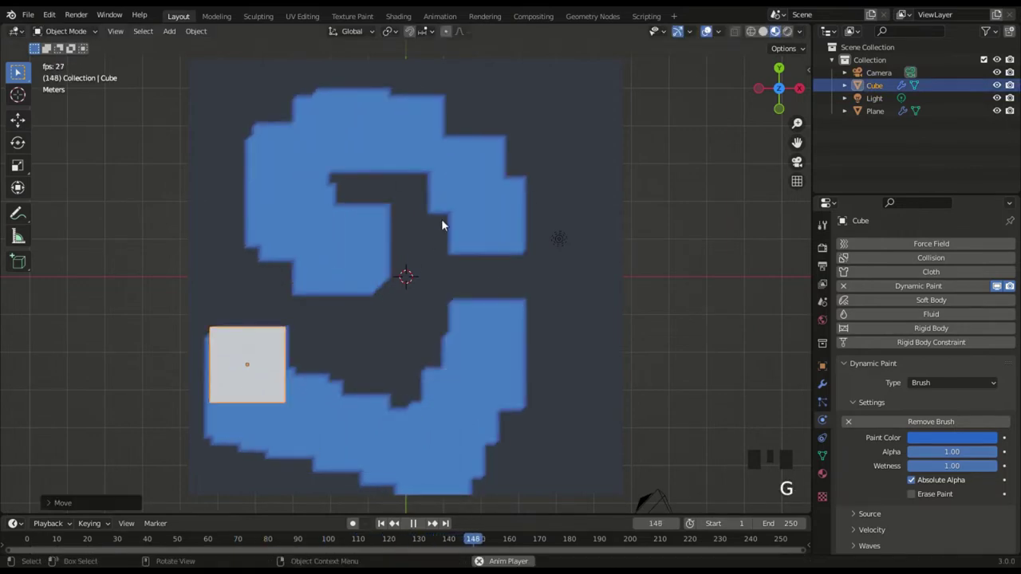
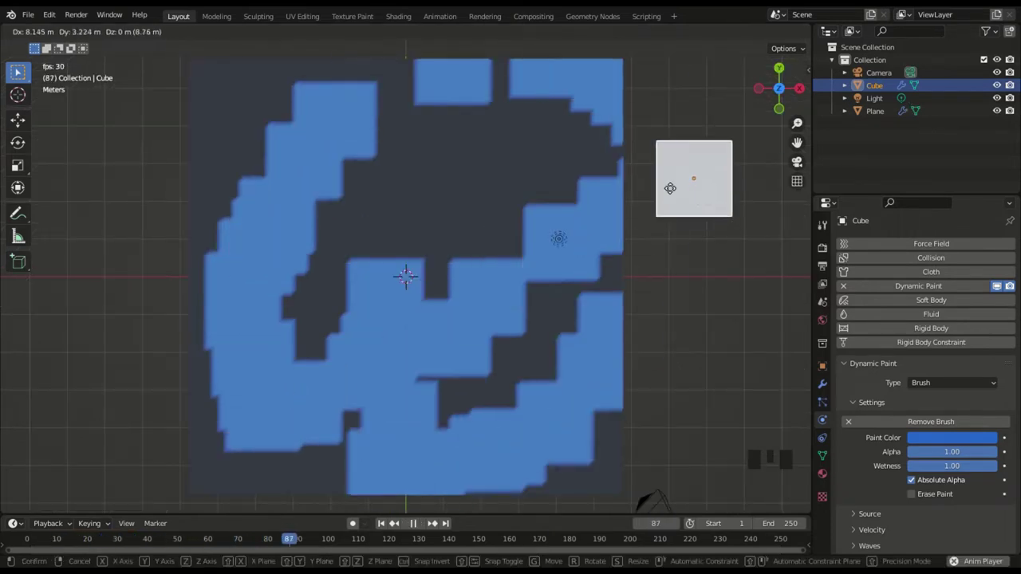
key("space")
left_click(394, 277)
left_click(788, 71)
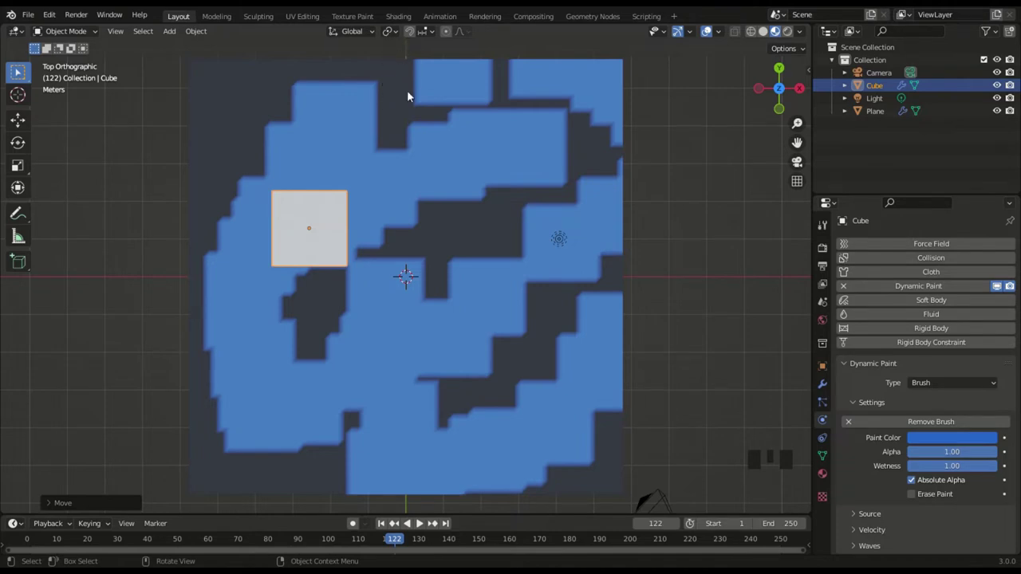
- Select the plane canvas, nudge it to clear the painted trails, then reselect the cube brush
left_click(385, 251)
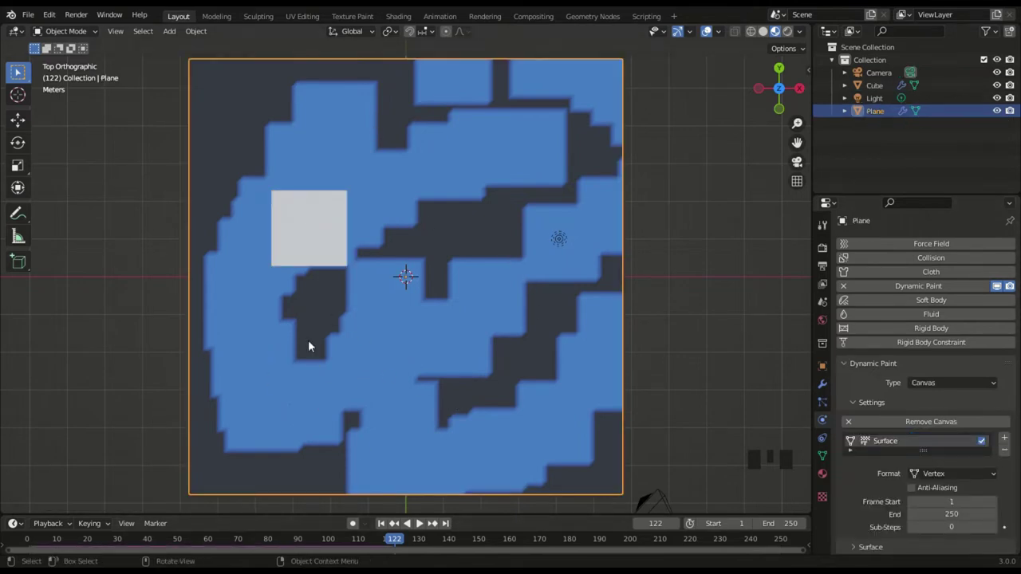
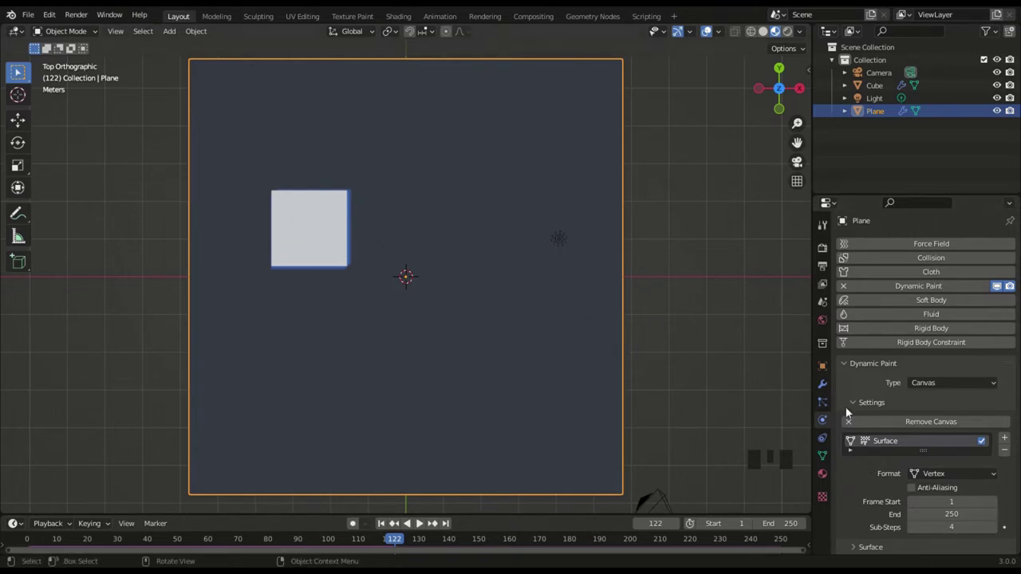
scroll("down", 3)
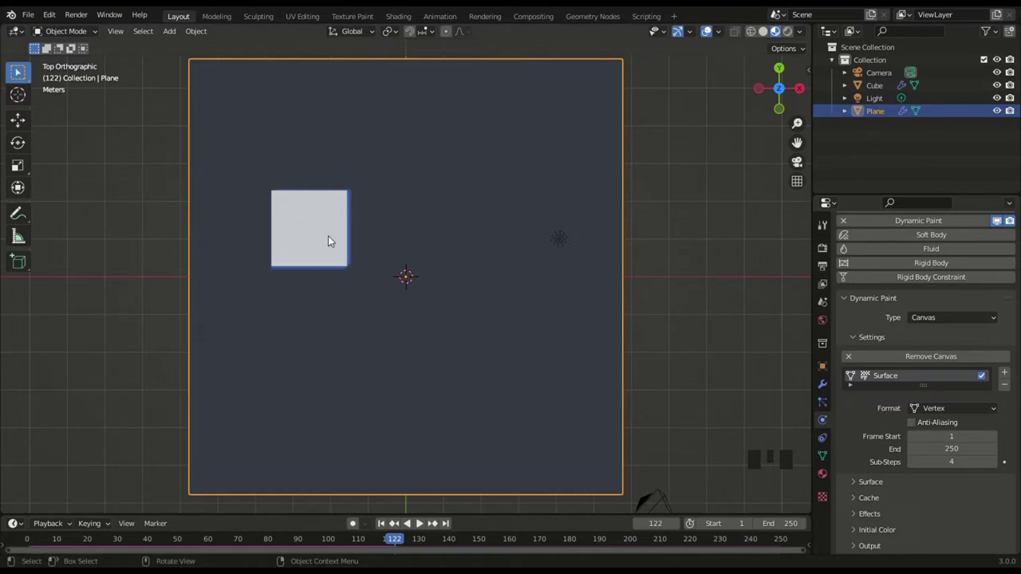
key("g")
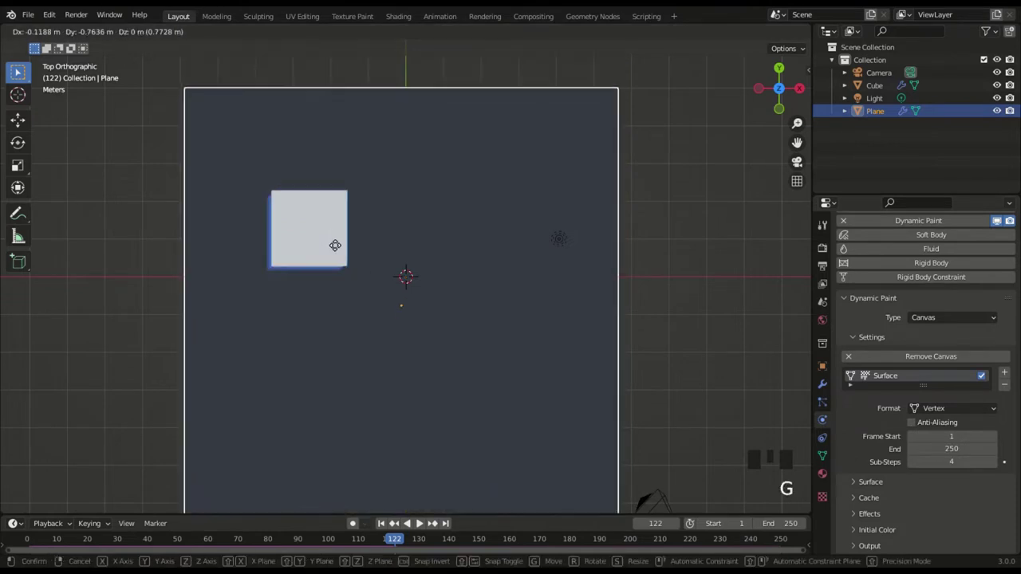
left_click(317, 237)
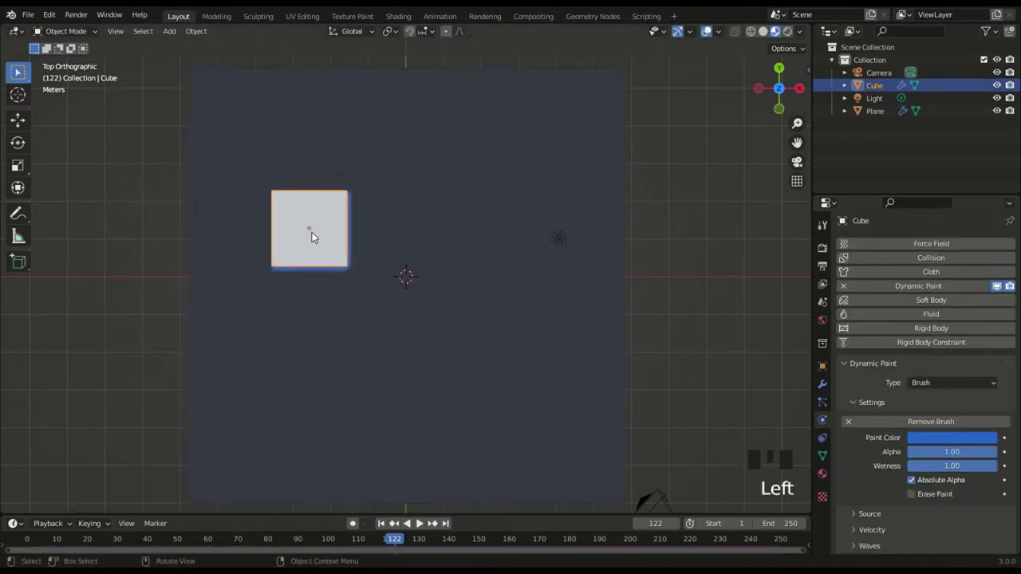
- Play and move the cube twice around the plane to paint a fresh ring of blue trails
key("space")
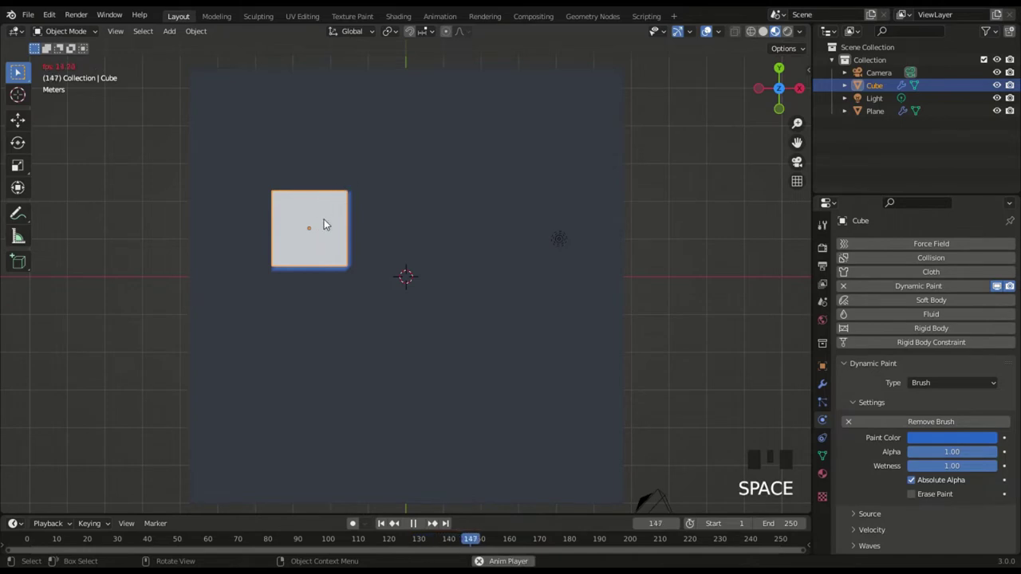
key("g")
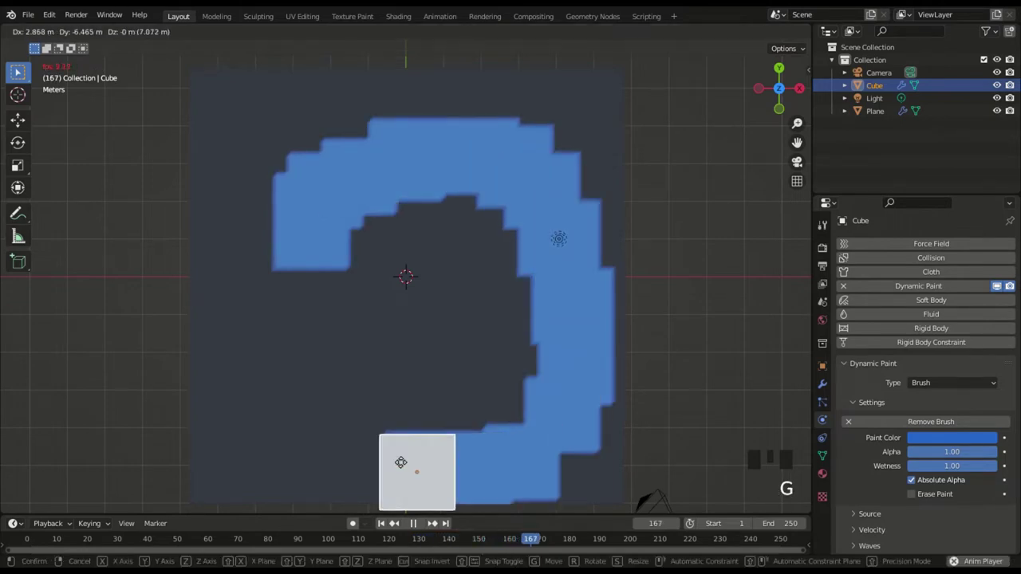
key("space")
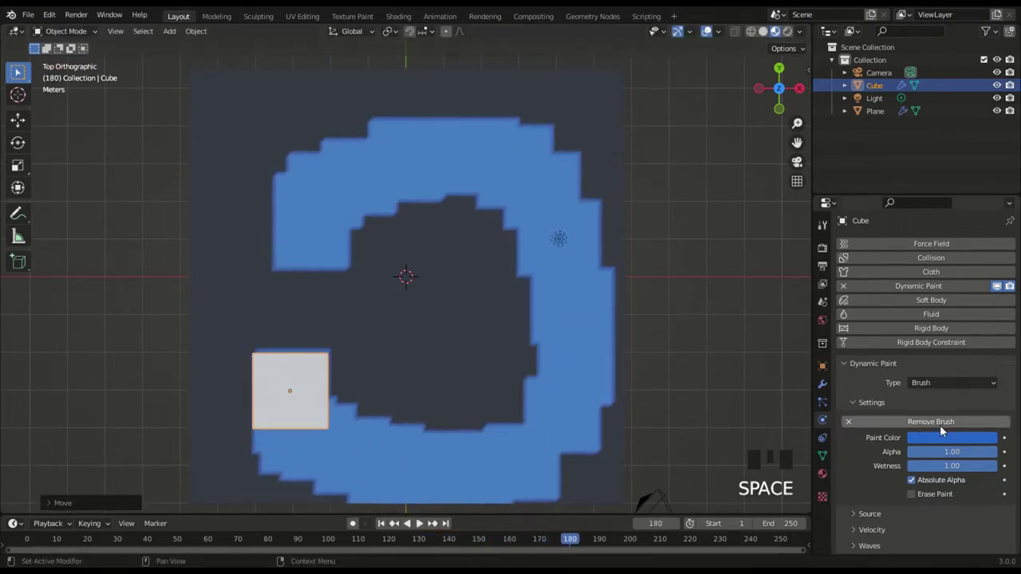
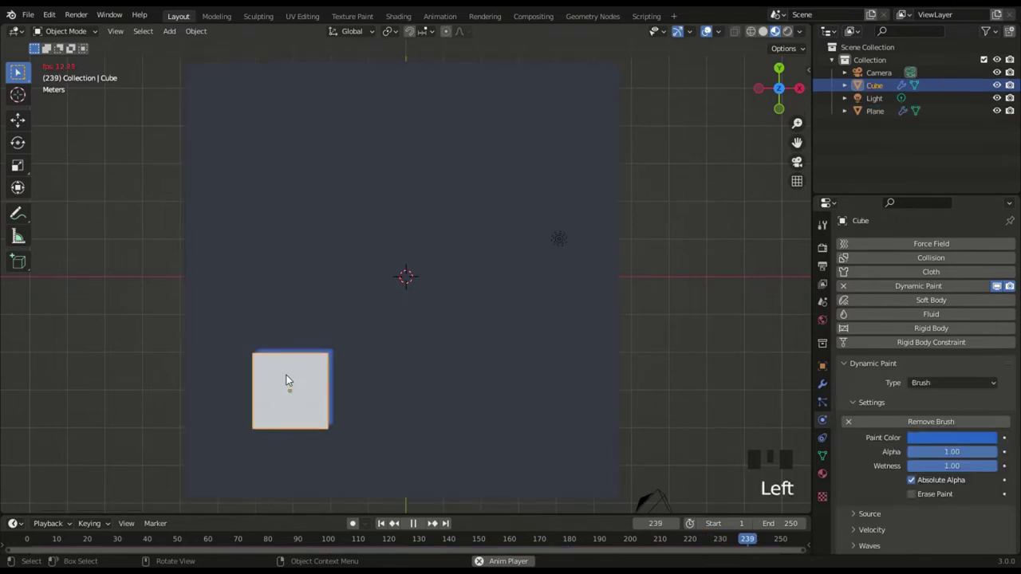
key("g")
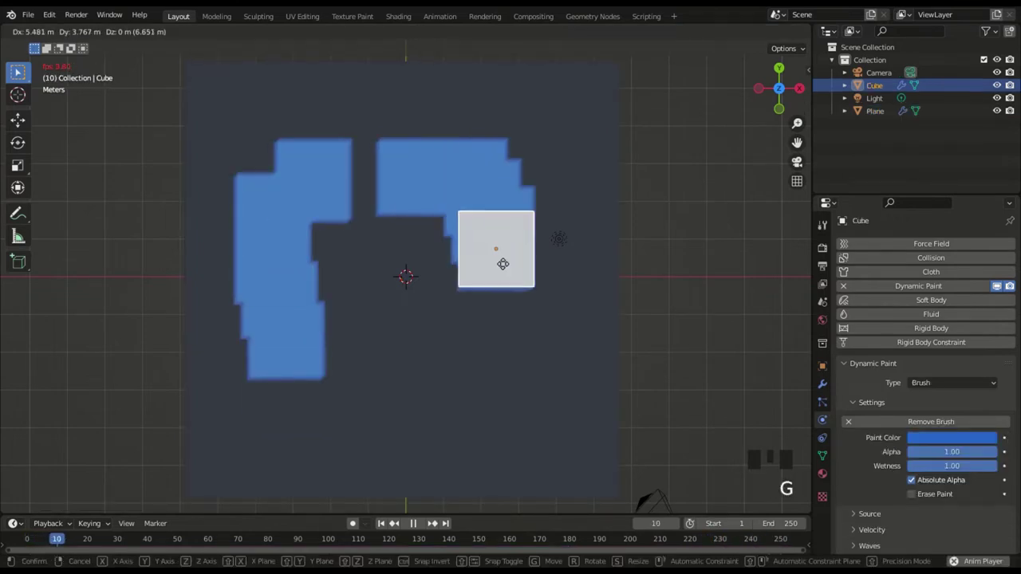
key("space")
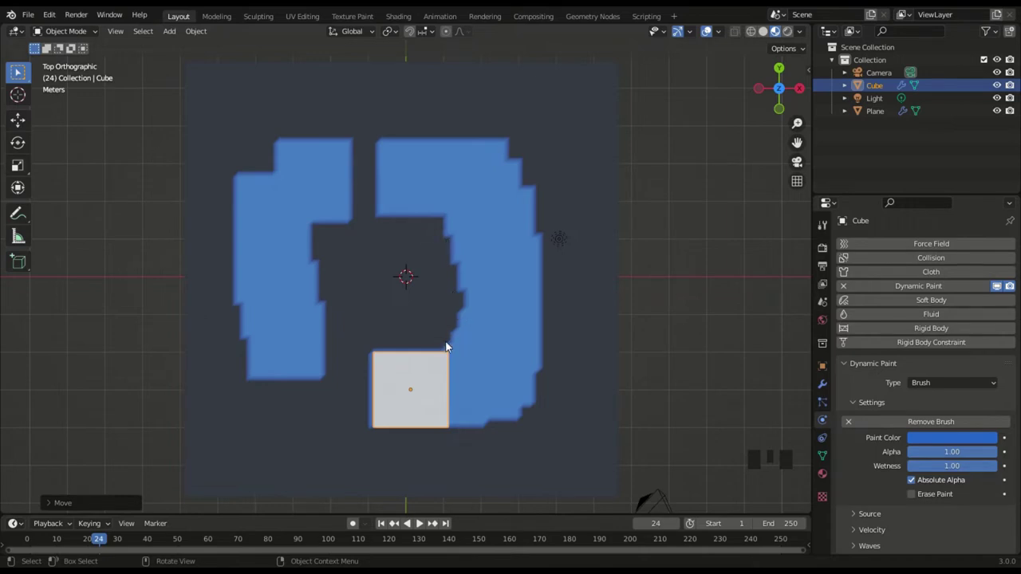
scroll("up", 3)
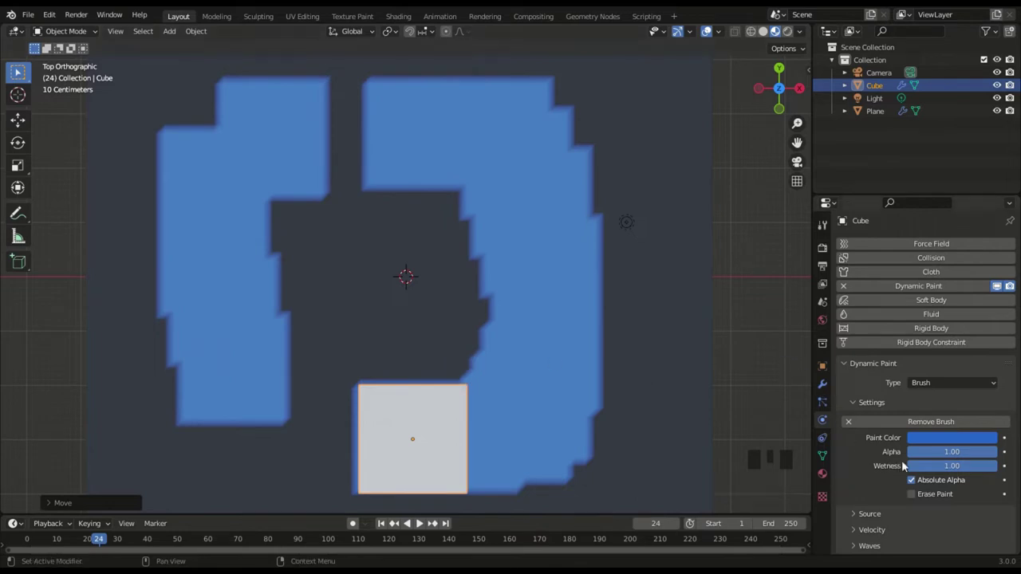
- Select the plane canvas, review its settings, rewind to frame 1 and start playback
left_click_drag(581, 352, 732, 408)
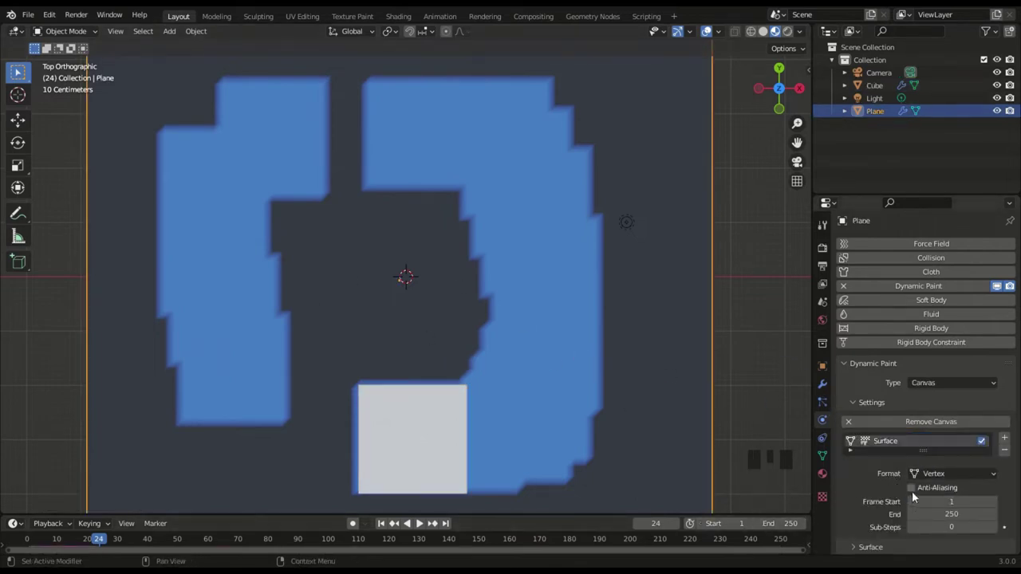
left_click(916, 490)
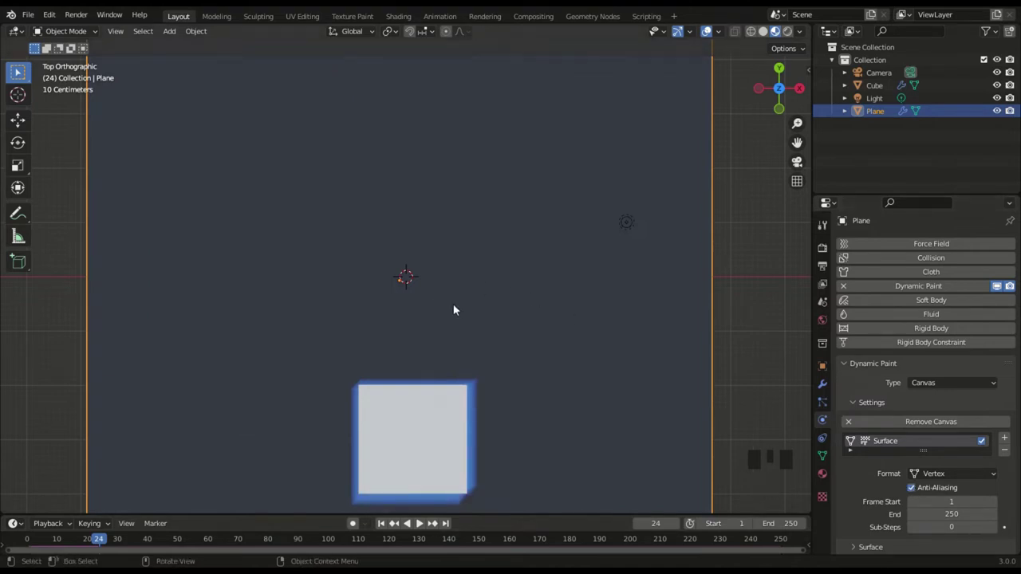
scroll("down", 3)
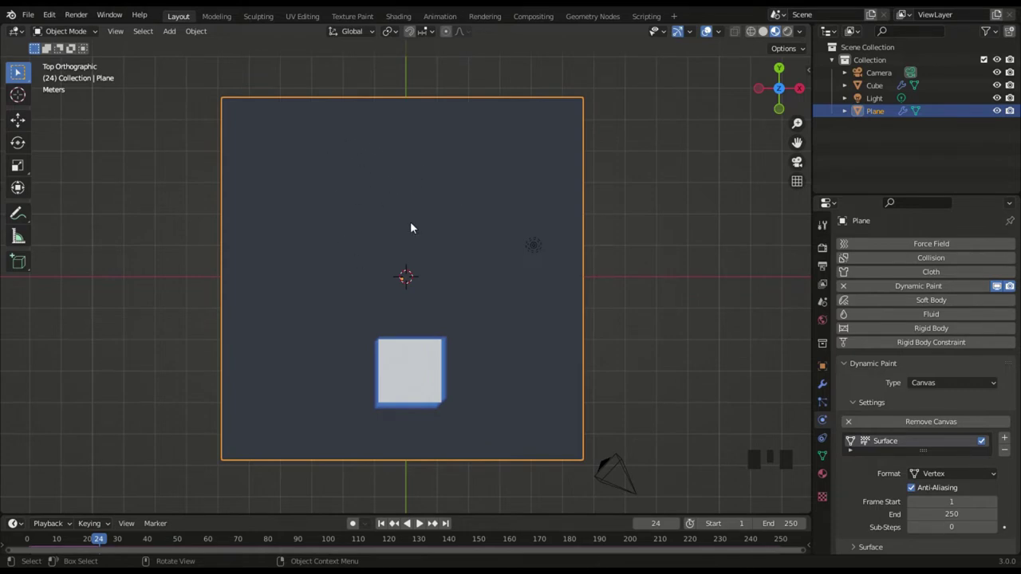
key("Left")
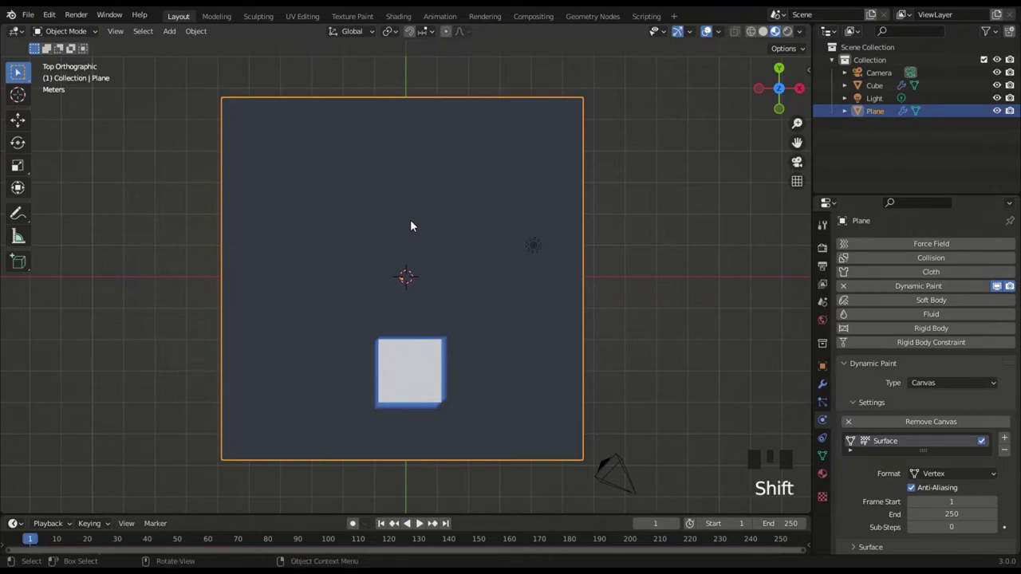
key("space")
- Move the cube across the plane during playback to paint a new looping blue trail
left_click(431, 362)
key("g")
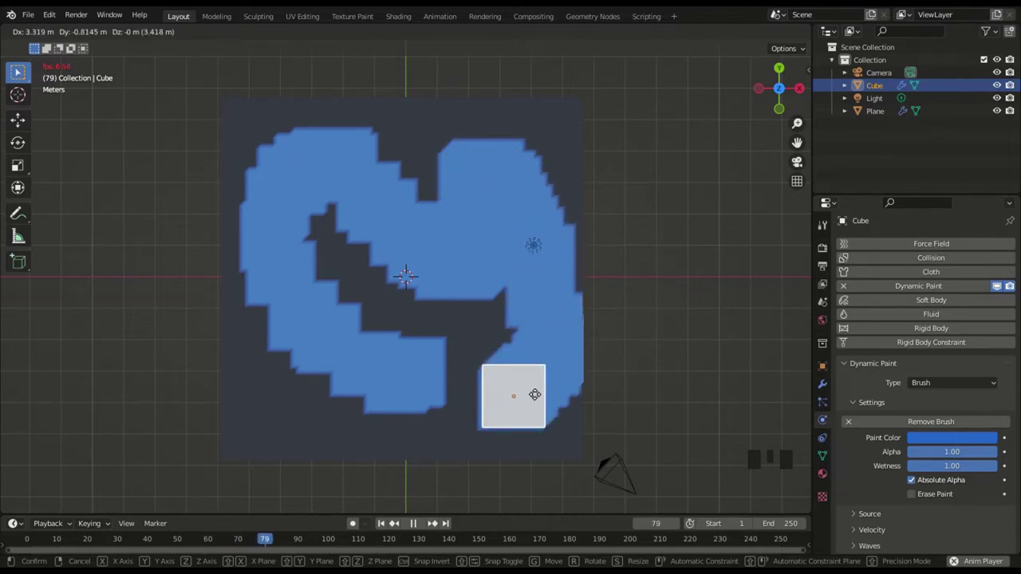
key("space")
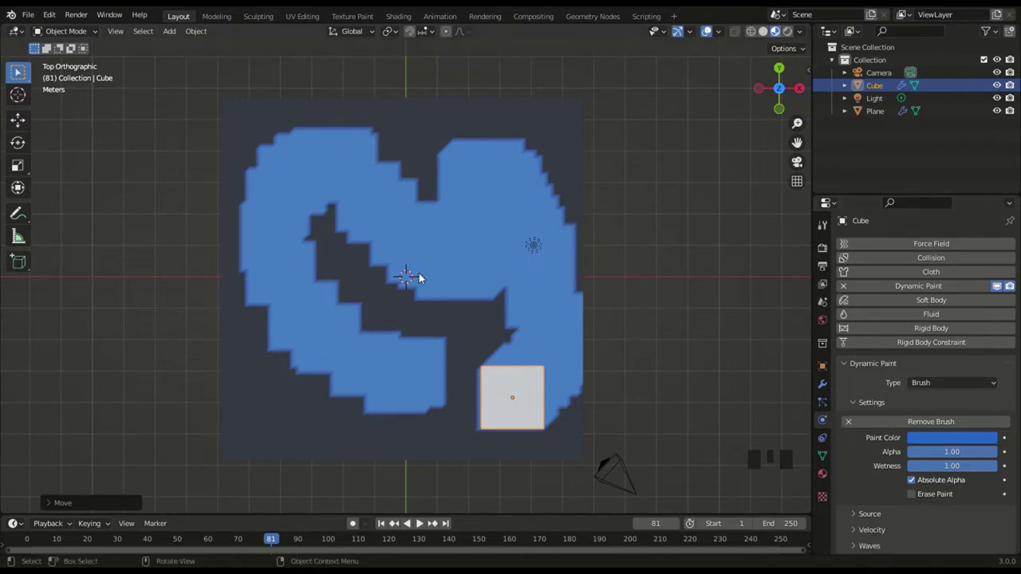
- Select the plane canvas and expand its Dynamic Paint surface type options, keeping Paint current
left_click_drag(424, 276, 915, 494)
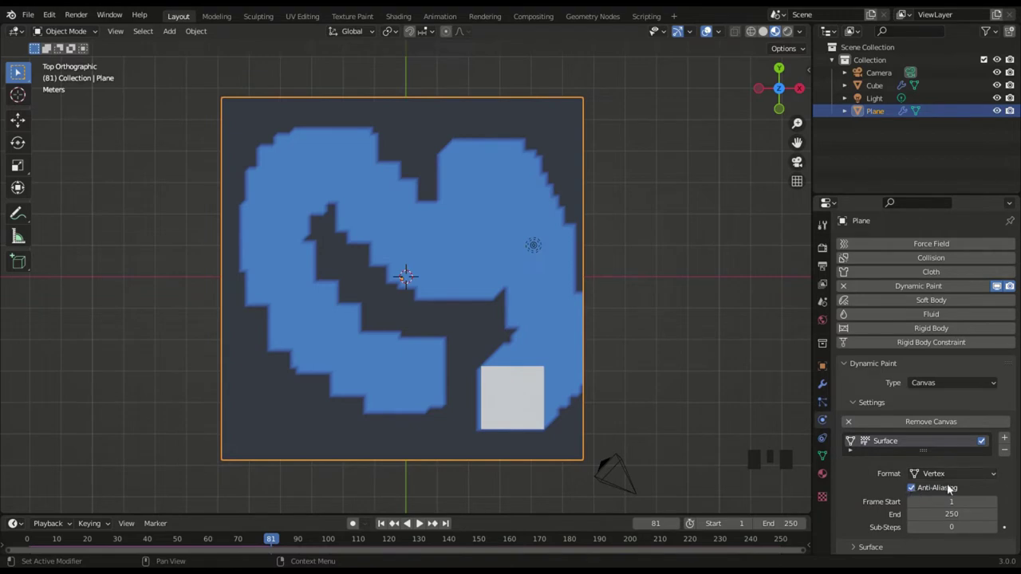
scroll("down", 3)
scroll("down", 3)
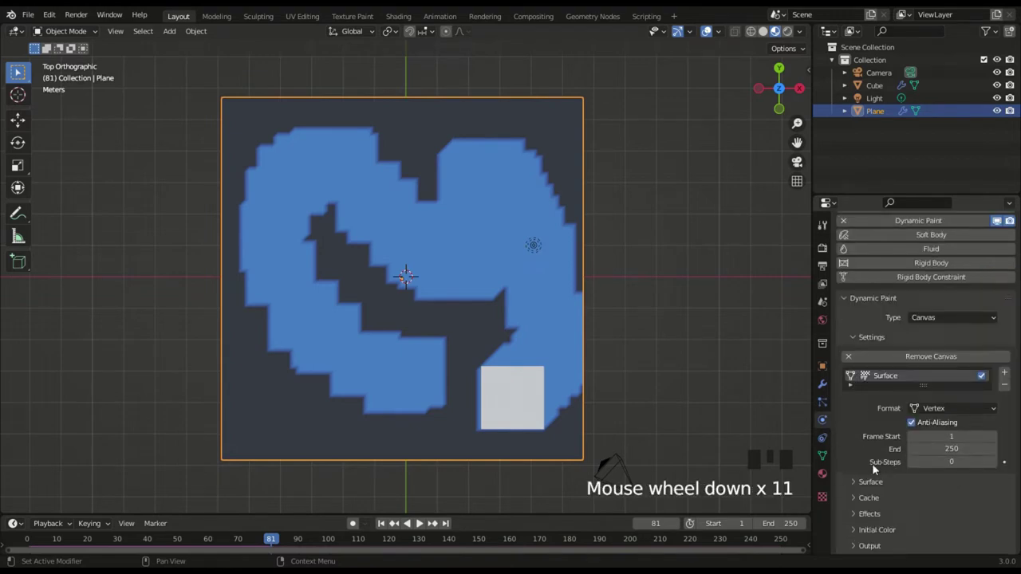
left_click_drag(871, 404, 948, 452)
scroll("down", 3)
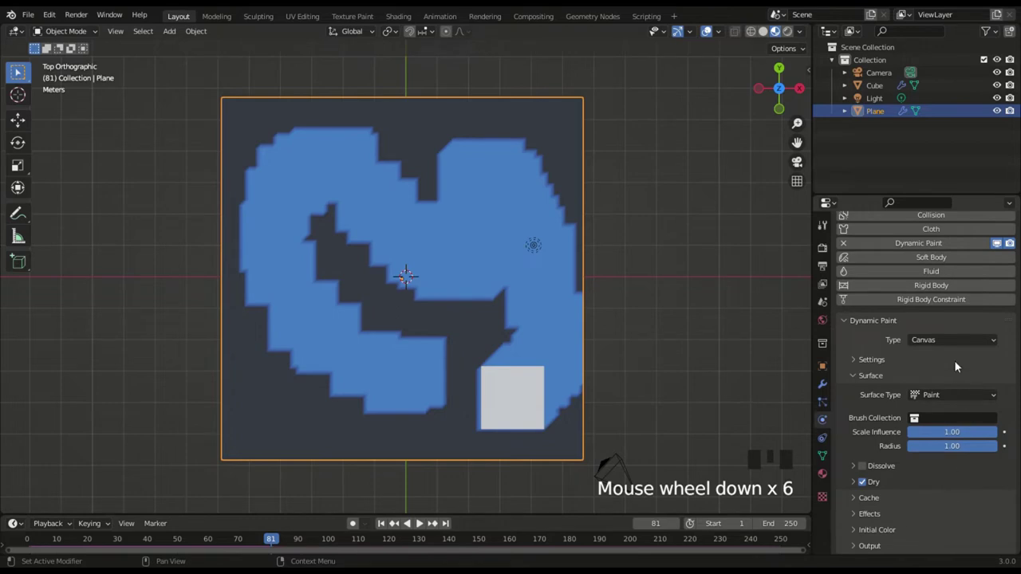
left_click_drag(945, 397, 956, 407)
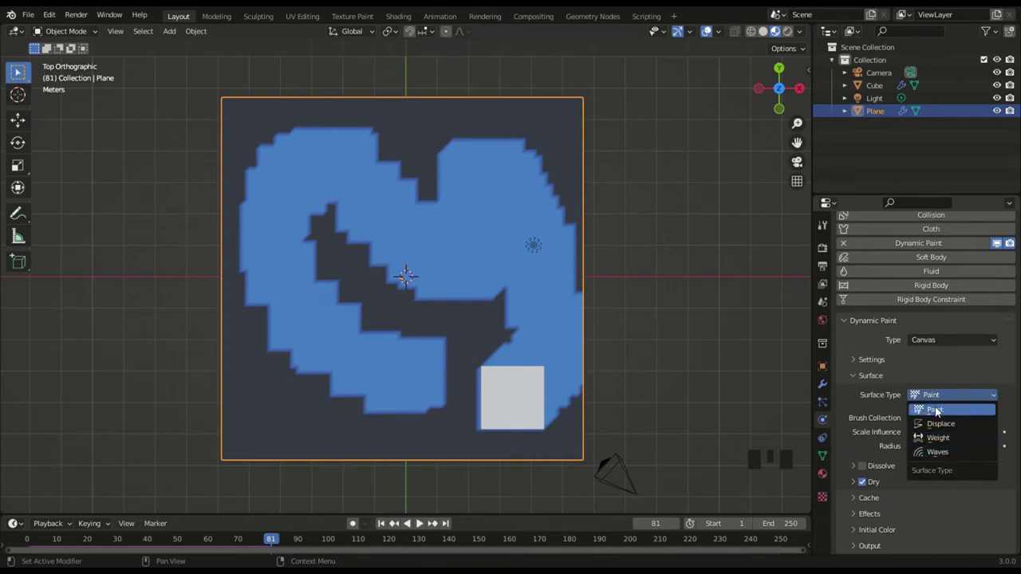
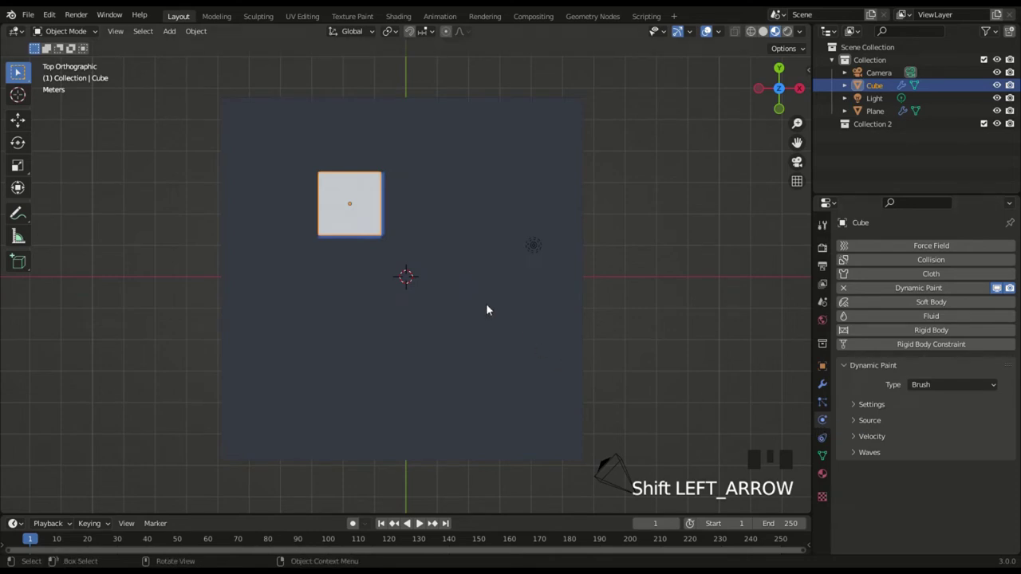
- Select the plane canvas and adjust an option in its Dynamic Paint surface panel
left_click(409, 319)
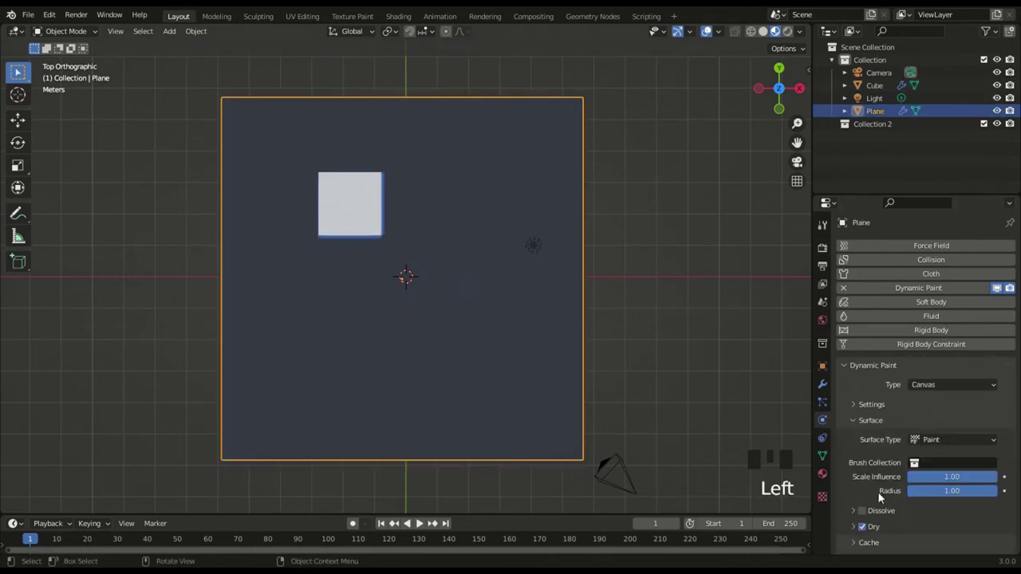
scroll("down", 3)
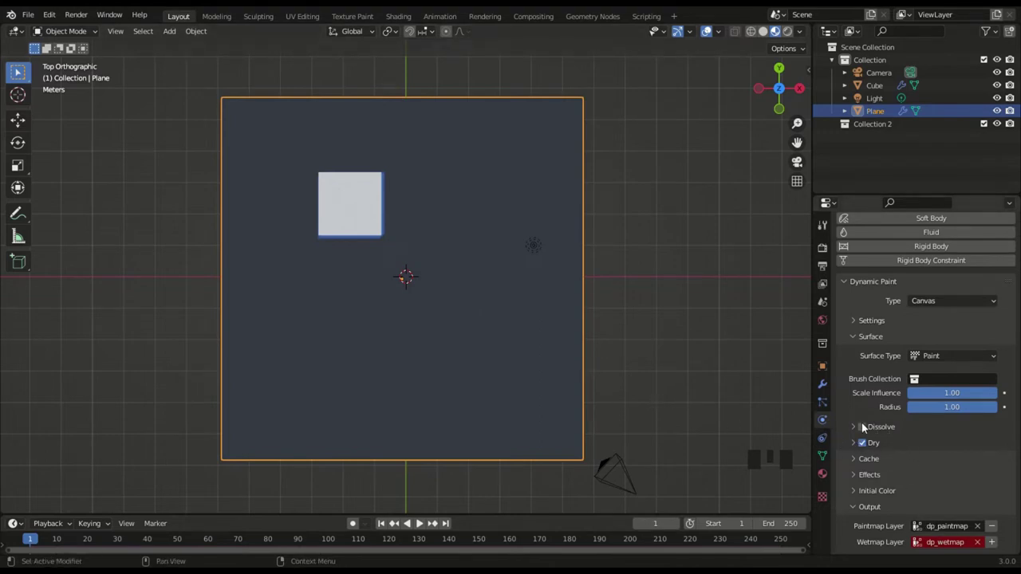
left_click(866, 427)
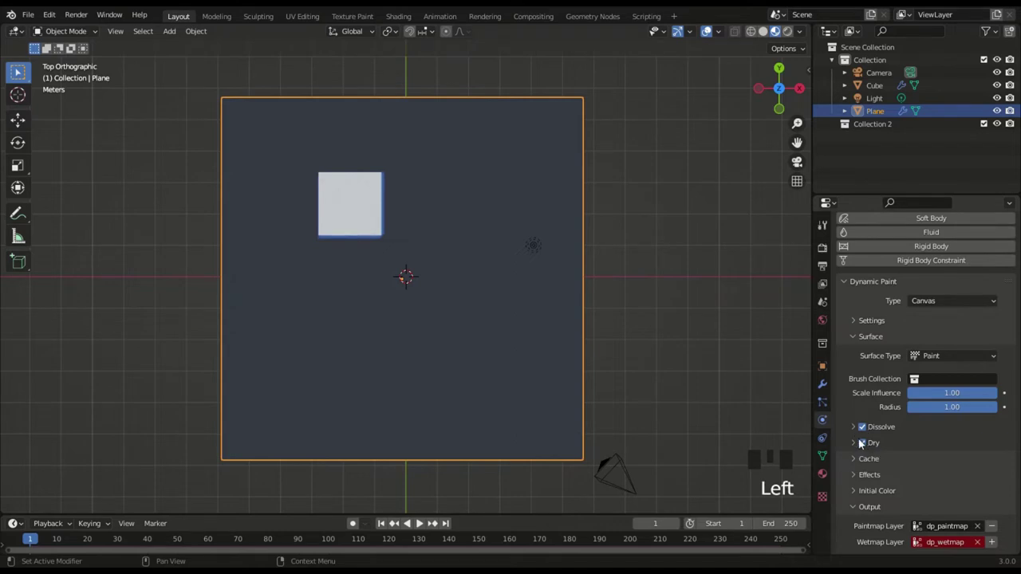
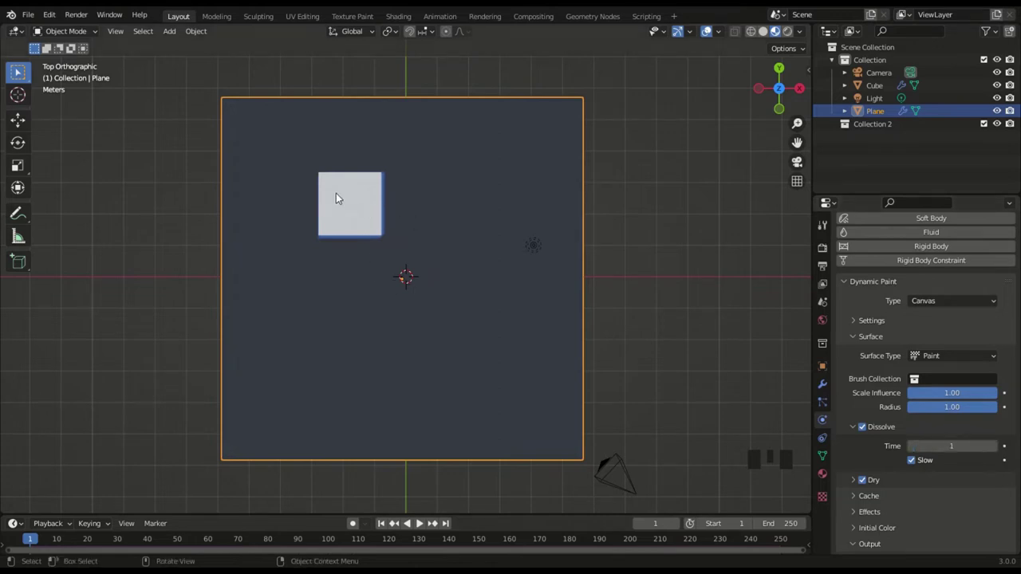
- Move the cube around the plane during playback to paint a closed blue ring, stopping at frame 49
left_click(341, 196)
key("space")
key("g")
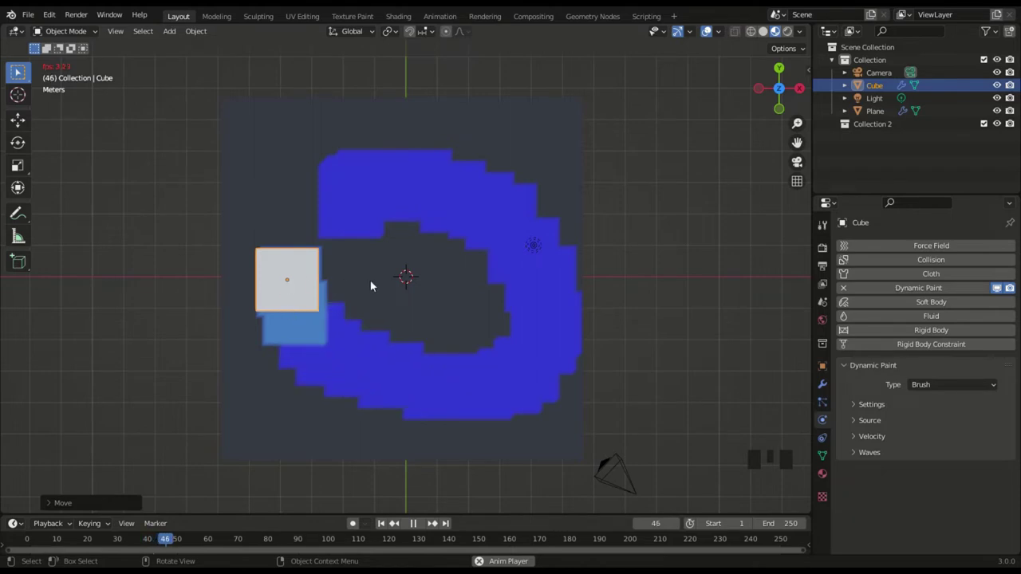
key("space")
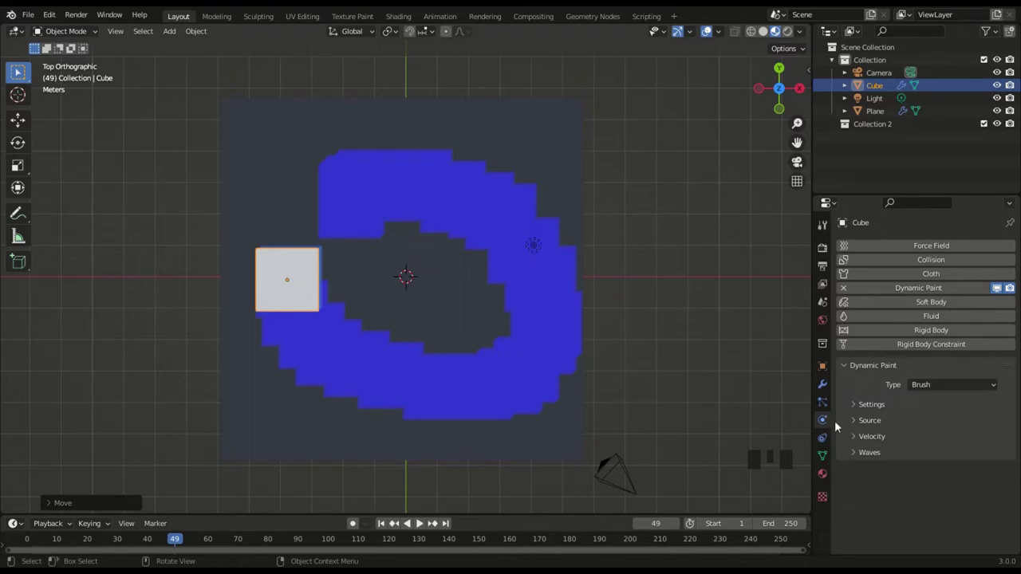
- Enable Dissolve with time 1 on the plane's paint surface so the canvas clears again
left_click(410, 313)
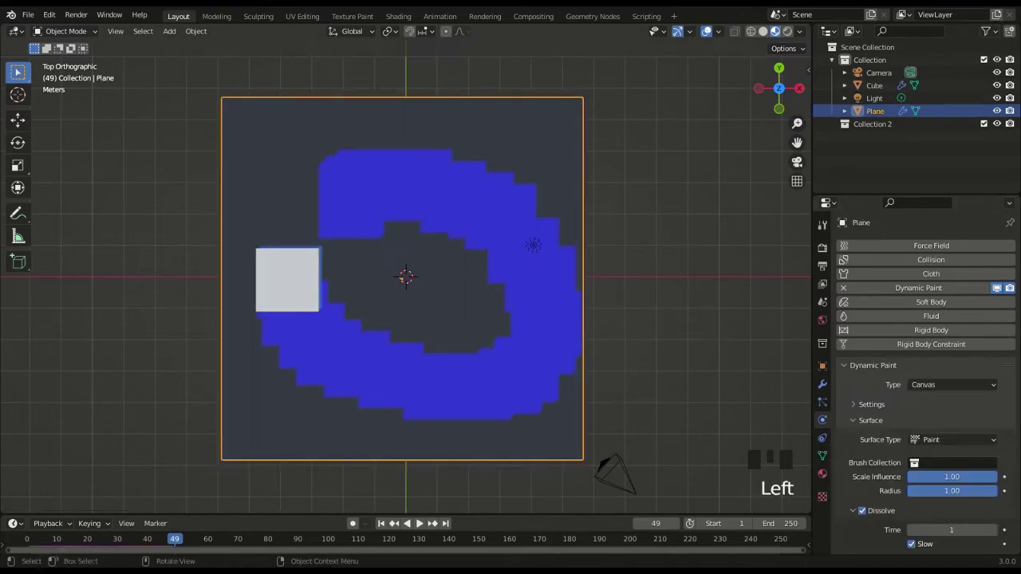
scroll("down", 3)
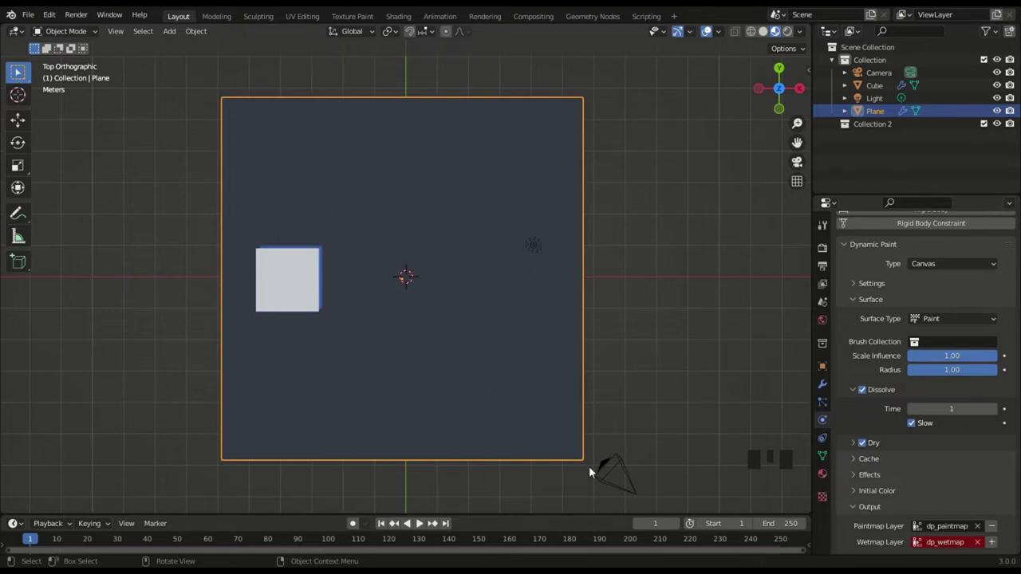
left_click(918, 431)
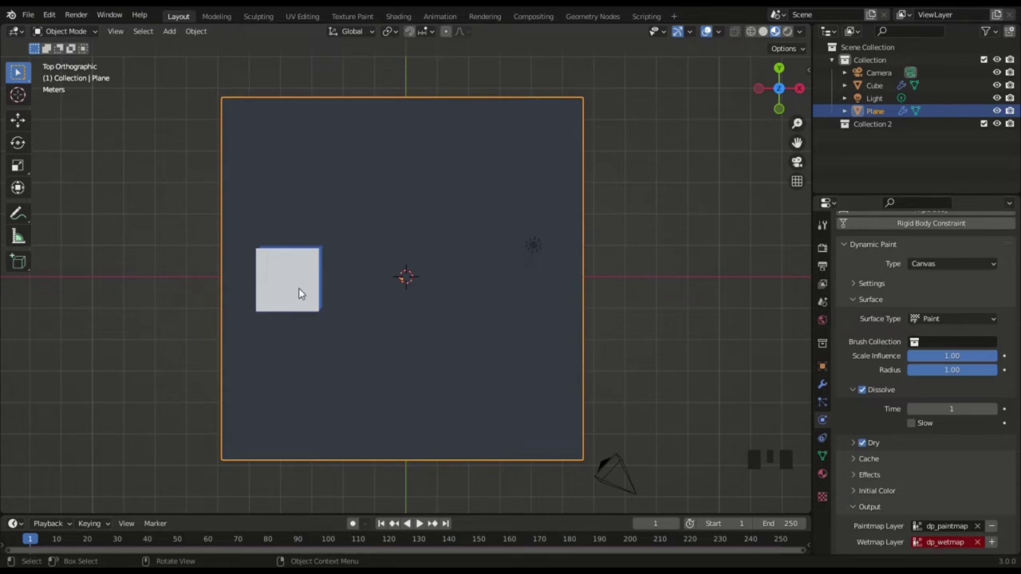
- Play and move the cube around the plane to paint a new winding blue trail
key("space")
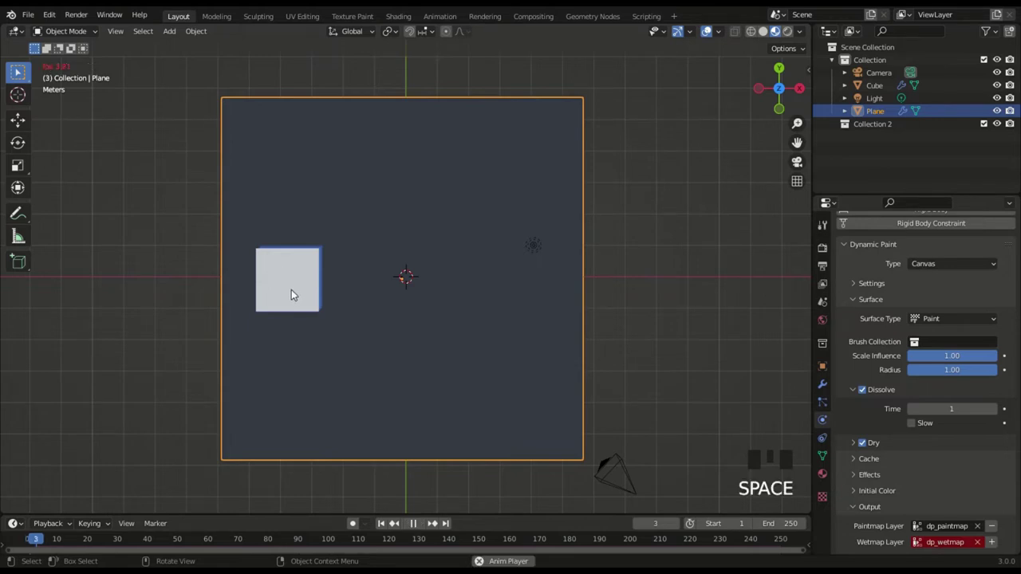
left_click(296, 293)
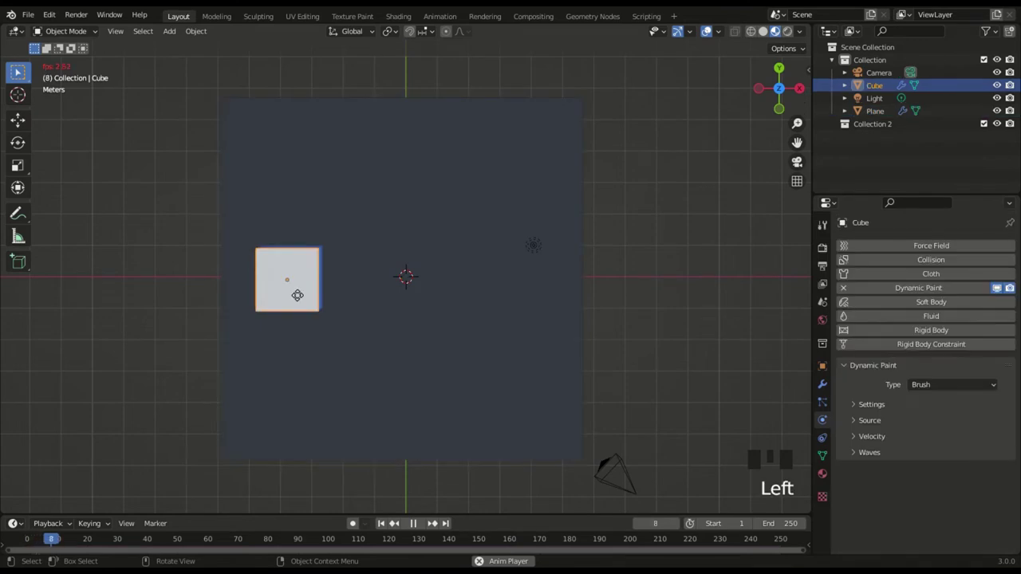
key("g")
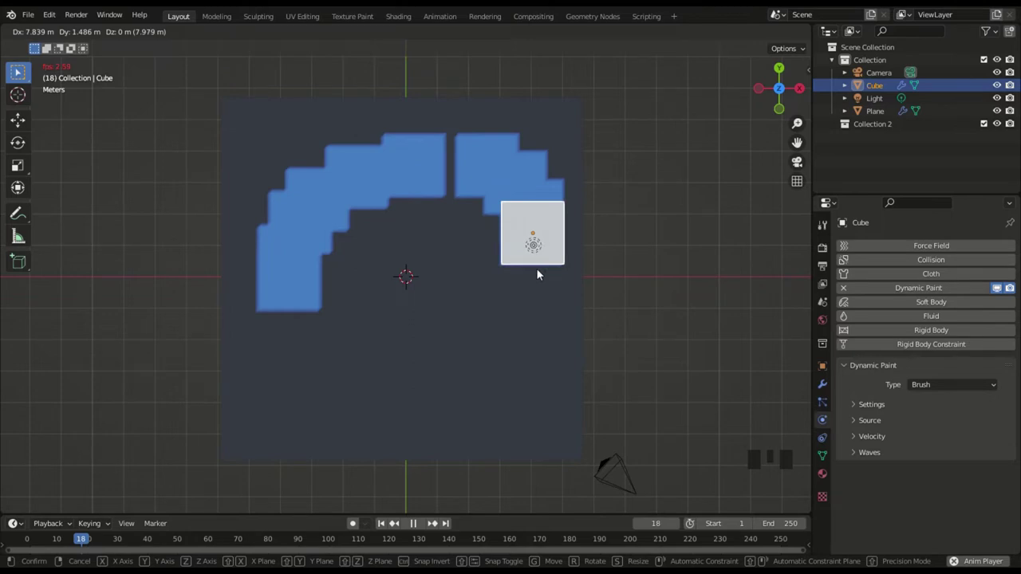
key("g")
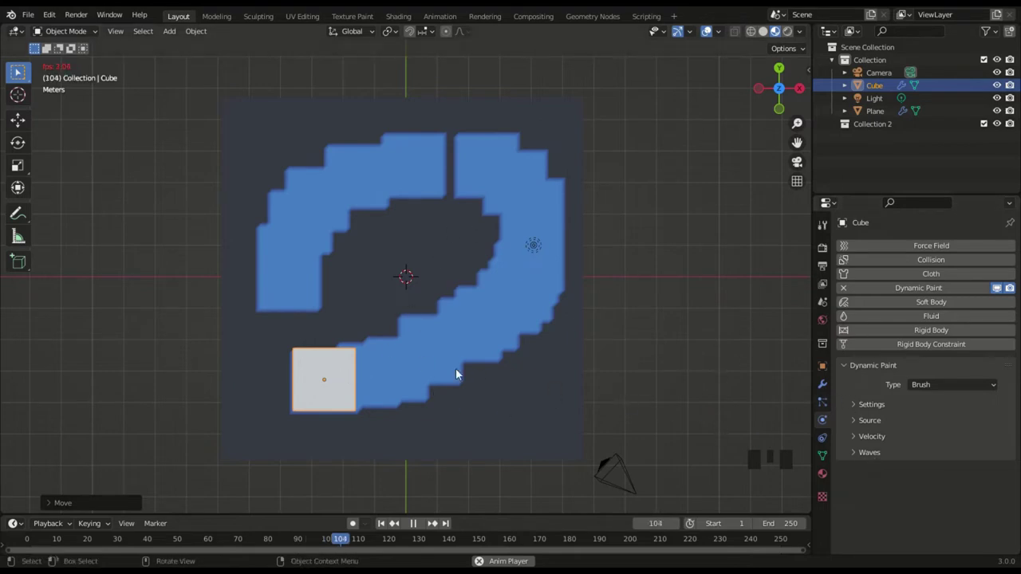
- Select the plane, stop playback at frame 110 and scroll to the canvas Output section with the Wetmap Layer
left_click(459, 372)
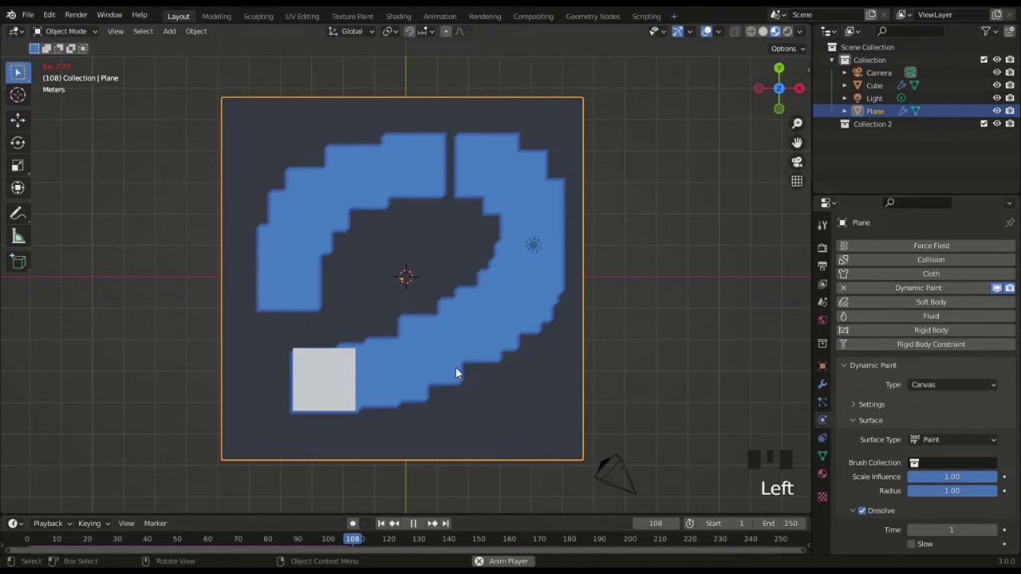
key("space")
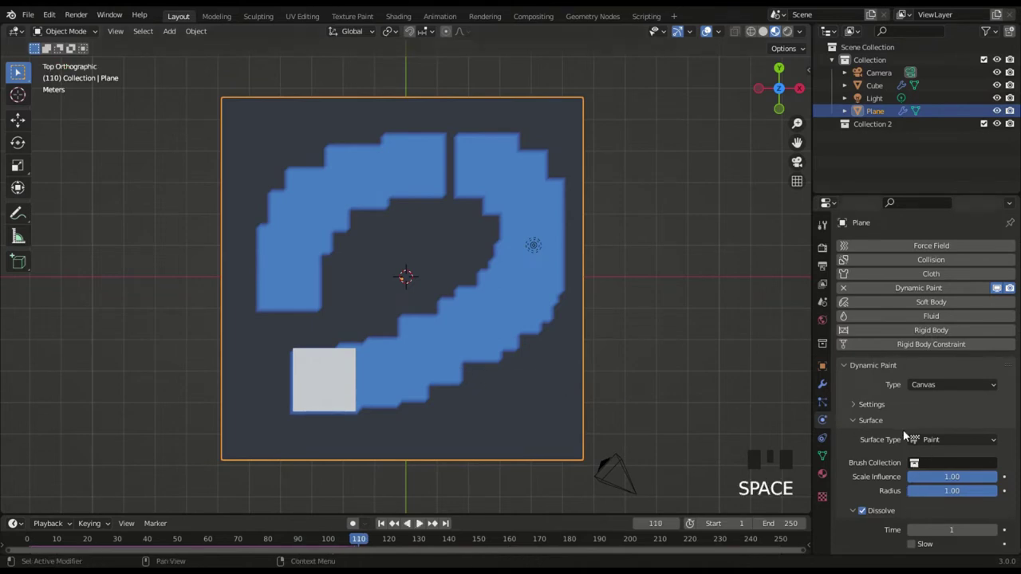
scroll("down", 3)
scroll("down", 3)
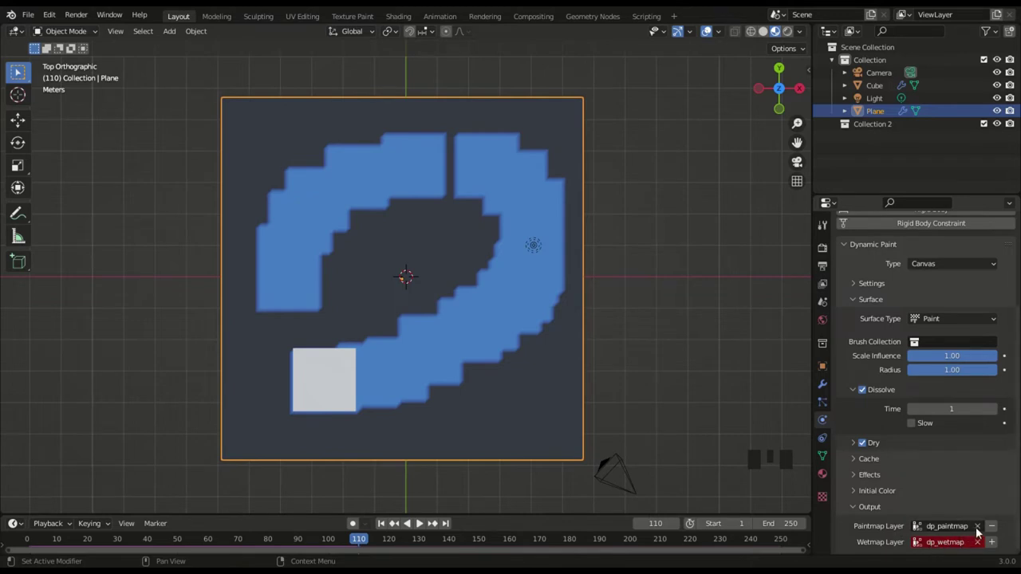
- Create the dp_wetmap output layer on the plane and remove the paintmap layer
left_click(983, 529)
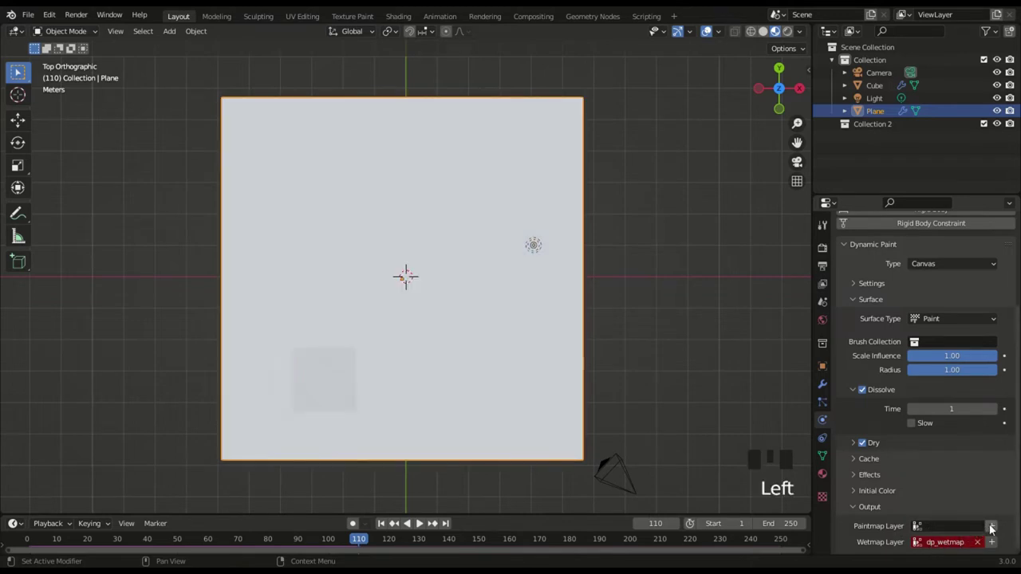
left_click_drag(997, 546, 908, 455)
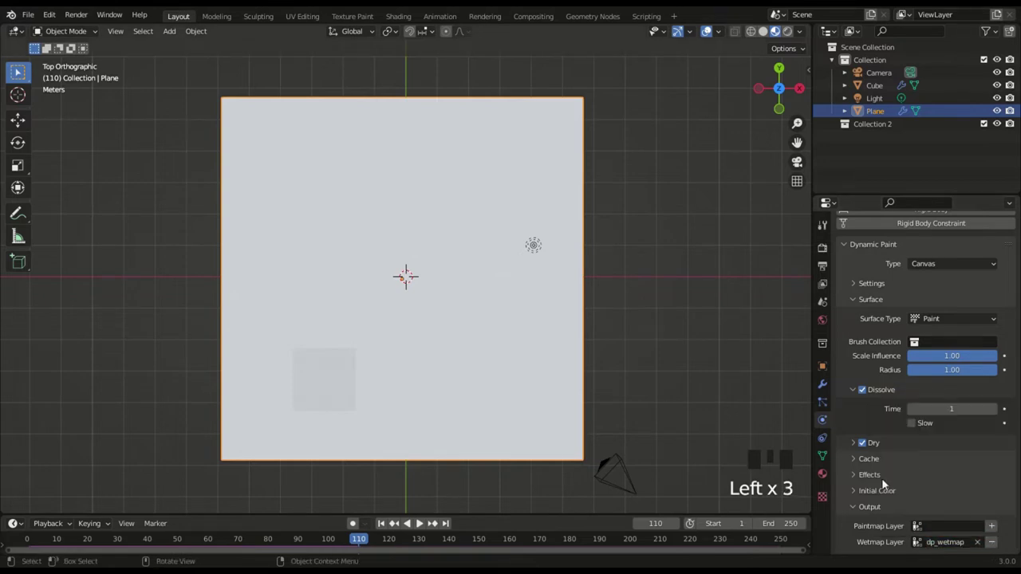
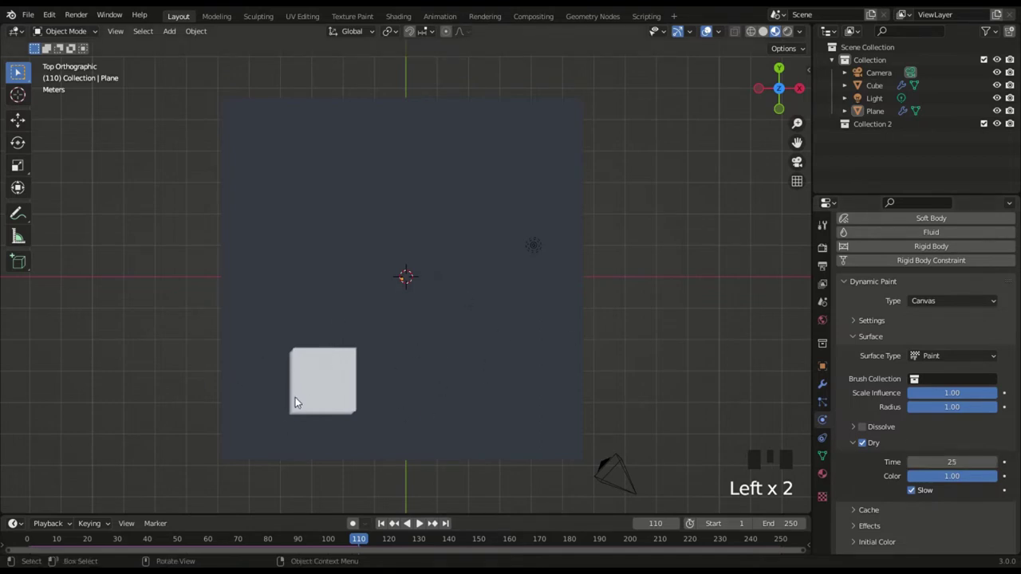
- From frame 1, play and drag the cube over the plane so it paints a fading grey trail, stopping at frame 51
key("Right")
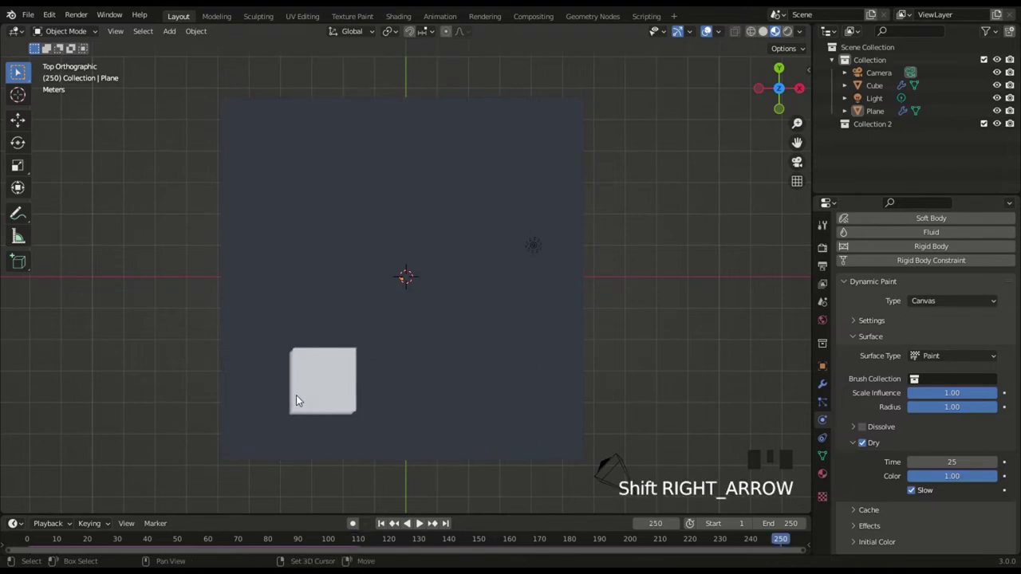
key("Left")
key("space")
left_click(323, 392)
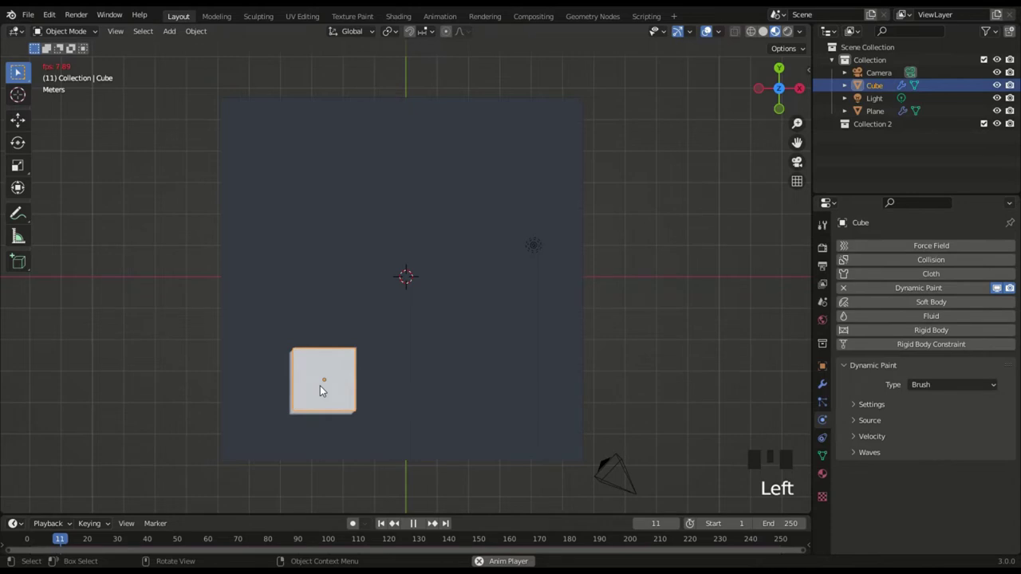
key("g")
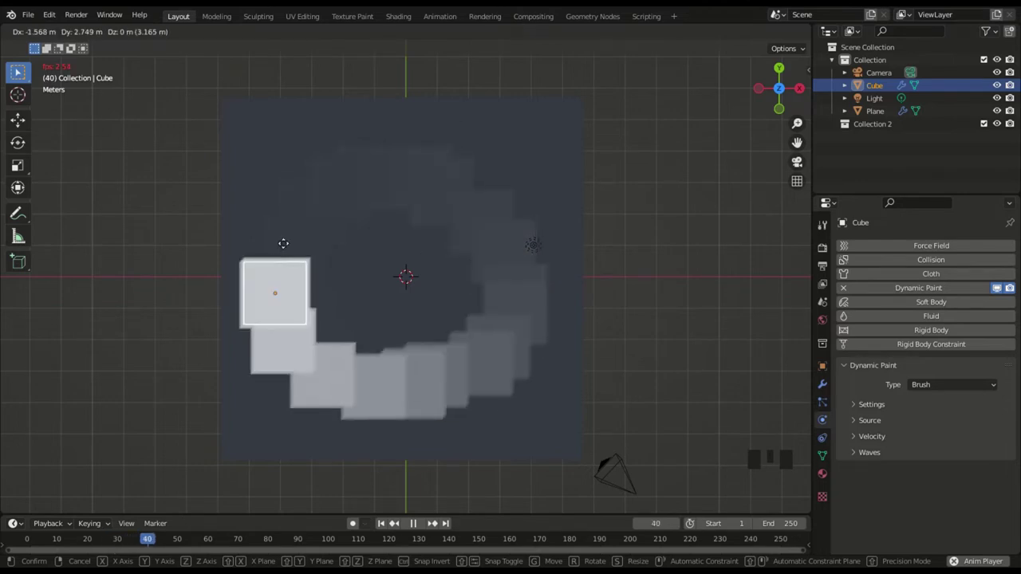
left_click_drag(459, 357, 410, 347)
key("space")
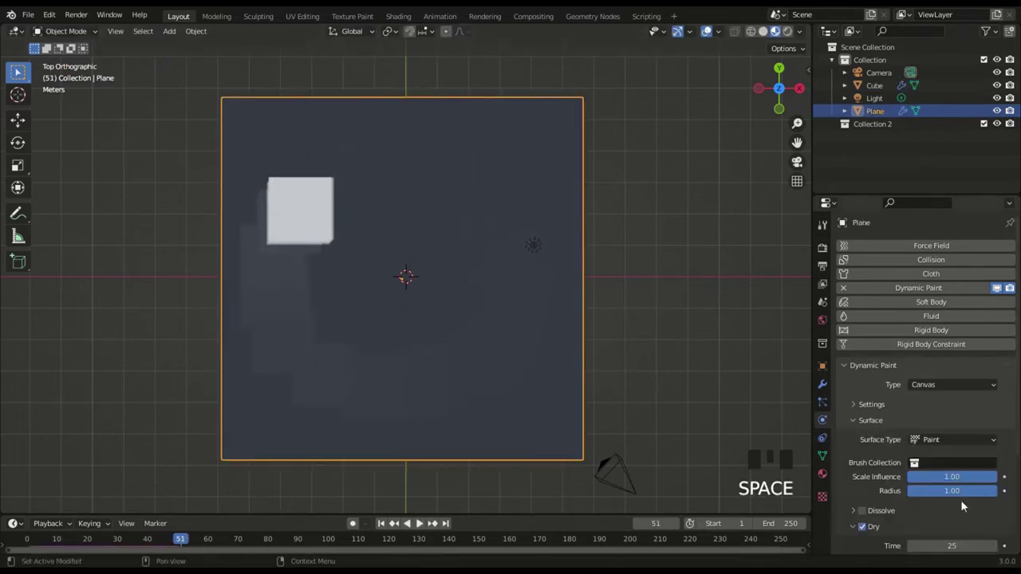
- Scroll the canvas settings down to reach the Surface Type options
scroll("down", 3)
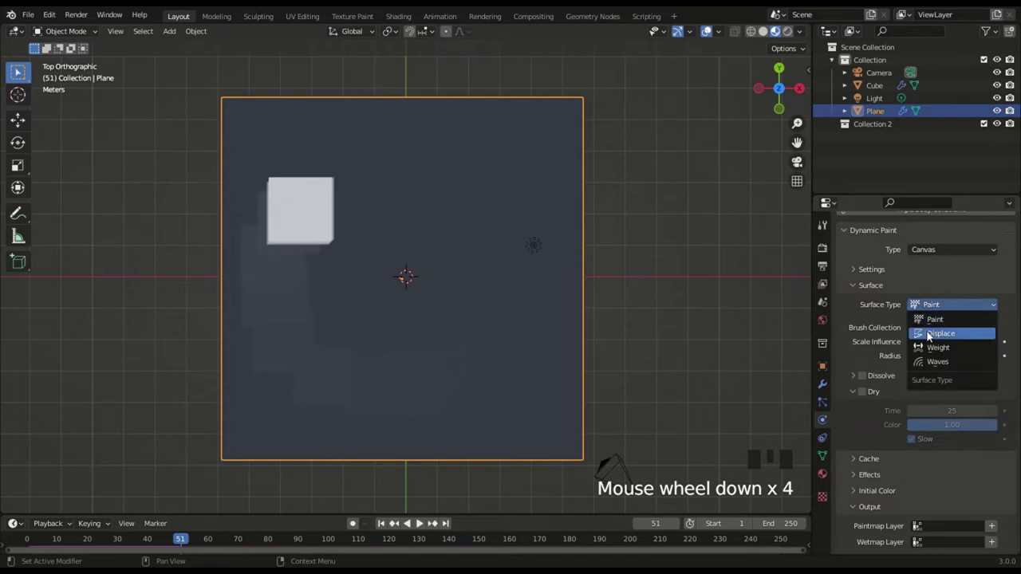
- Detach the dp_wetmap Attribute from Base Color so the plane turns solid magenta, then view it at an angle
left_click(948, 312)
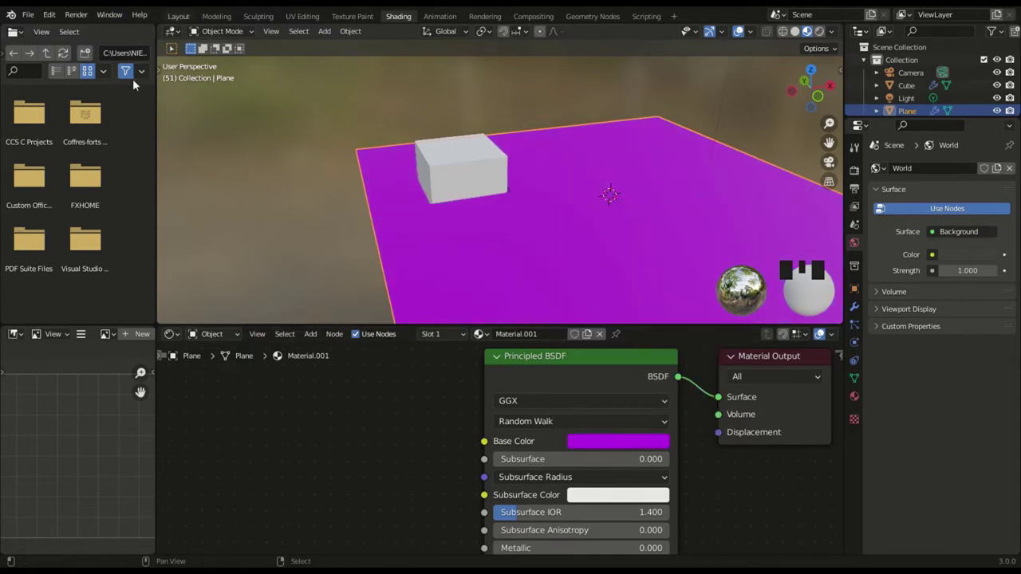
left_click_drag(176, 216, 326, 237)
left_click_drag(326, 237, 423, 522)
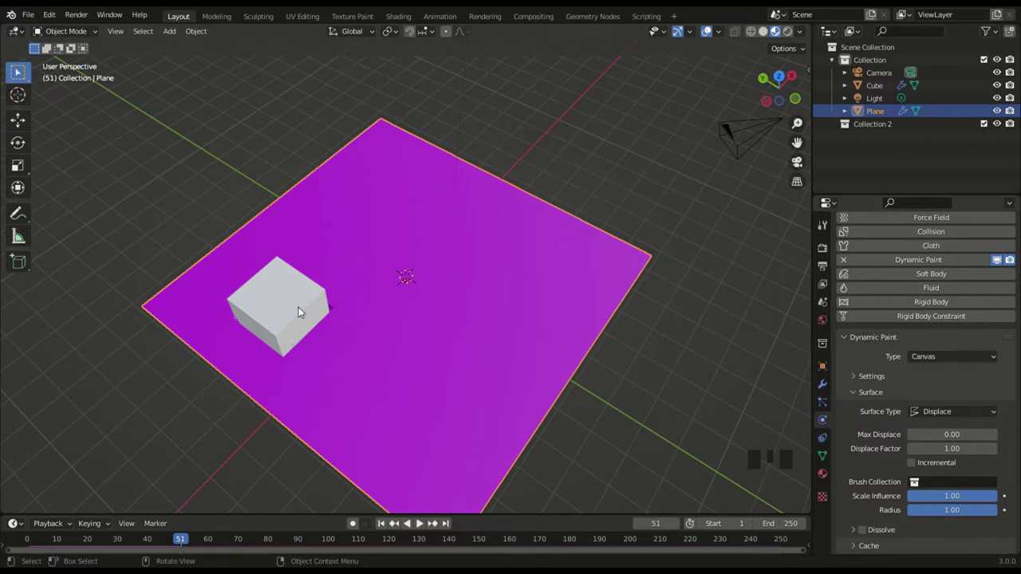
- Delete the cube brush and bring up the Add menu for a new UV sphere
left_click(423, 522)
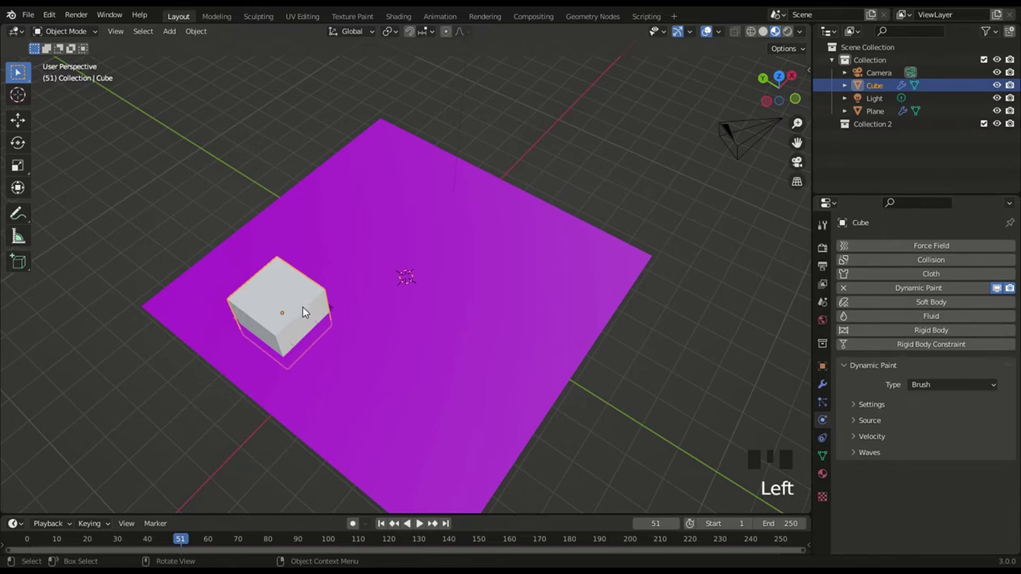
key("Delete")
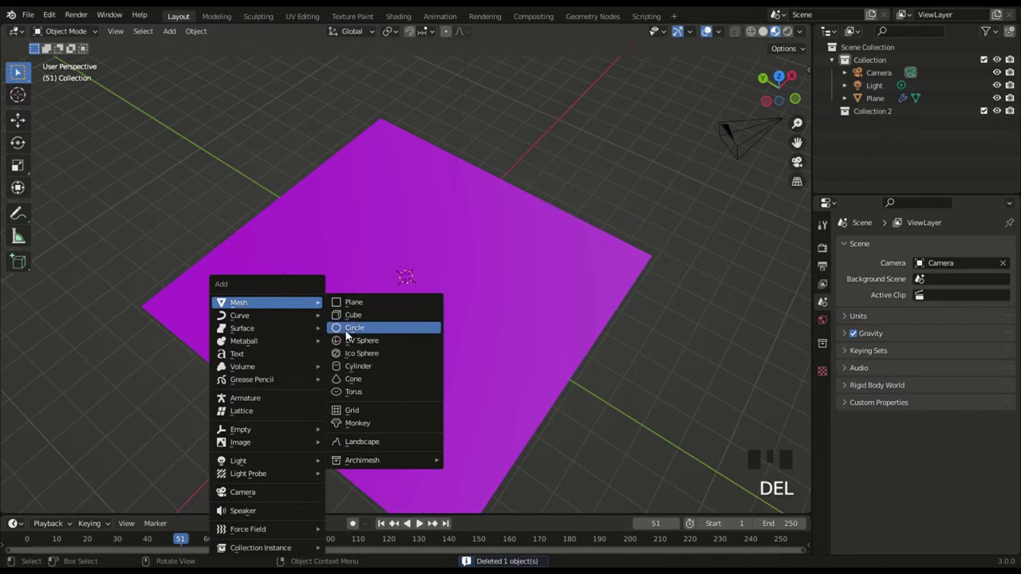
key("shift+a")
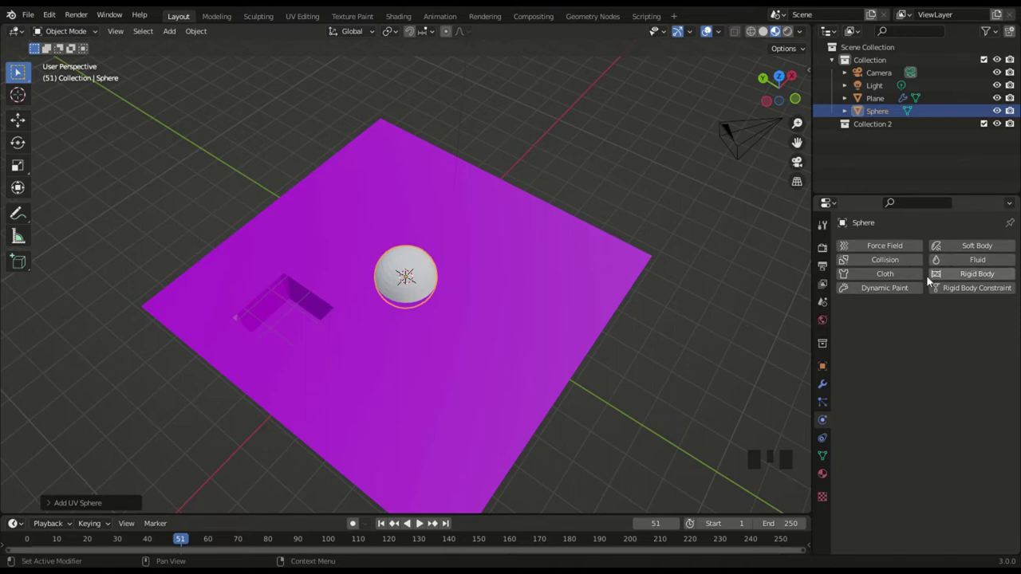
- Make the sphere a Dynamic Paint brush and place it at its start spot on frame 1
left_click(423, 522)
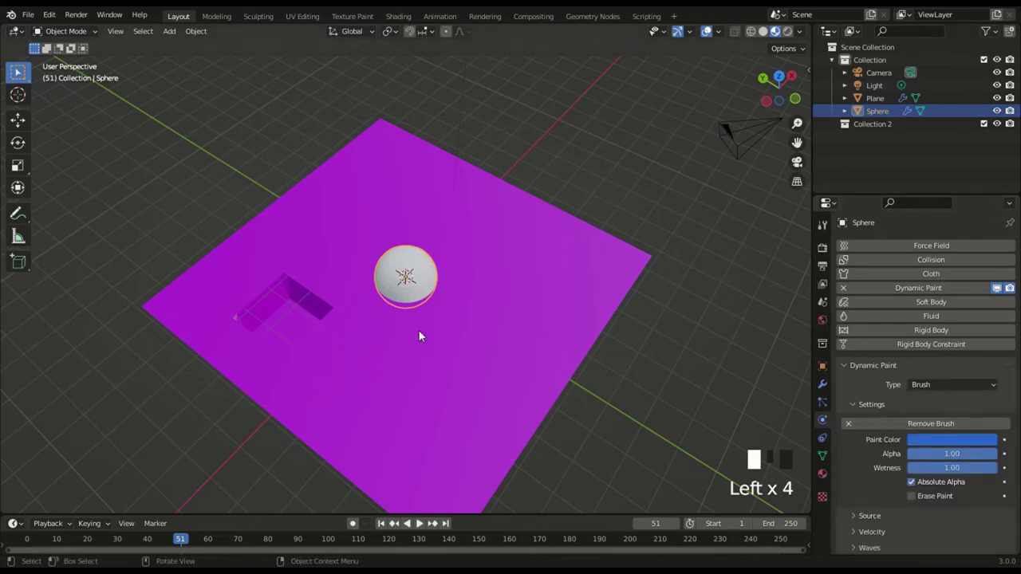
key("g")
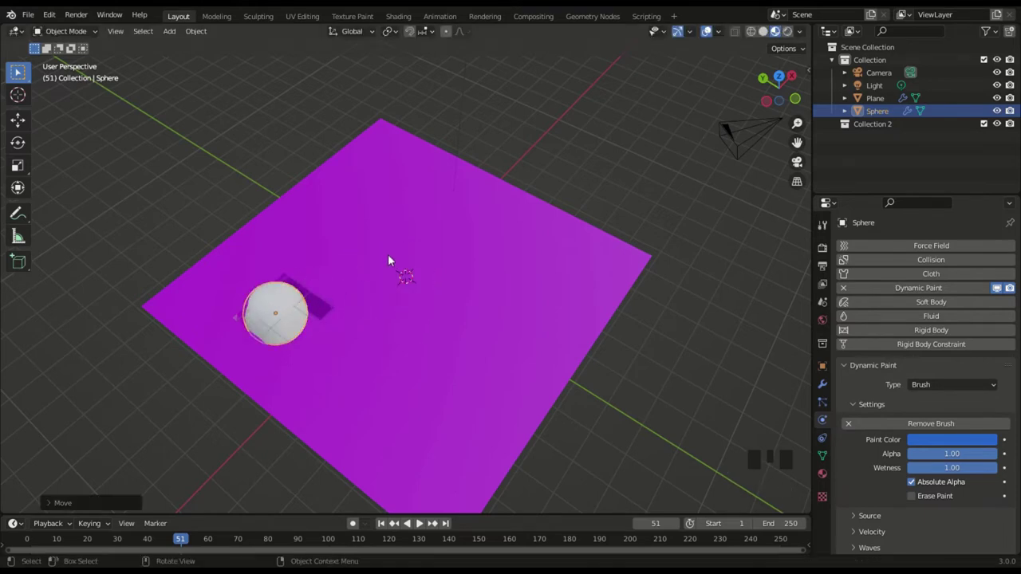
key("Left")
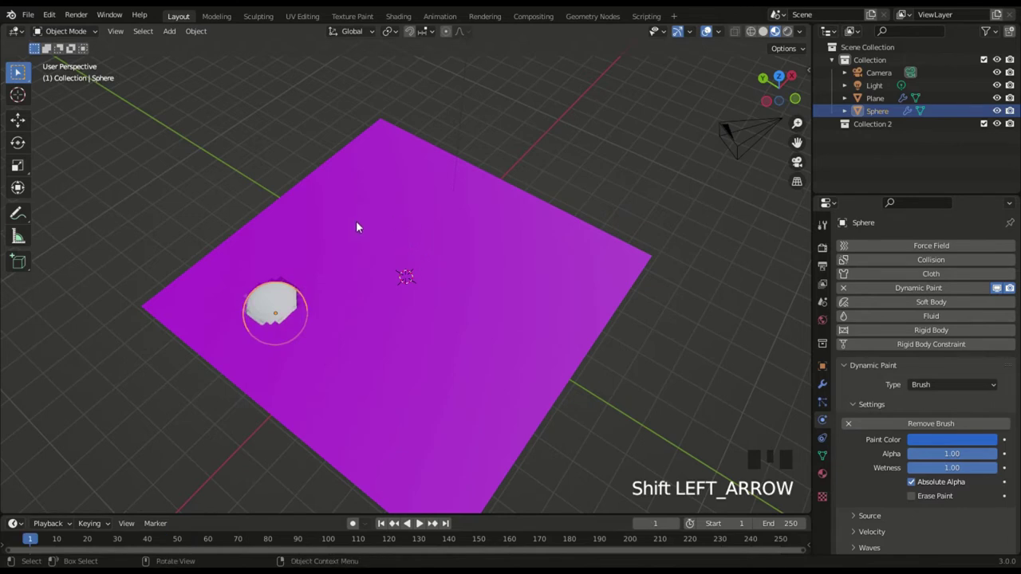
key("g")
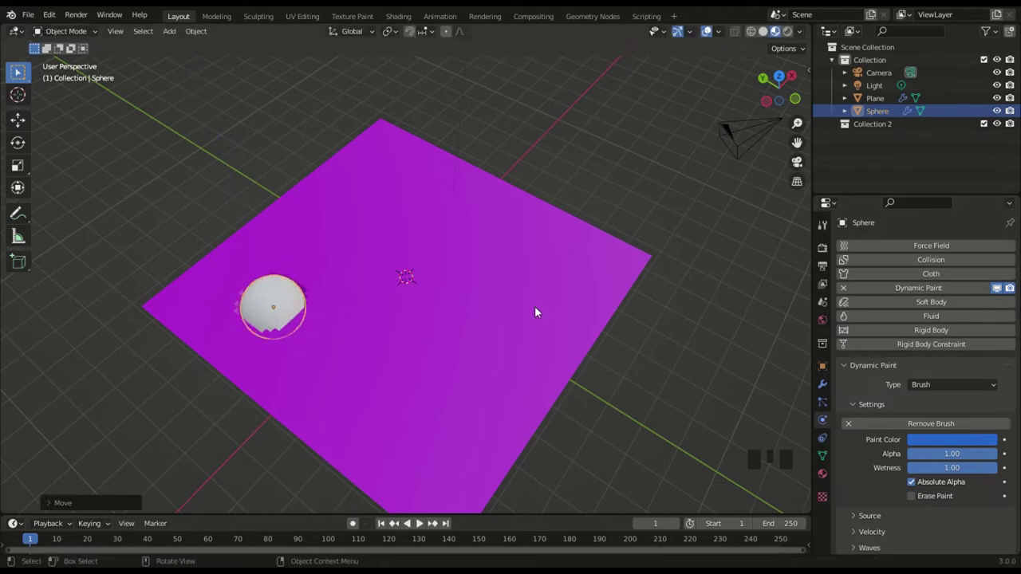
left_click(422, 521)
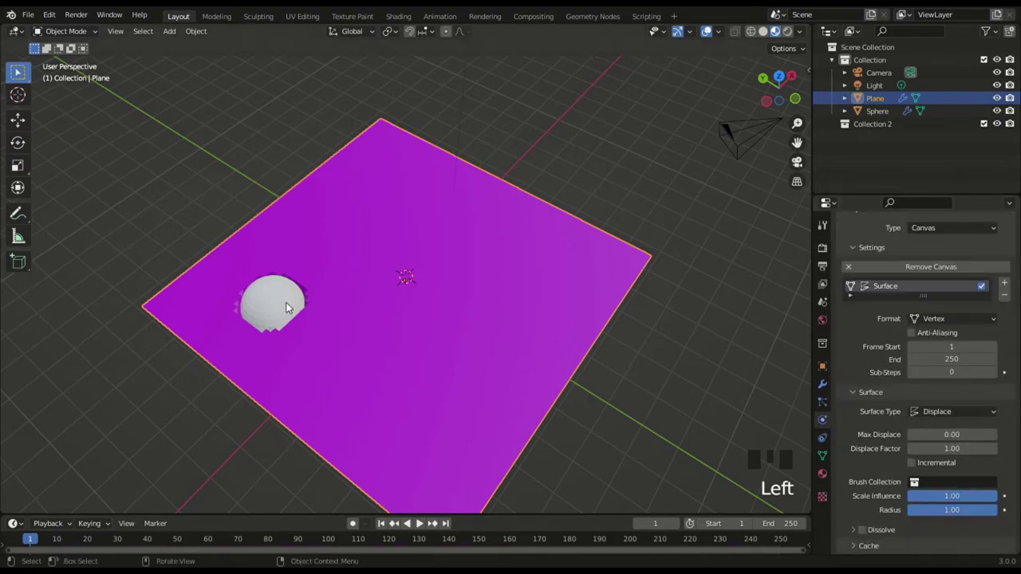
- Play and sweep the sphere across the plane, carving a winding trail of dents into the magenta canvas
key("space")
key("g")
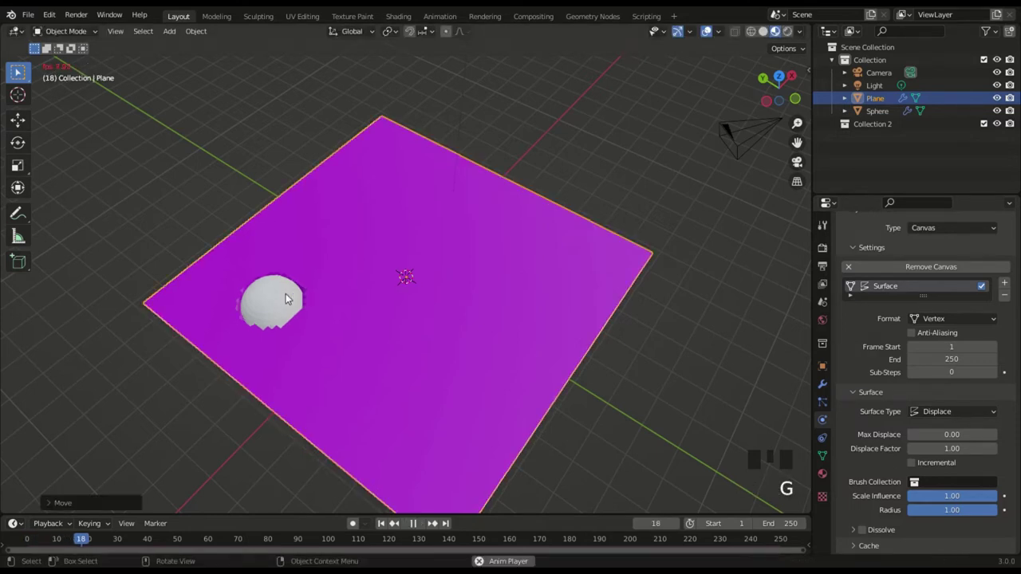
left_click(291, 297)
key("g")
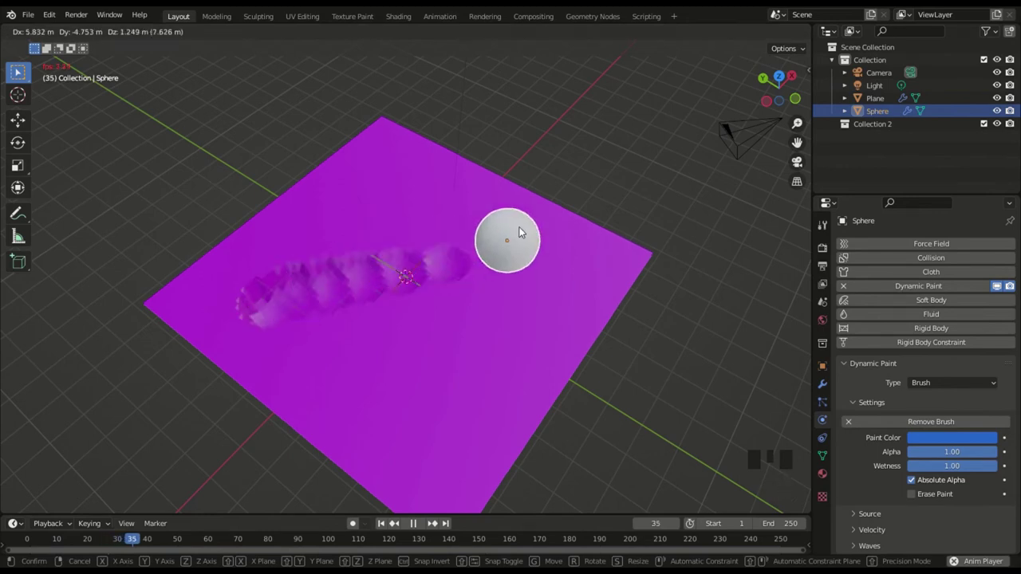
left_click_drag(427, 242, 941, 418)
key("space")
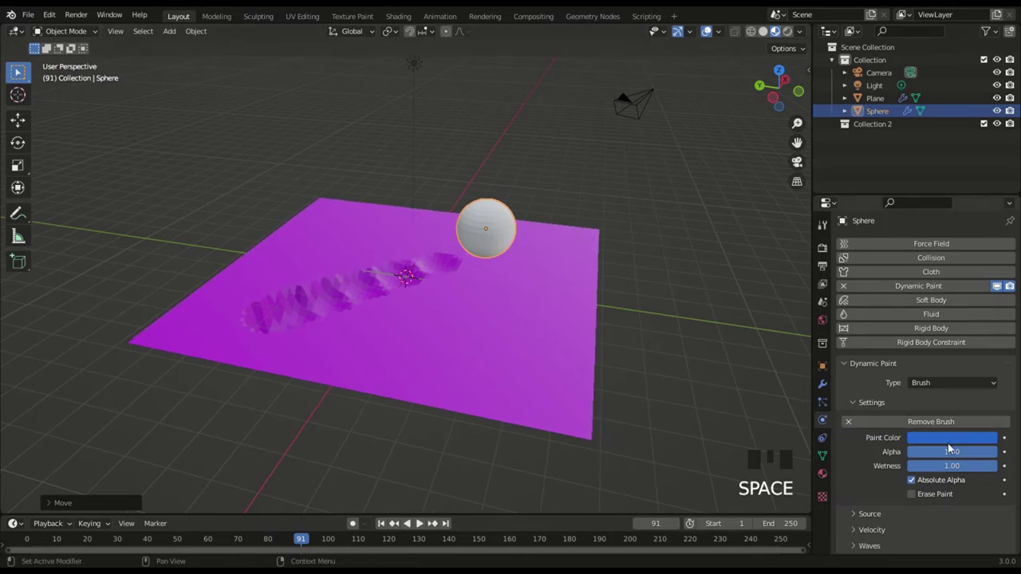
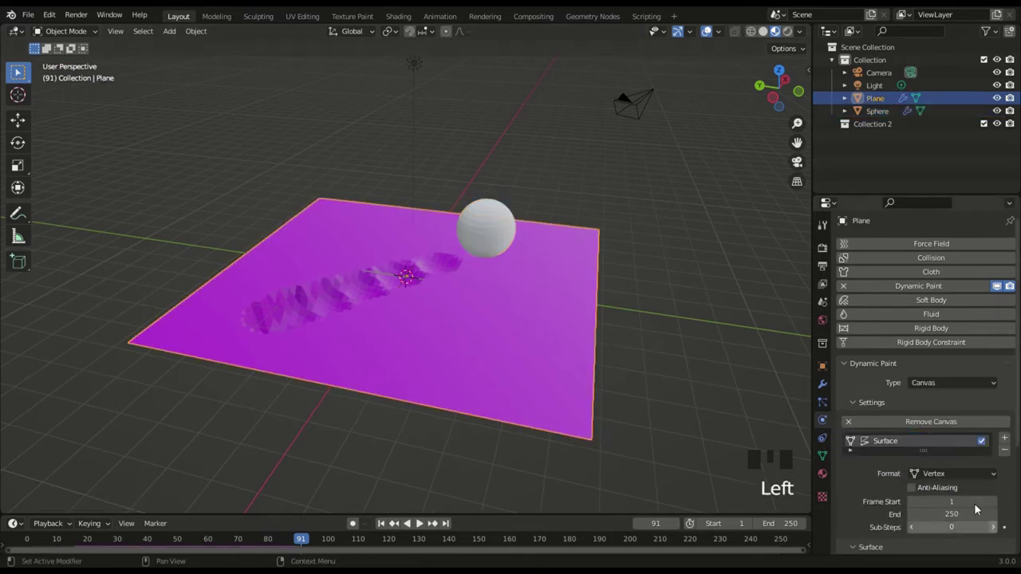
- Orbit back above the now-smooth plane at frame 55 and select the half-sunk sphere at its far edge
scroll("down", 3)
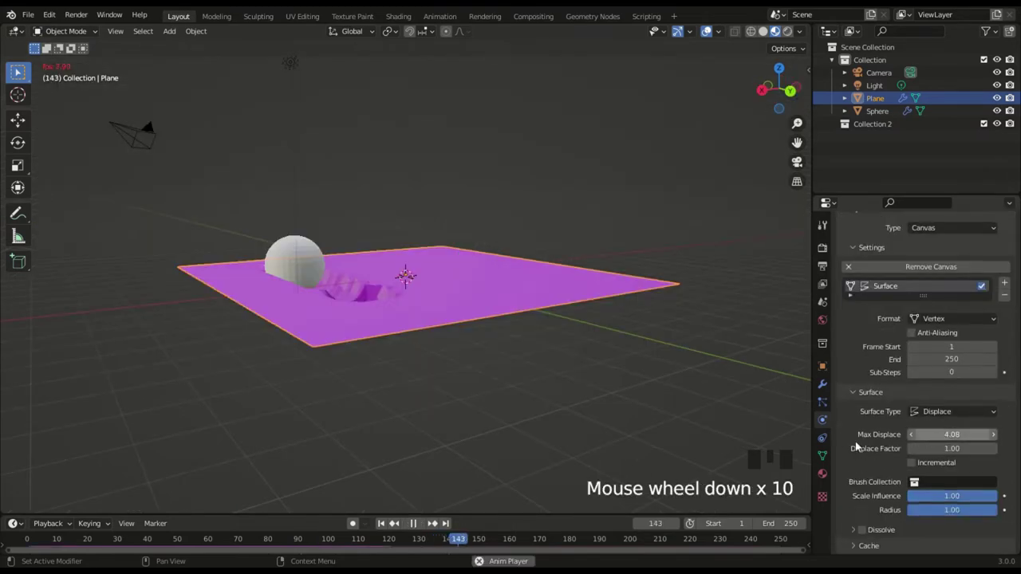
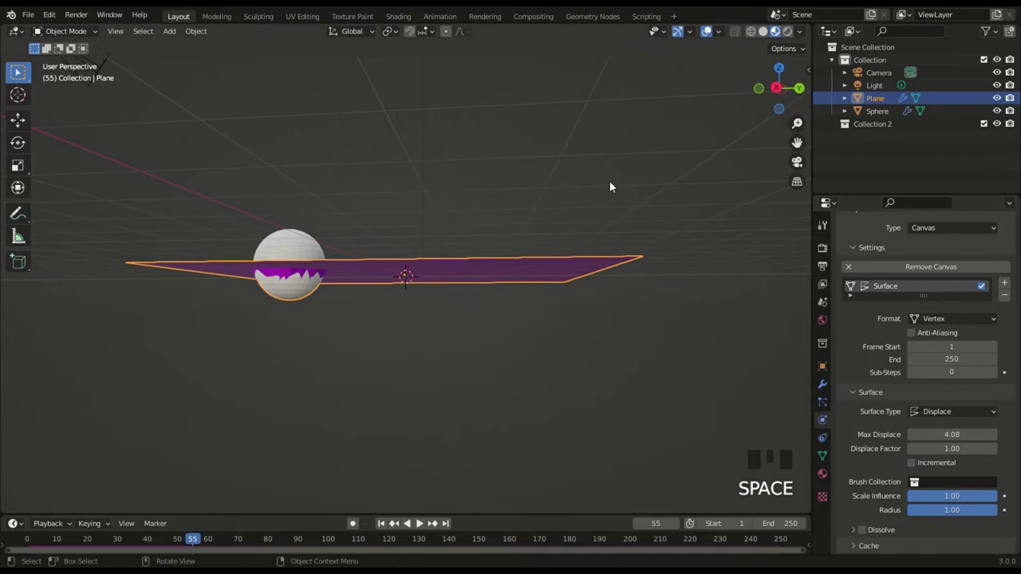
left_click_drag(588, 206, 899, 463)
left_click(899, 464)
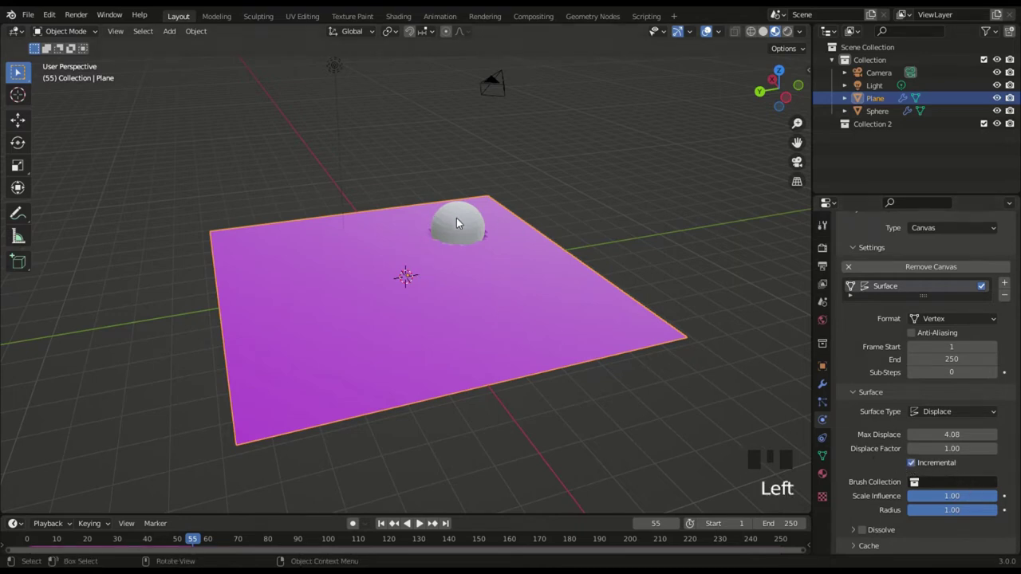
- Play and move the sphere along the far edge, leaving a straight row of dents up to frame 78
left_click(394, 258)
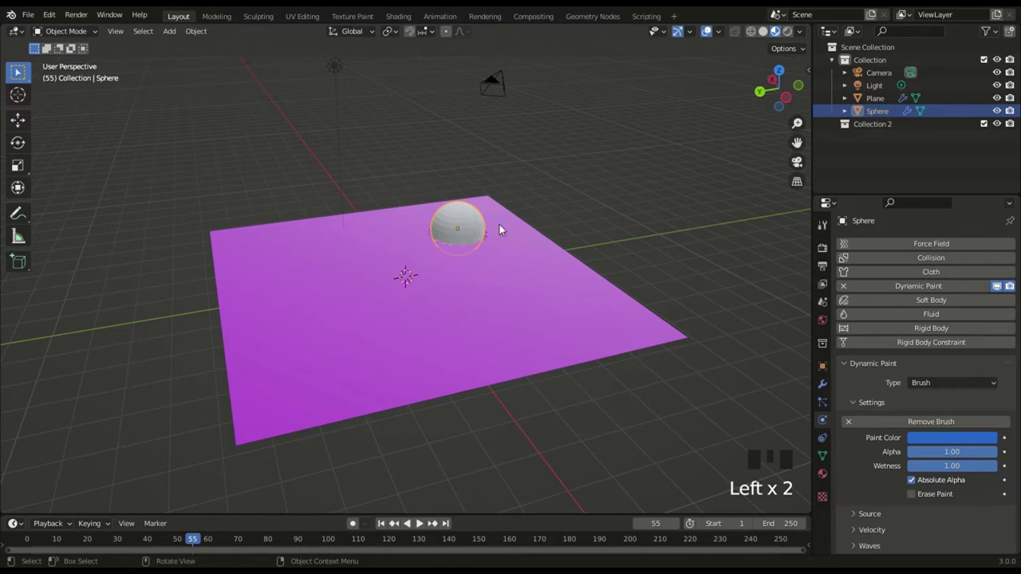
key("space")
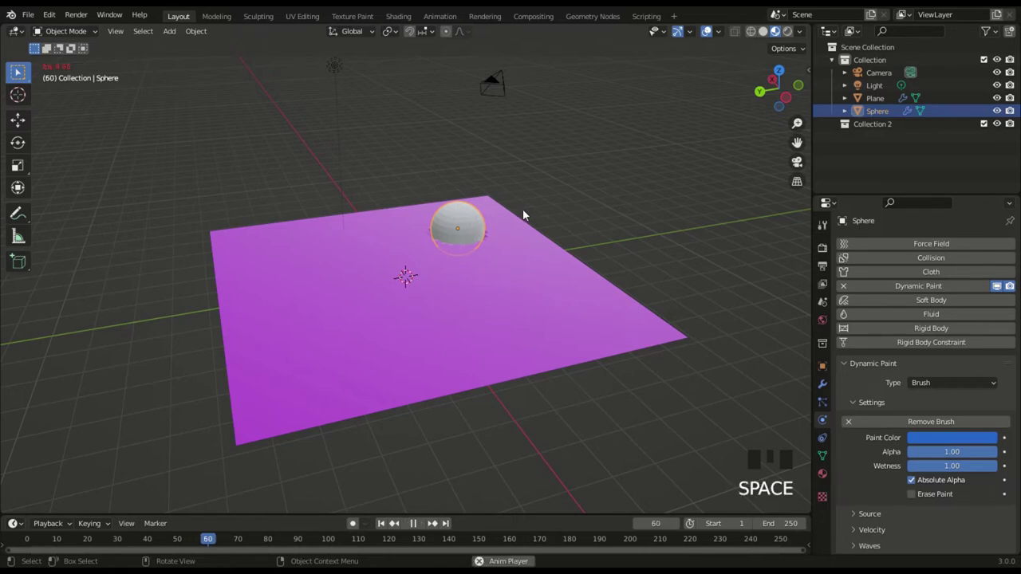
key("g")
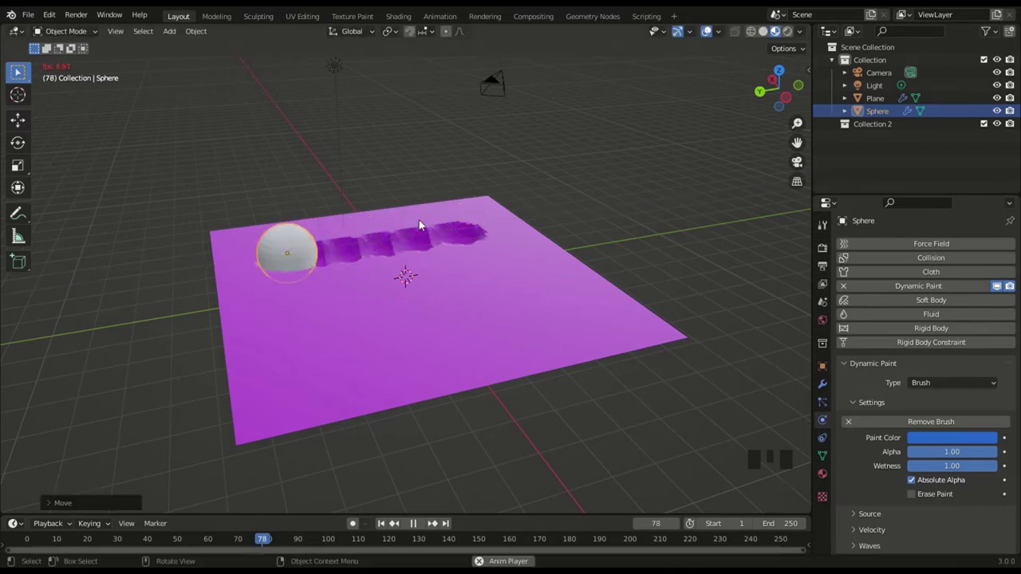
key("space")
left_click_drag(433, 212, 914, 477)
- Rerun the pass, moving the sphere along Y so the dent row reaches the plane's right edge by frame 104
left_click(913, 477)
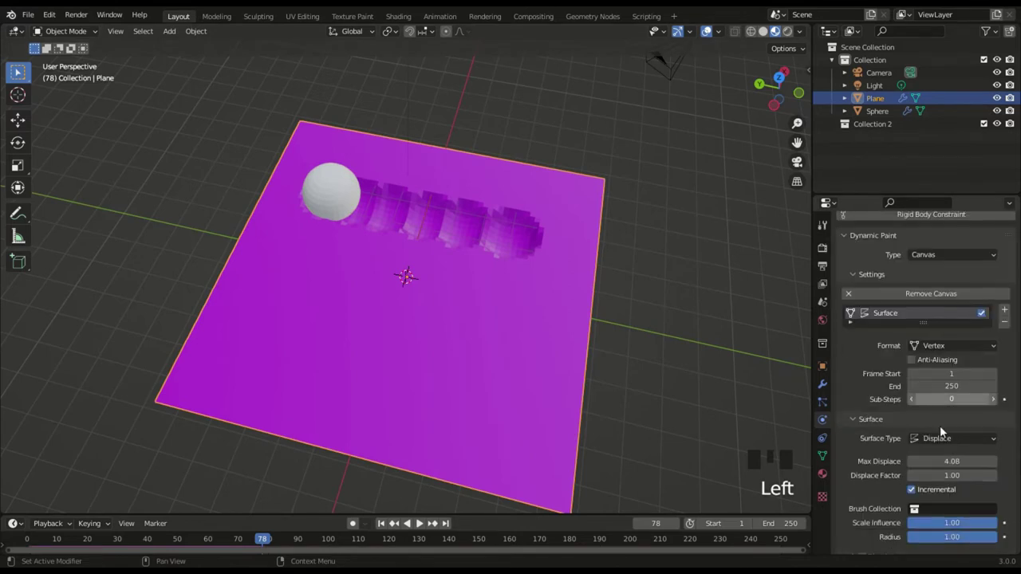
left_click_drag(915, 465, 339, 196)
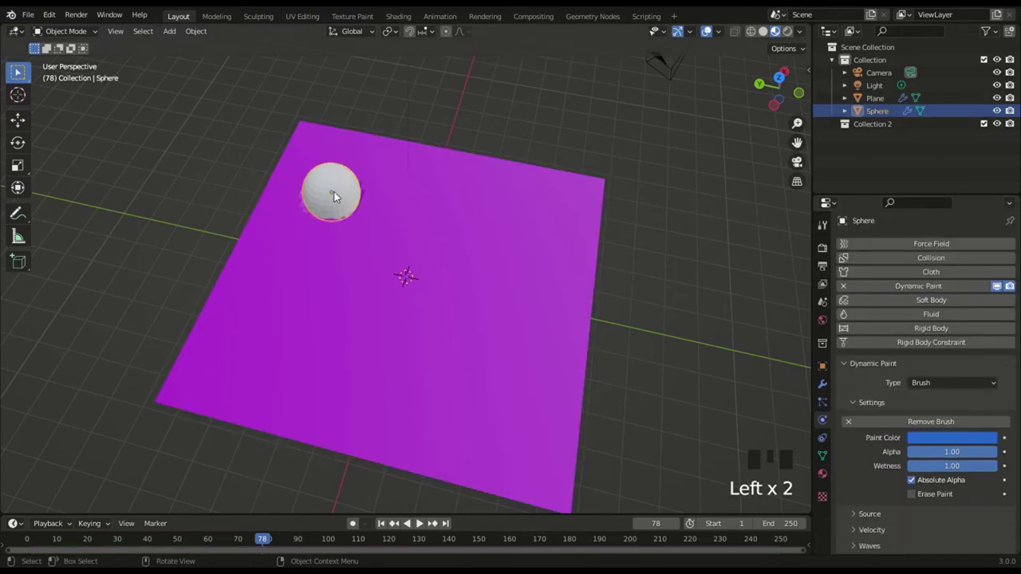
key("space")
key("g")
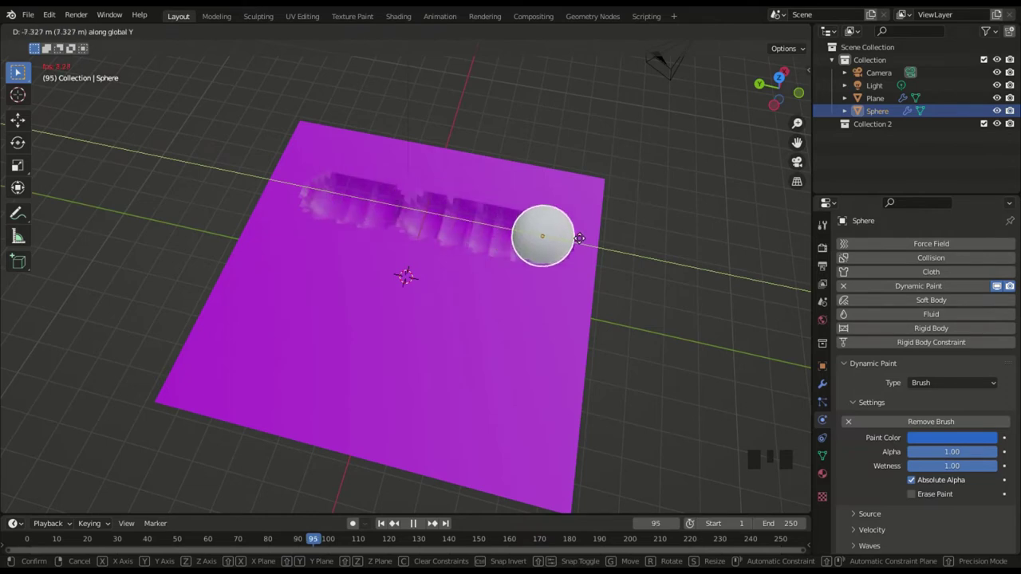
key("space")
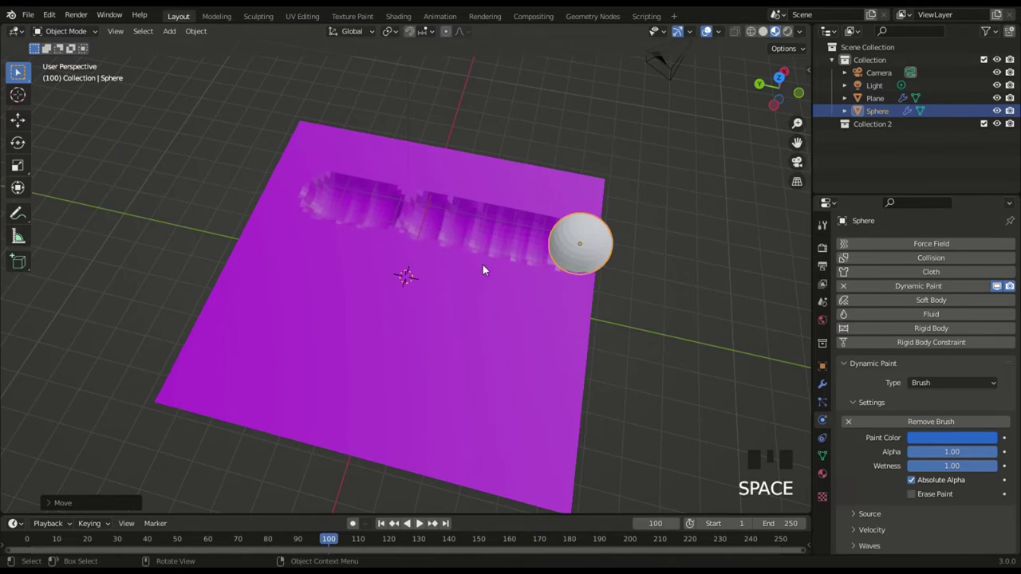
key("space")
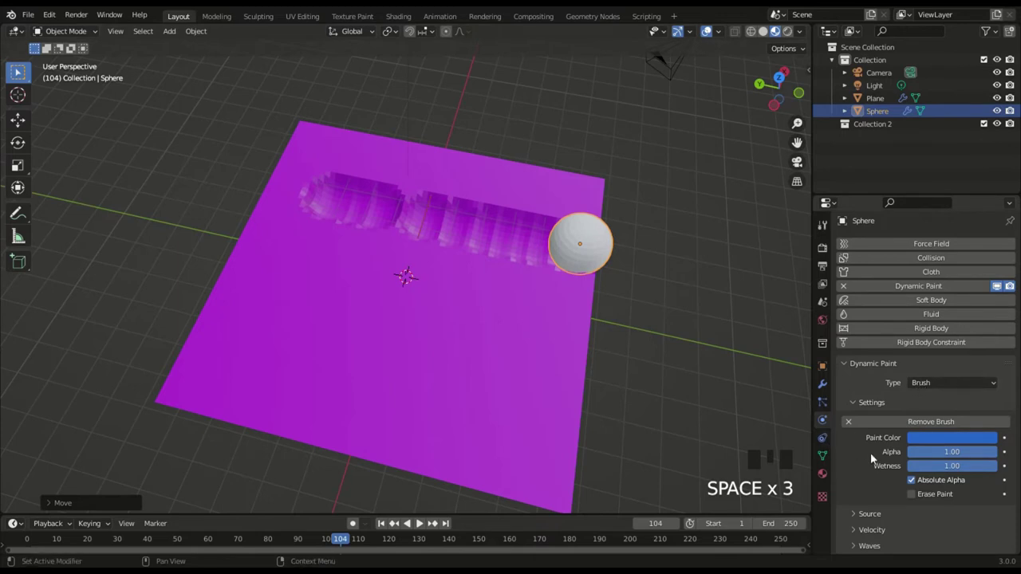
- Select the plane and scroll to its canvas Surface Type, currently Displace
left_click(407, 290)
scroll("down", 3)
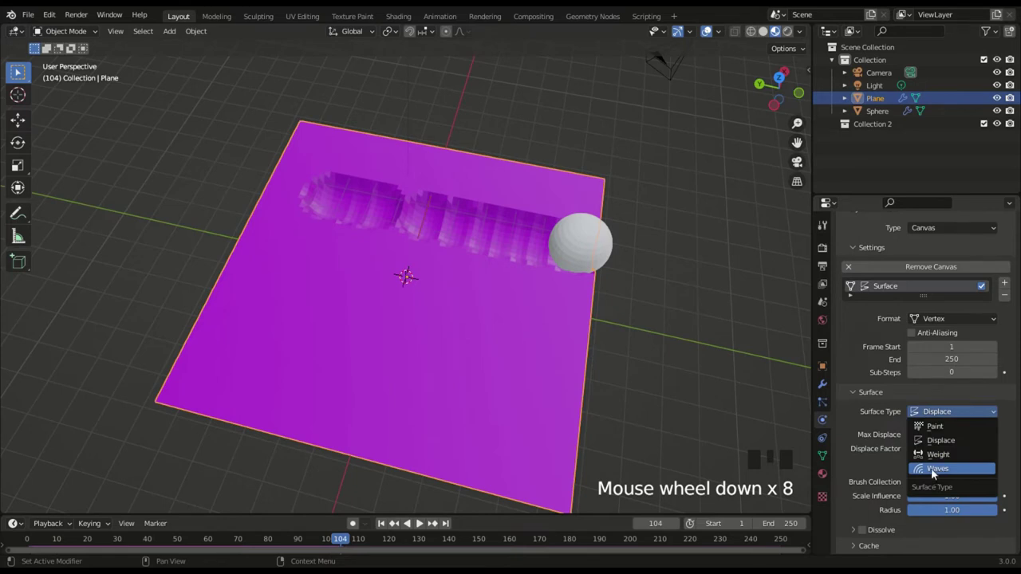
- Switch the canvas surface to Waves, test the sphere moving through ripples, then return to frame 1
left_click_drag(888, 419, 540, 297)
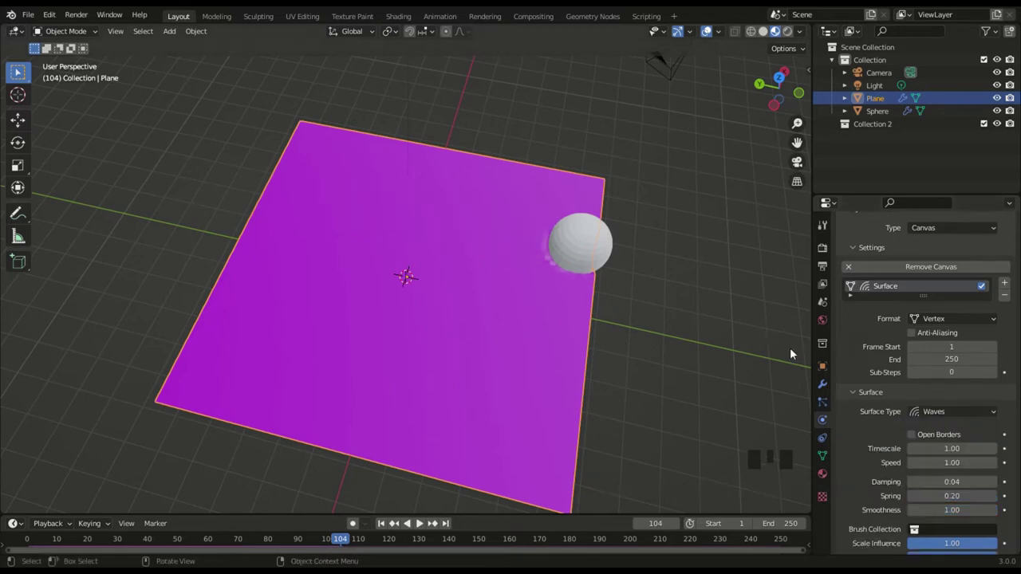
key("space")
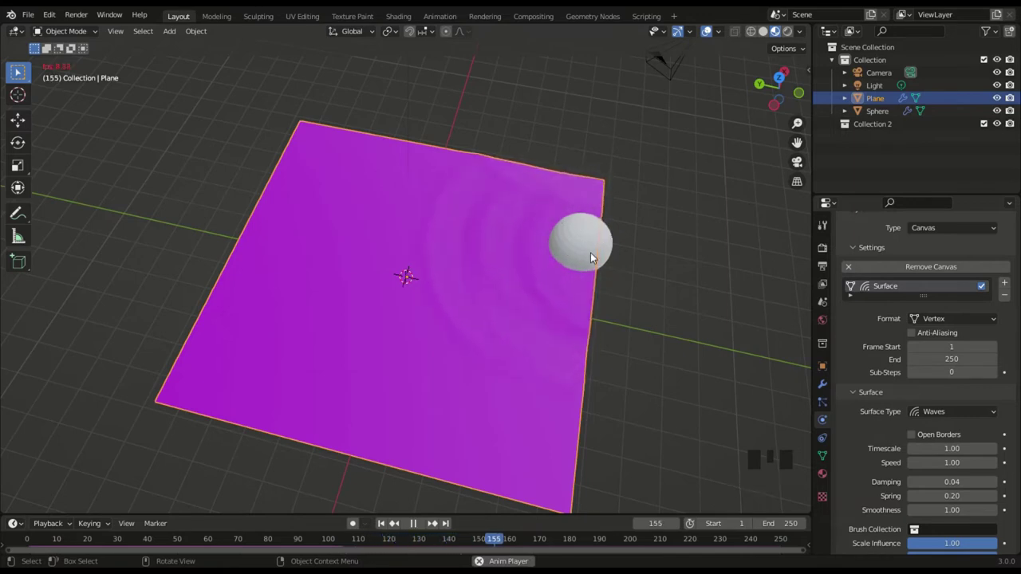
key("g")
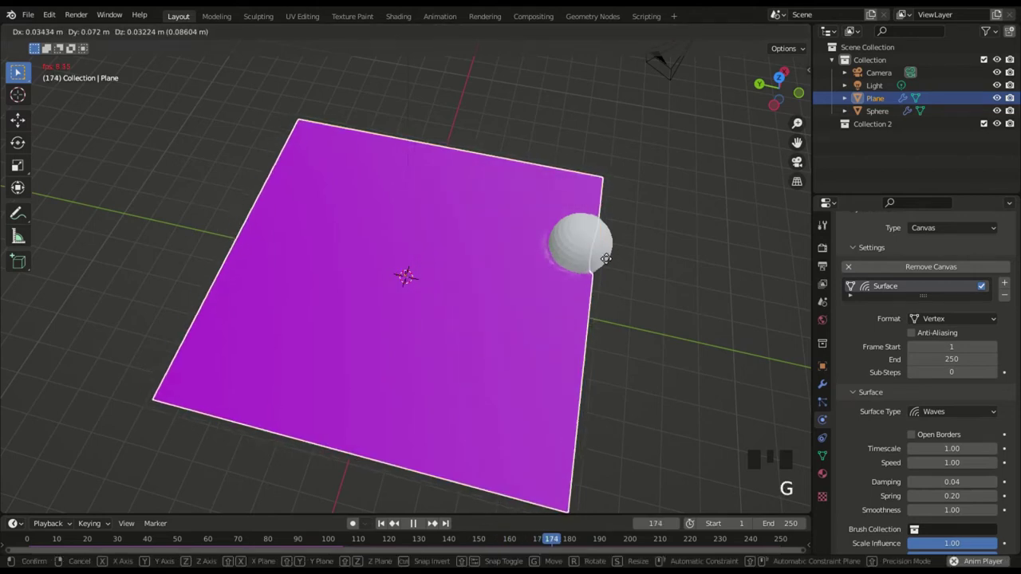
left_click(593, 246)
key("g")
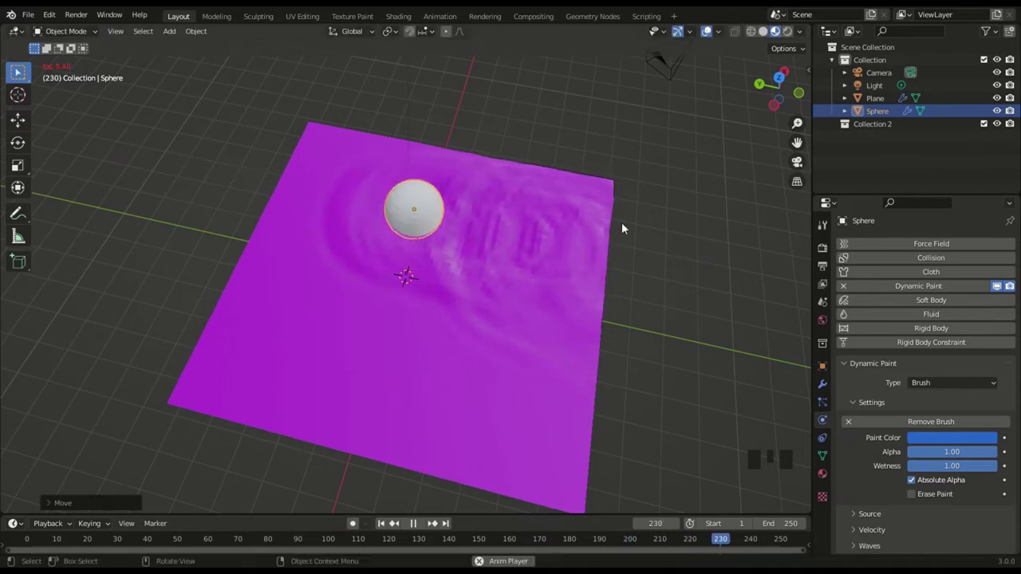
key("space")
key("Left")
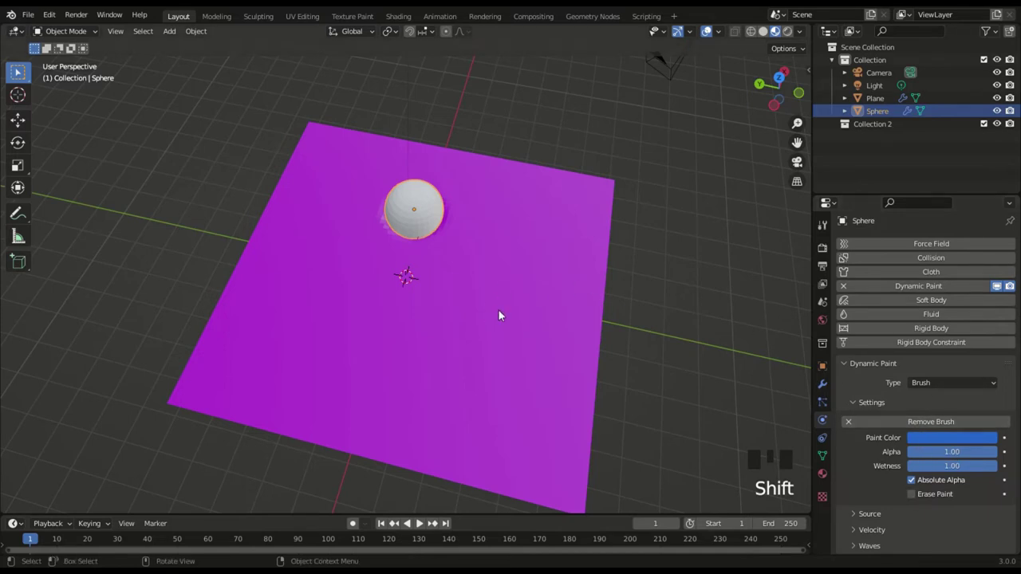
- Review the Waves canvas settings with open borders and start playback briefly
left_click(503, 314)
scroll("down", 3)
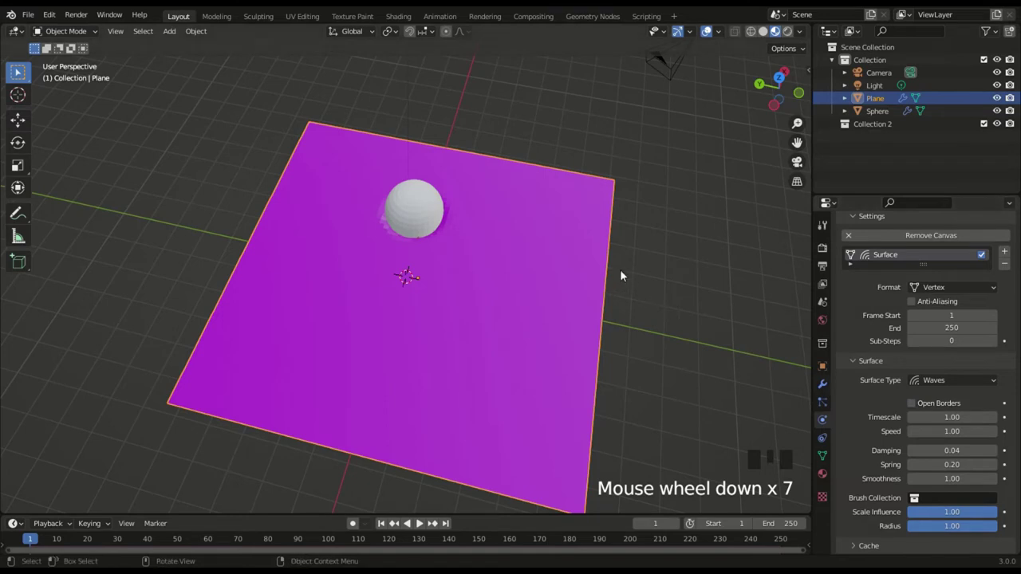
key("space")
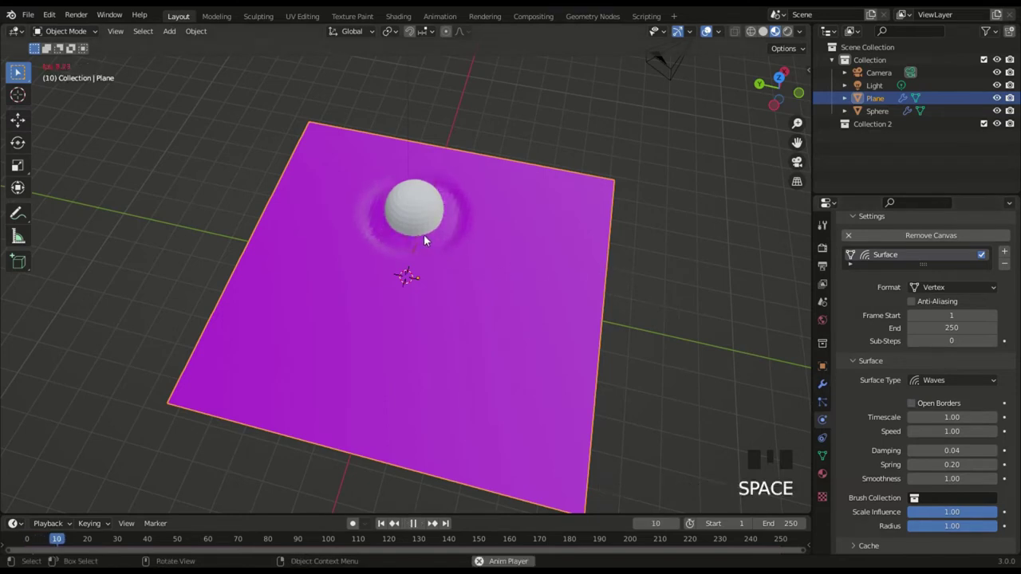
key("space")
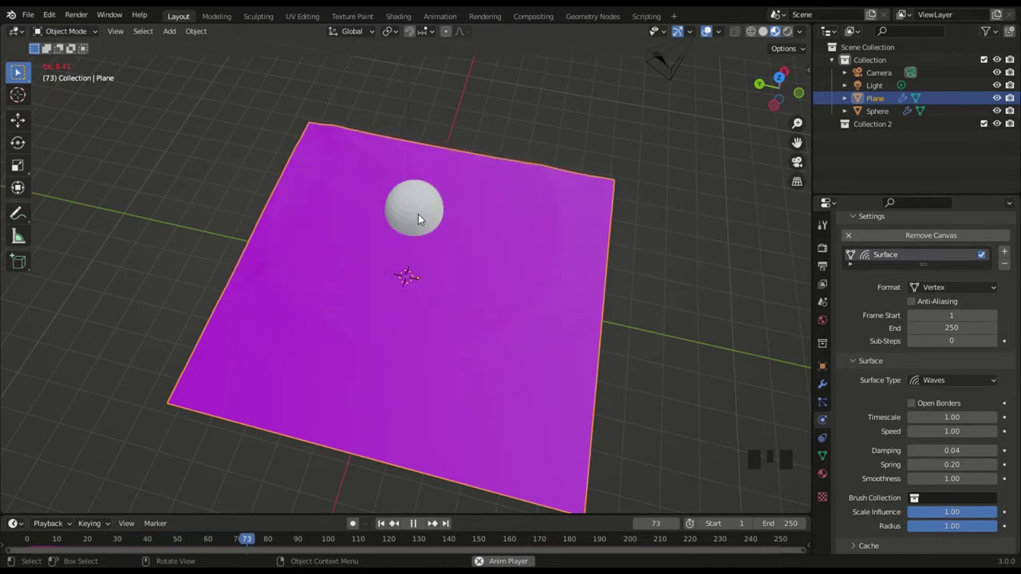
- Move the sphere toward the right edge so ripples spread across the plane, pausing at frame 165
left_click(424, 219)
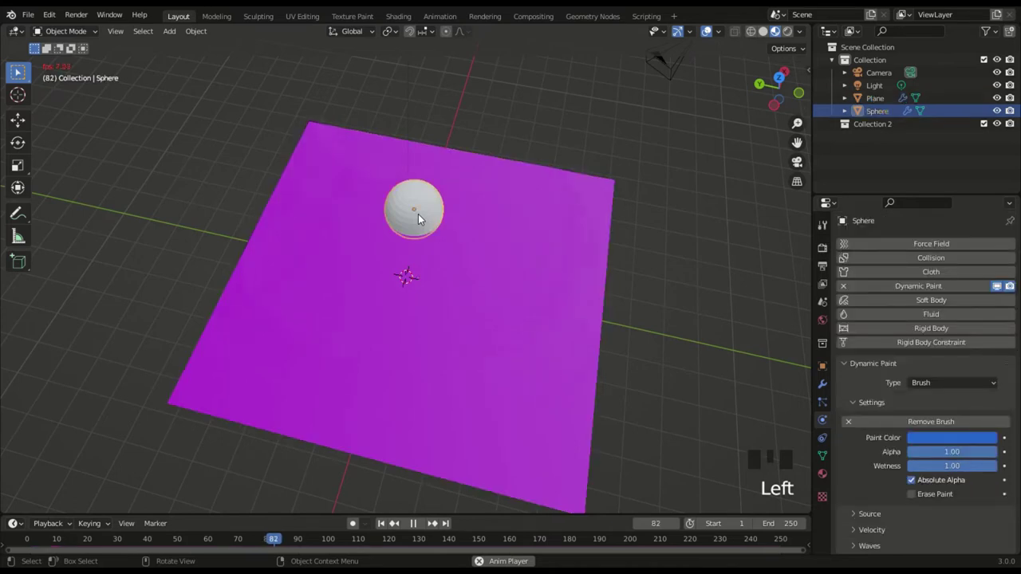
key("g")
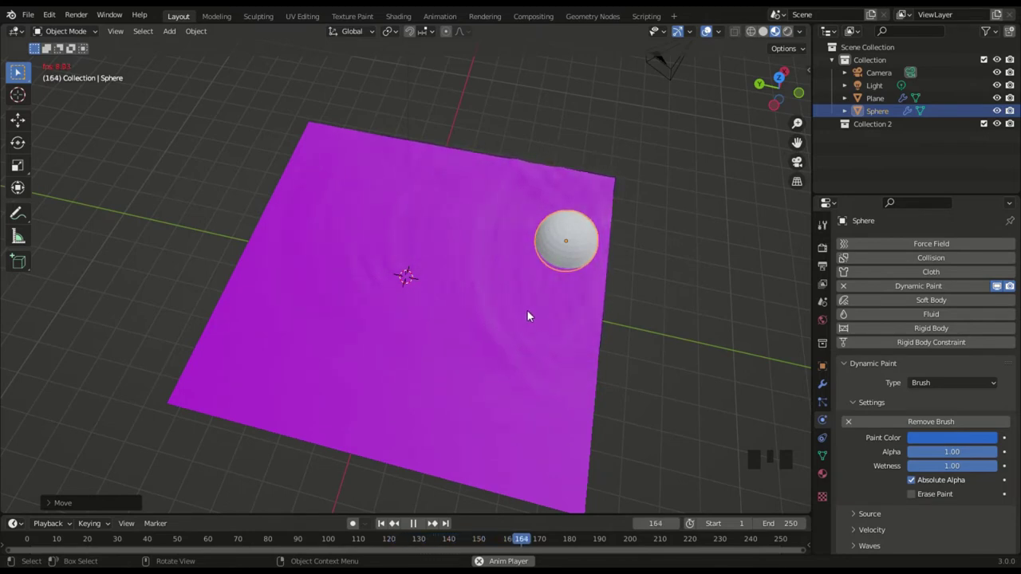
key("space")
- Enable Open Borders on the Waves canvas, select the sphere and start playback
left_click_drag(513, 337, 578, 326)
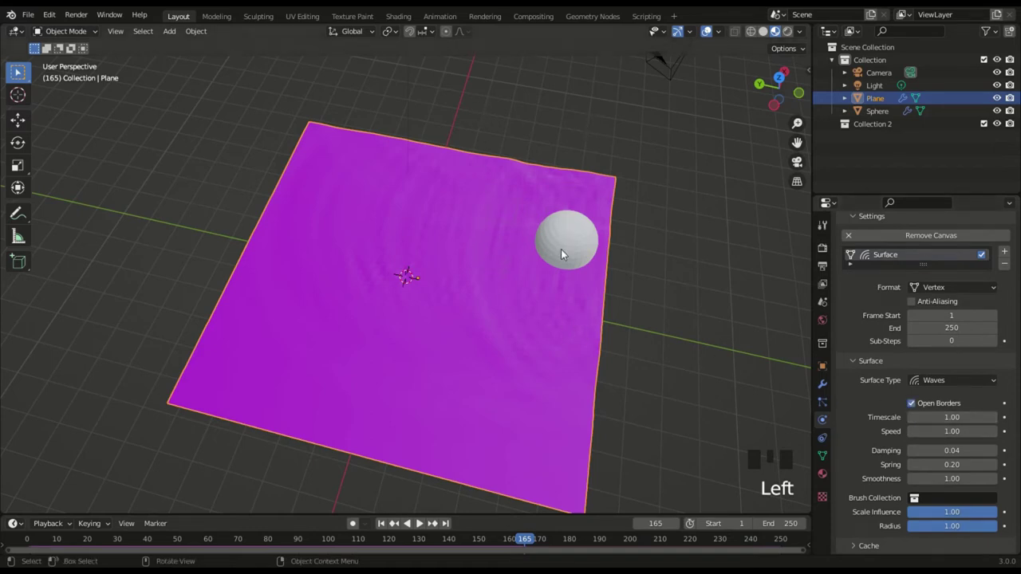
left_click(570, 250)
key("space")
- Move the sphere to the plane's back-left corner so ripples follow it
key("g")
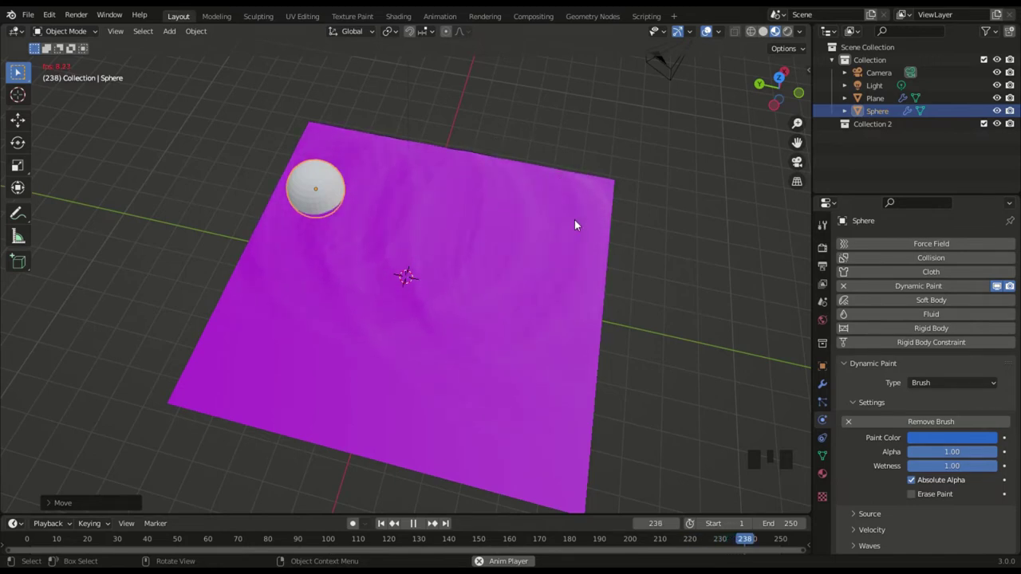
key("space")
left_click_drag(547, 381, 690, 409)
scroll("down", 3)
scroll("down", 3)
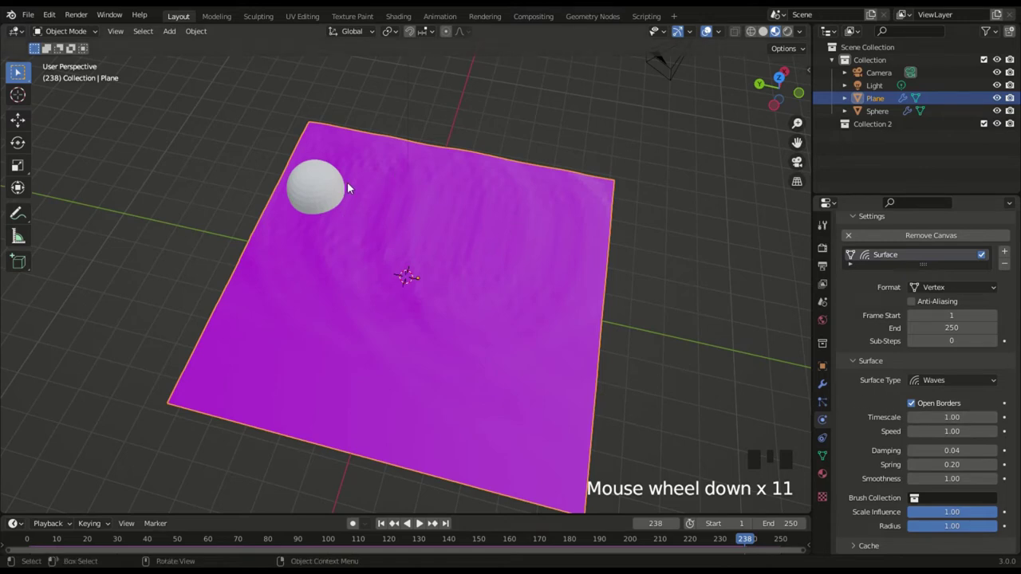
- Let the wave simulation play, rewinding and resuming while adjusting the view
key("space")
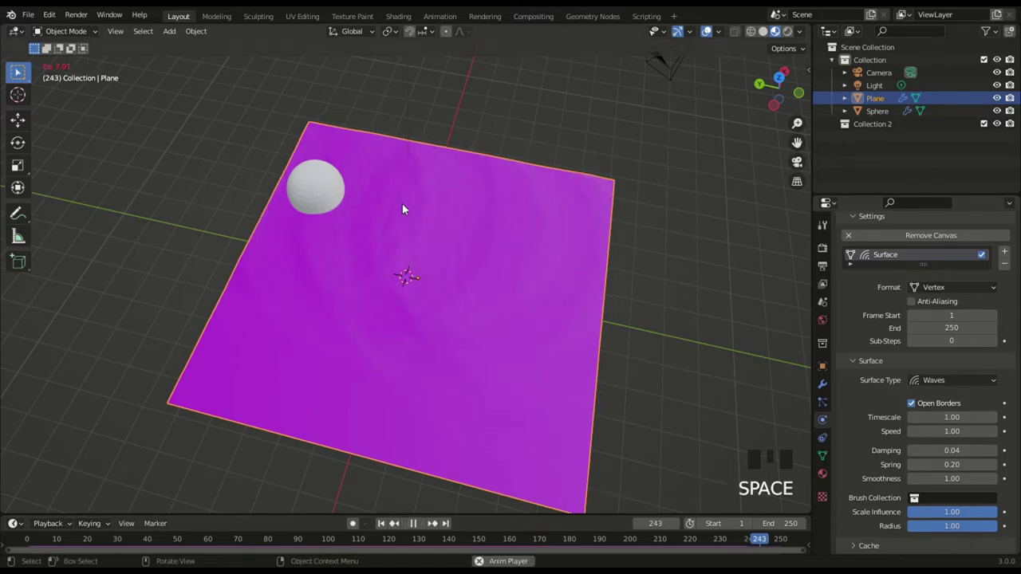
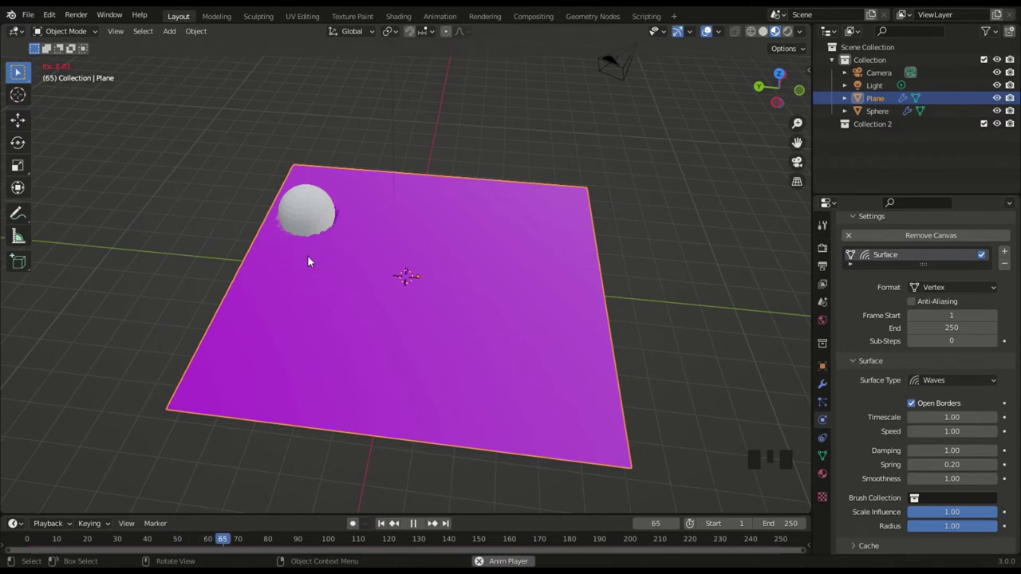
key("space")
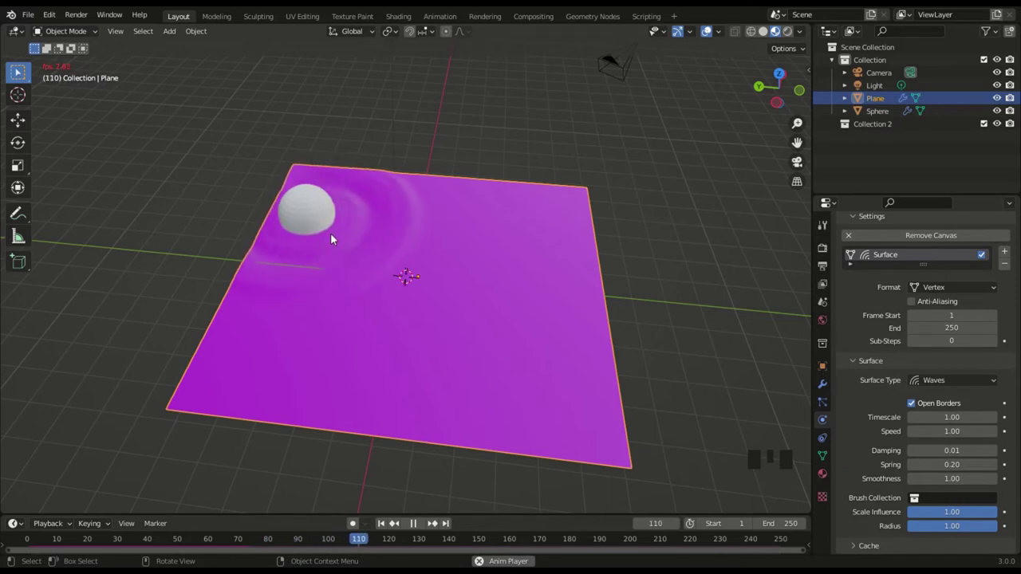
scroll("up", 3)
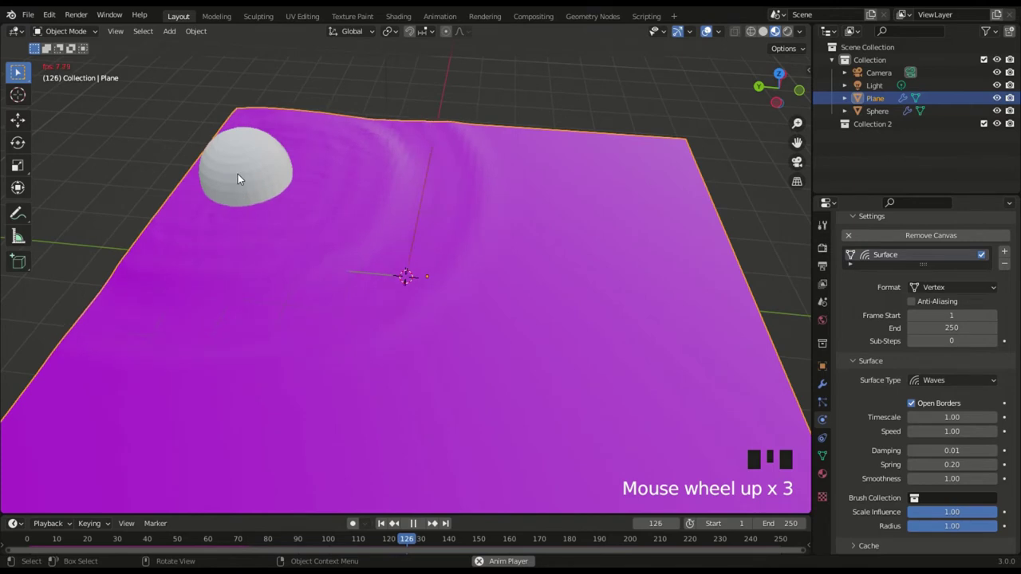
key("space")
key("Left")
key("space")
- Select the sphere and grab it through the plane to stir up larger waves
left_click_drag(228, 183, 251, 178)
key("f")
key("g")
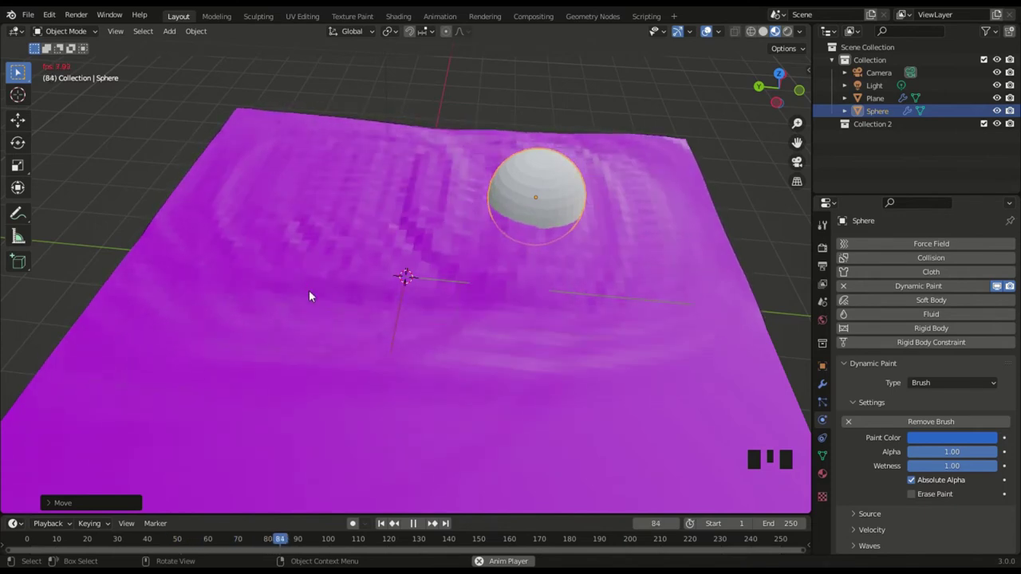
- Select the Plane and scroll its Physics panel to the Waves damping and spring settings
left_click_drag(559, 318, 732, 461)
scroll("down", 3)
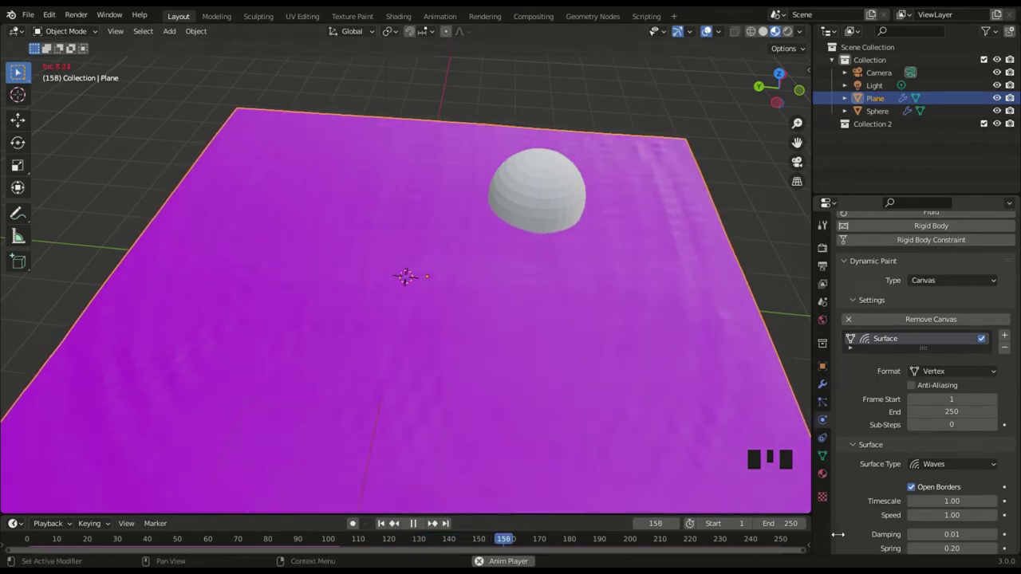
scroll("down", 3)
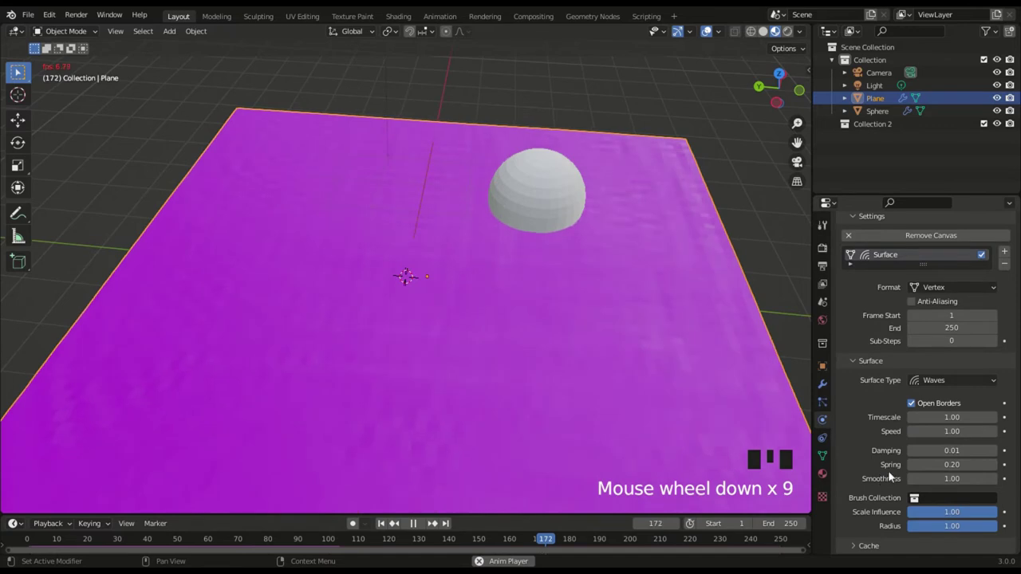
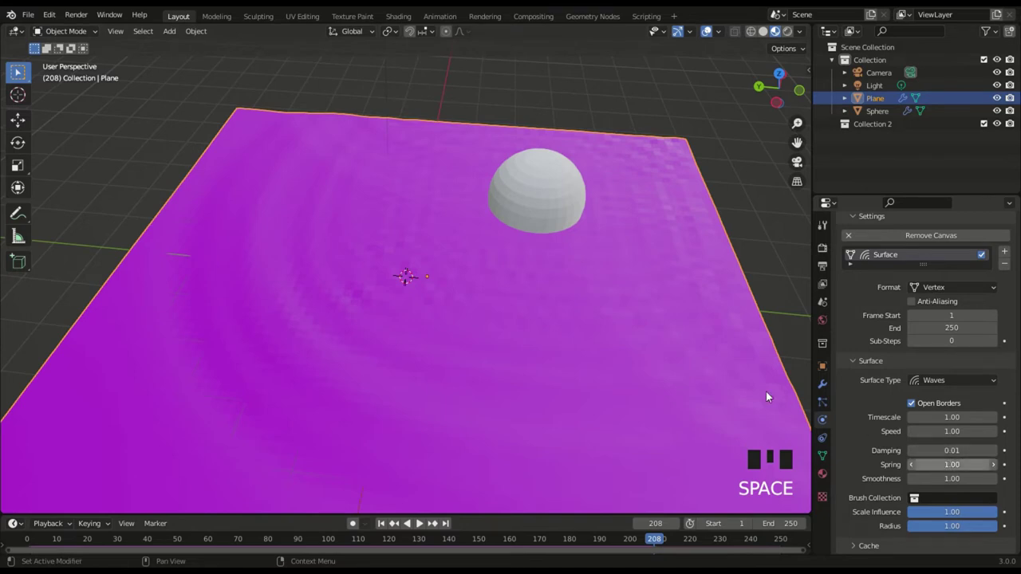
- Rewind to frame 1 and play/pause repeatedly to watch rings spread from the sphere
key("Left")
key("space")
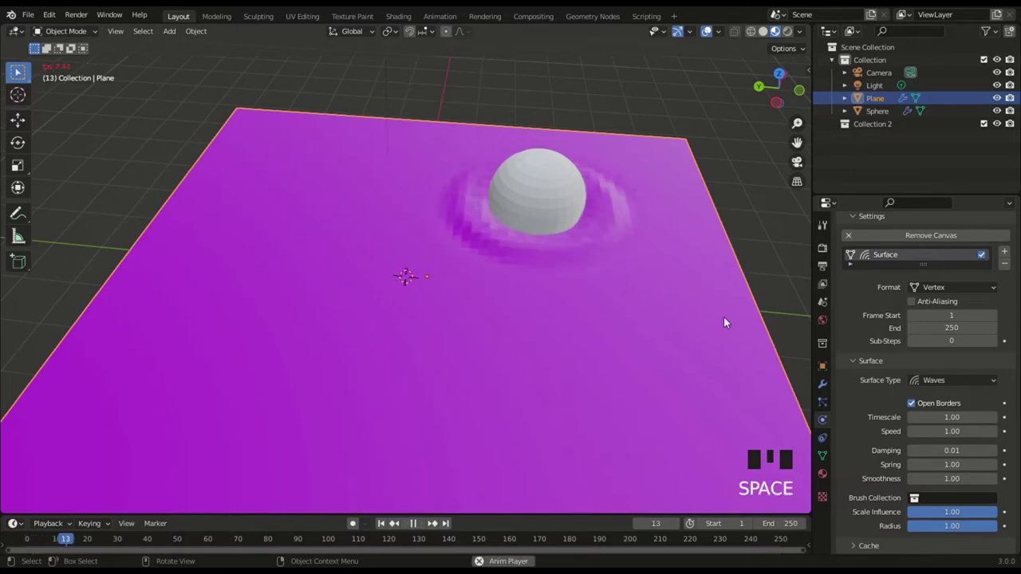
key("space")
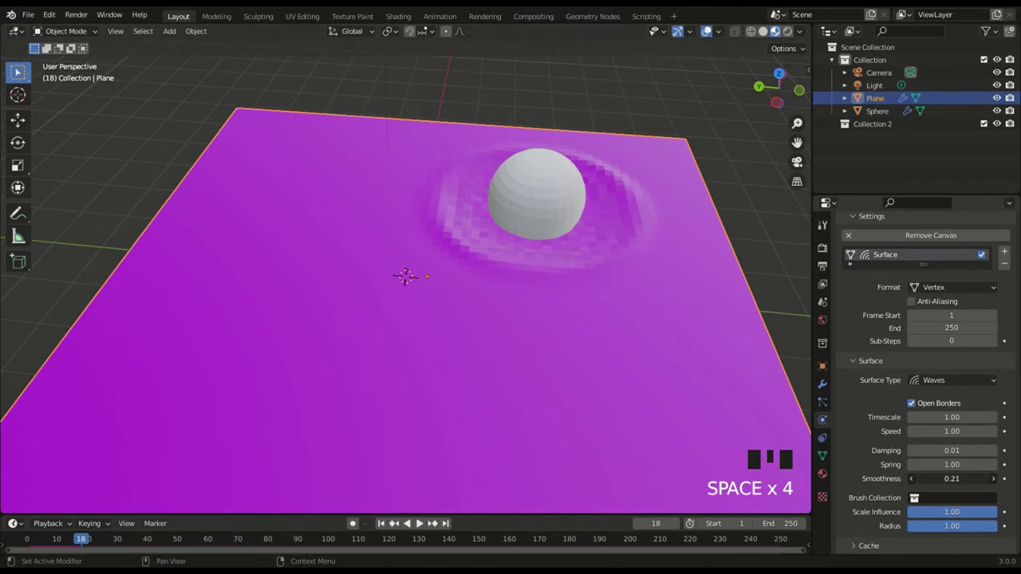
key("space")
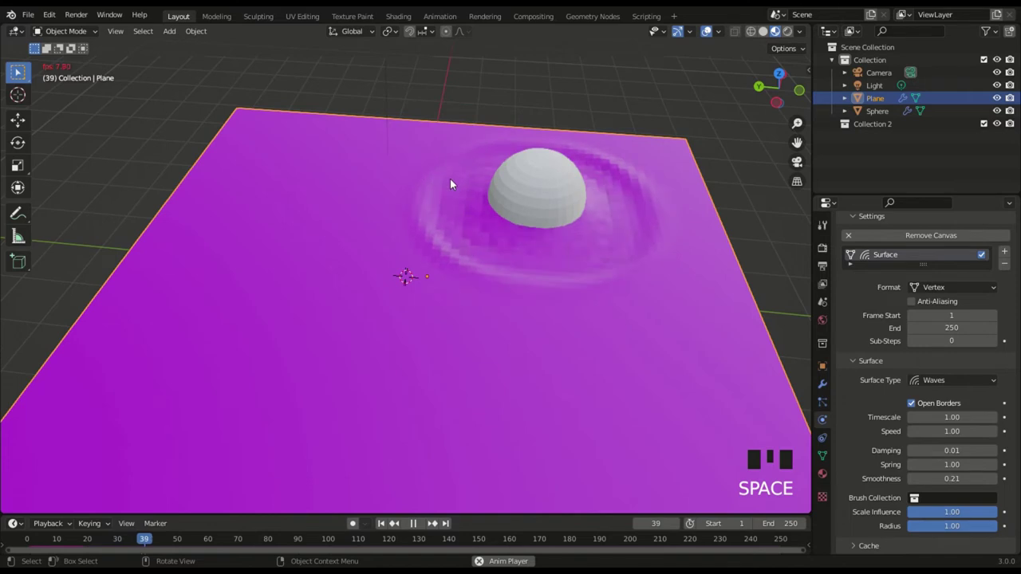
key("space")
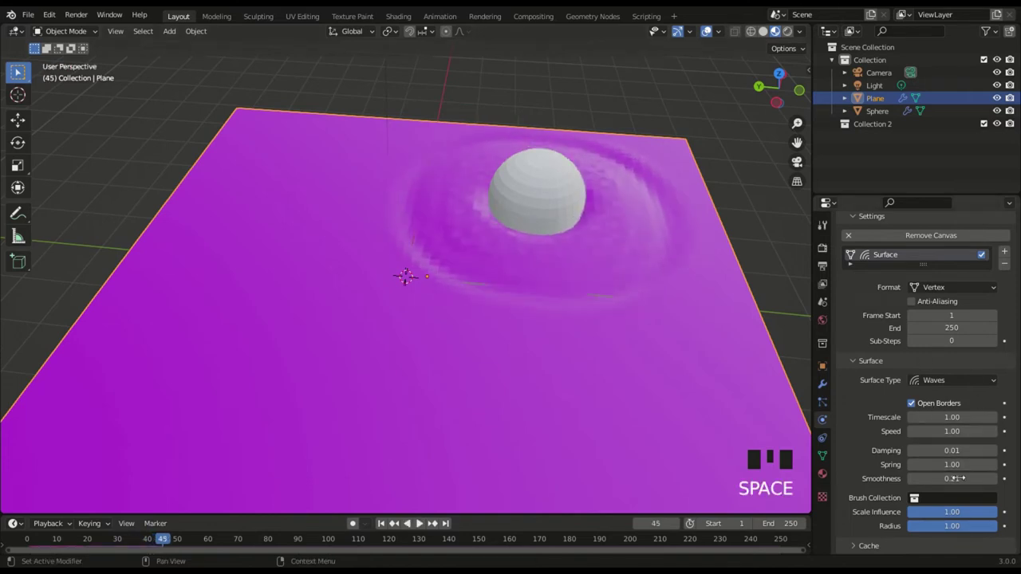
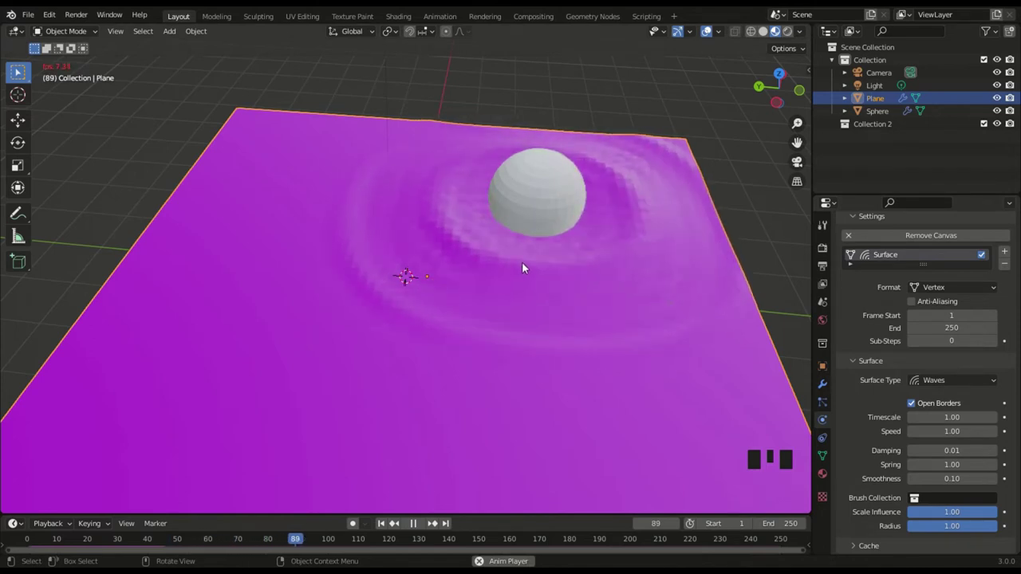
key("space")
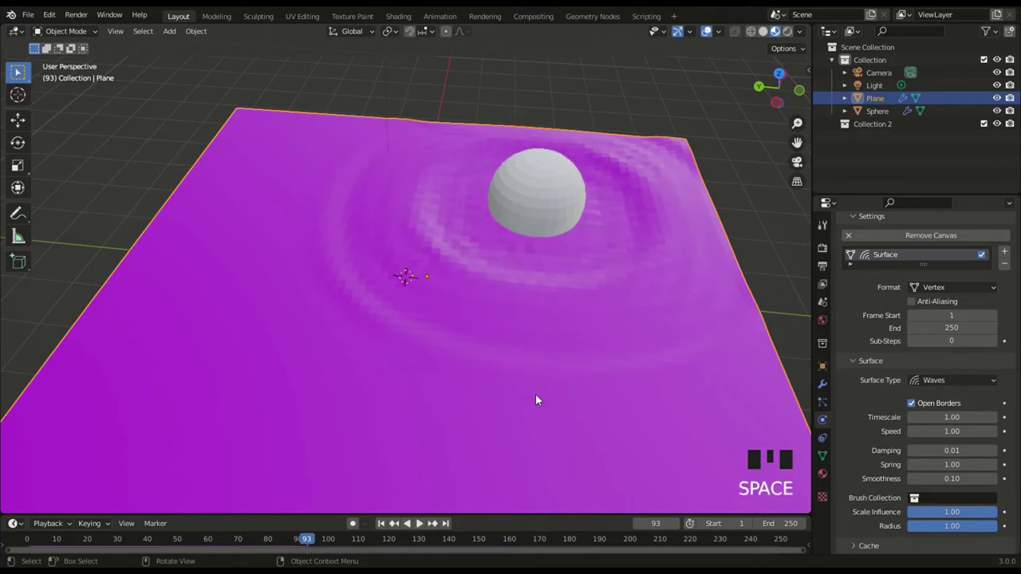
key("space")
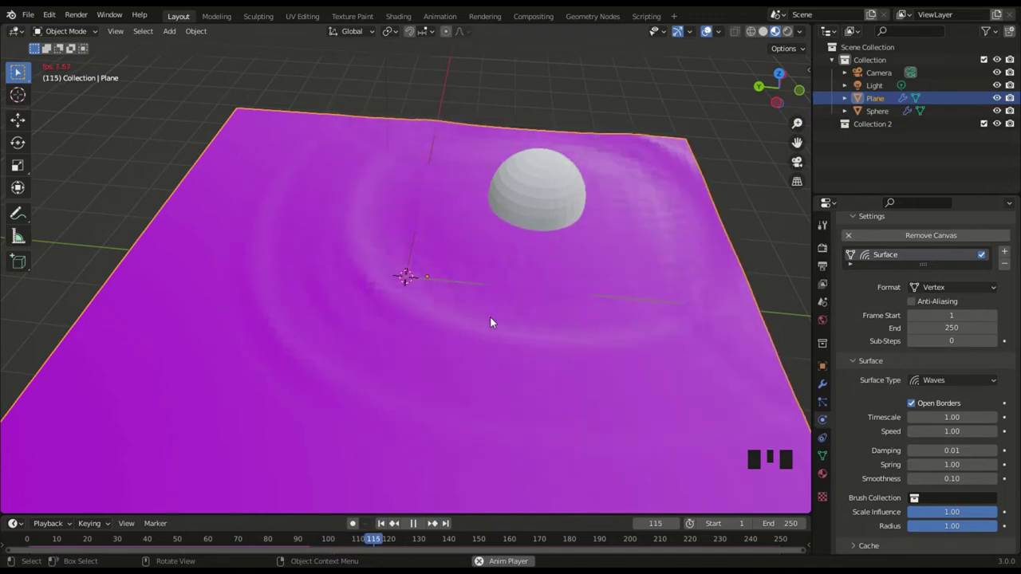
key("space")
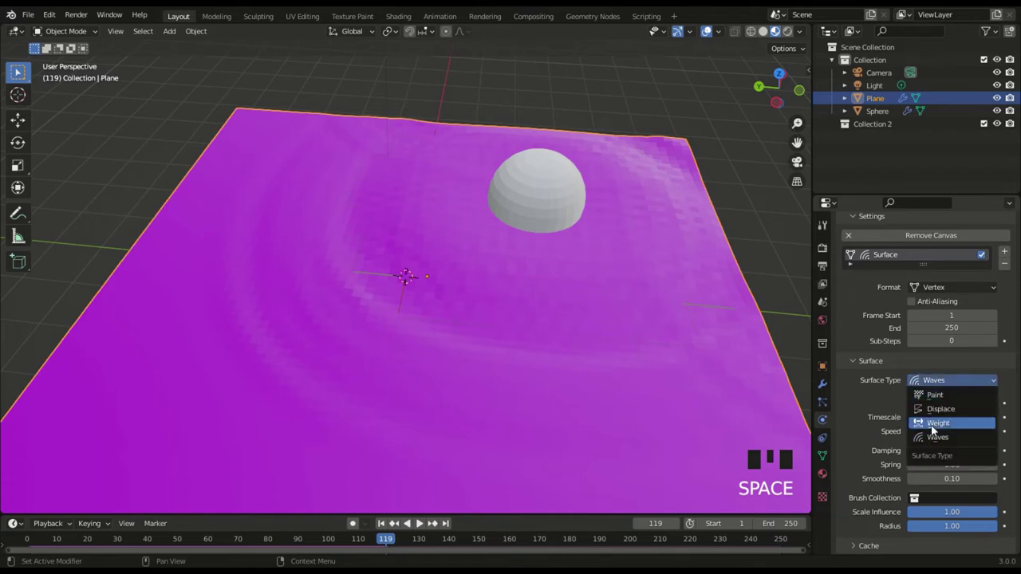
- Change the canvas Surface Type from Waves to Weight and briefly play to confirm the plane is flat
left_click_drag(936, 430, 319, 337)
key("space")
key("space")
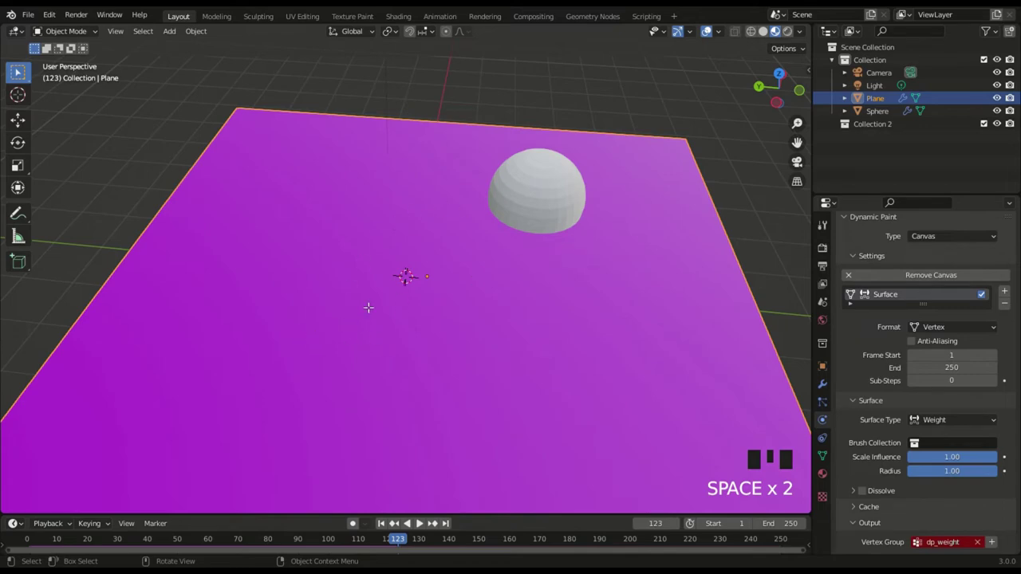
- Enter Edit Mode to inspect the Plane's vertex grid, then return to Object Mode
key("Tab")
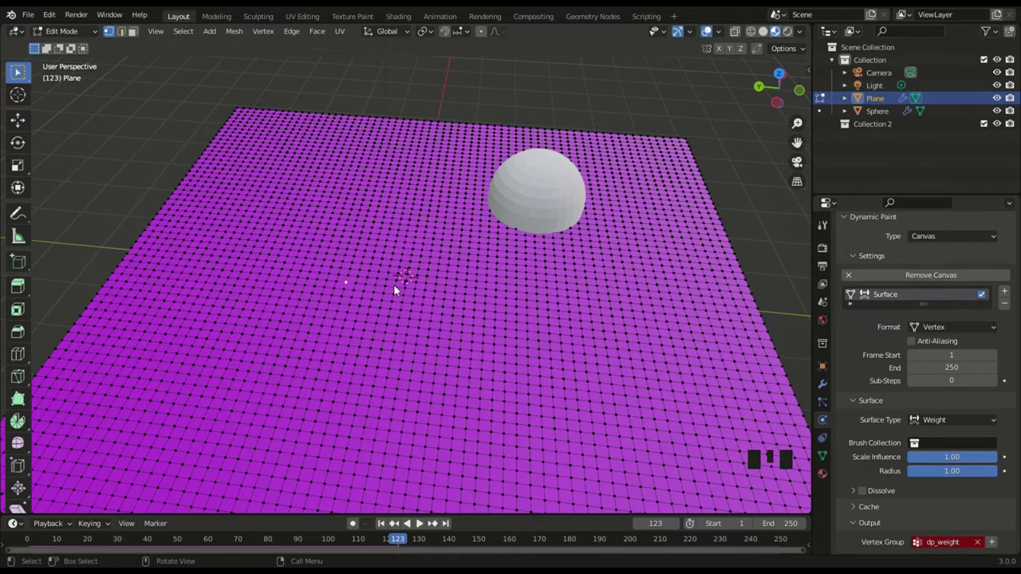
key("Tab")
scroll("down", 3)
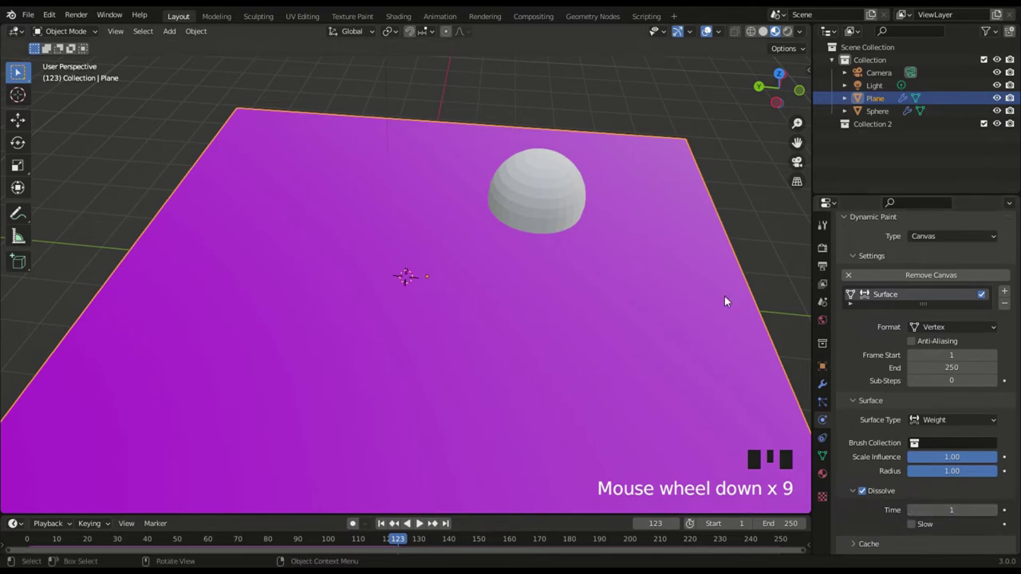
- Play the animation with the sphere acting as a Dynamic Paint brush on the dark canvas
key("space")
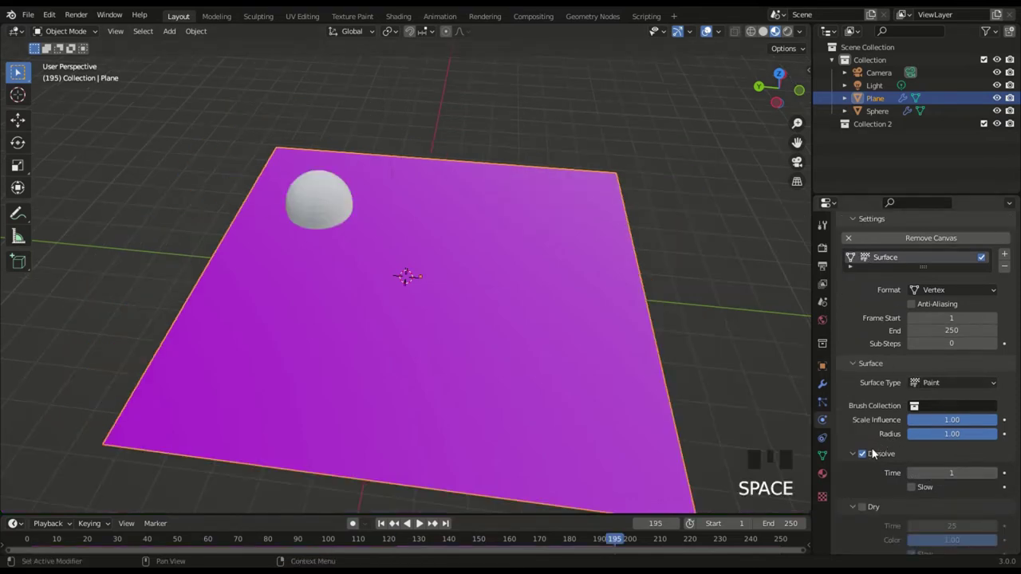
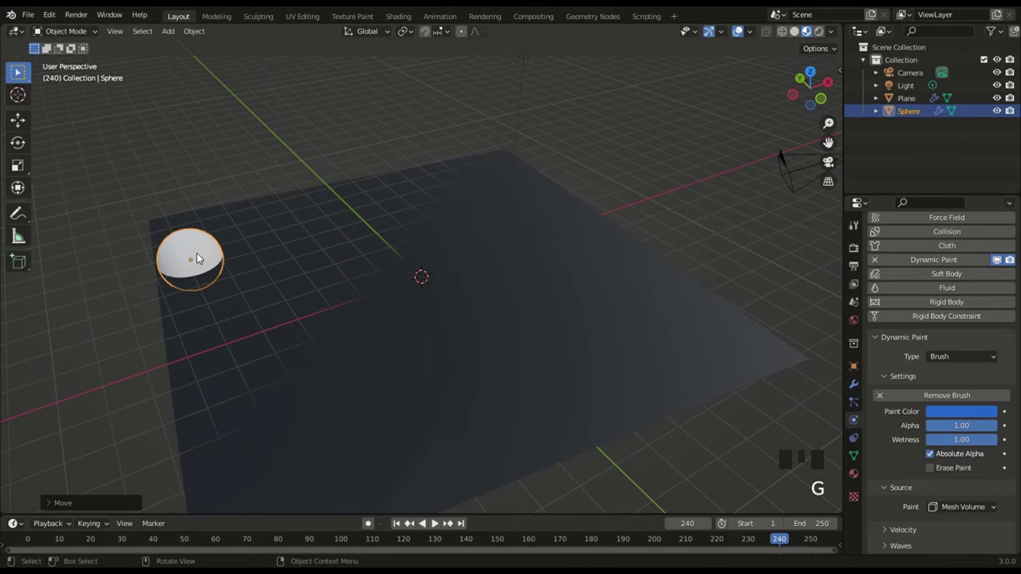
- Restart playback, select the sphere brush and move it across the plane
key("space")
left_click(188, 260)
left_click(191, 259)
key("g")
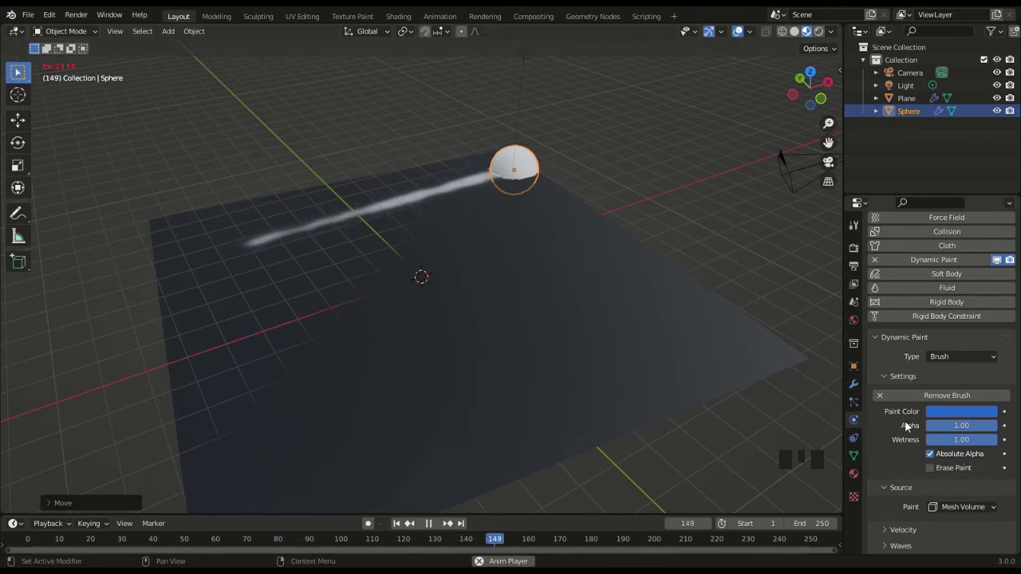
- Select the plane canvas and adjust an option in its Paint surface settings
left_click(634, 359)
scroll("down", 3)
scroll("down", 3)
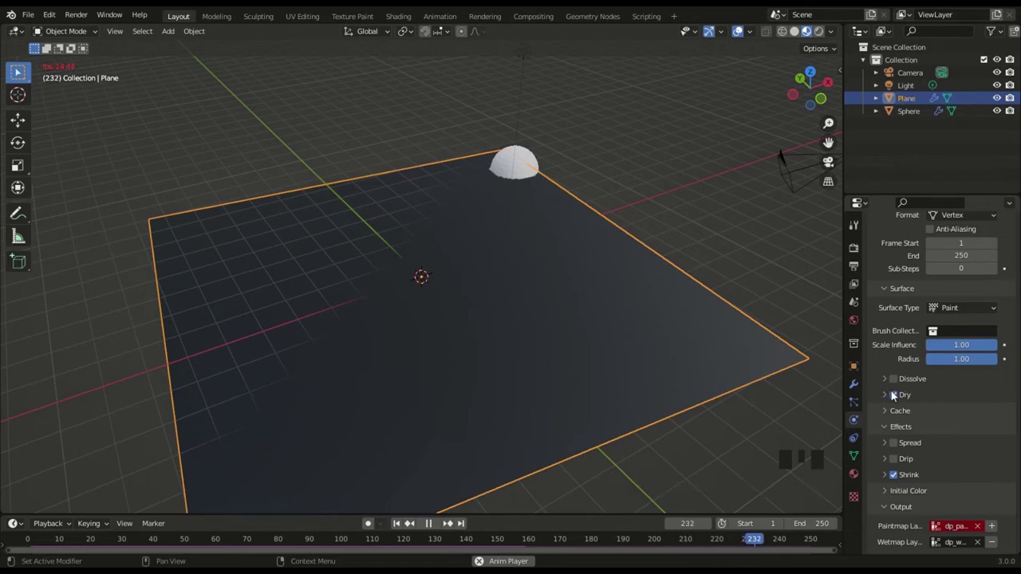
left_click(898, 401)
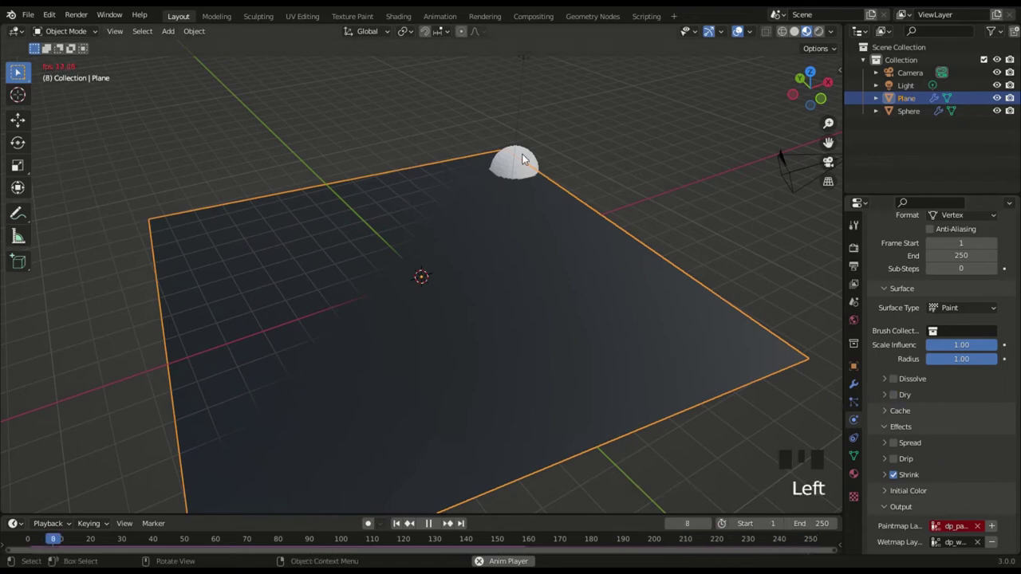
- Select the sphere again and move it along the Y axis to the plane's far edge
left_click(528, 165)
key("g")
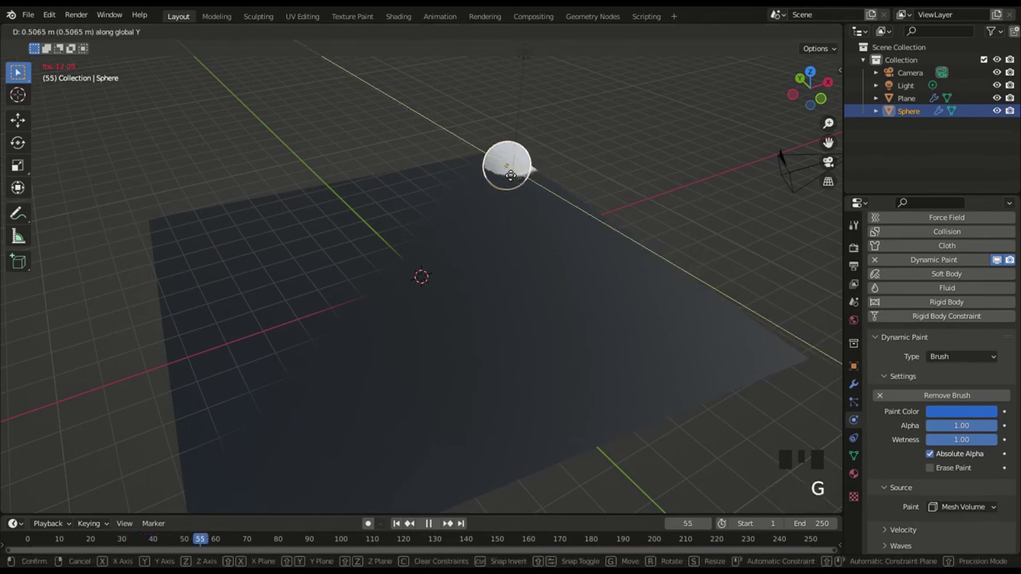
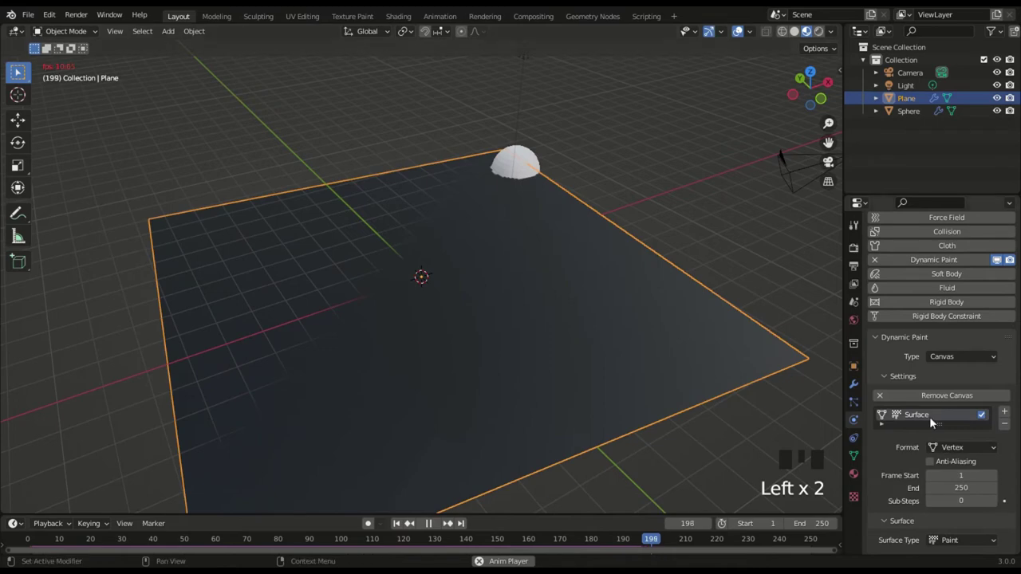
scroll("down", 3)
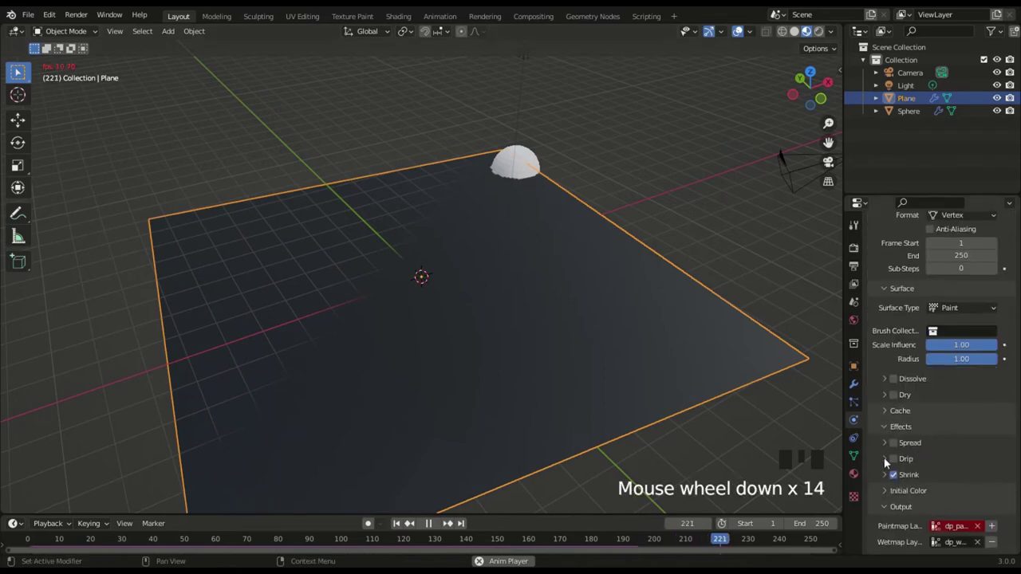
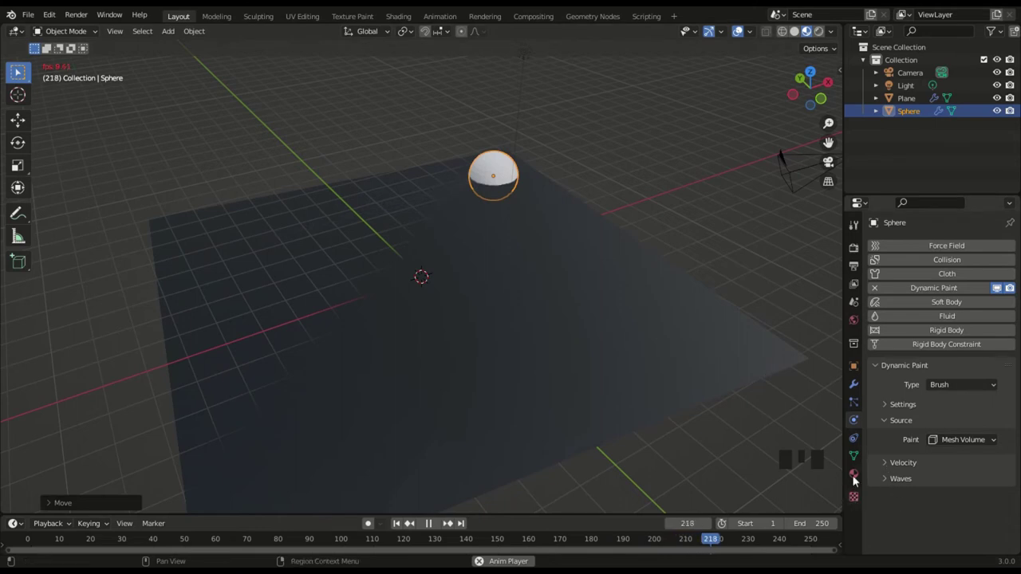
- Select the plane, pause playback and set its Paint canvas Initial Color to purple
left_click(437, 269)
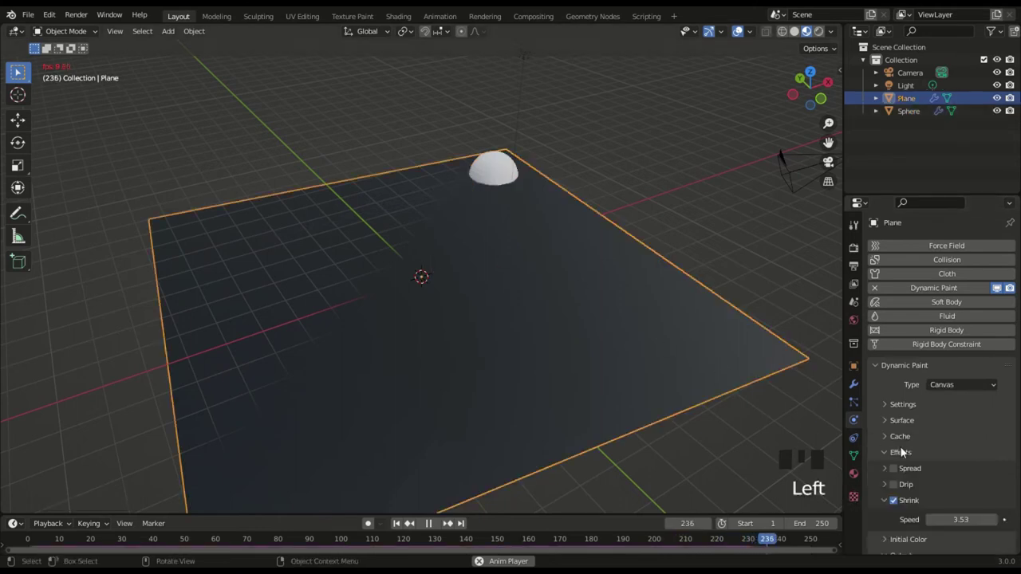
key("space")
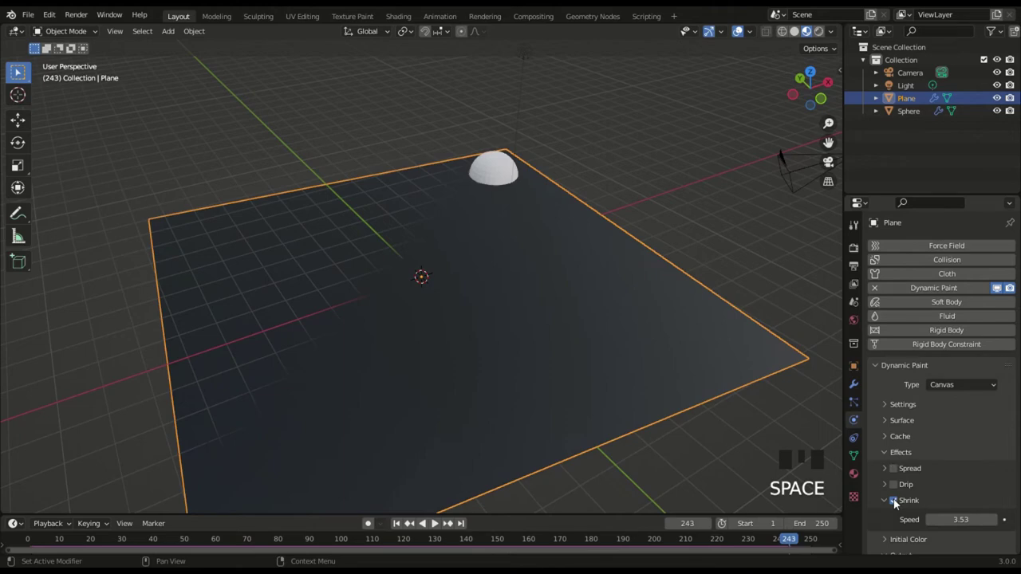
left_click(898, 503)
left_click_drag(889, 459, 508, 171)
left_click(598, 280)
left_click_drag(964, 463, 492, 383)
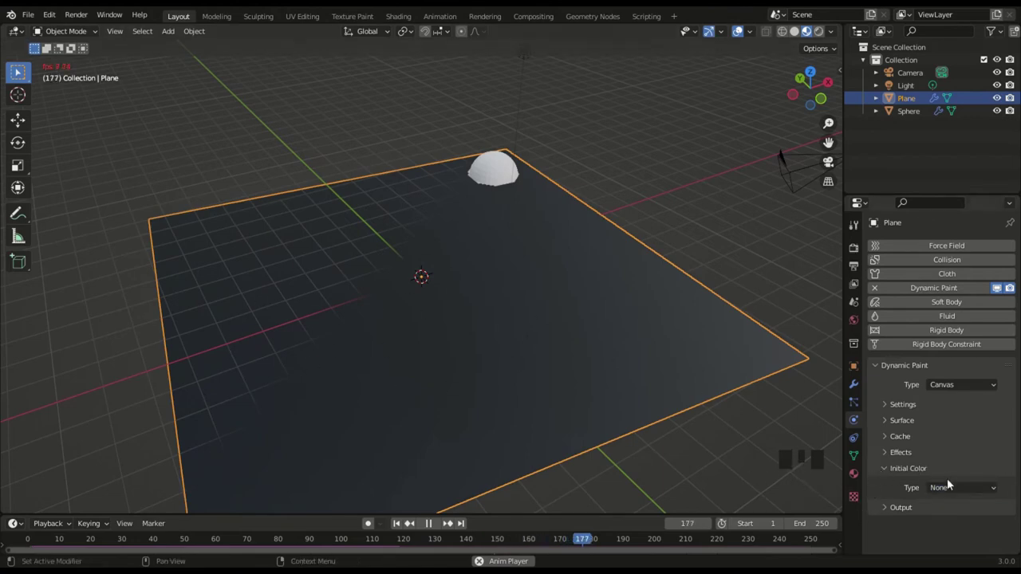
left_click_drag(957, 488, 959, 515)
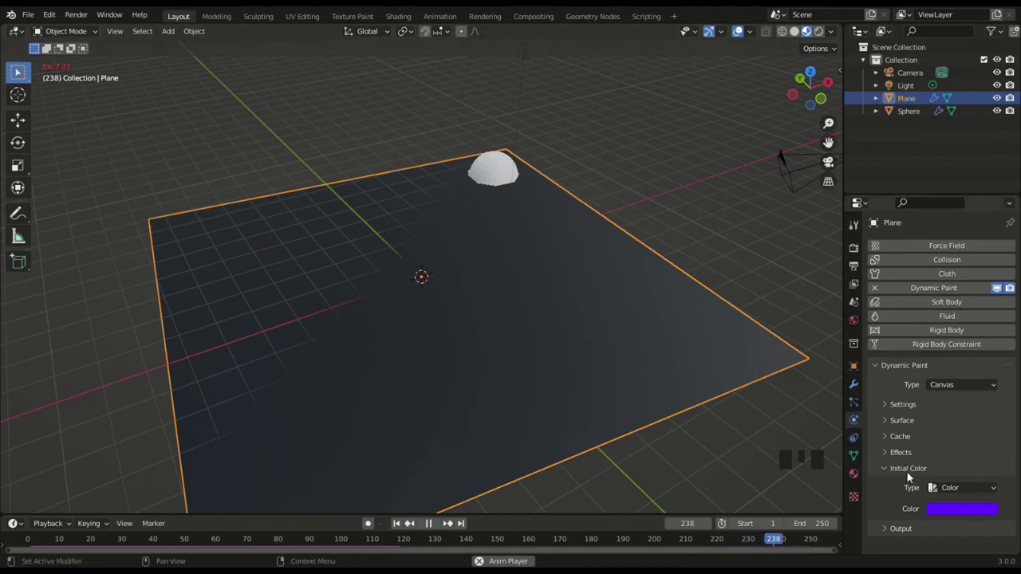
left_click_drag(897, 531, 918, 493)
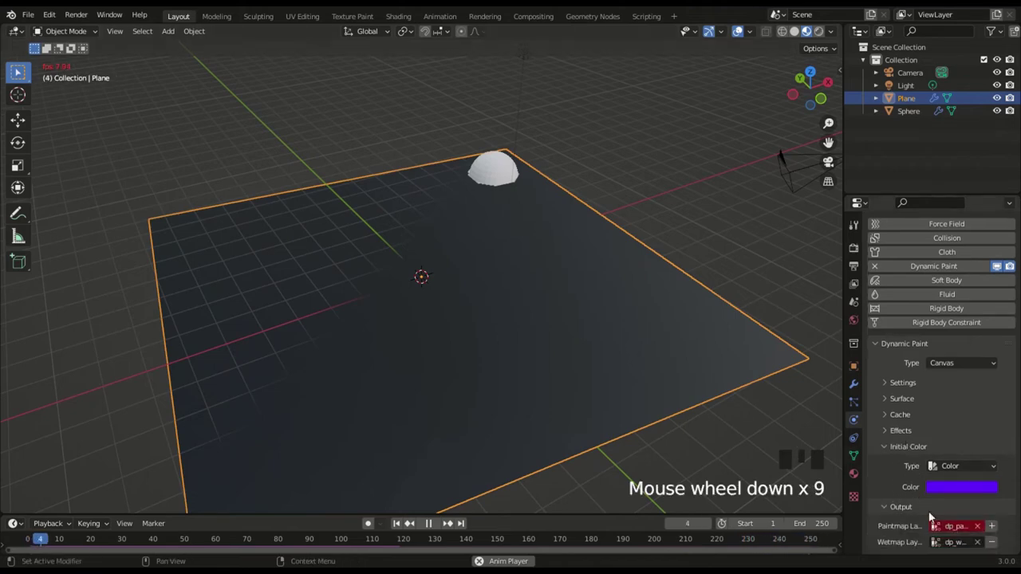
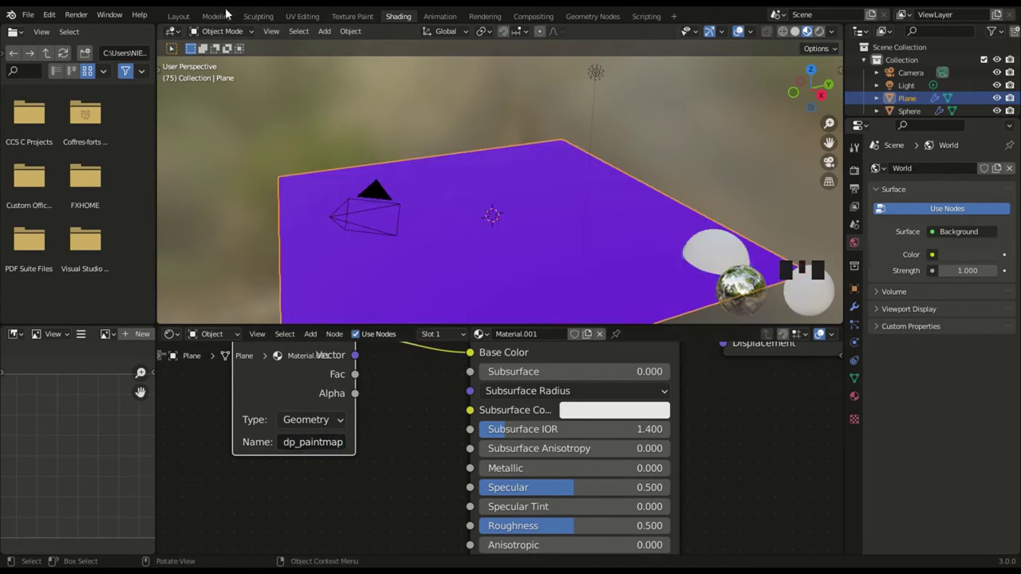
- Select the sphere in the viewport, leaving the plane shaded solid purple
left_click_drag(260, 139, 502, 170)
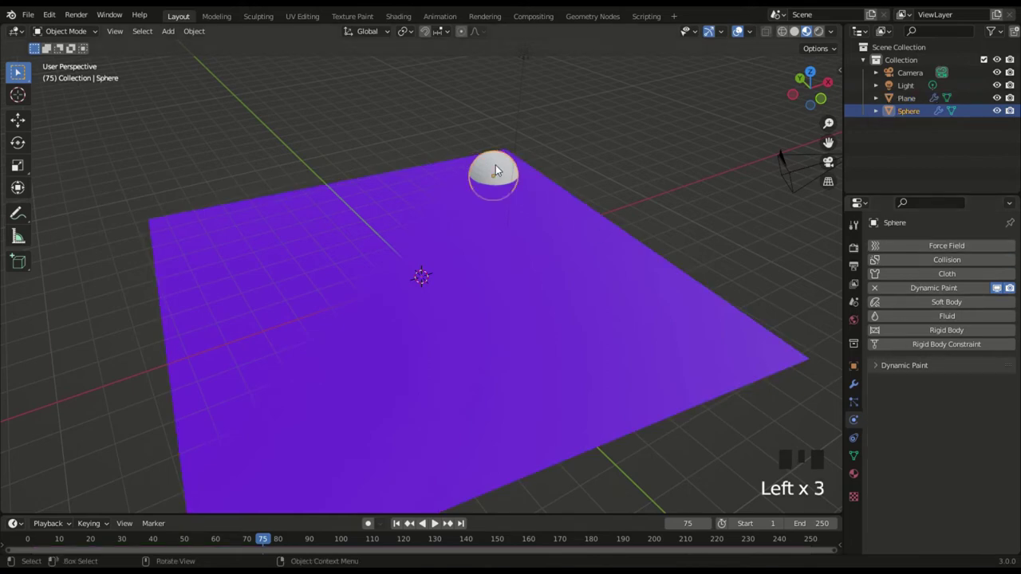
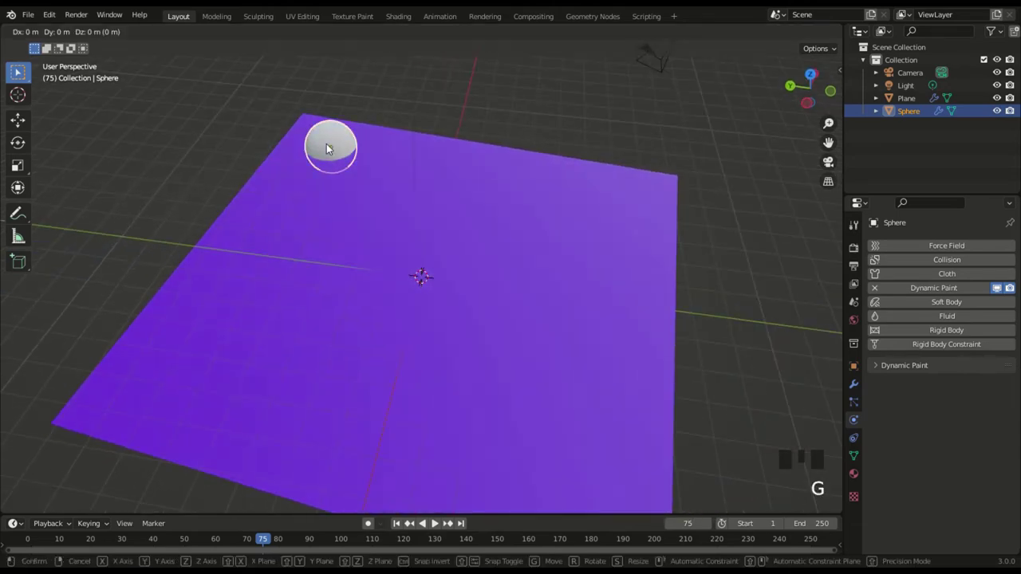
- During playback, move the sphere along Y so it paints a bluish trail on the plane's far edge
key("space")
key("g")
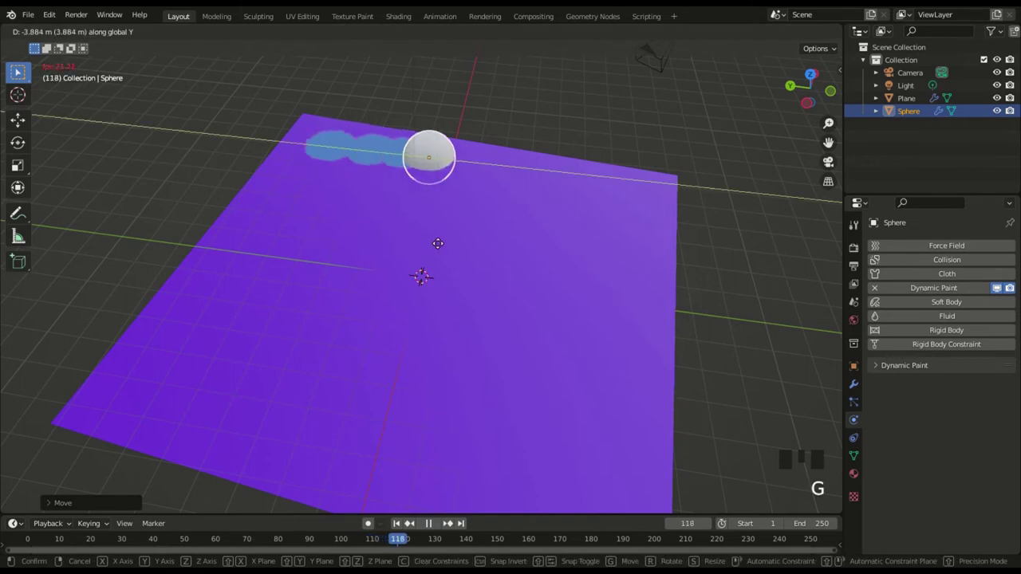
key("space")
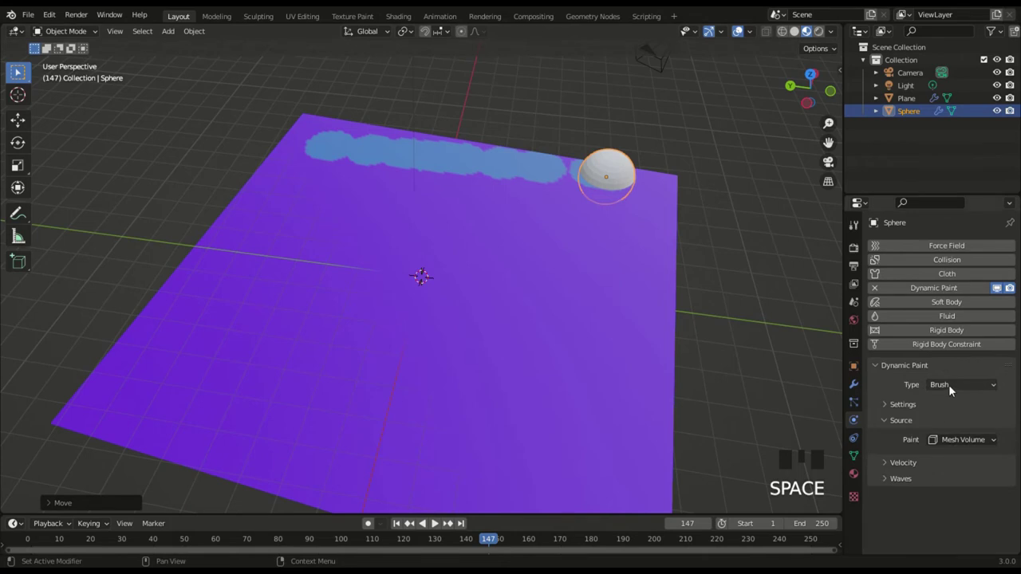
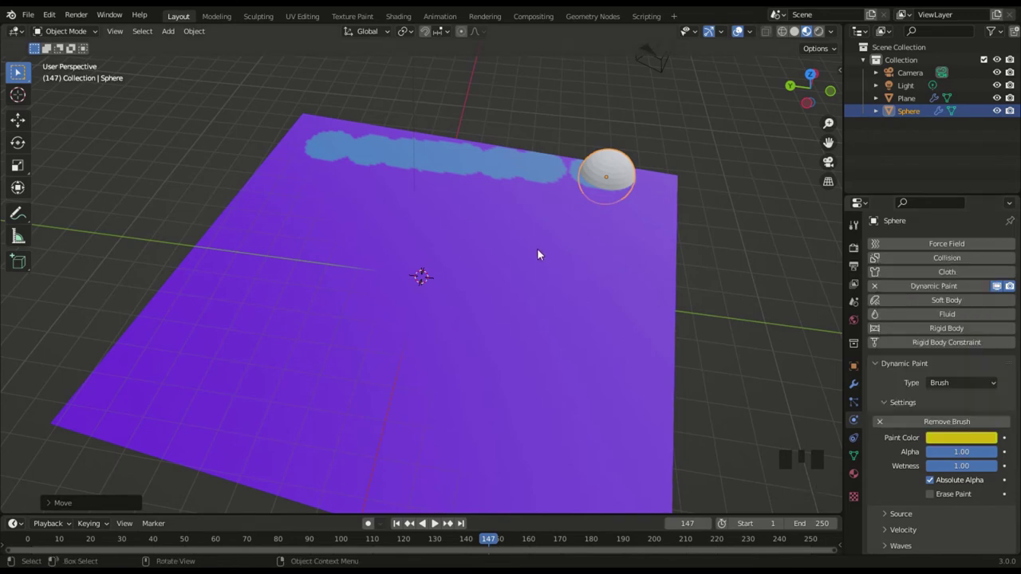
- With the brush colour now yellow, sweep the sphere again to paint a yellow trail along the edge
key("space")
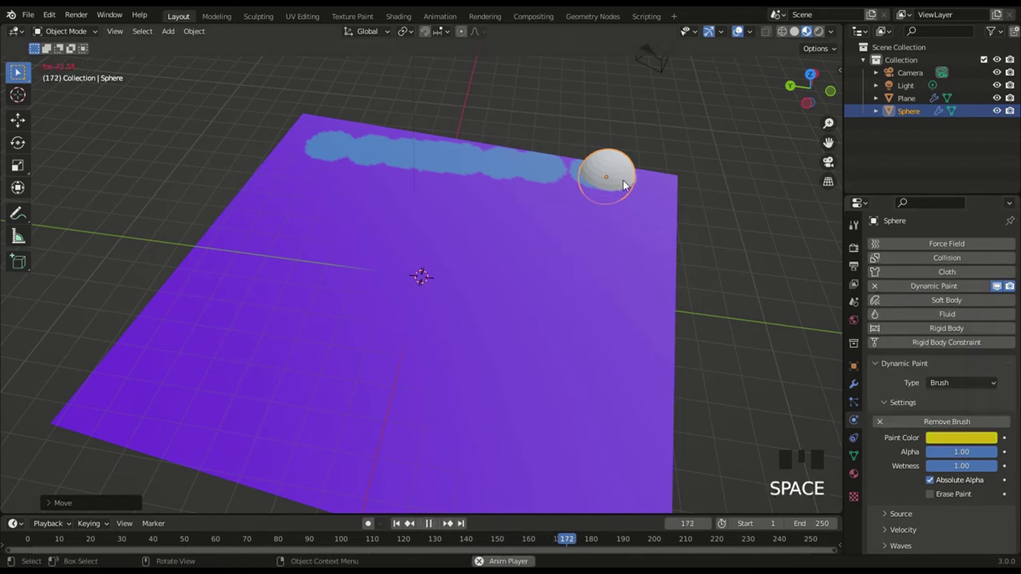
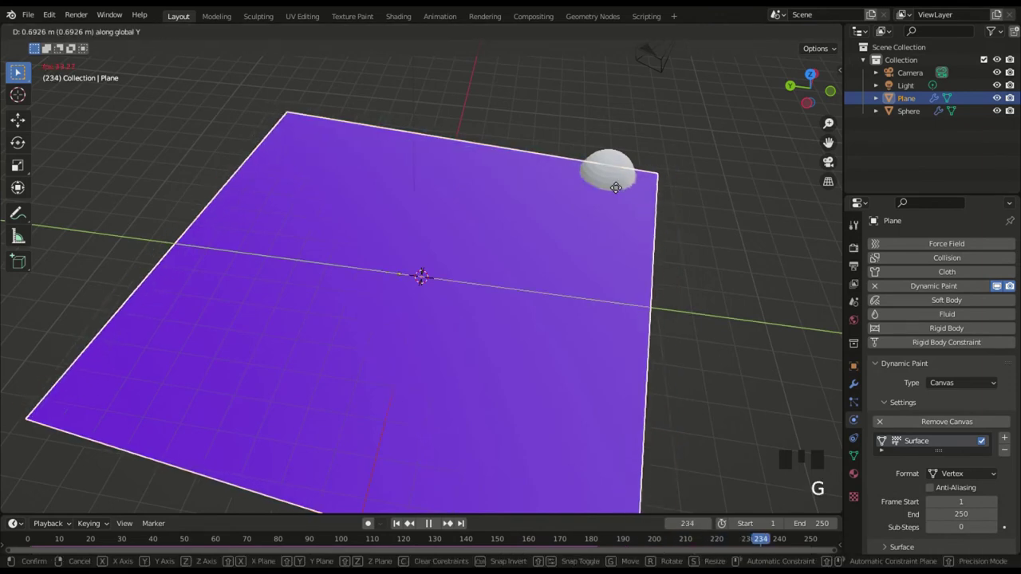
left_click(622, 173)
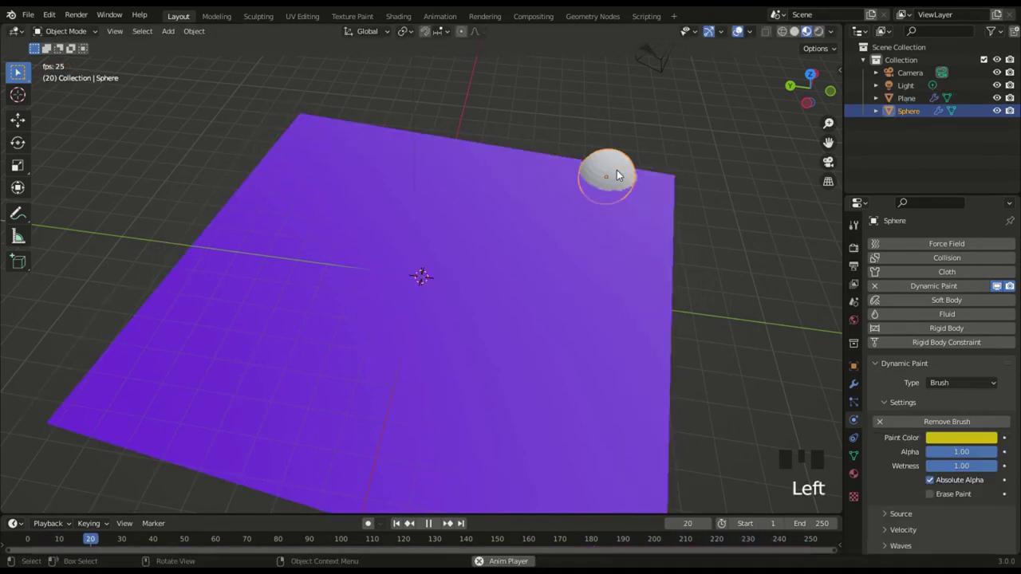
key("g")
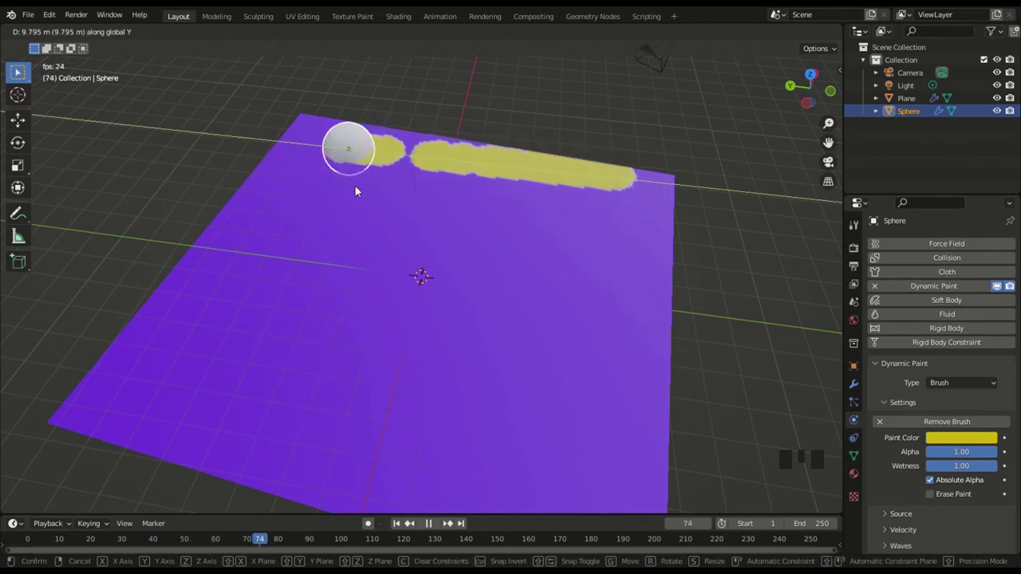
key("space")
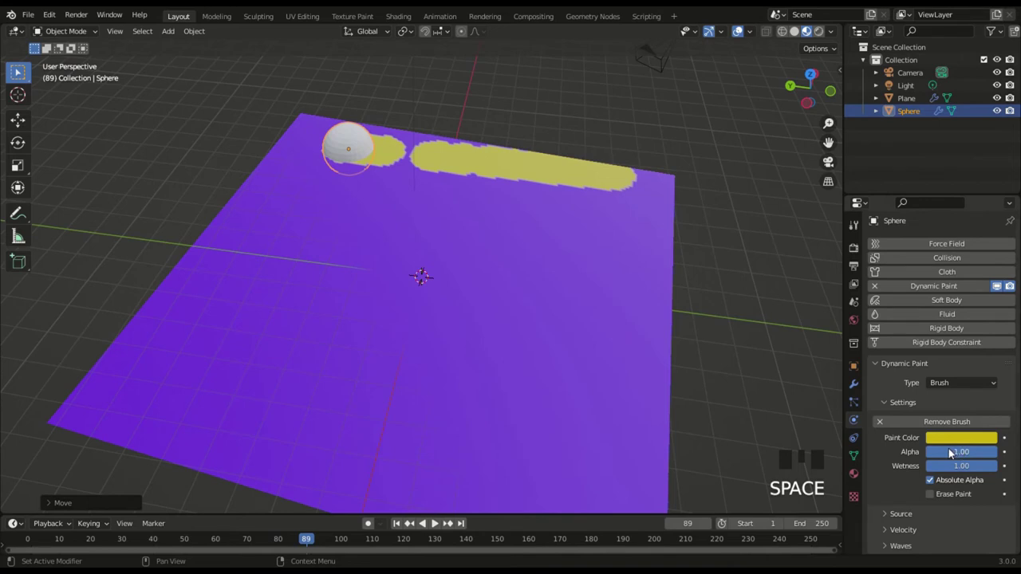
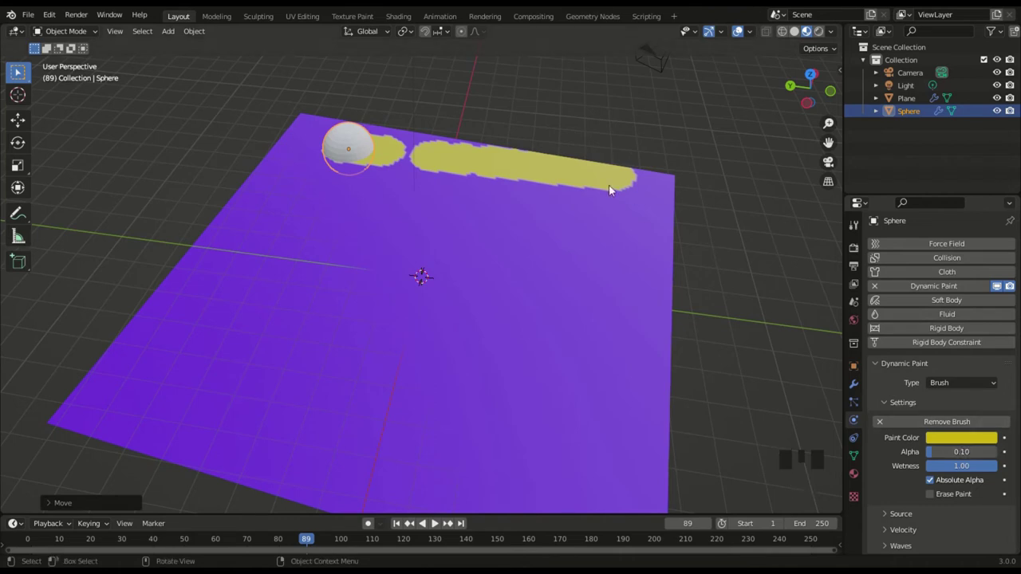
- Restart playback and sweep the sphere along Y to the far-left corner, leaving a pale yellow streak
key("space")
left_click(351, 146)
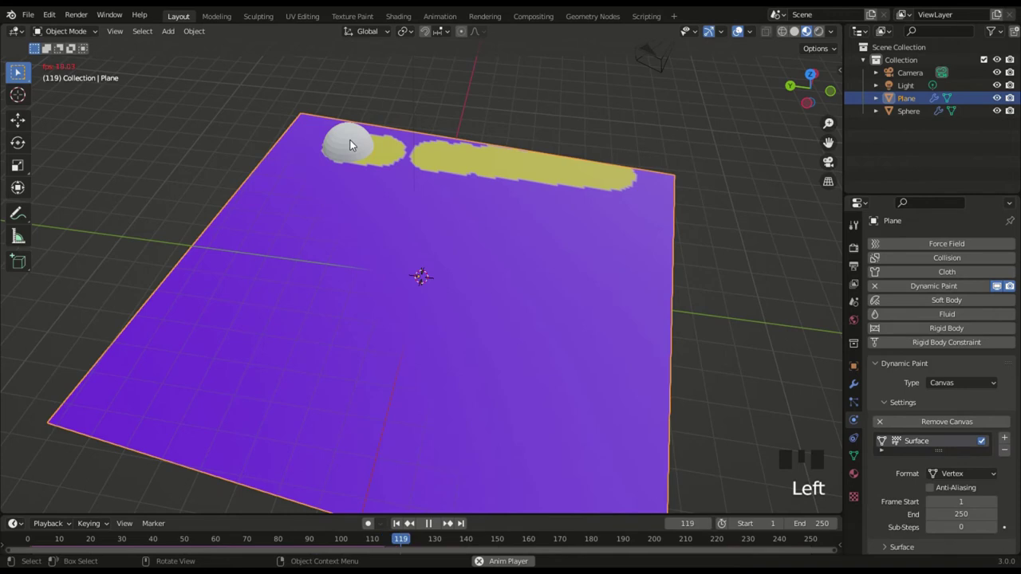
key("space")
left_click(356, 145)
key("space")
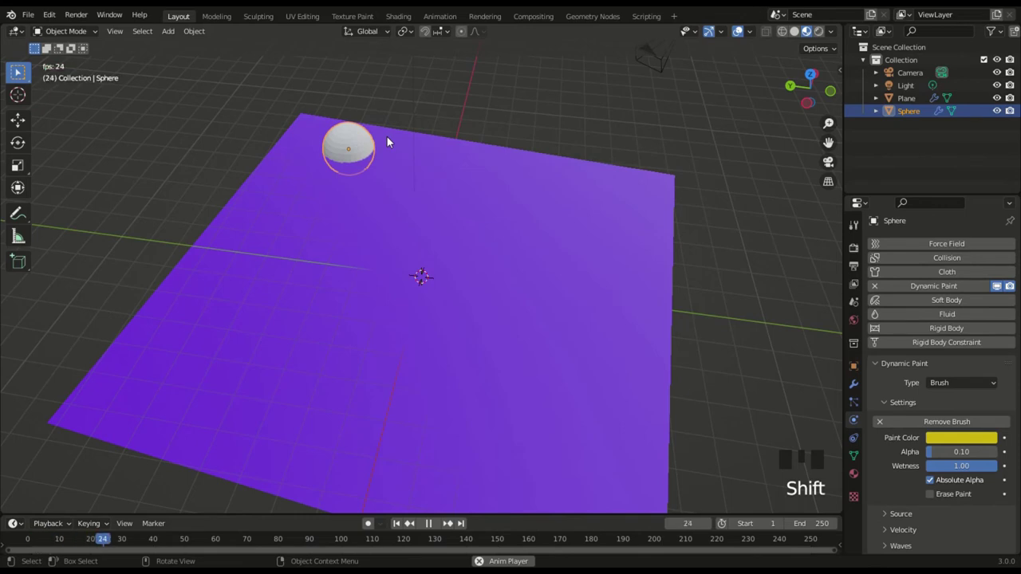
key("g")
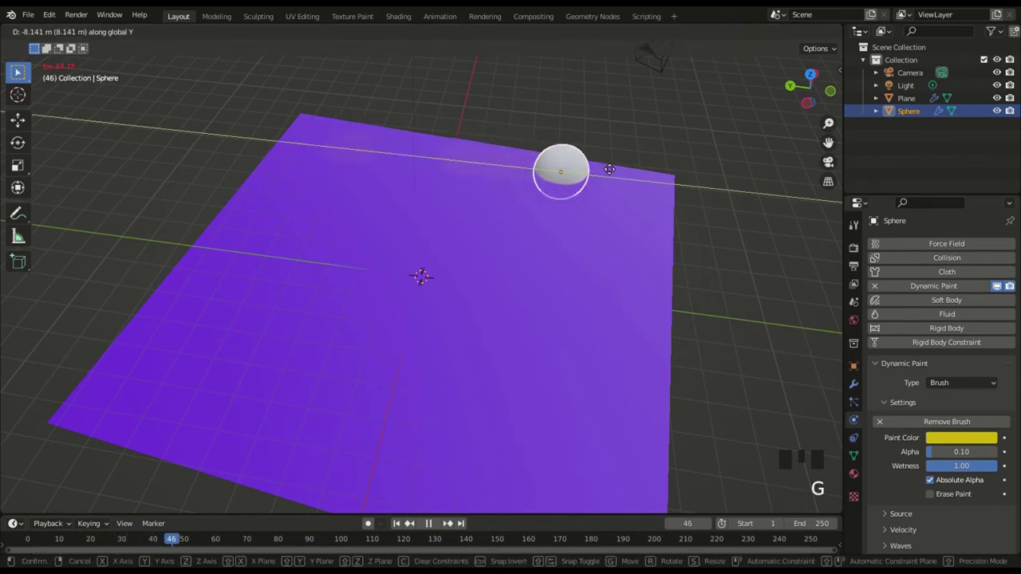
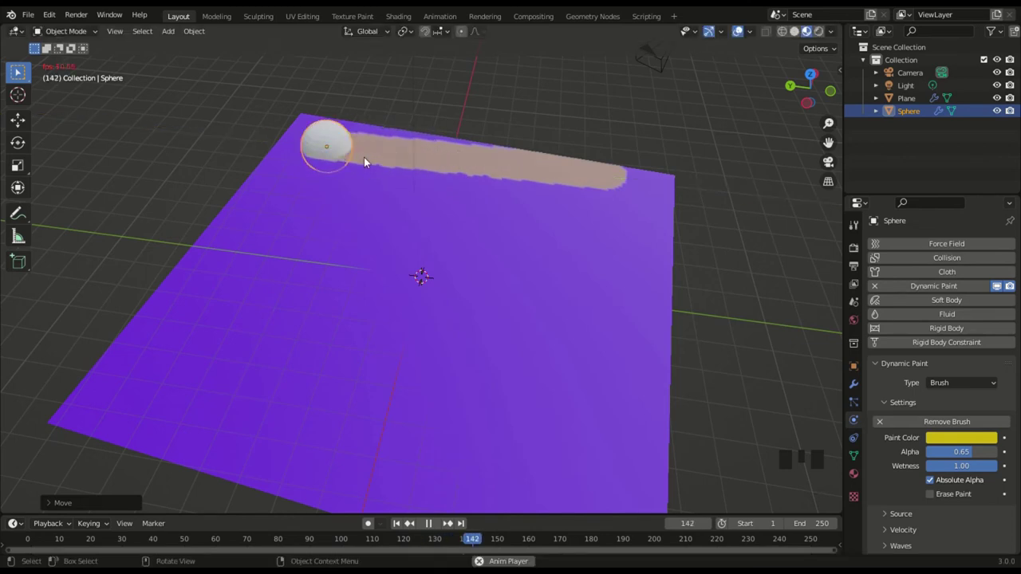
key("space")
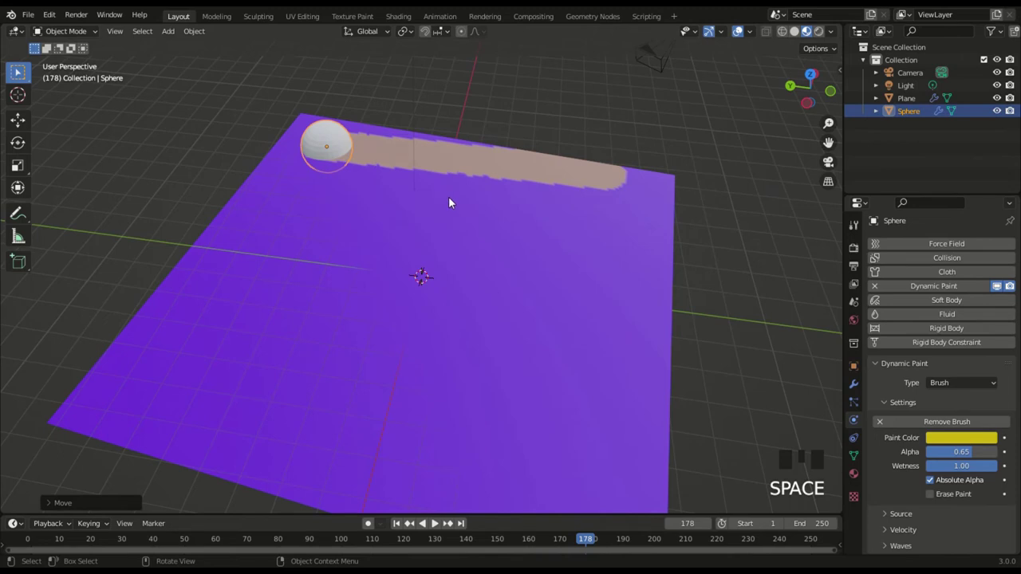
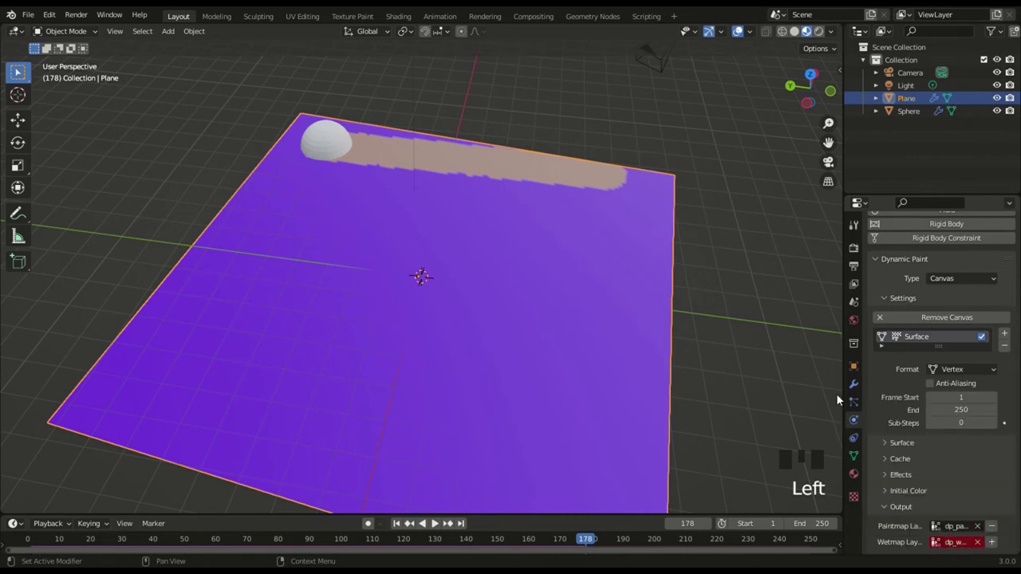
- Reselect the sphere after checking the plane's canvas
left_click(361, 161)
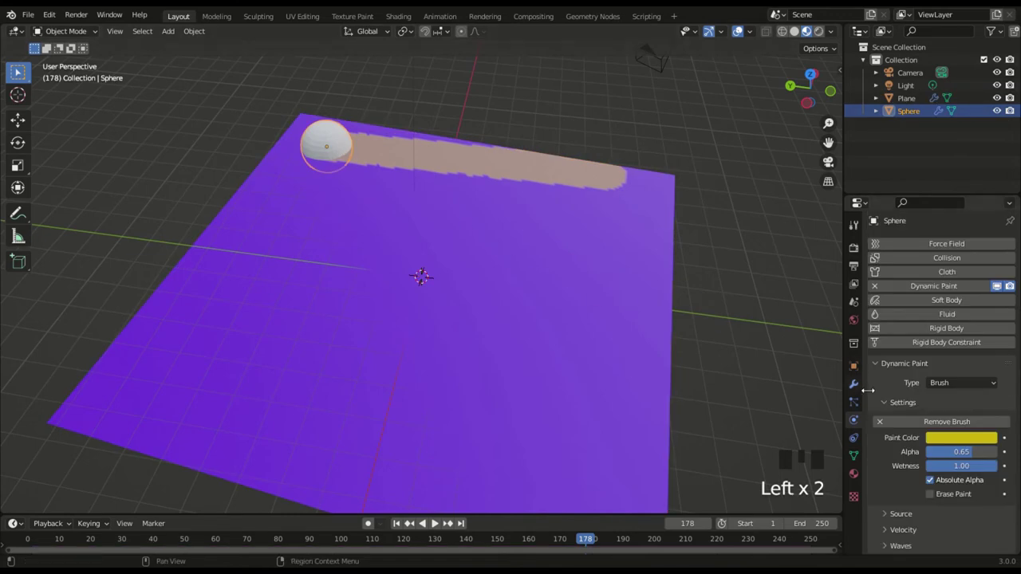
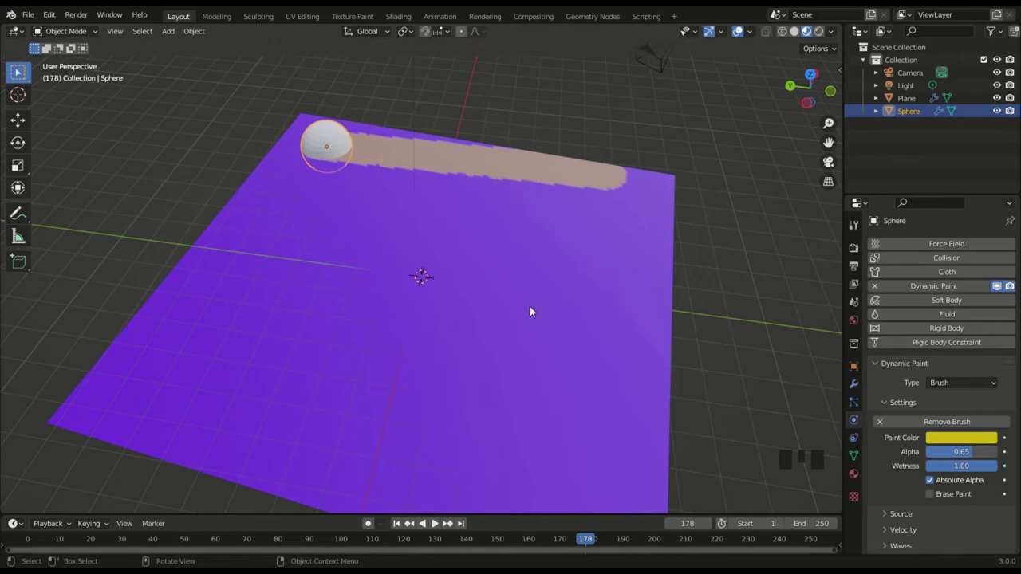
- Switch to top view over the plane and reselect the original sphere beside the red duplicate
left_click(813, 78)
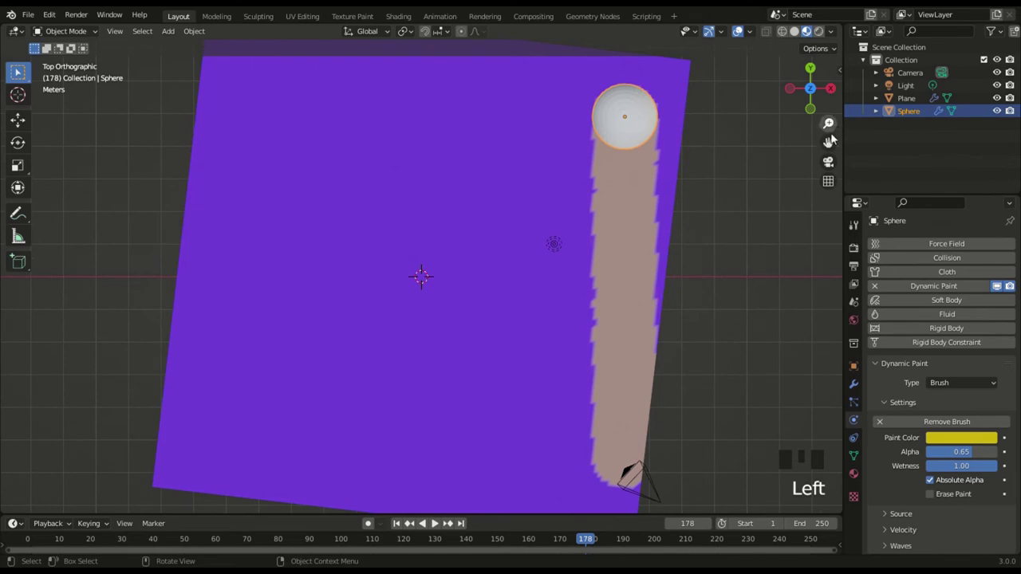
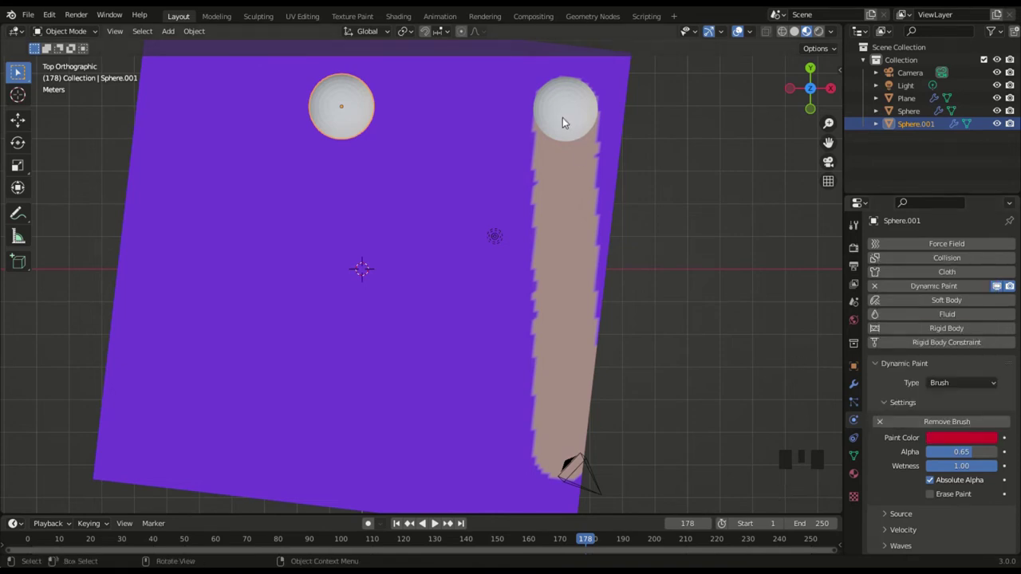
left_click(568, 121)
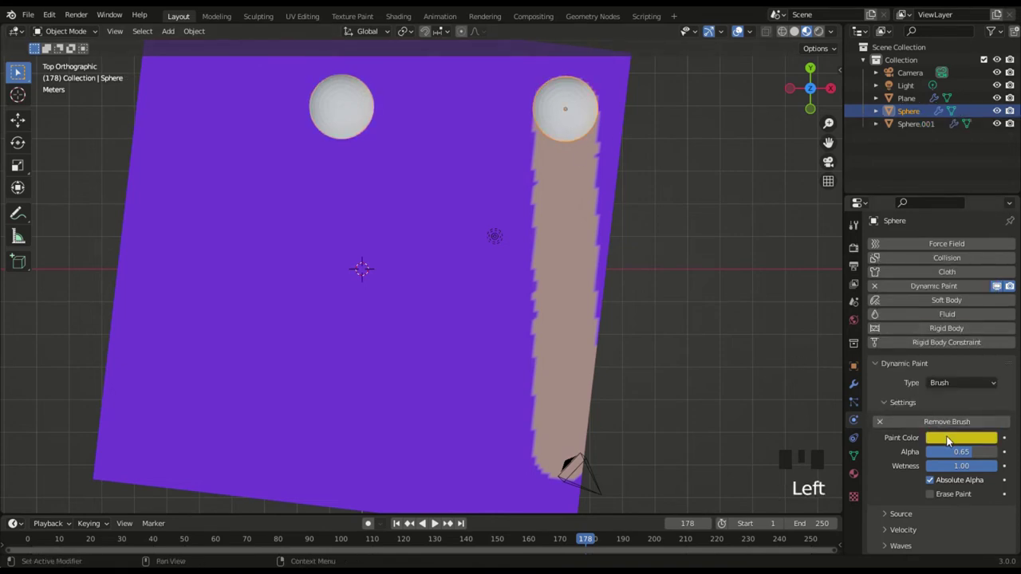
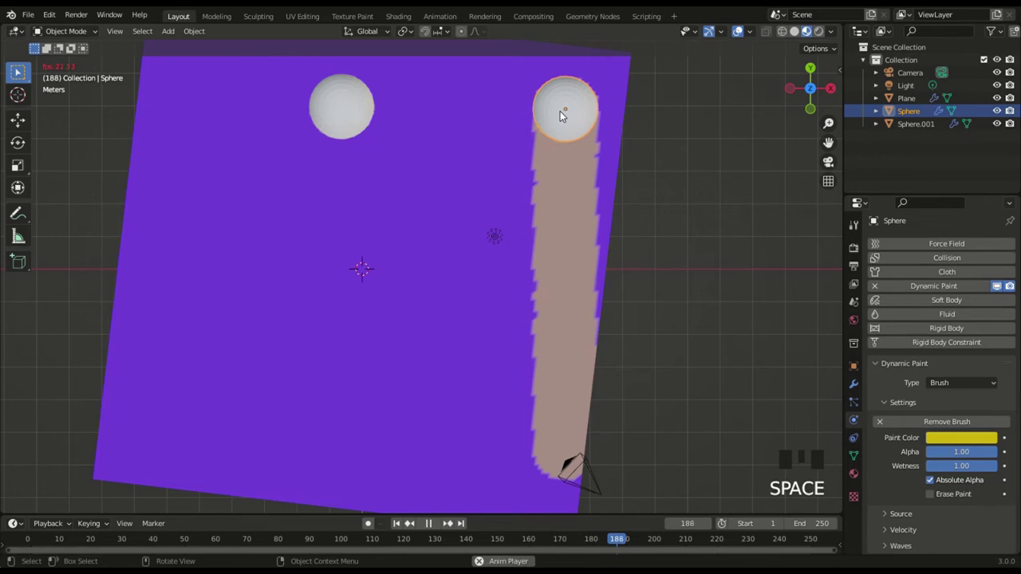
left_click(567, 114)
left_click(567, 116)
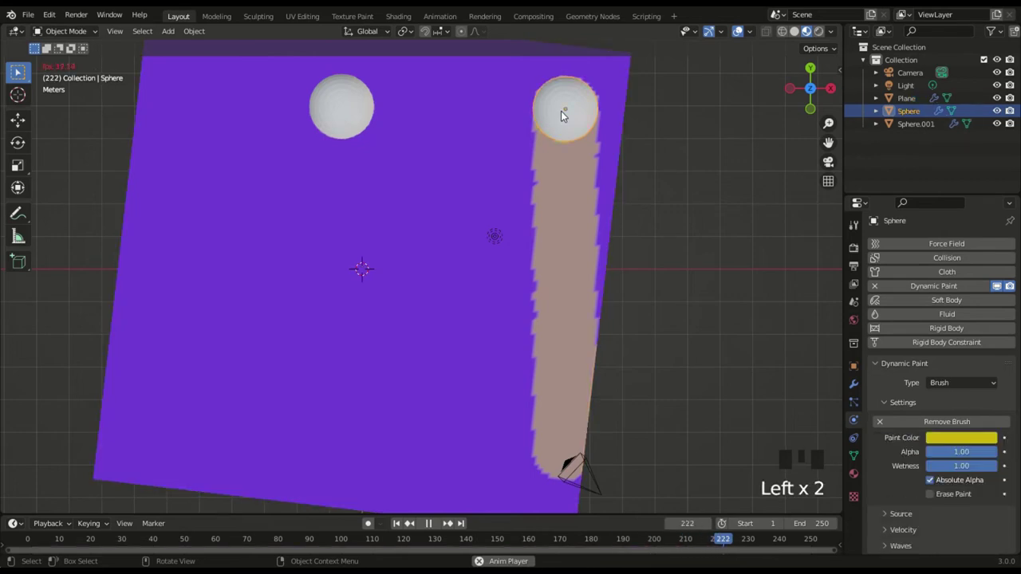
key("space")
key("space")
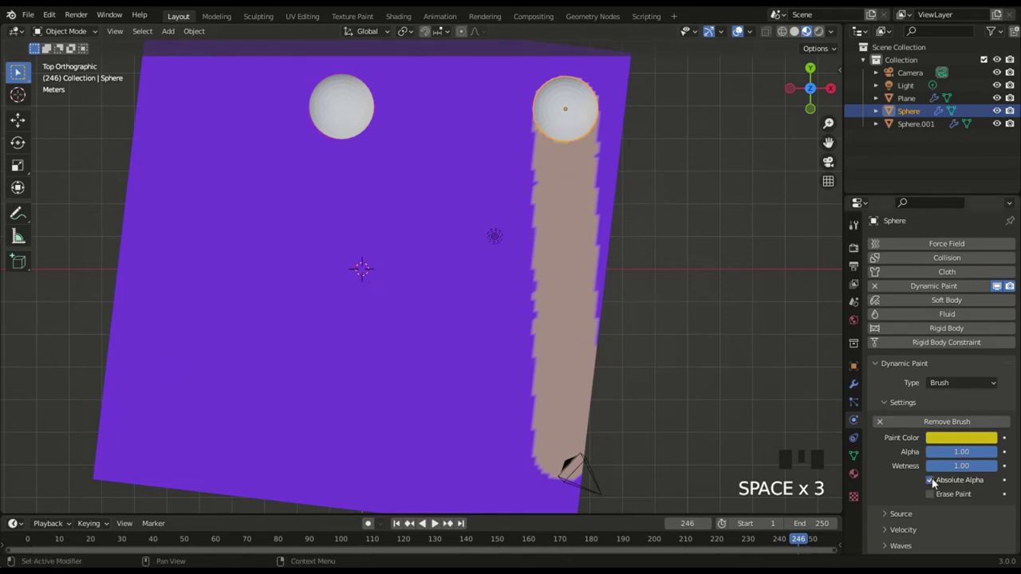
left_click(437, 521)
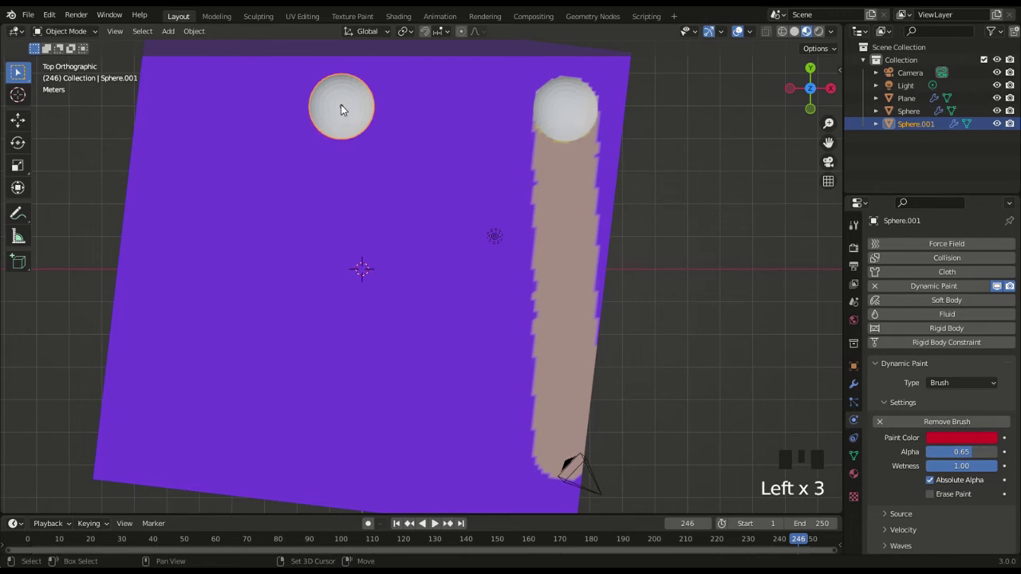
- Rewind to frame 1 and sweep Sphere.001 diagonally across the plane during playback
key("shift+Left")
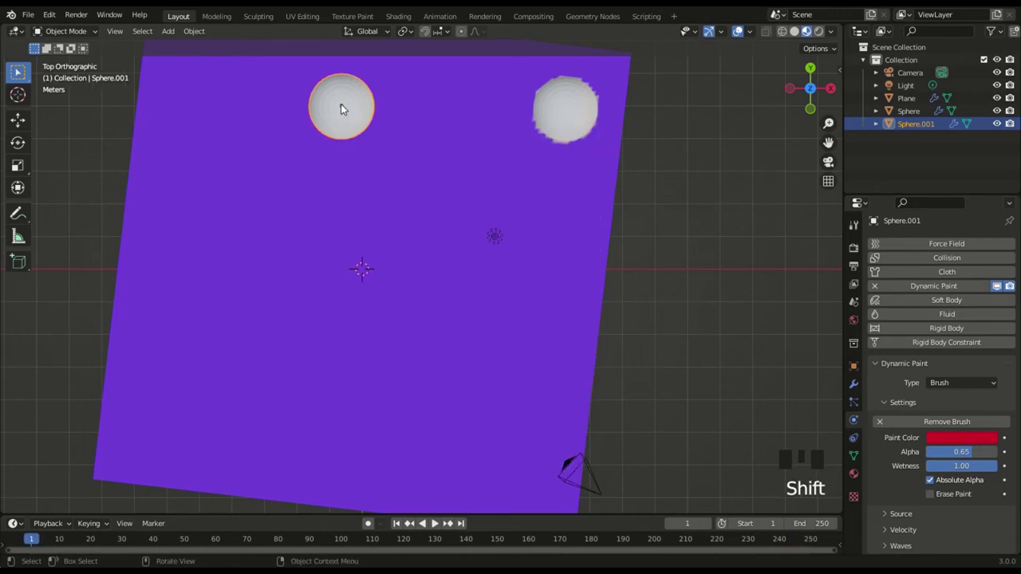
key("space")
key("g")
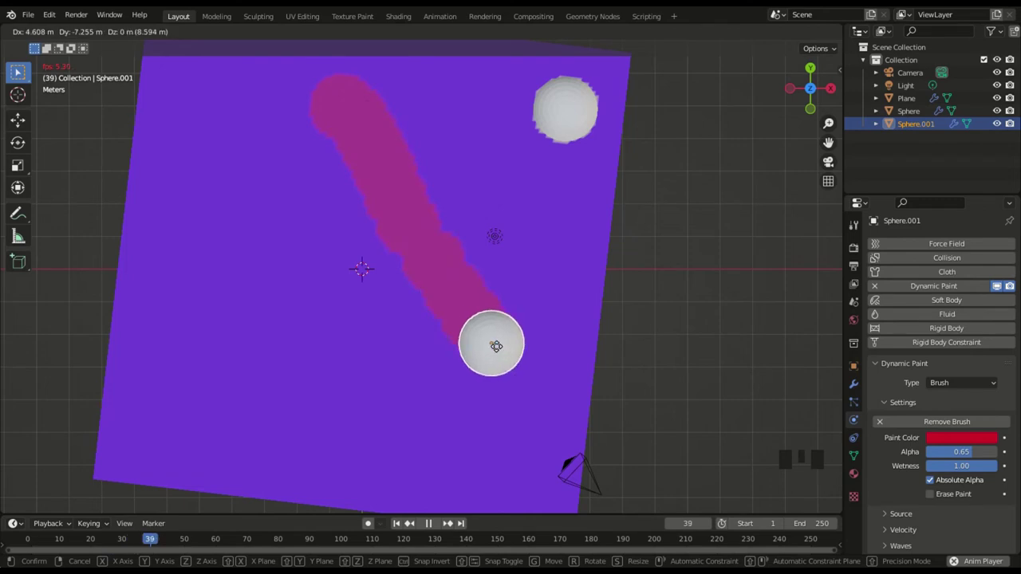
key("space")
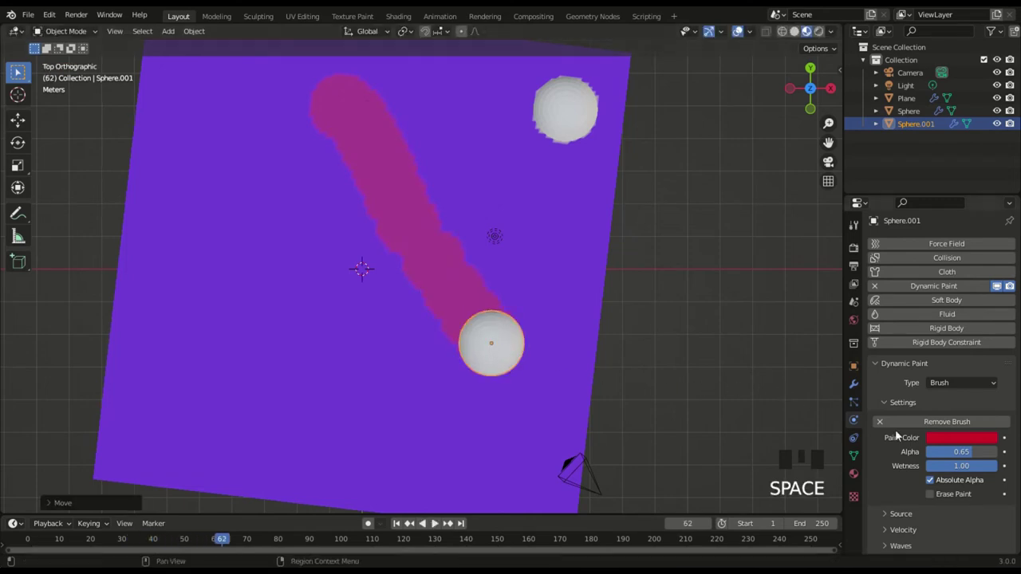
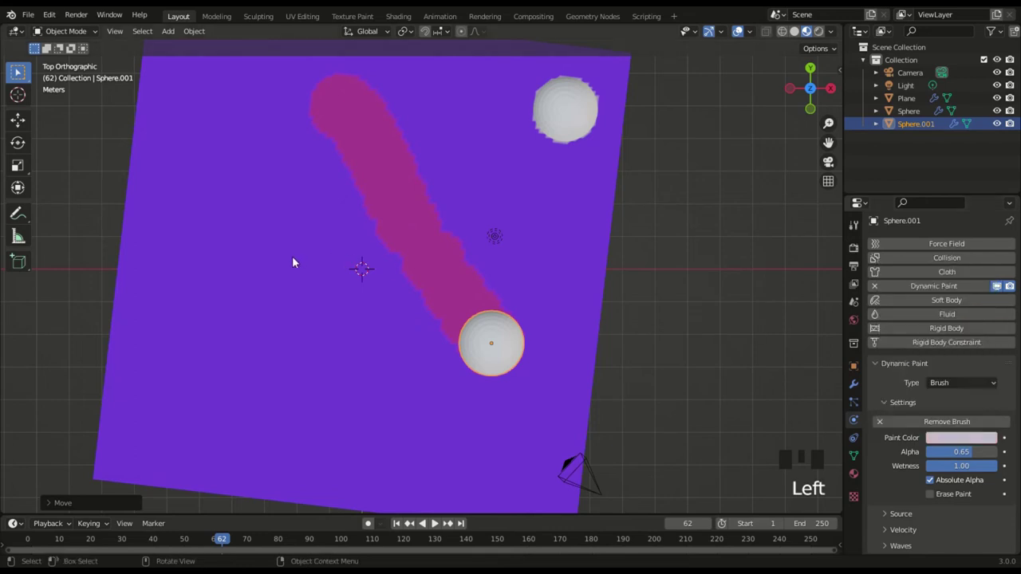
- Rewind again and repeat the diagonal sweep so Sphere.001 paints a pale lavender streak
key("shift+Left")
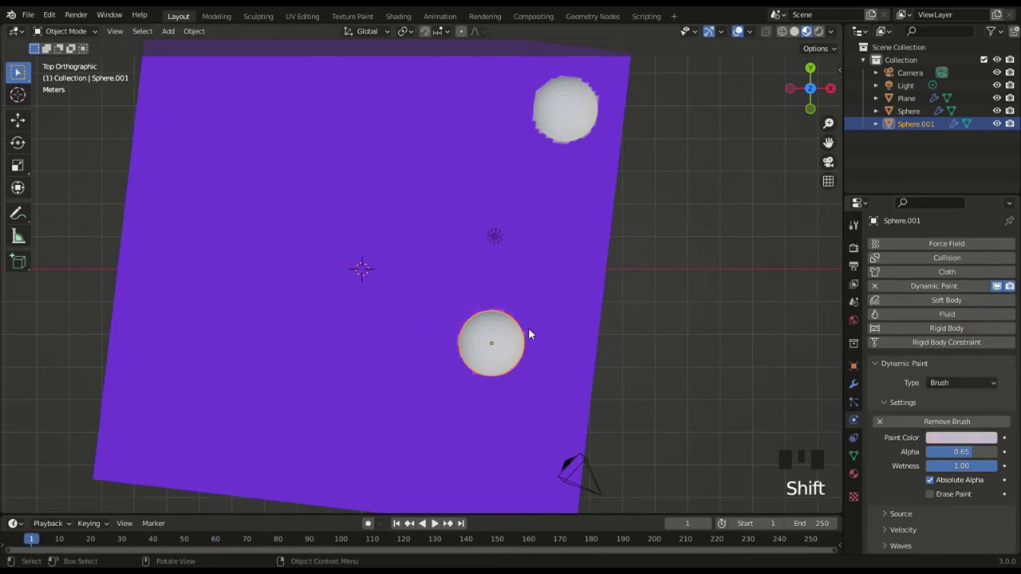
key("space")
key("g")
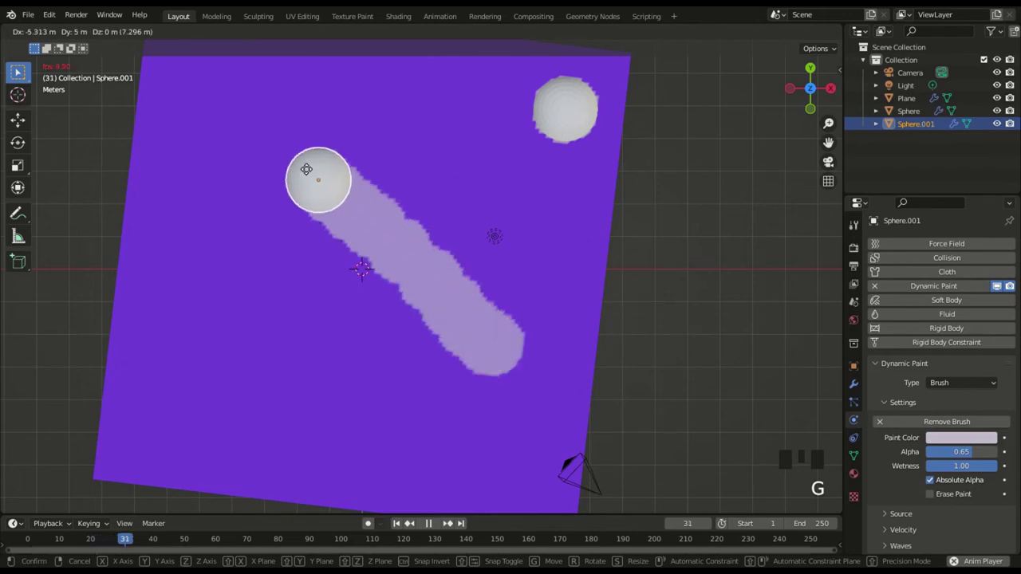
key("space")
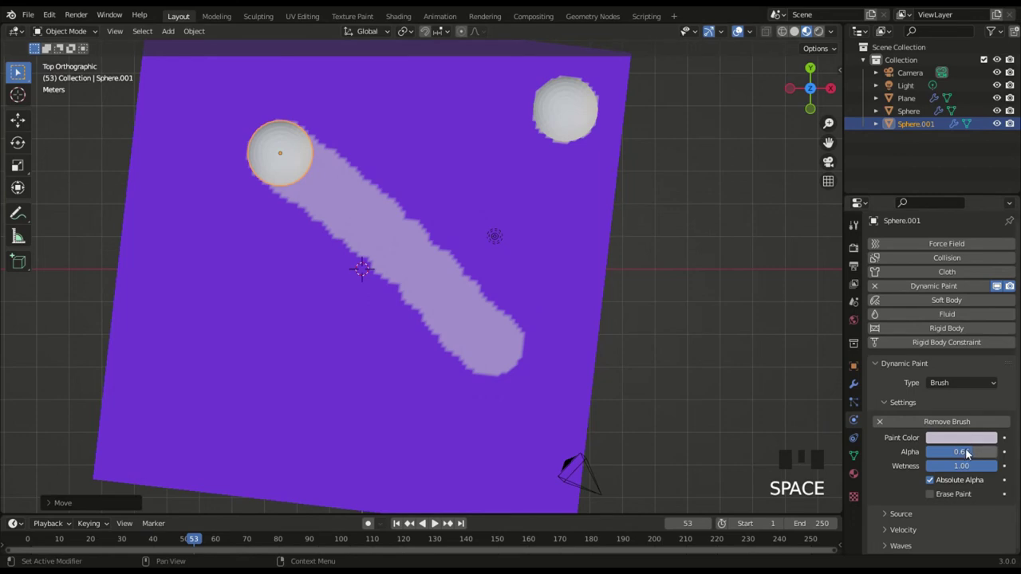
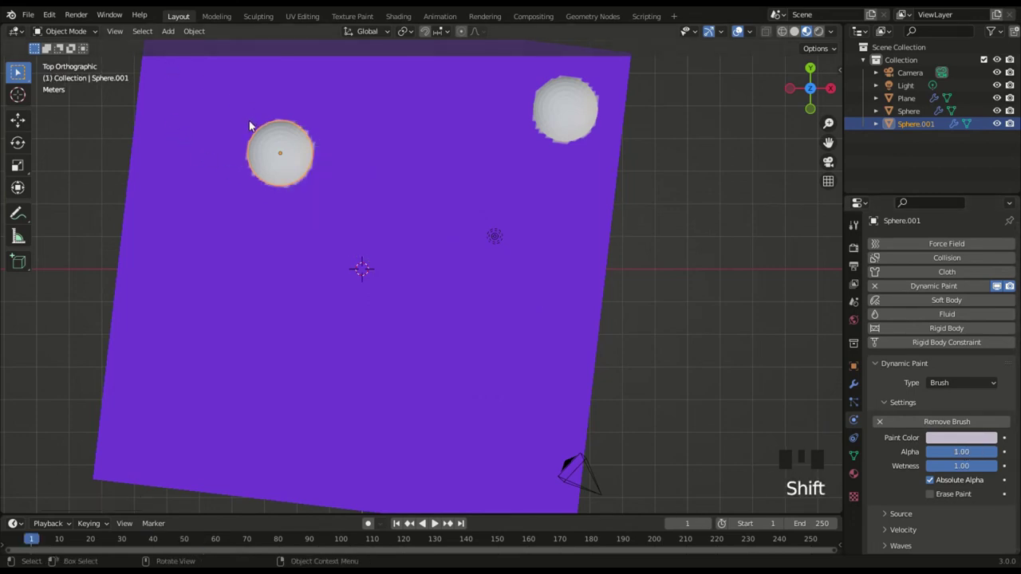
- Rewind, play and drag Sphere.001 diagonally to paint the lavender streak
key("g")
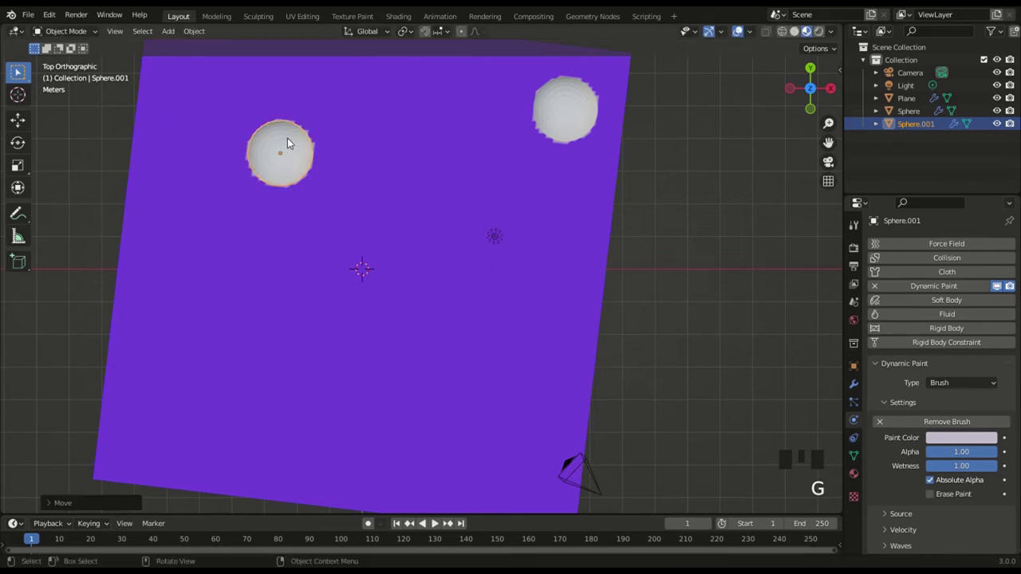
left_click(292, 140)
key("space")
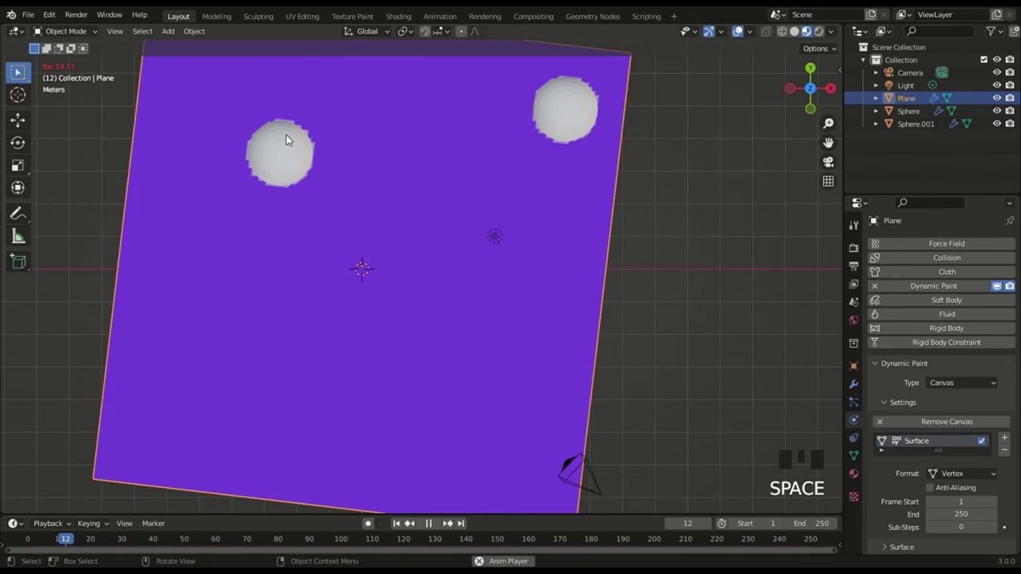
left_click(287, 150)
key("g")
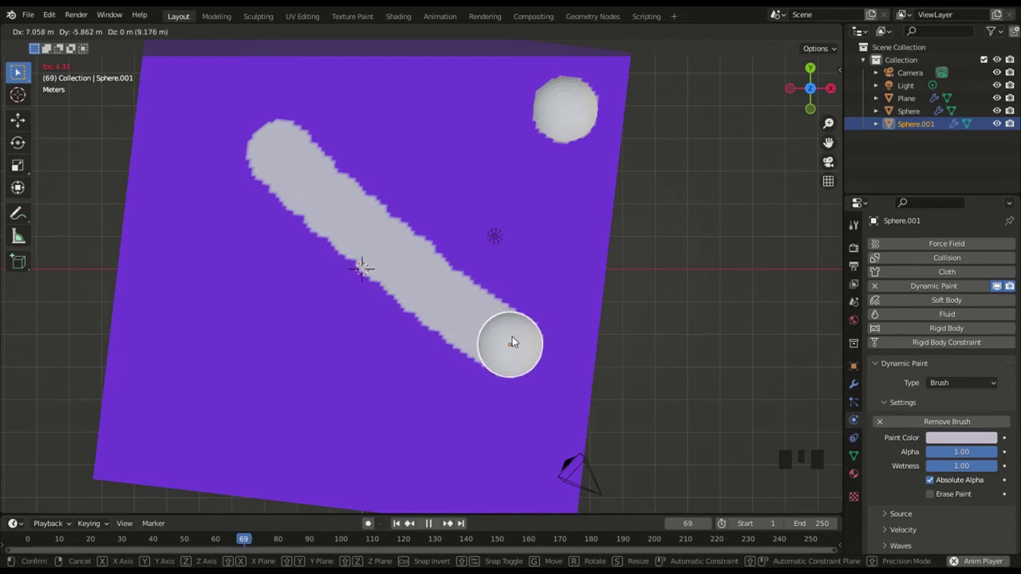
key("space")
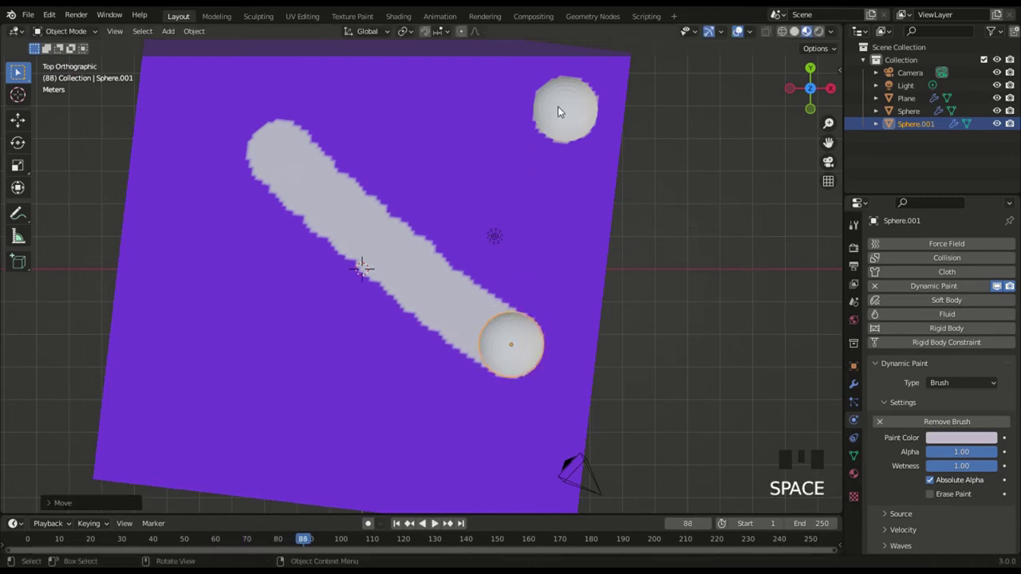
- Sweep the original sphere across it during playback so a yellow streak forms an X
left_click(576, 100)
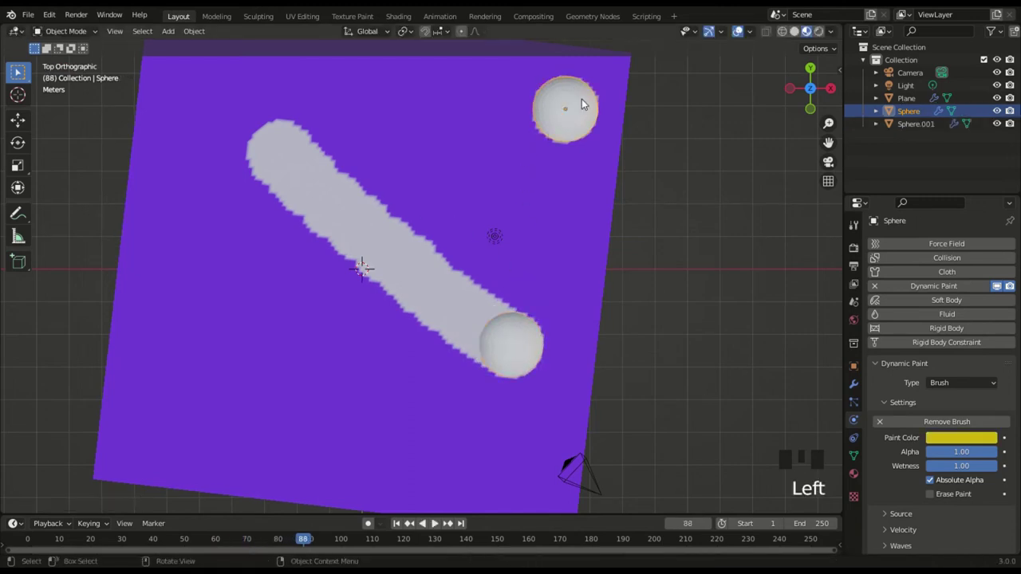
key("space")
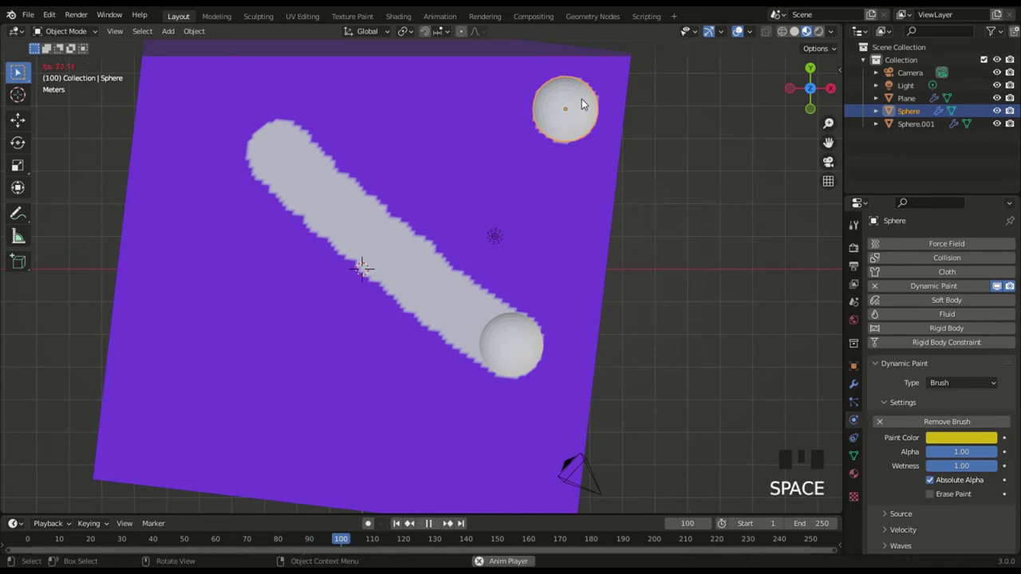
key("g")
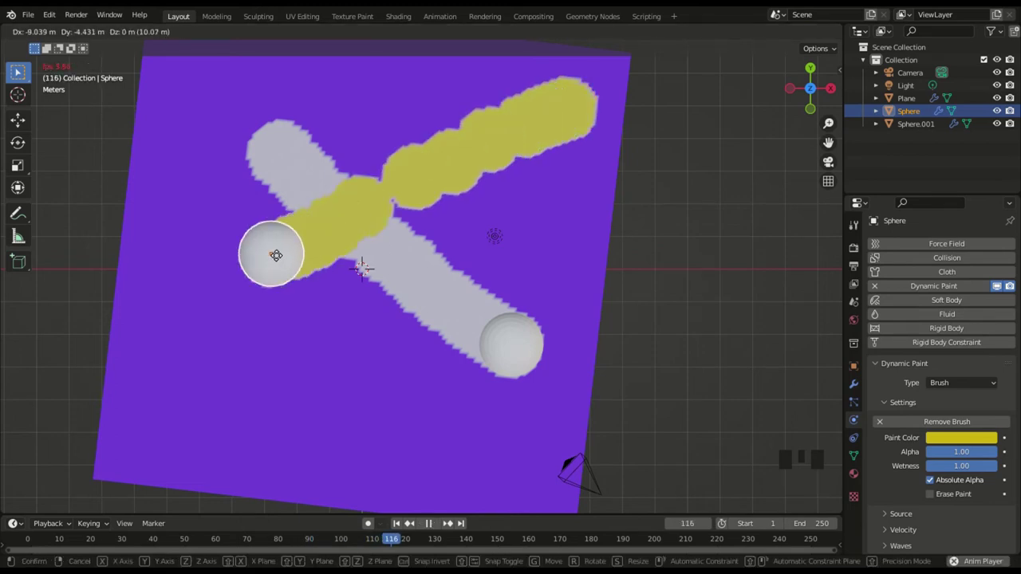
key("space")
scroll("up", 3)
left_click_drag(376, 186, 347, 166)
scroll("down", 3)
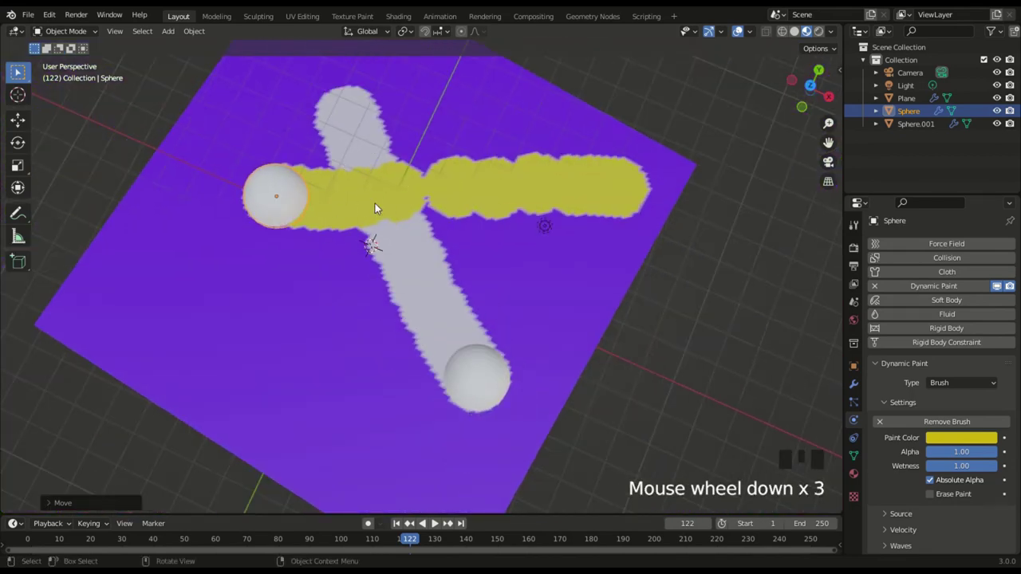
- Lower the yellow brush's paint value to 0.21 and jump back to frame 1, clearing the canvas
scroll("down", 3)
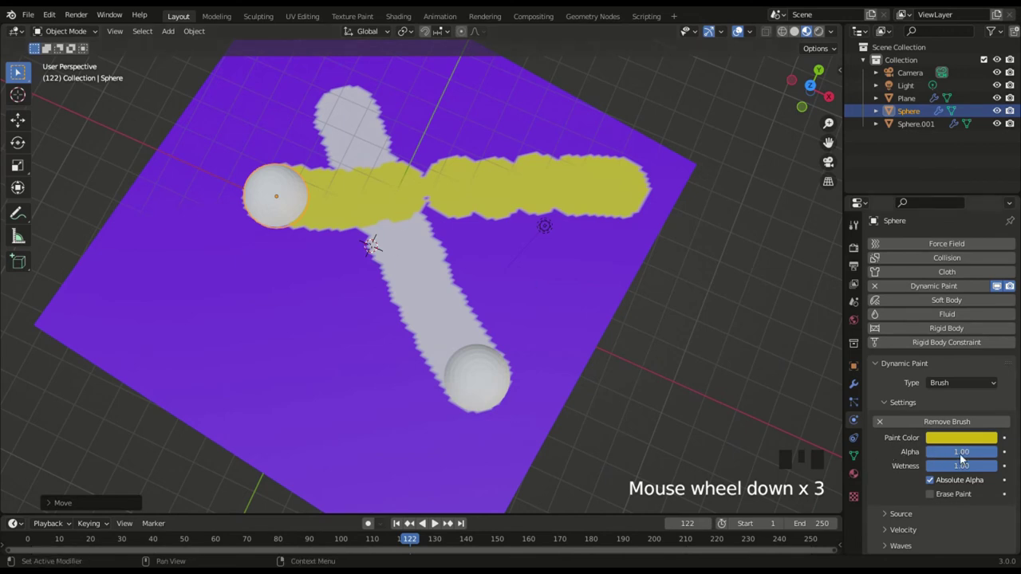
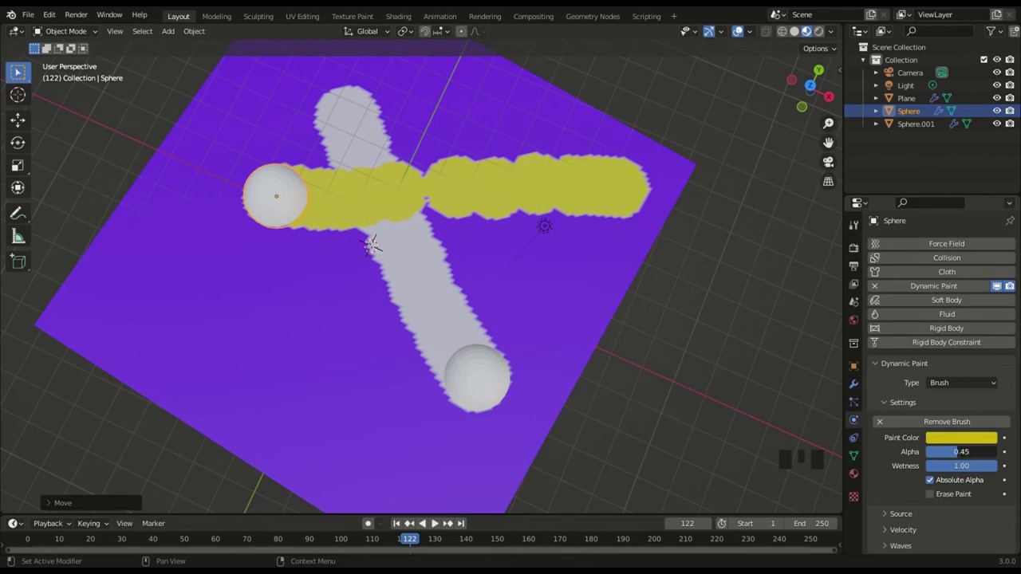
key("shift+Left")
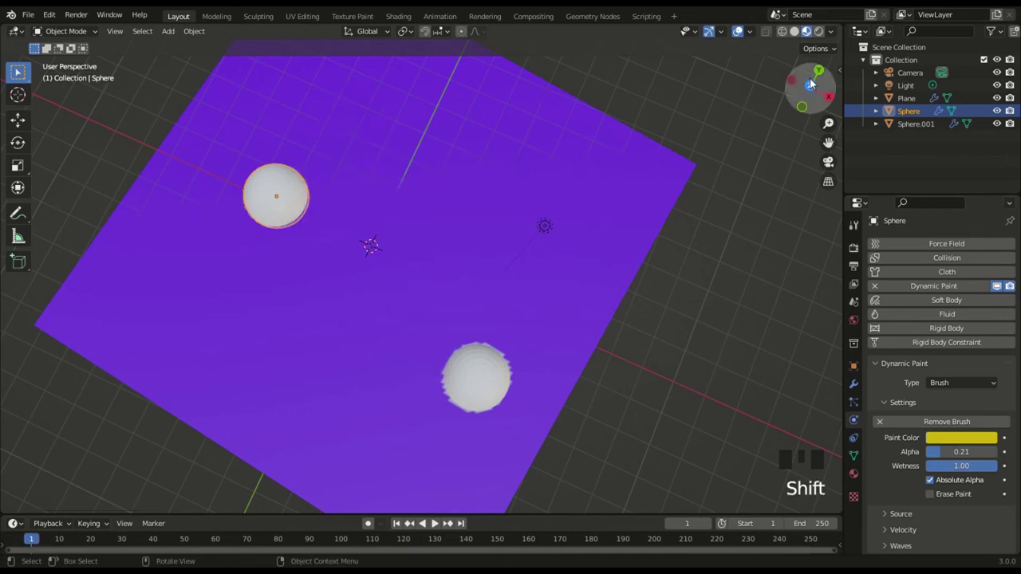
- From top view, move the grey Sphere.001 to the plane's right edge
left_click(816, 92)
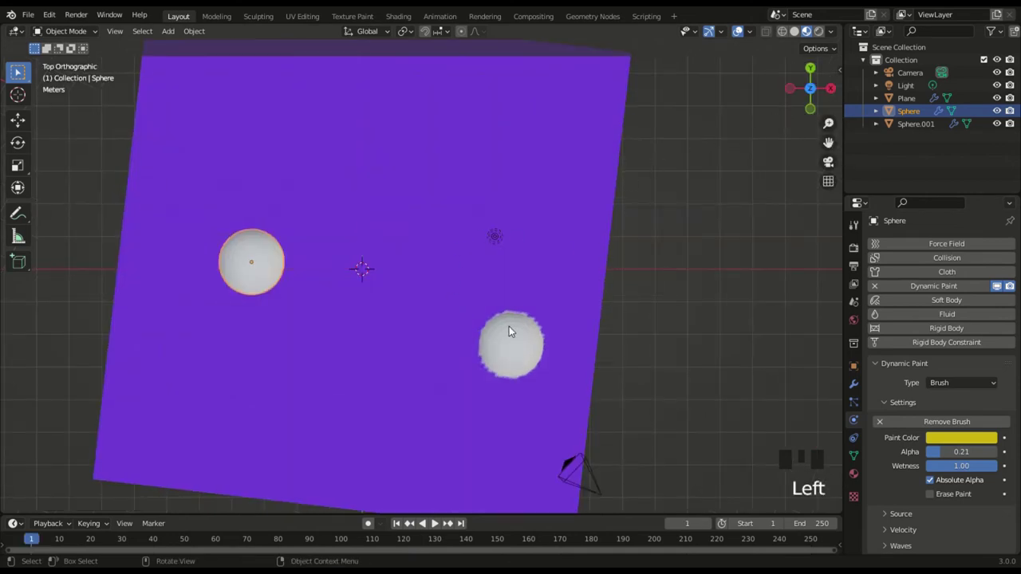
left_click(808, 417)
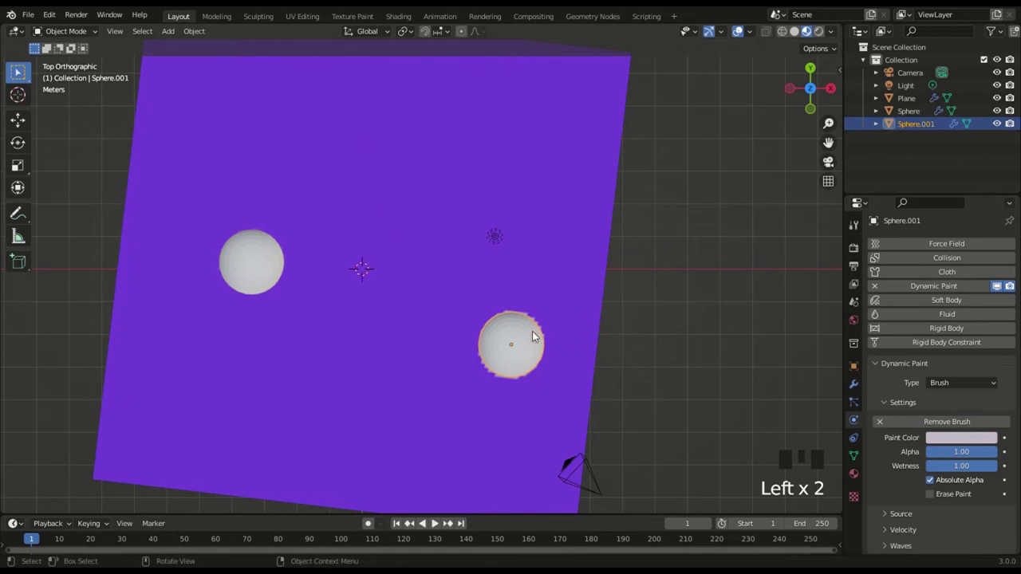
key("g")
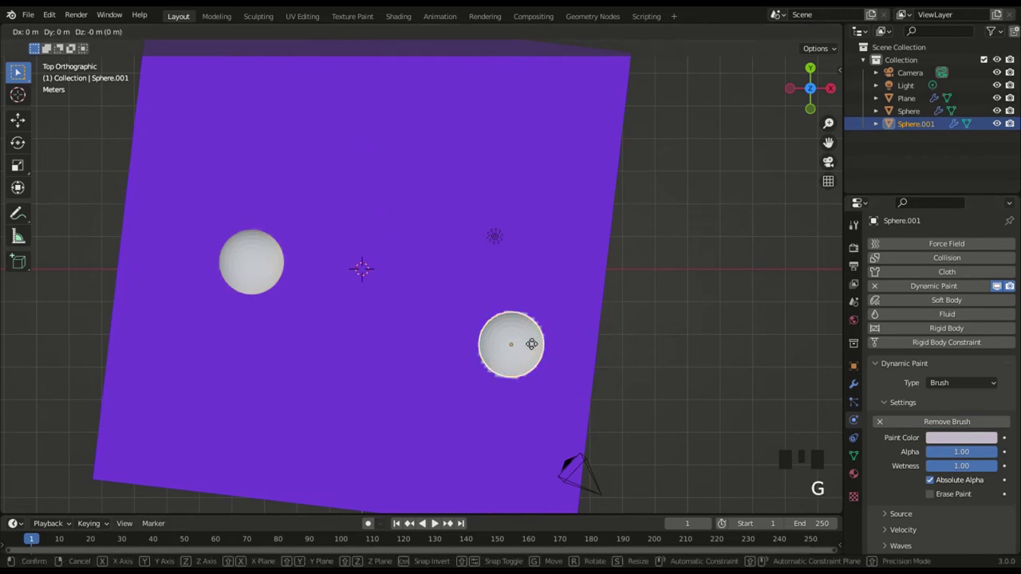
left_click(568, 272)
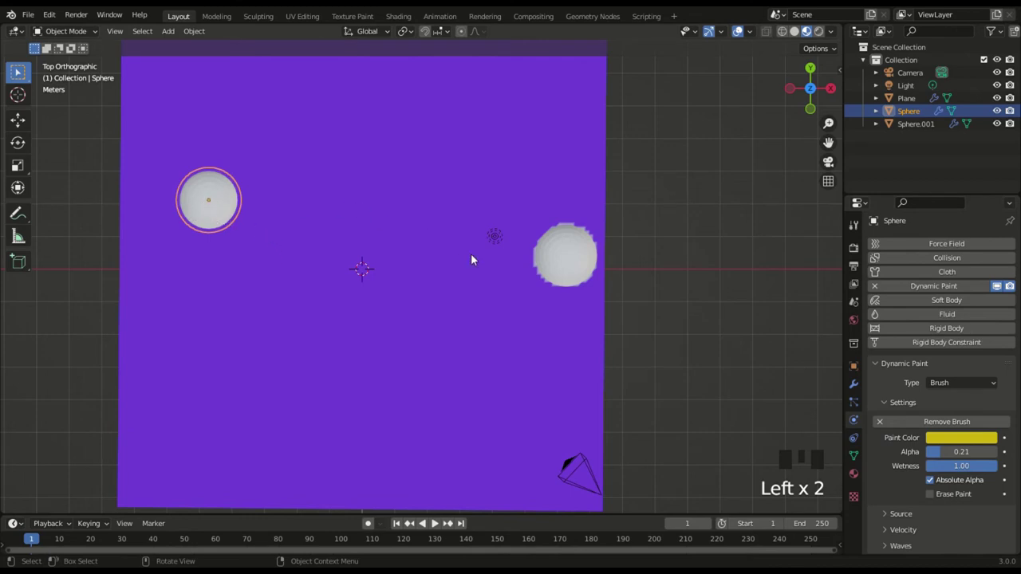
- Play the animation and sweep the grey sphere across the canvas, leaving a long grey streak
key("space")
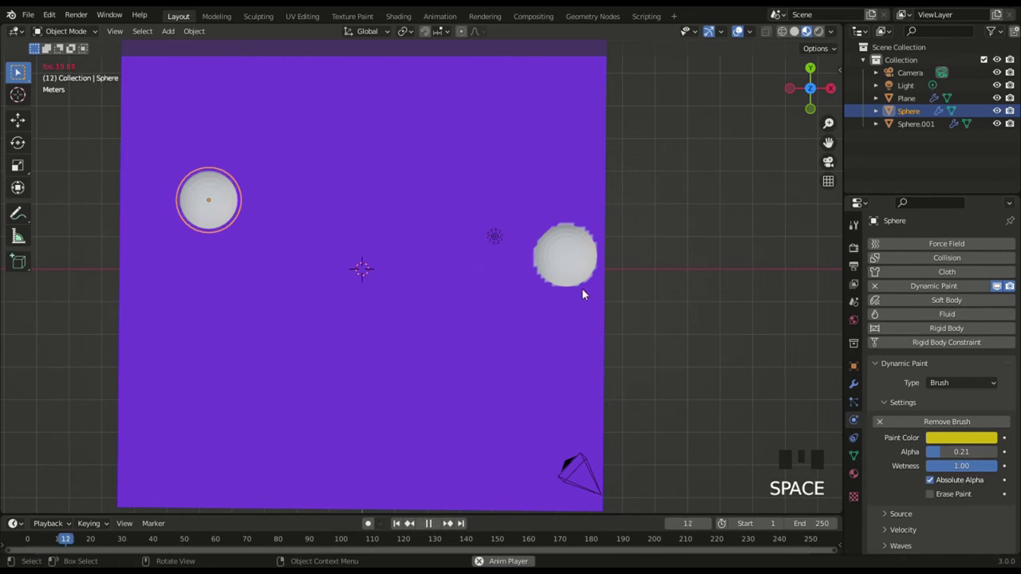
left_click(578, 271)
key("g")
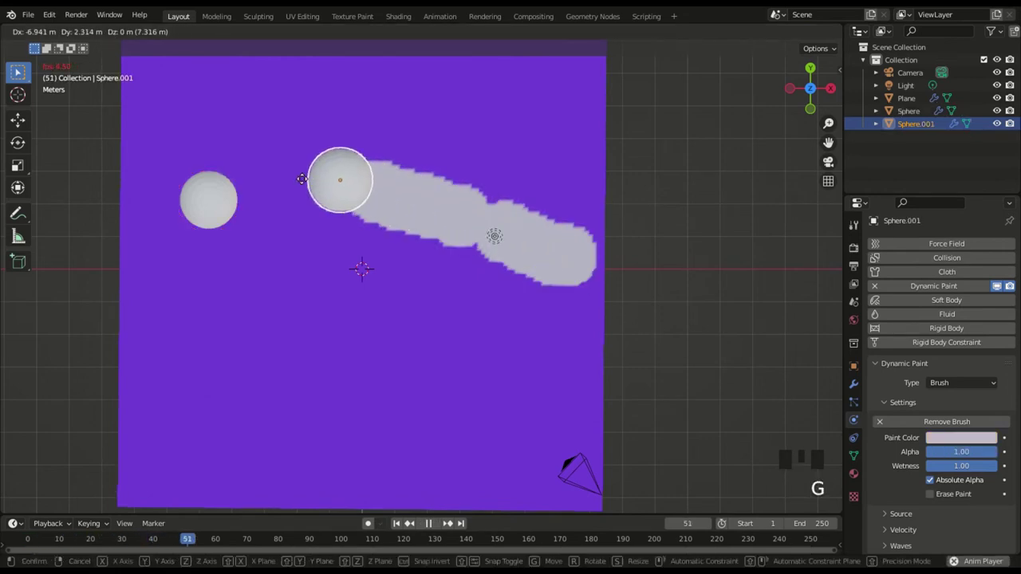
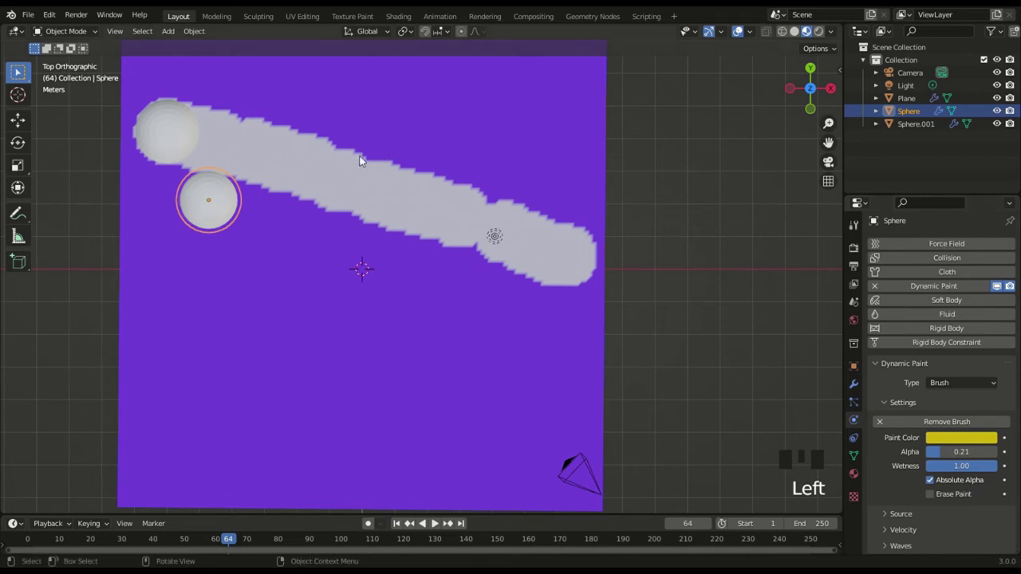
- Pick the yellow sphere and start sweeping it along the streak to add faint yellow smudges
left_click(208, 208)
key("space")
left_click(208, 208)
key("g")
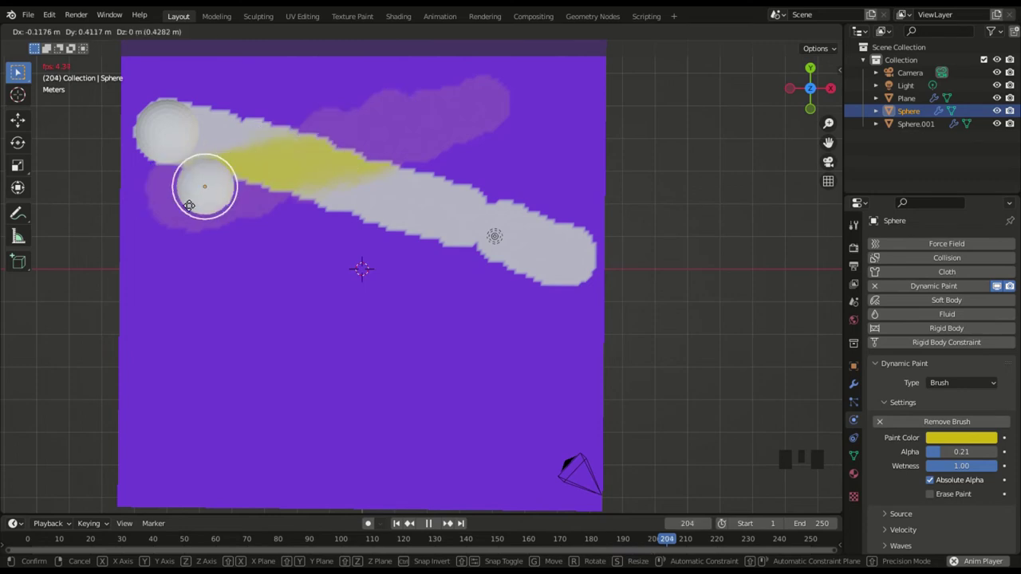
- Drop the yellow sphere lower-left, then G-move it across the canvas middle during playback, leaving a yellow patch and smudges
key("space")
left_click_drag(603, 540, 213, 255)
key("space")
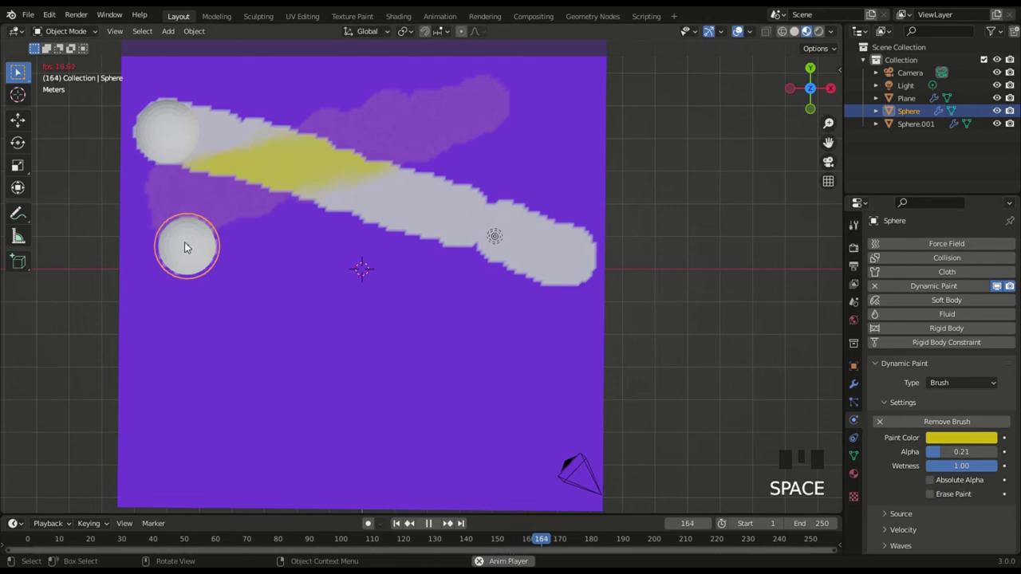
key("g")
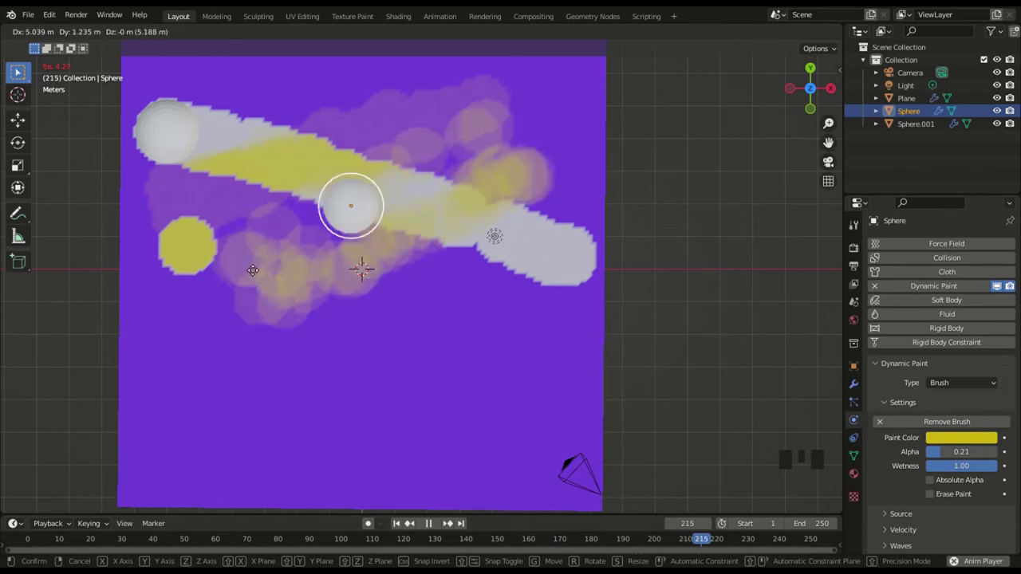
key("space")
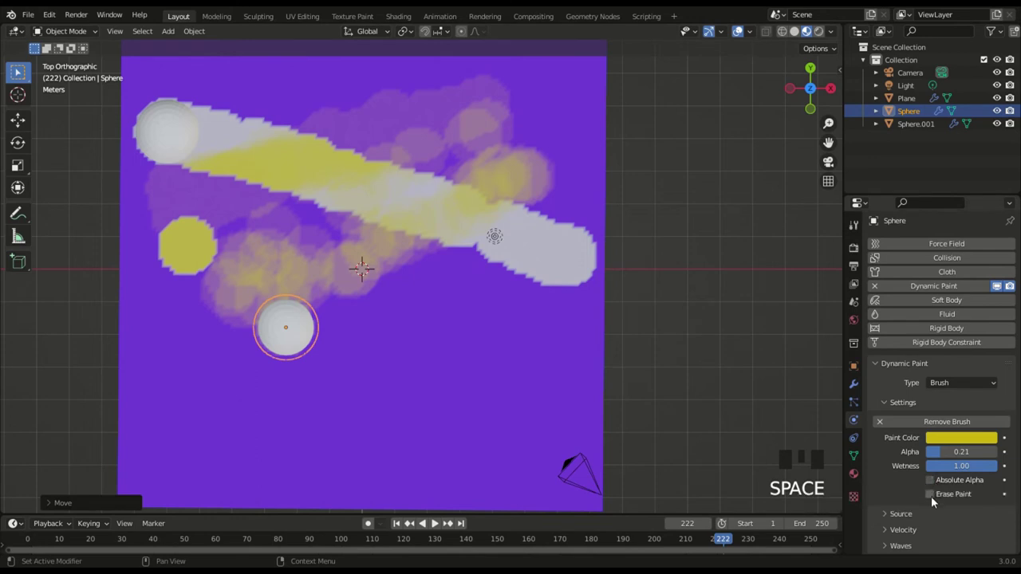
left_click(935, 500)
left_click_drag(935, 498, 936, 498)
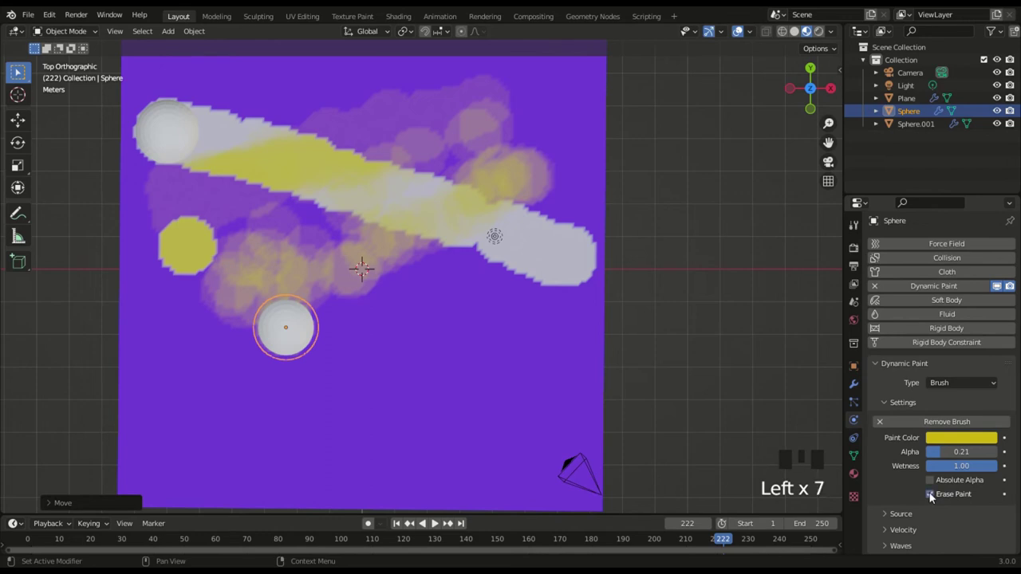
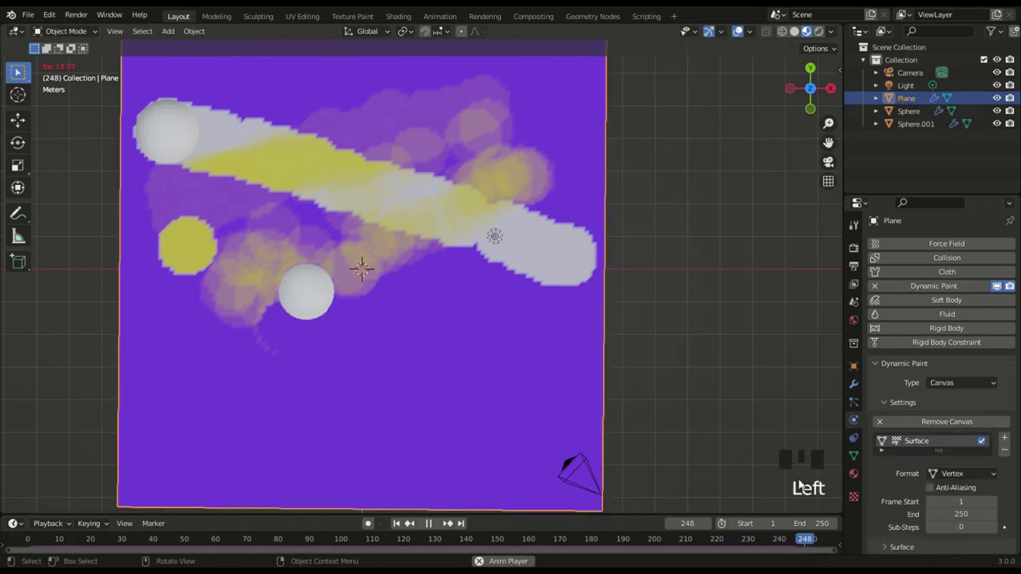
- Restart at frame 1 and drag Sphere.001 across the top during playback to paint a grey streak
key("space")
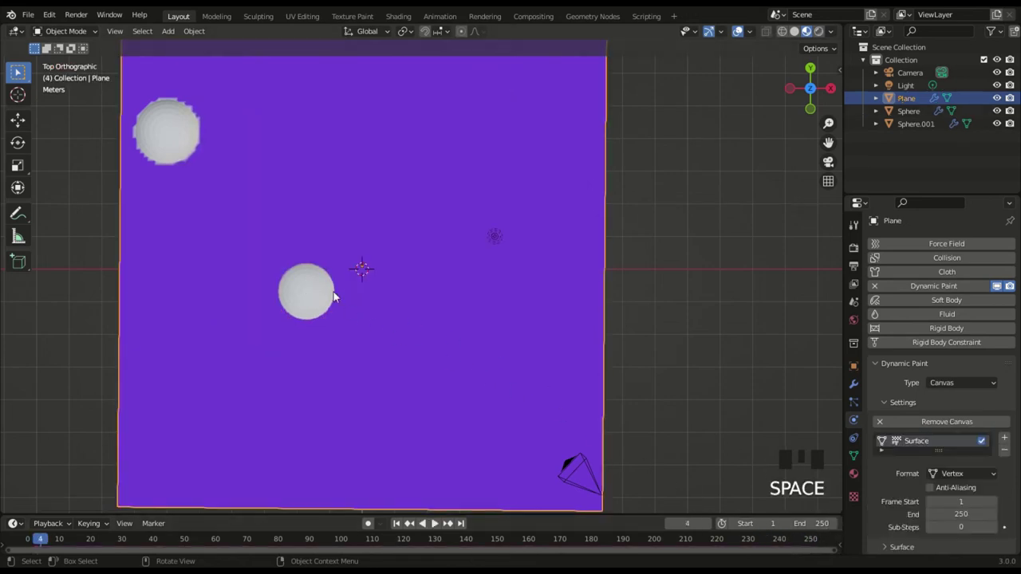
key("space")
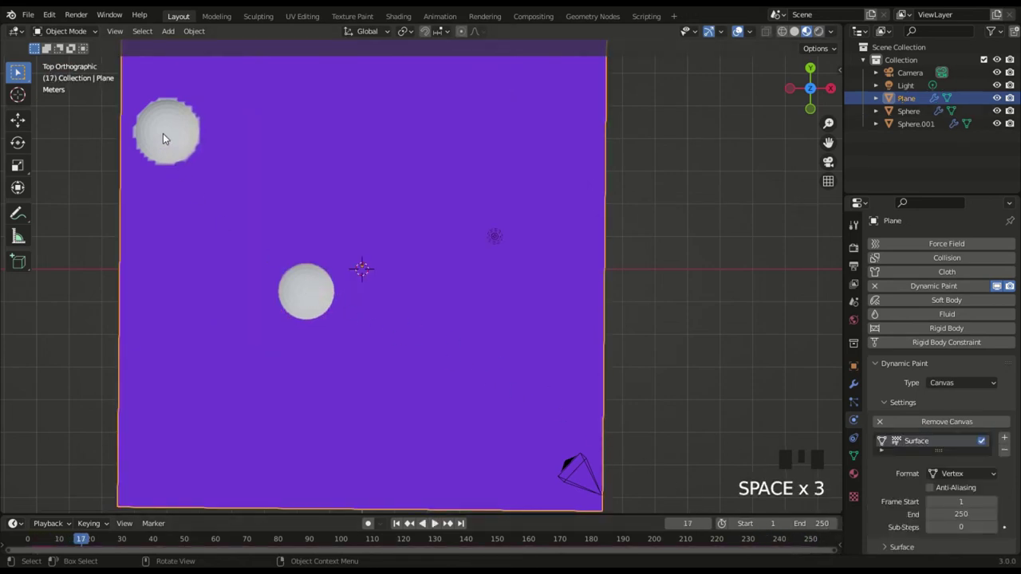
key("g")
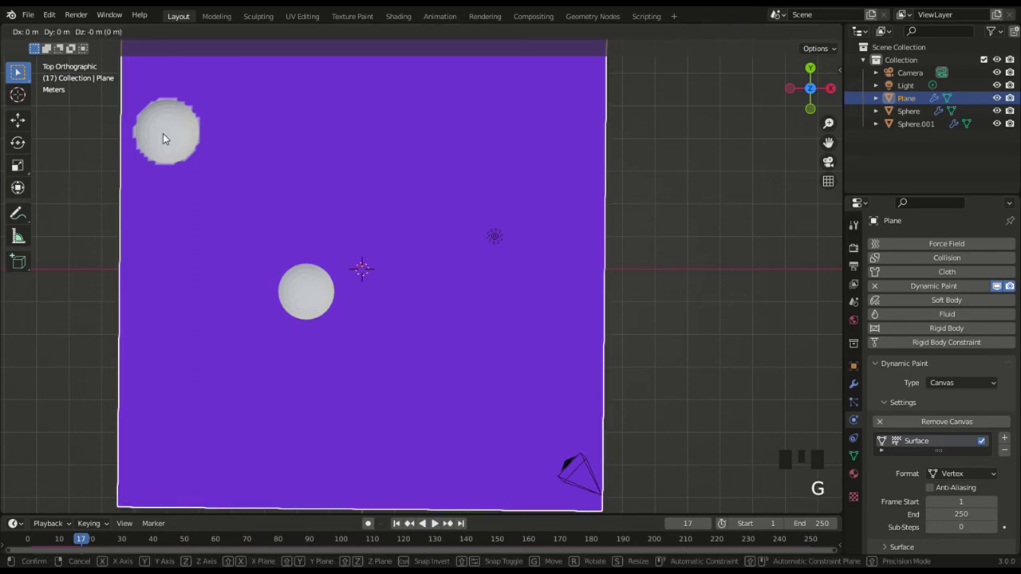
left_click(169, 139)
key("g")
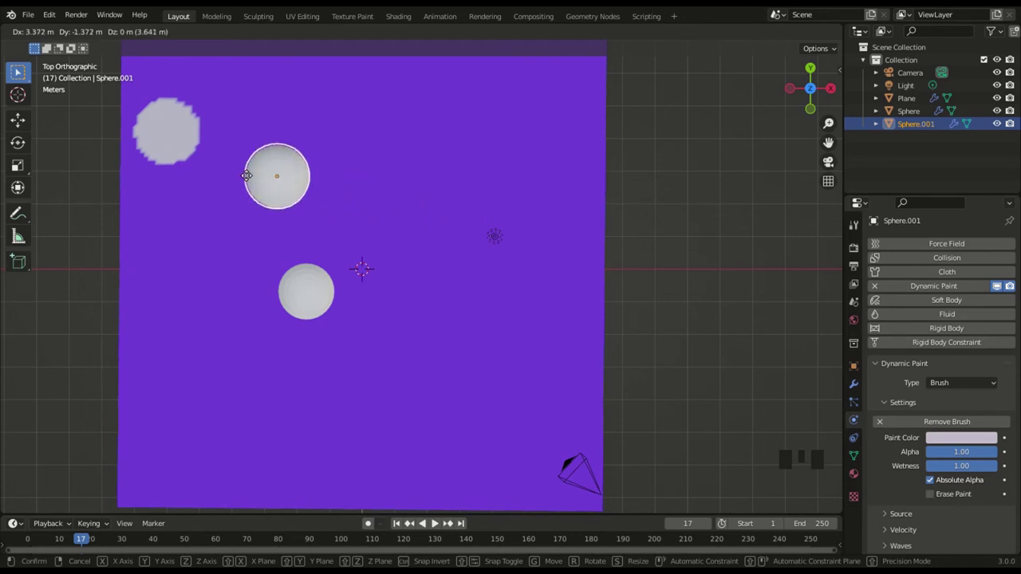
key("space")
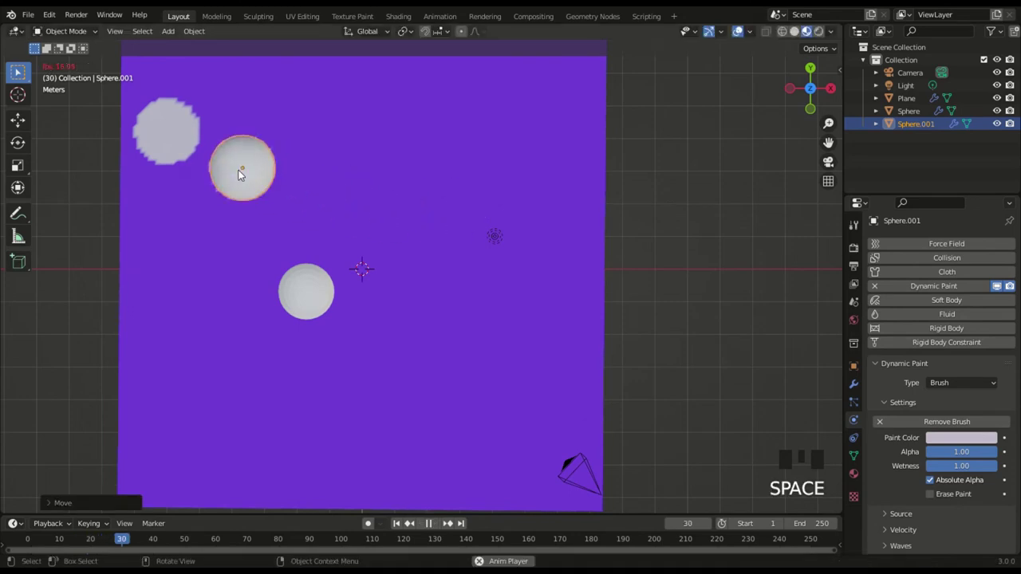
key("g")
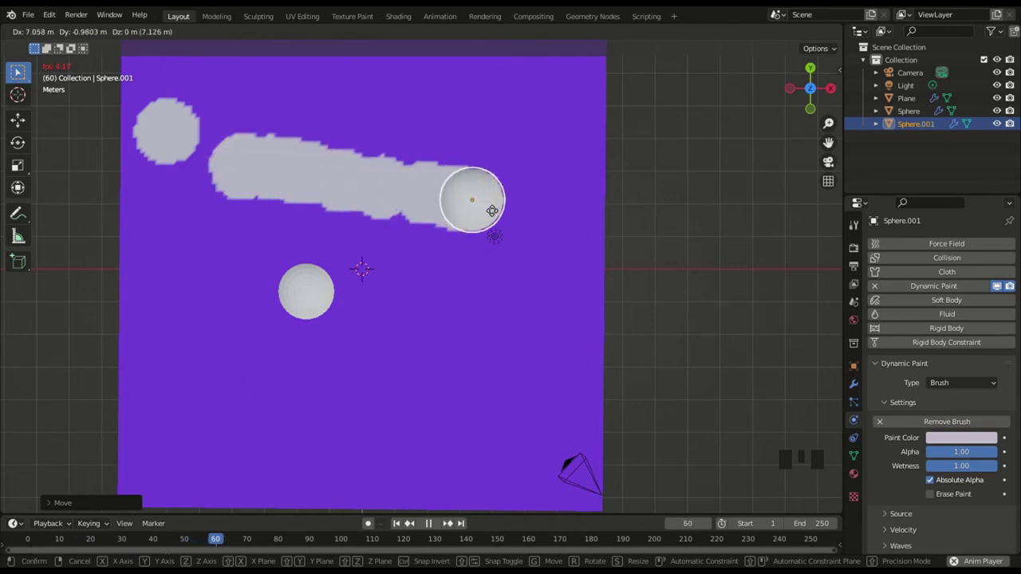
key("space")
left_click(320, 286)
key("space")
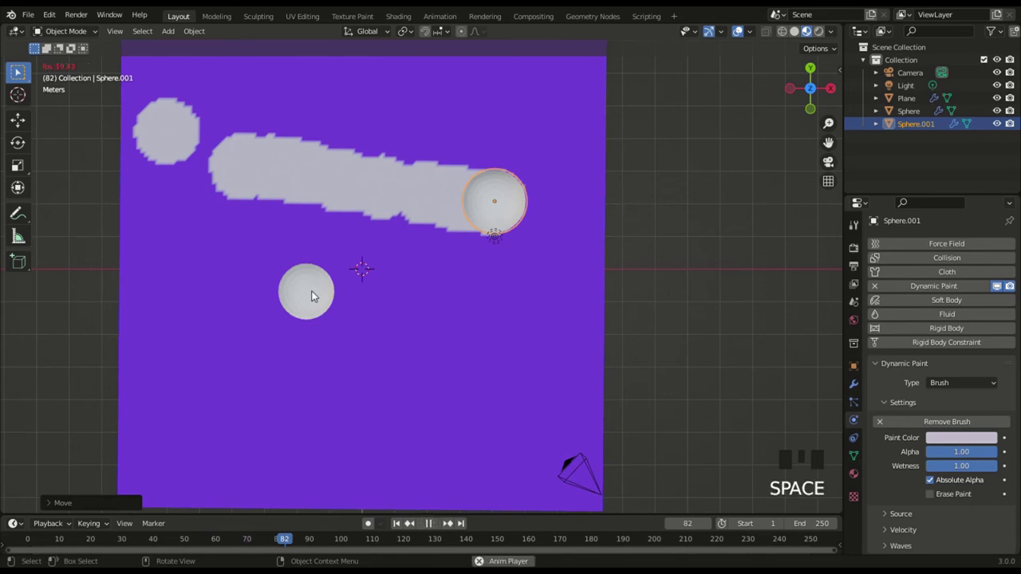
key("space")
- Drag the yellow Sphere through the grey streak during playback, smearing it back toward purple
left_click(316, 296)
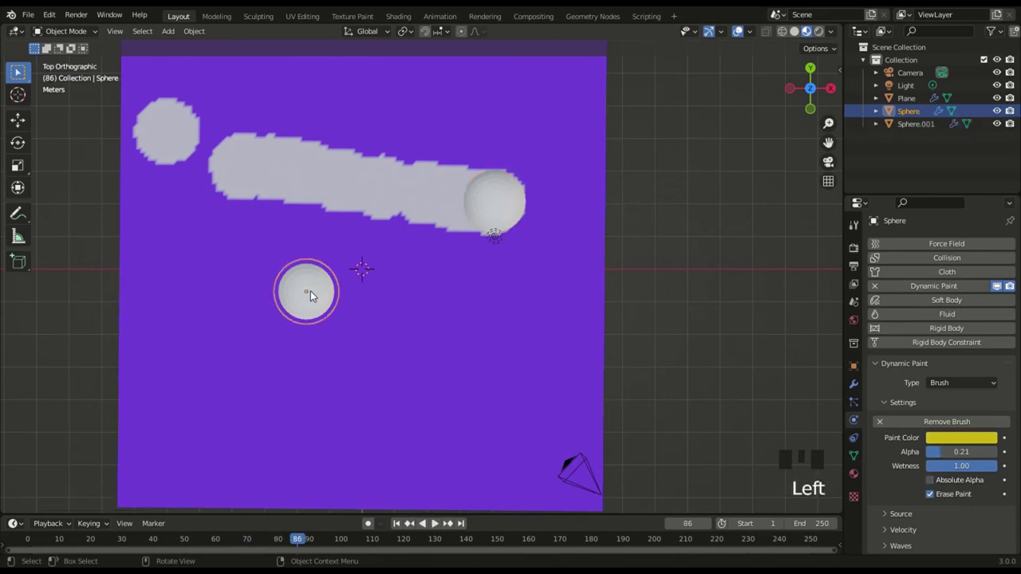
key("space")
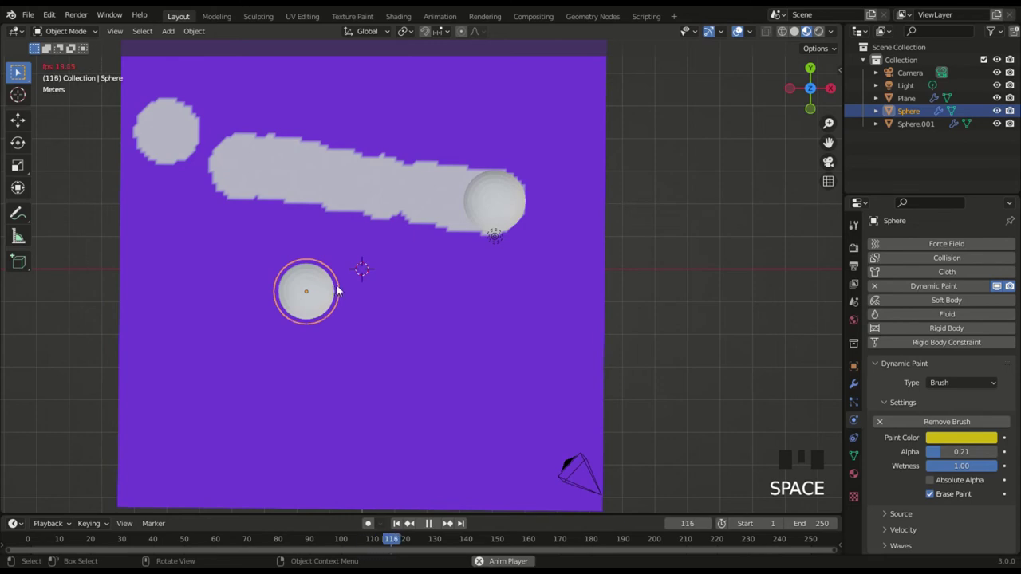
key("g")
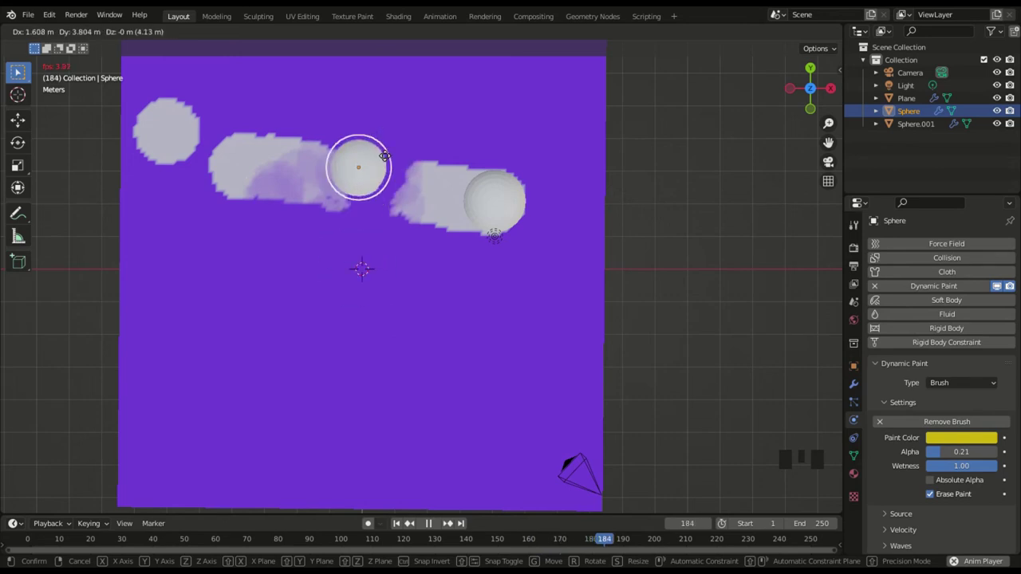
key("space")
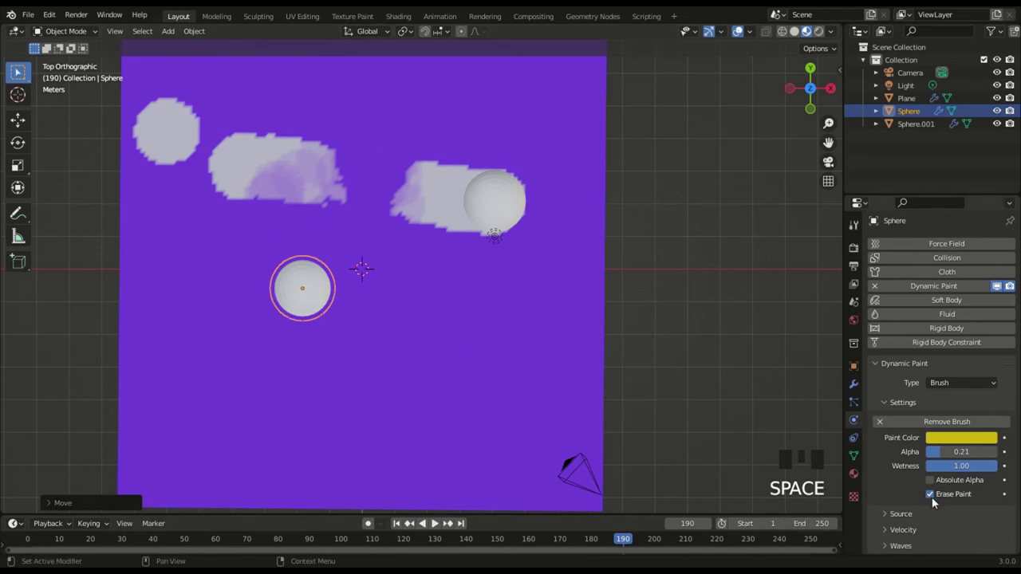
left_click_drag(936, 502, 501, 207)
- Delete Sphere.001, rewind to frame 1, and orbit out of top view to see the half-sunk sphere in perspective
key("Delete")
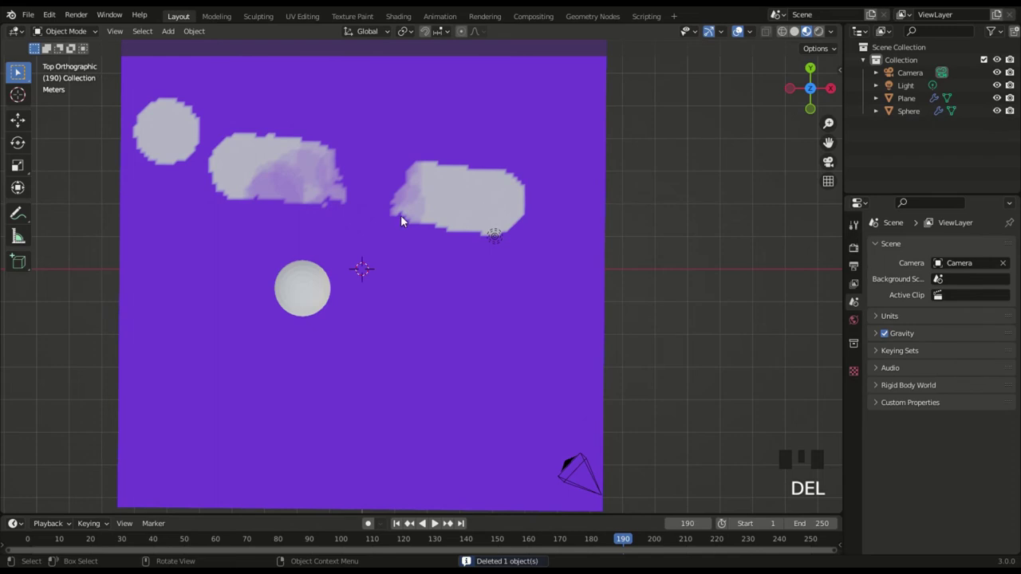
key("space")
key("space")
left_click_drag(312, 289, 305, 280)
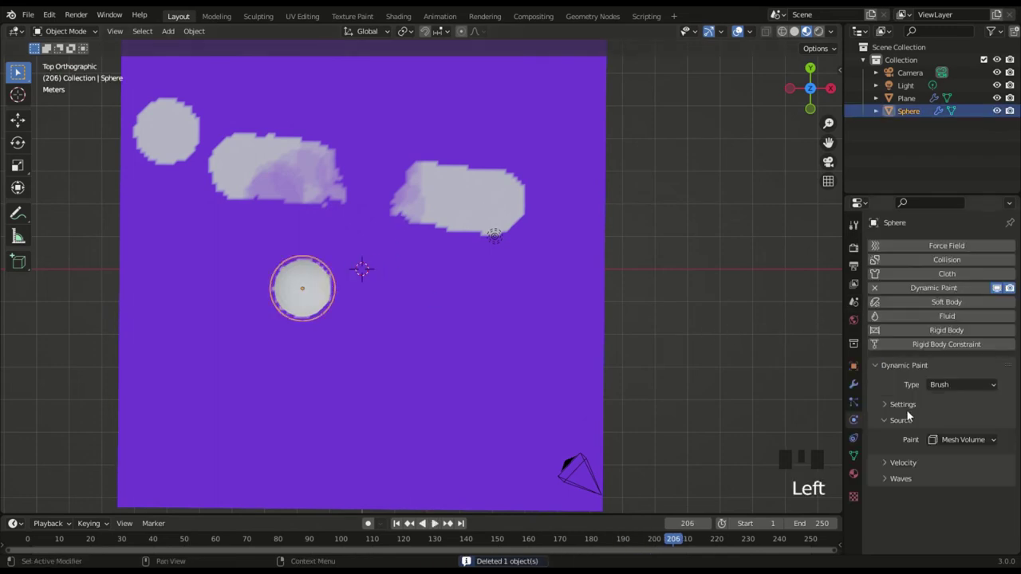
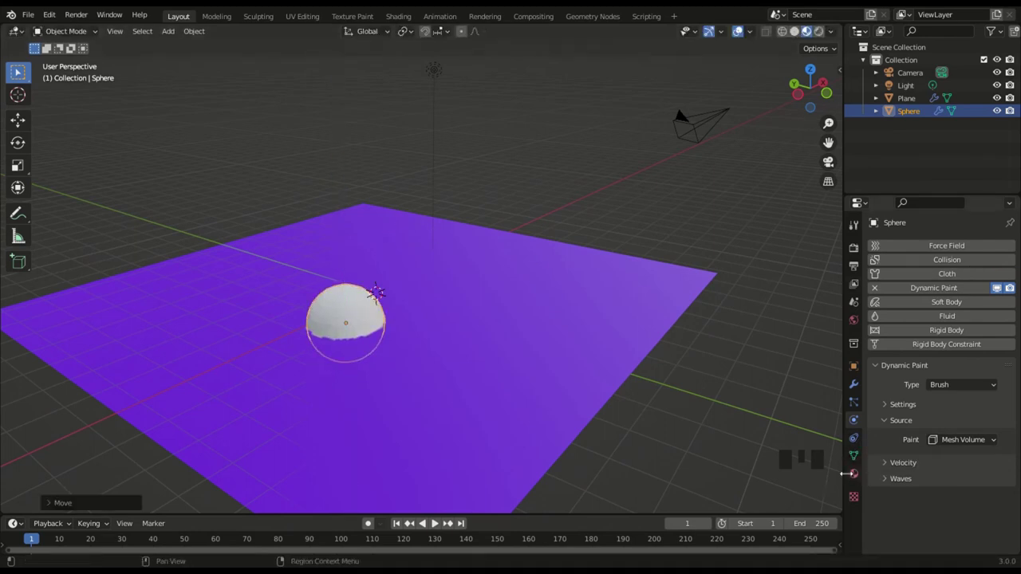
- Set the sphere's Viewport Display to Wire so the yellow paint beneath it shows, then return to Physics
scroll("up", 3)
scroll("up", 3)
left_click_drag(385, 320, 953, 443)
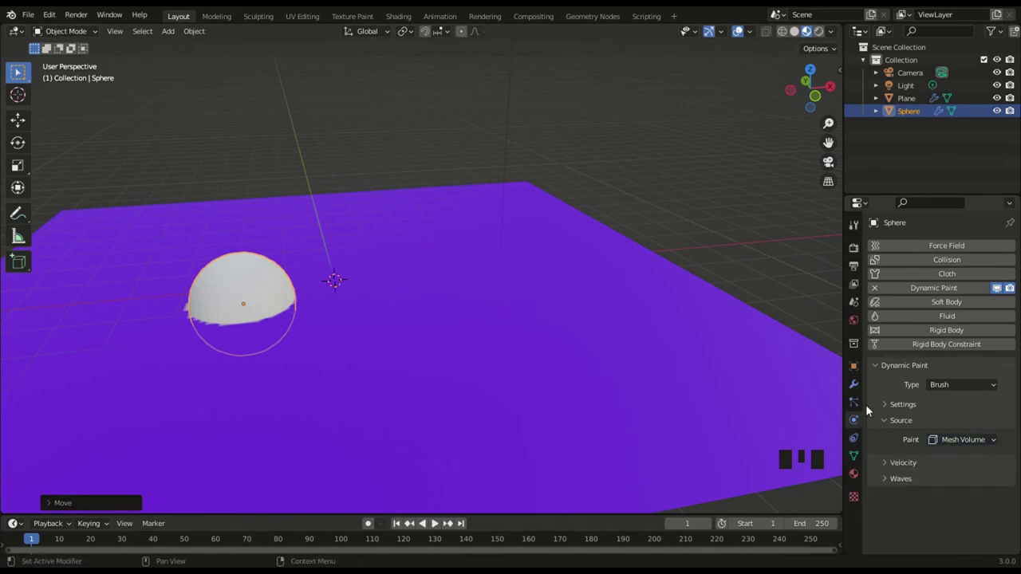
left_click(716, 339)
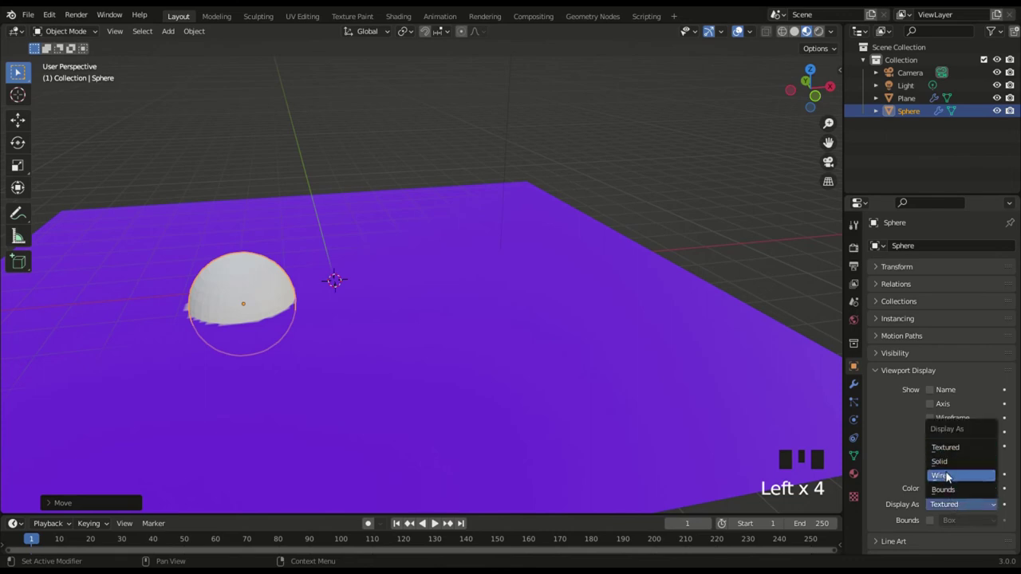
left_click(951, 475)
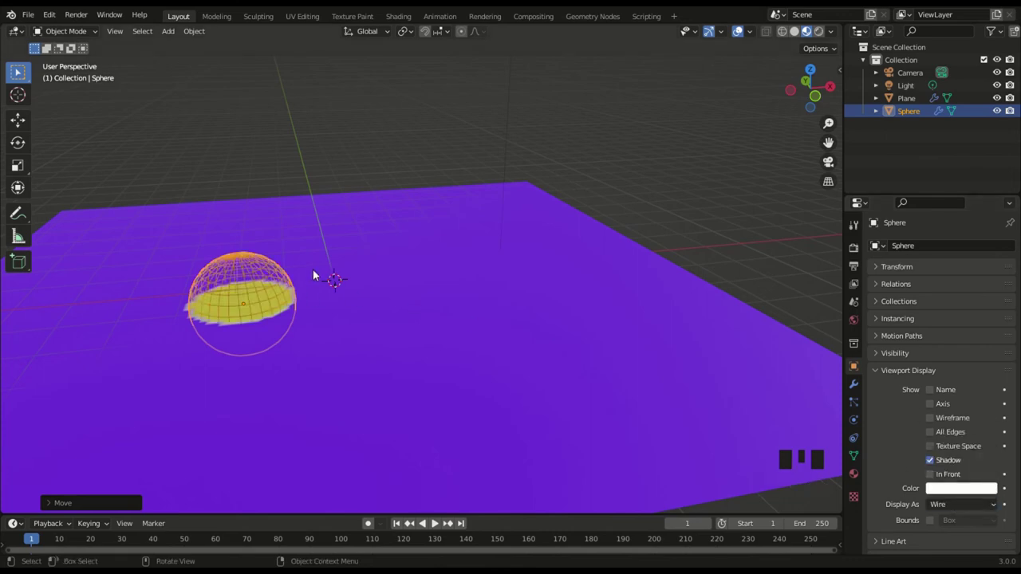
left_click_drag(321, 280, 304, 213)
left_click_drag(304, 213, 316, 253)
left_click_drag(334, 276, 204, 257)
left_click(204, 257)
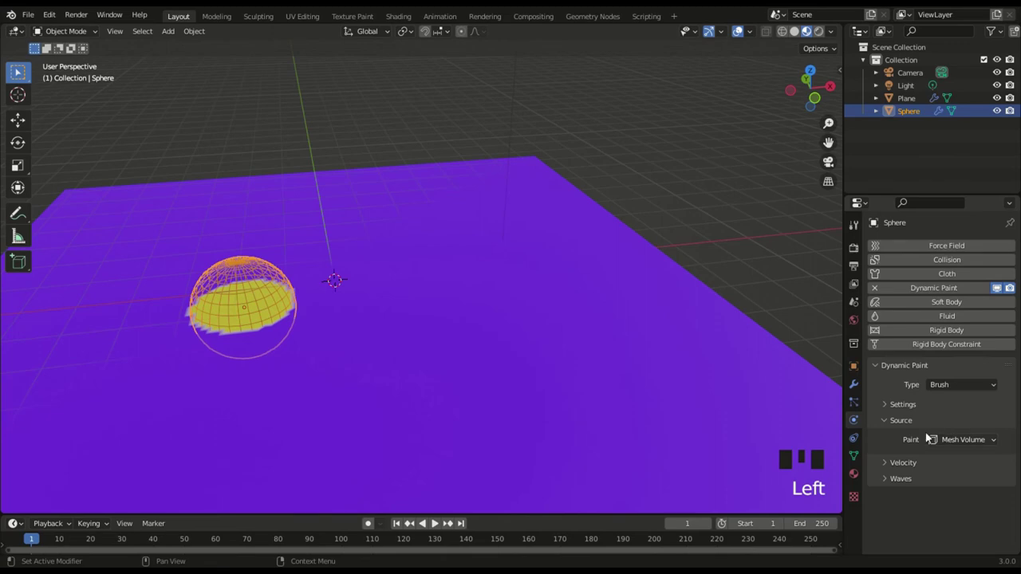
- Set the brush Paint Source to Proximity, raise the sphere along Z, and keep Smooth falloff after trying Color Ramp
left_click_drag(450, 289, 438, 521)
left_click(438, 521)
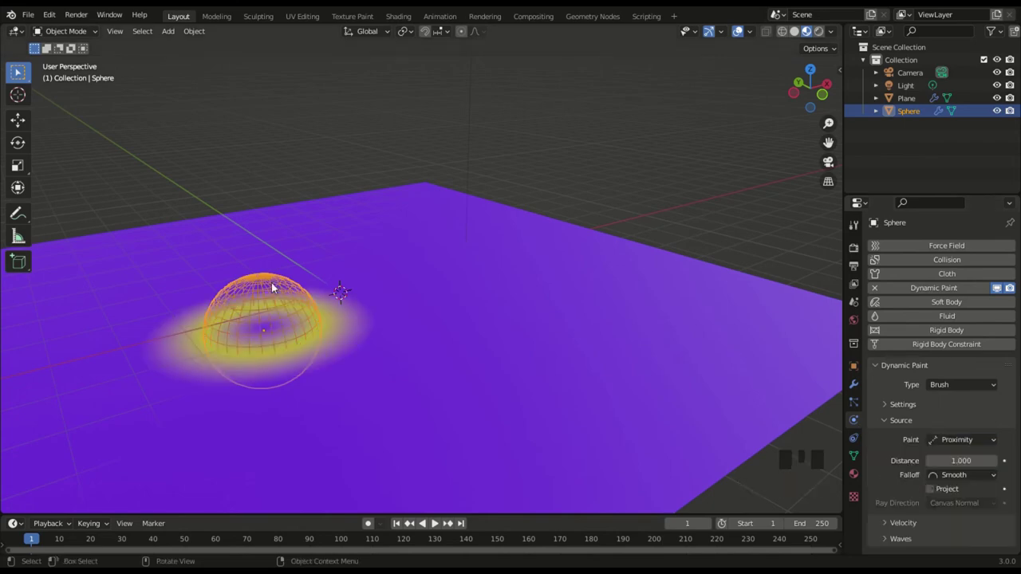
left_click_drag(437, 521, 437, 521)
key("g")
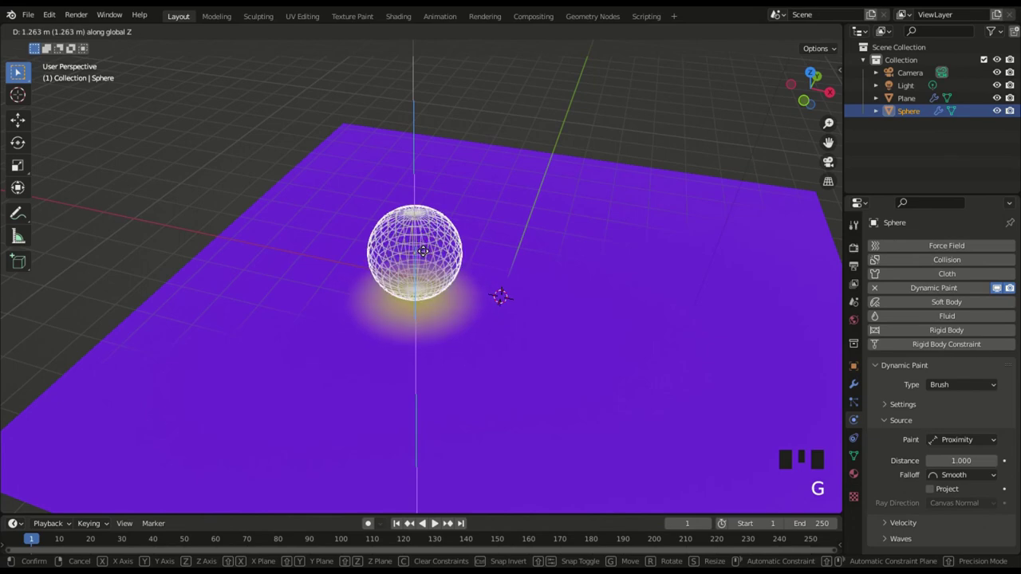
left_click_drag(437, 521, 438, 521)
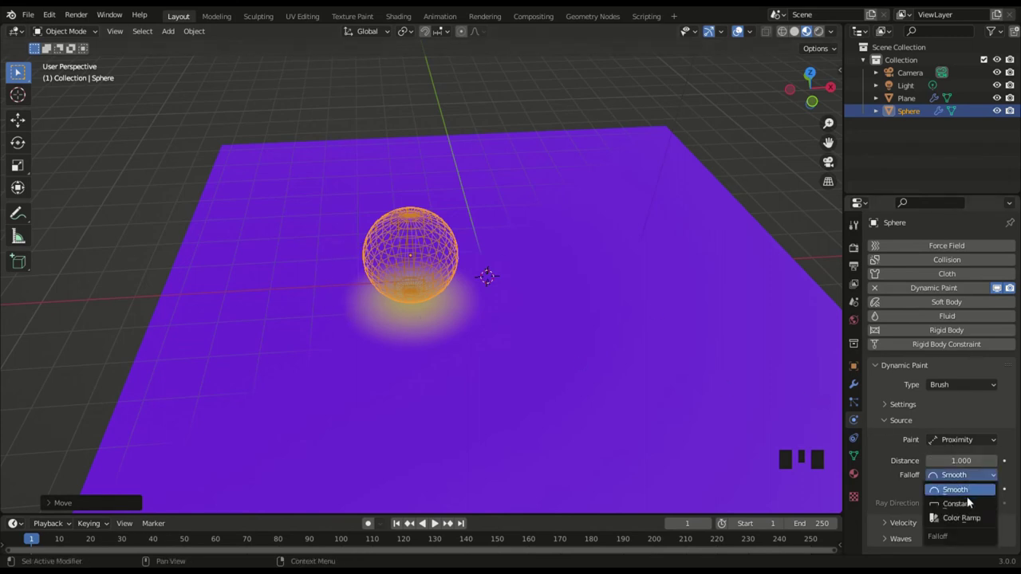
left_click(437, 521)
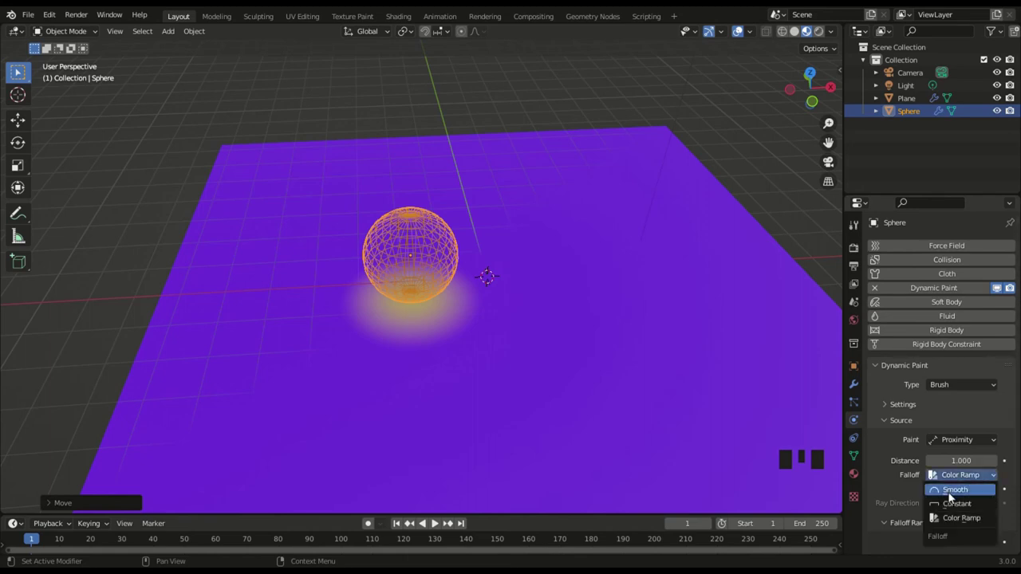
left_click(437, 521)
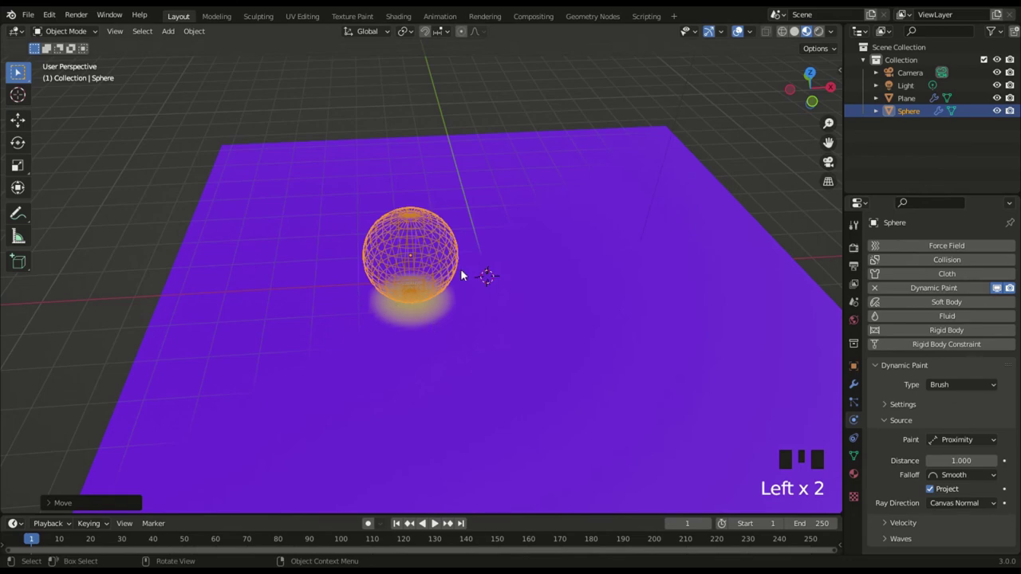
- Set the brush Paint Source to Object Center and move the sphere along Z relative to the plane
scroll("up", 3)
left_click_drag(437, 521, 629, 387)
left_click_drag(630, 388, 494, 317)
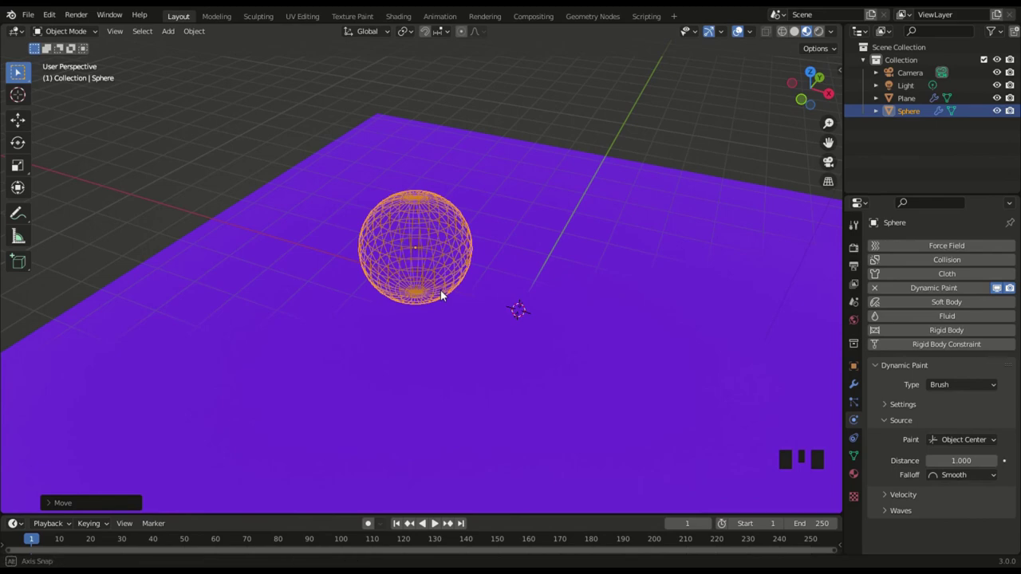
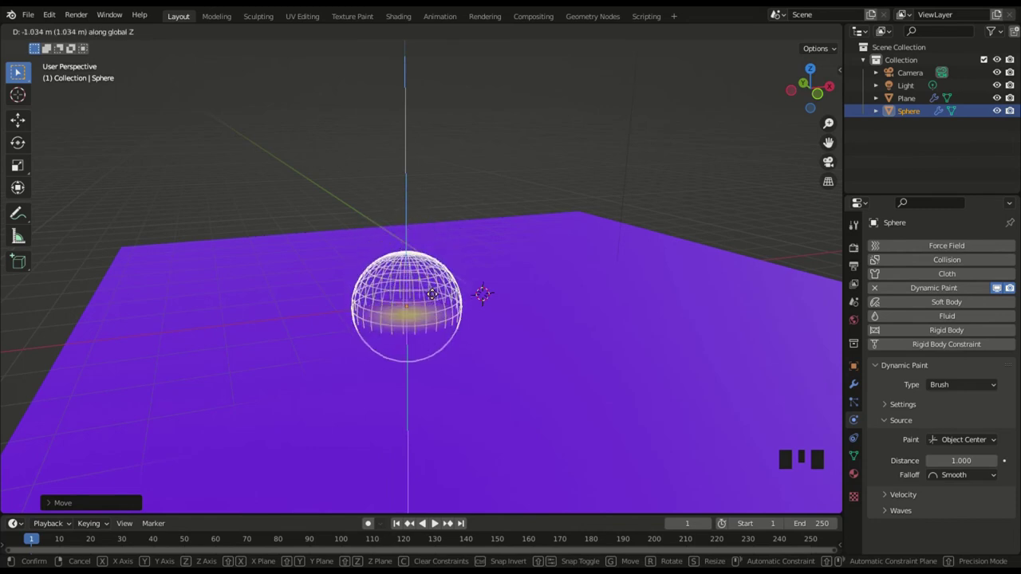
scroll("up", 3)
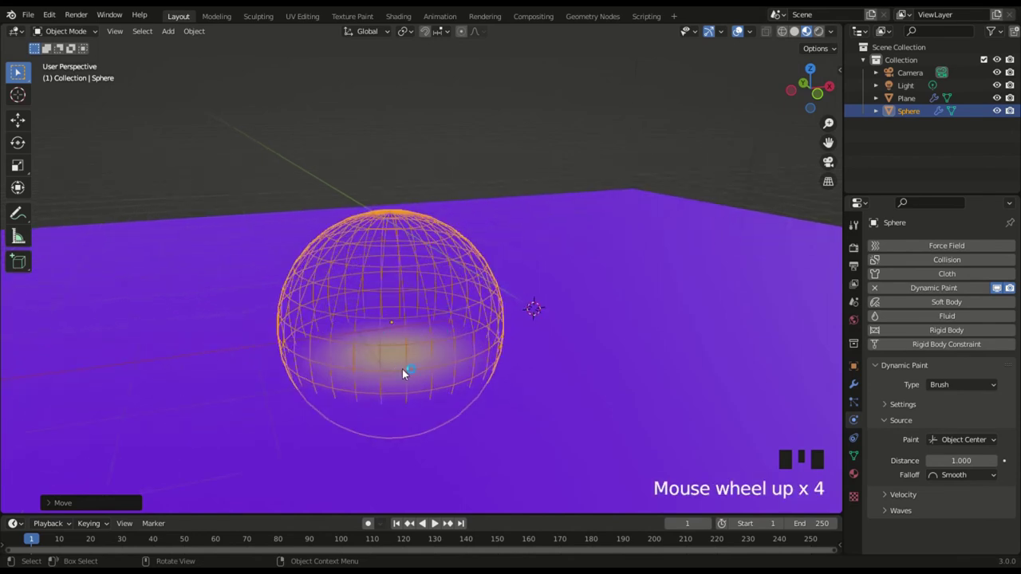
key("g")
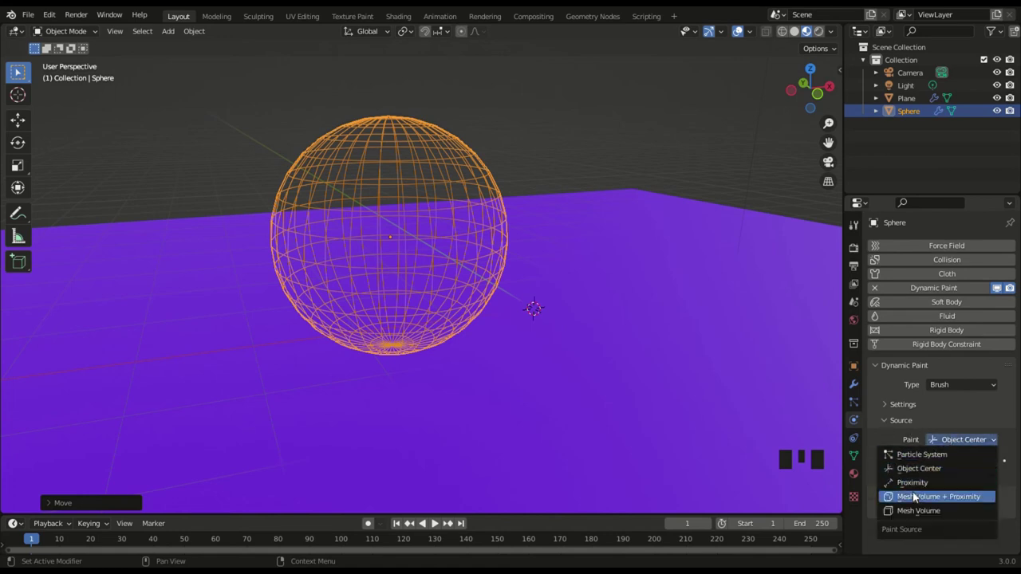
- Set Paint Source to Mesh Volume + Proximity, scrub to a later frame, then switch it to Particle System
left_click(903, 498)
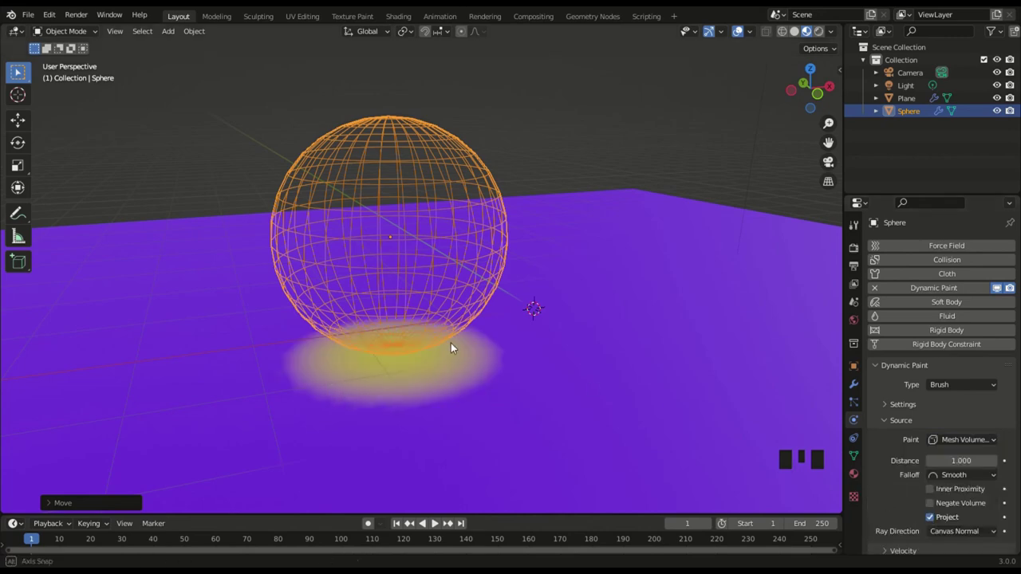
left_click_drag(456, 354, 828, 441)
left_click(829, 441)
left_click(403, 201)
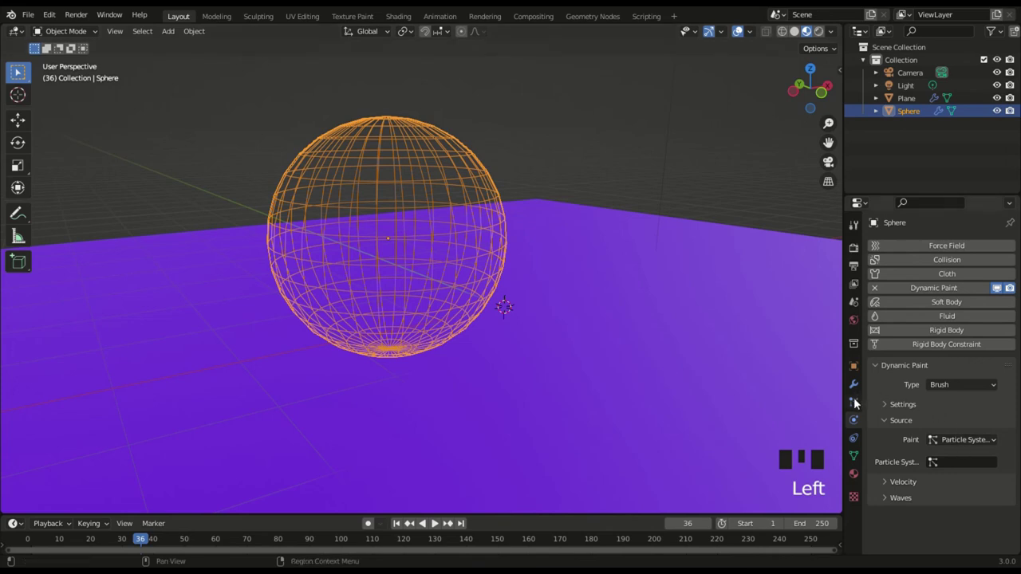
- Add a particle system to the sphere and play to watch its particles emit
left_click_drag(998, 231, 409, 198)
key("space")
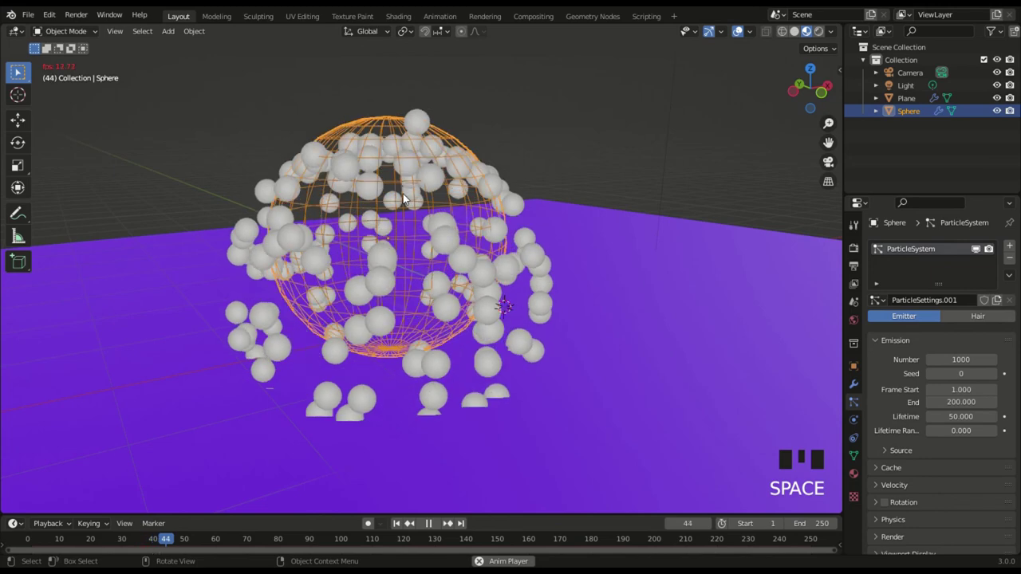
key("space")
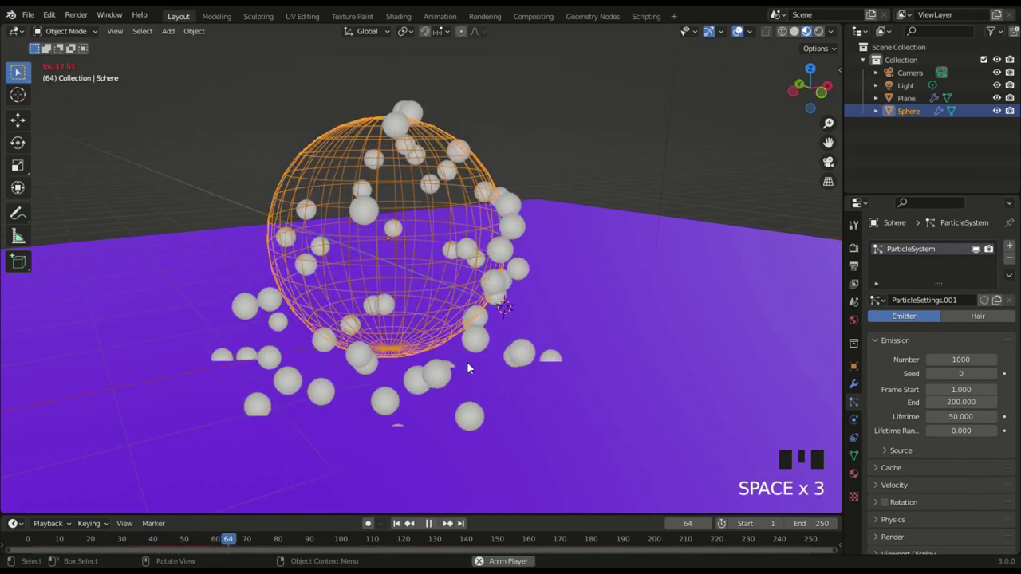
key("space")
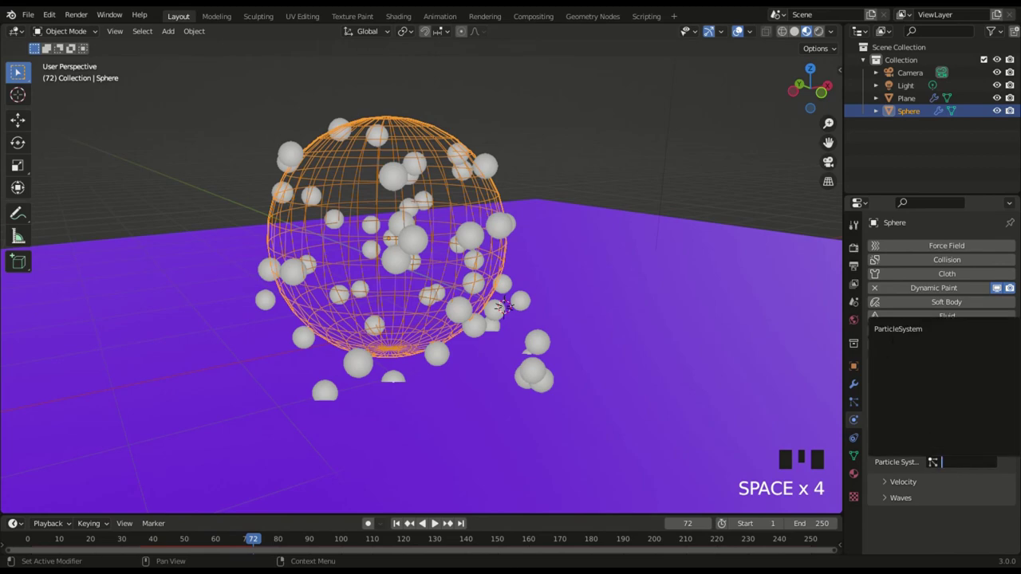
- Pick the sphere's ParticleSystem as the brush source, play, and start raising the sphere with G Z
left_click_drag(921, 326, 461, 297)
key("space")
key("space")
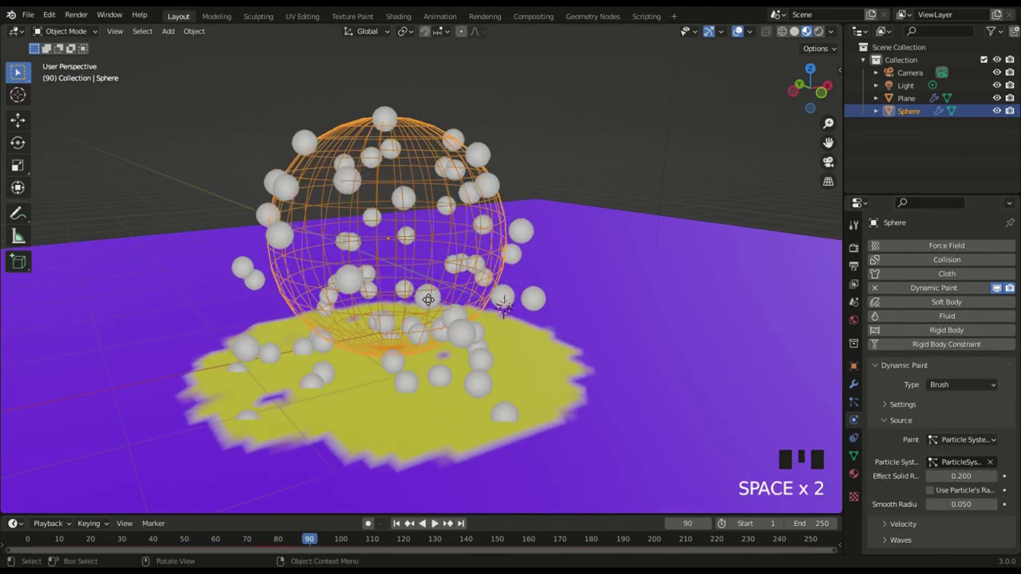
key("g")
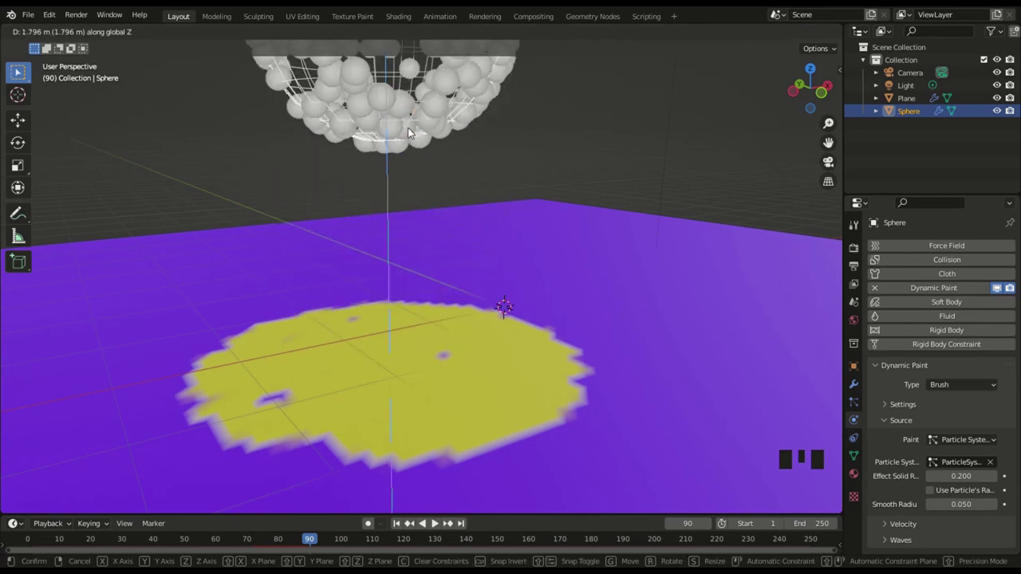
- Replay from frame 1 several times so the falling particles paint yellow patches on the plane
key("shift+Left")
key("space")
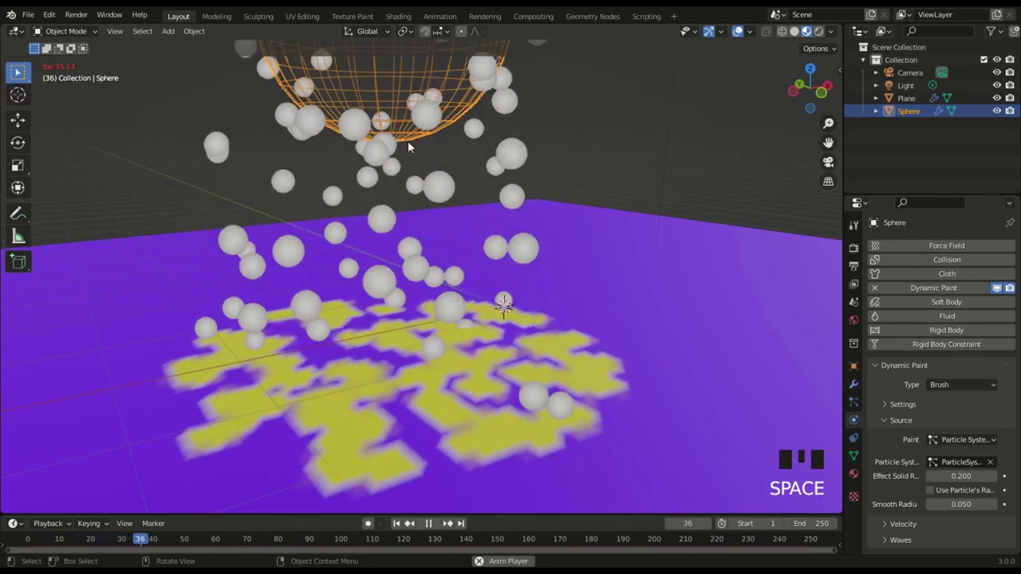
key("space")
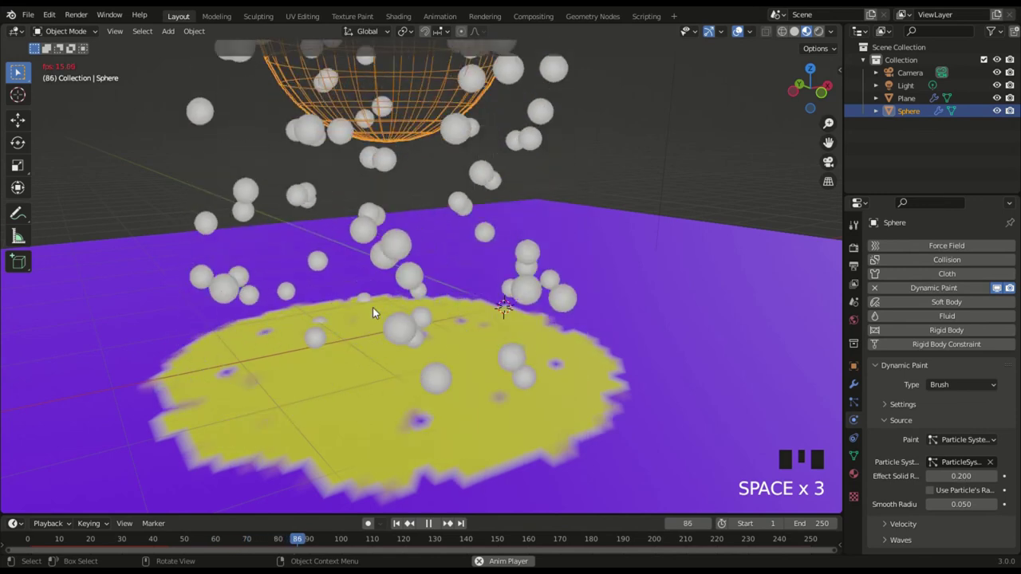
key("space")
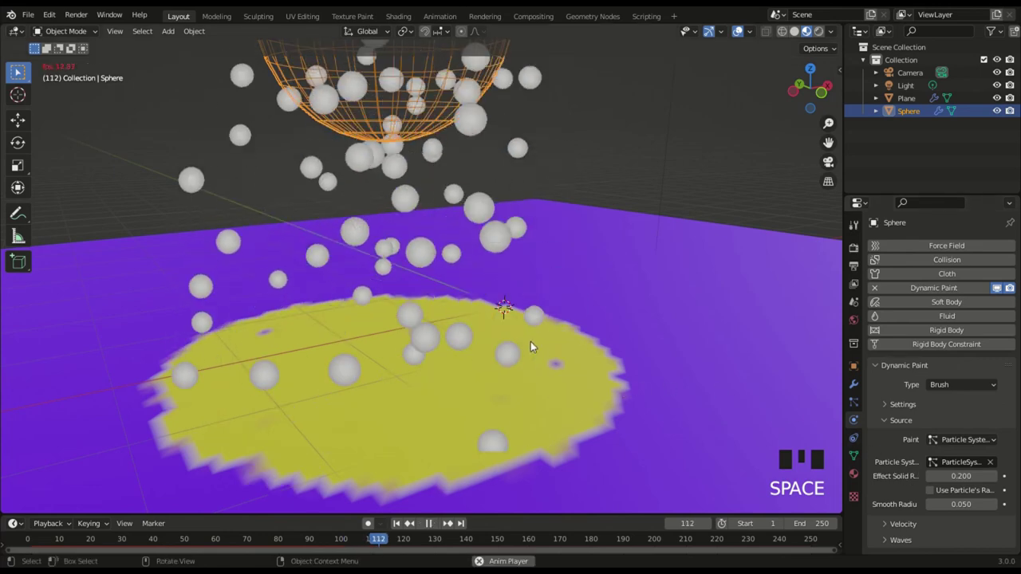
key("space")
key("shift+Left")
key("space")
key("space")
key("space")
key("space")
key("space")
key("space")
- View the plane up close and replay from frame 1 to watch the particles leave blocky yellow dabs
left_click_drag(452, 321, 290, 384)
scroll("up", 3)
scroll("up", 3)
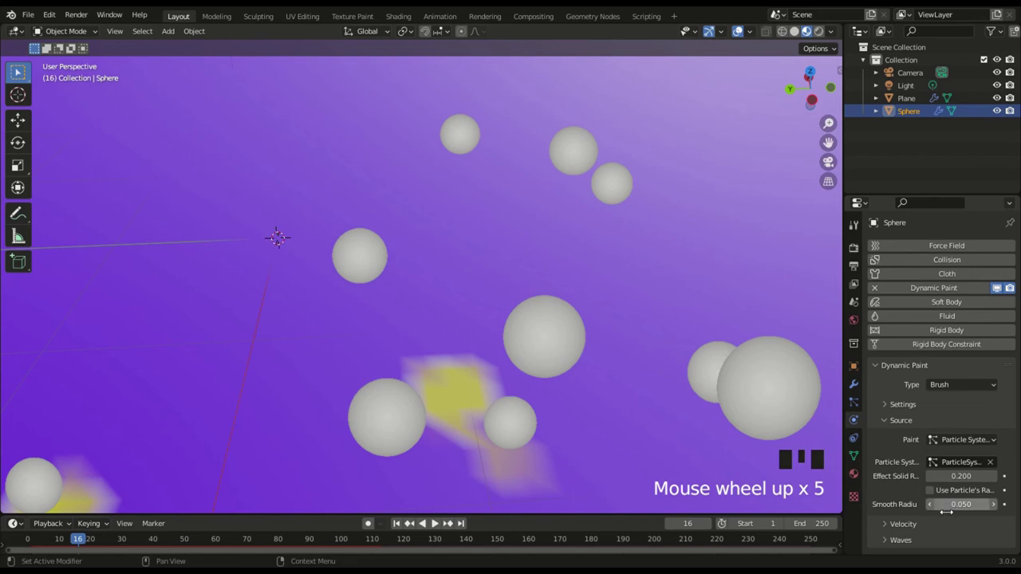
scroll("up", 3)
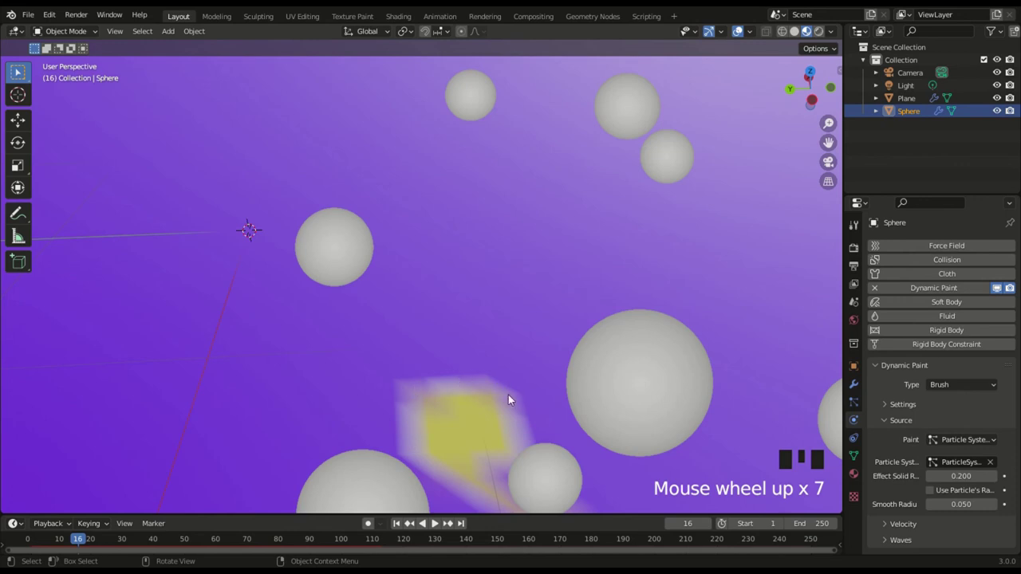
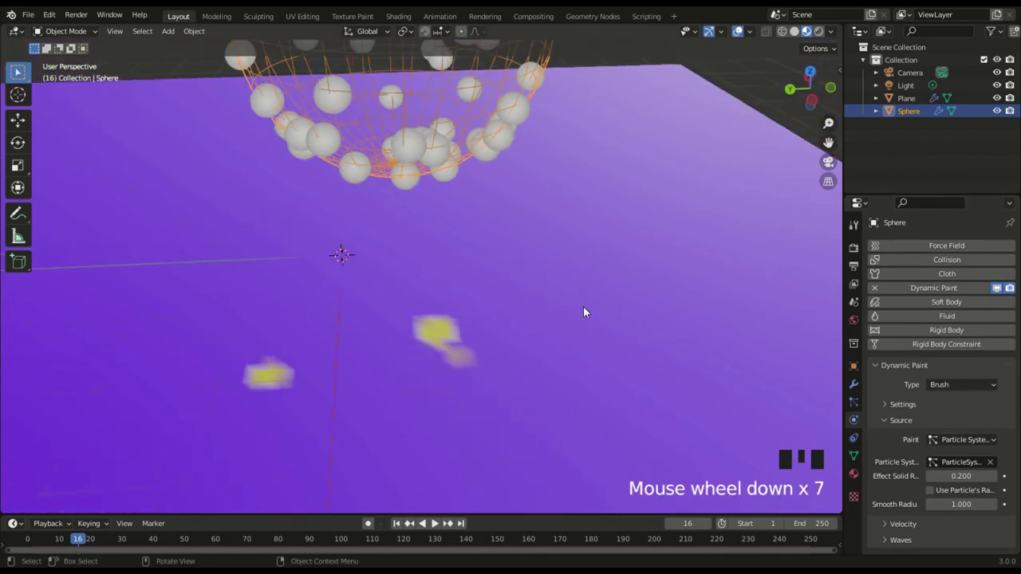
key("space")
key("space")
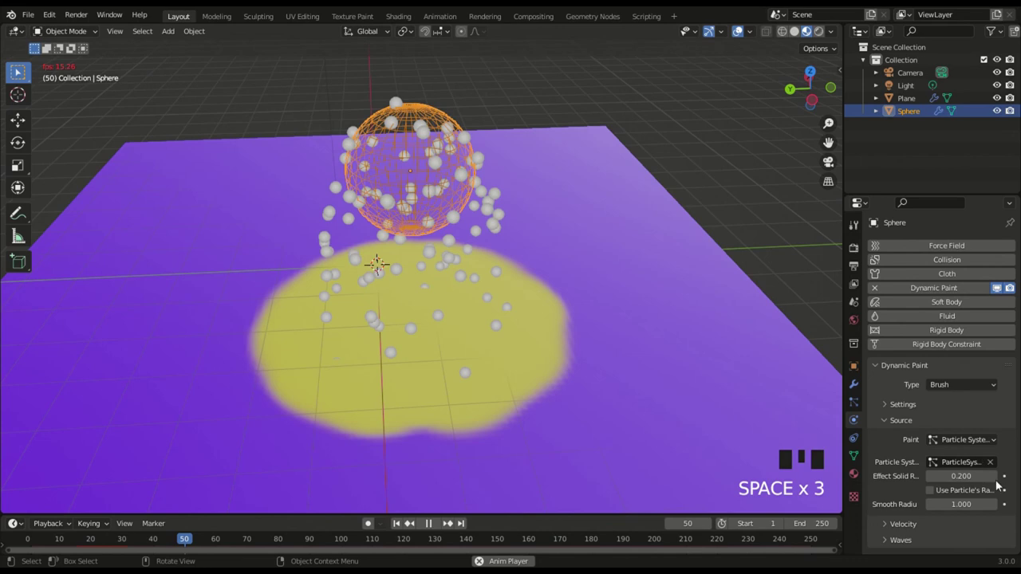
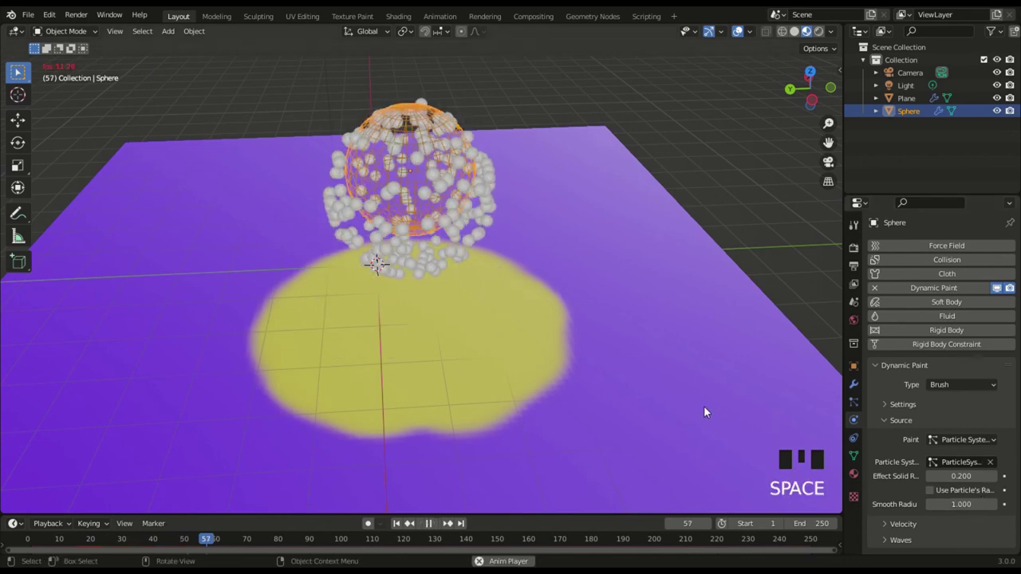
key("space")
key("shift+Left")
key("space")
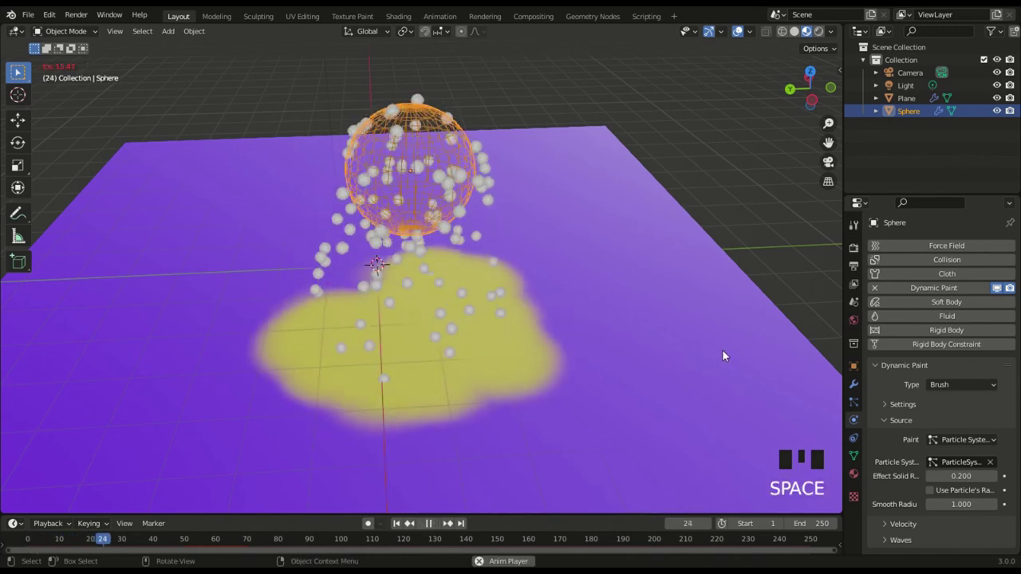
key("space")
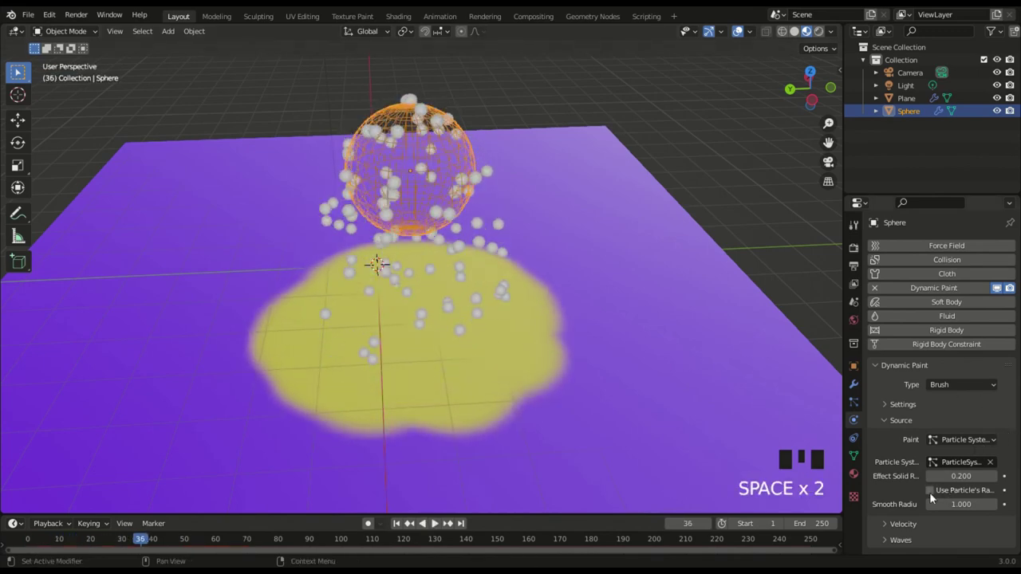
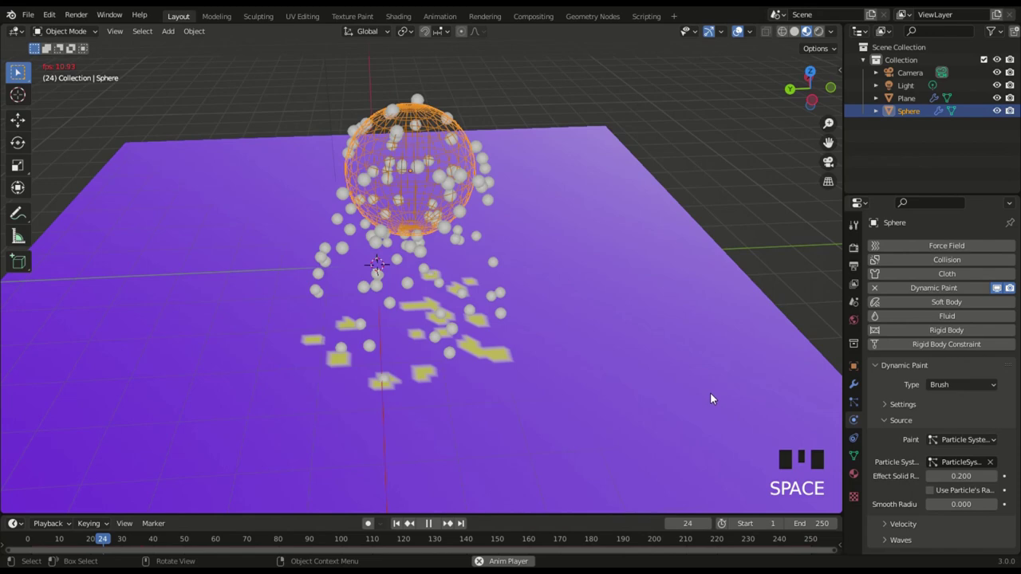
key("space")
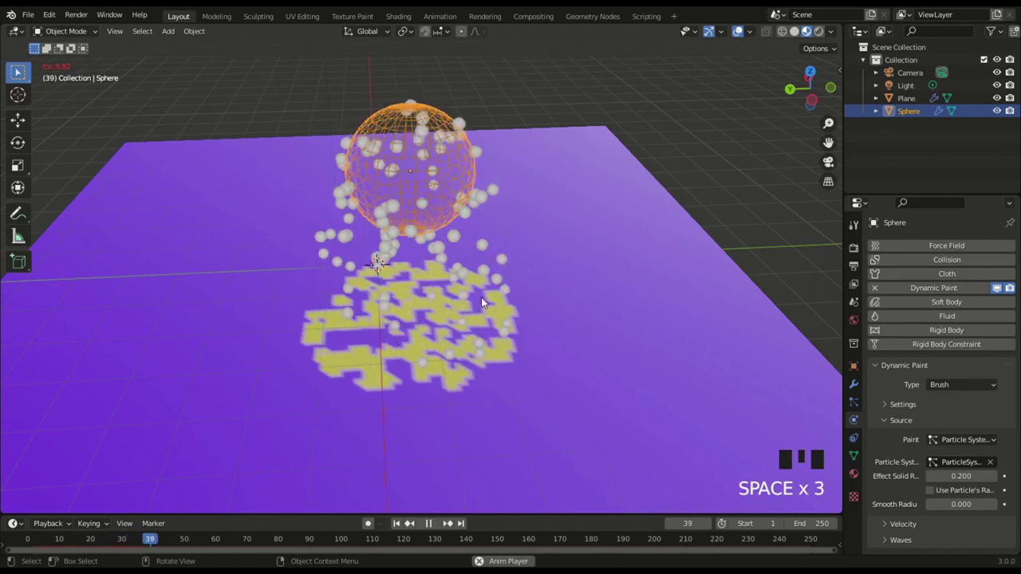
- Set Paint Source to Mesh Volume, display the sphere as Solid, rewind to frame 1 and lower the sphere
key("space")
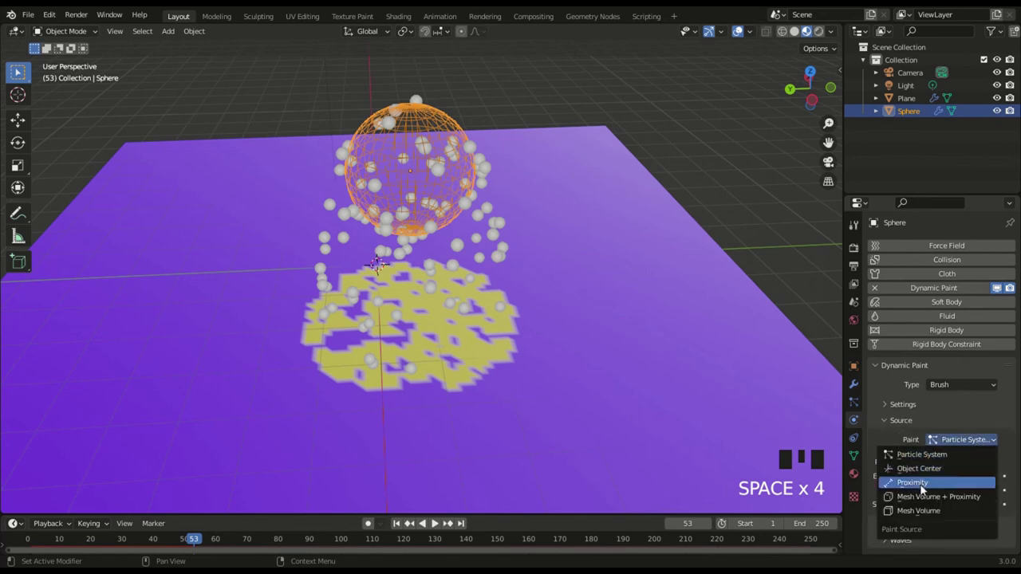
left_click_drag(694, 403, 485, 214)
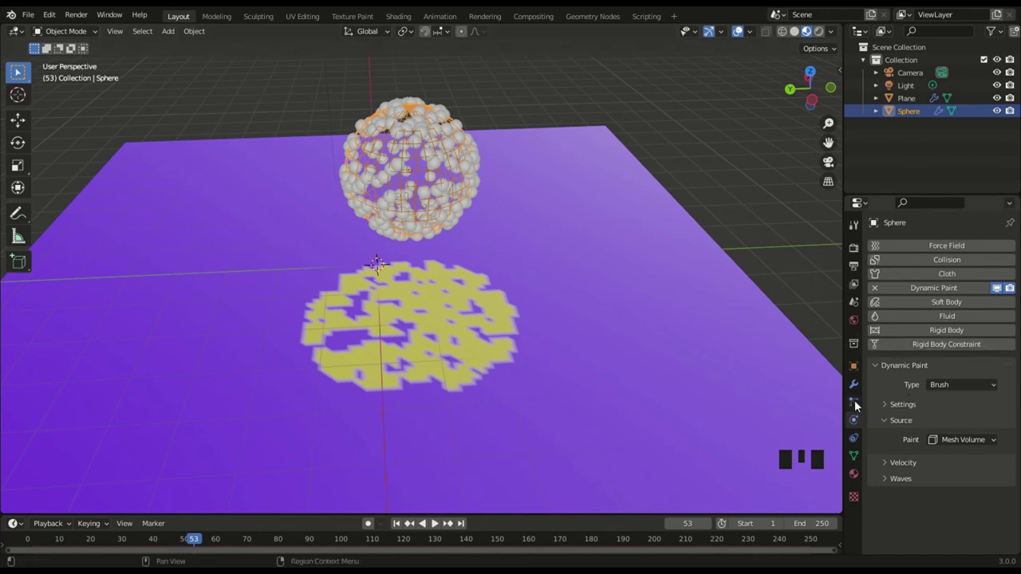
left_click_drag(1013, 264, 401, 180)
key("space")
key("shift+Left")
key("space")
key("g")
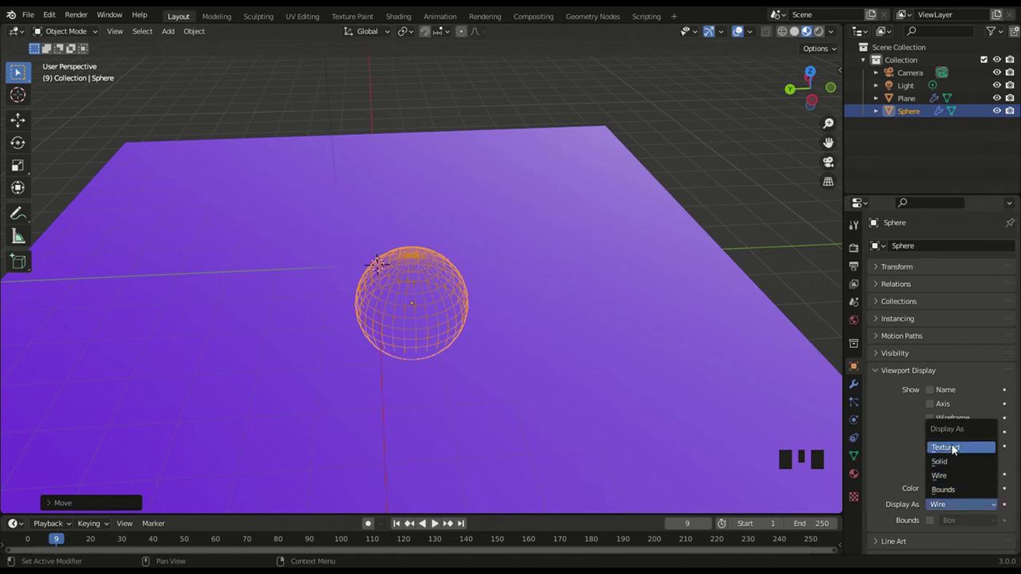
- Expand the sphere brush's Velocity options with Multiply Alpha, Replace Color and a purple ramp
left_click(871, 435)
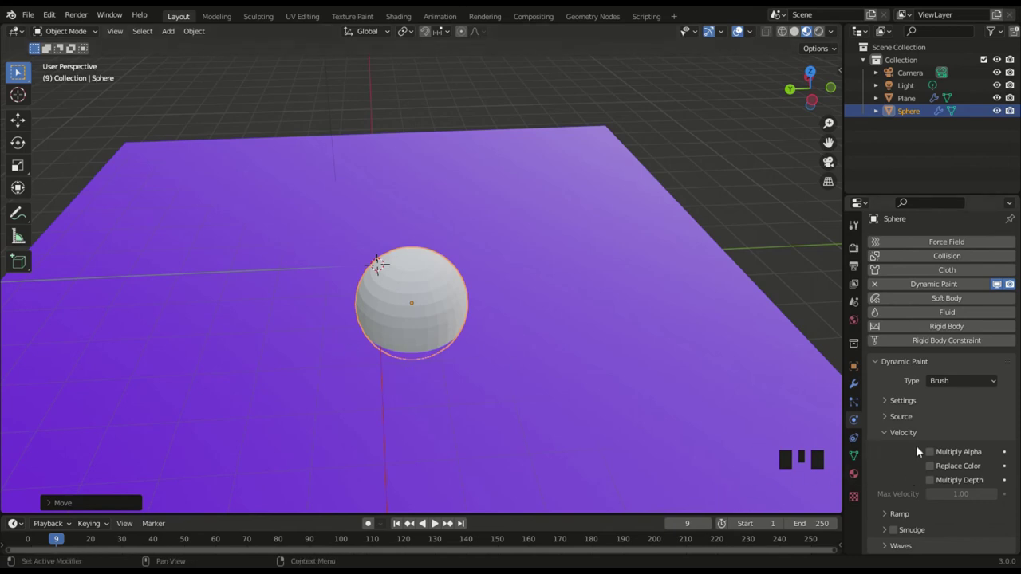
left_click(934, 455)
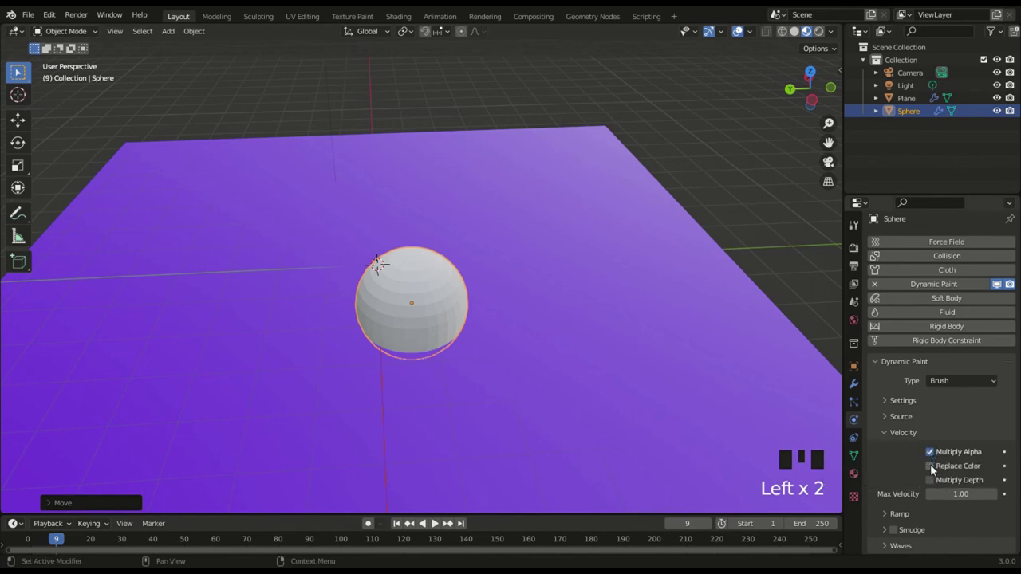
left_click(934, 468)
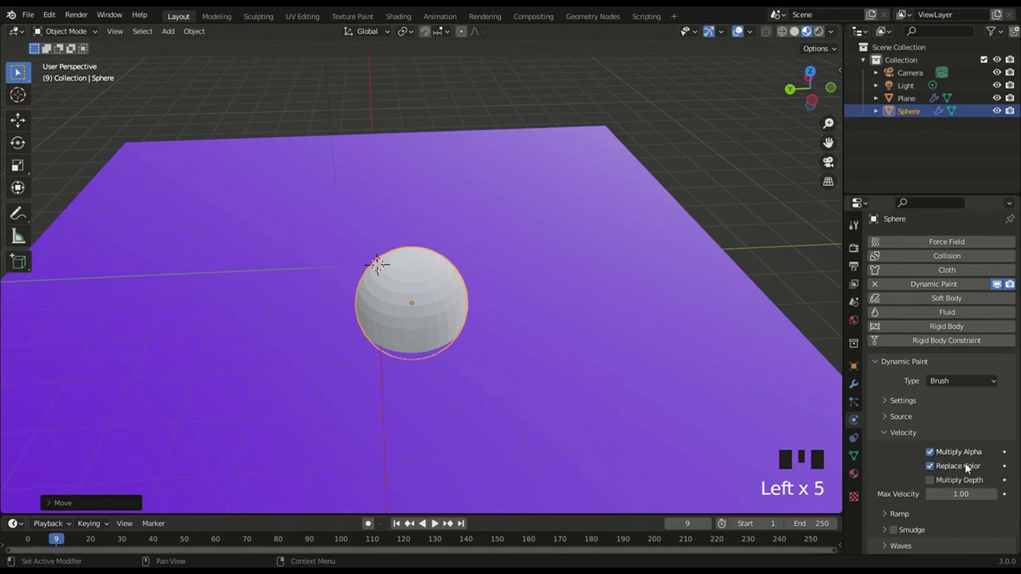
left_click(935, 468)
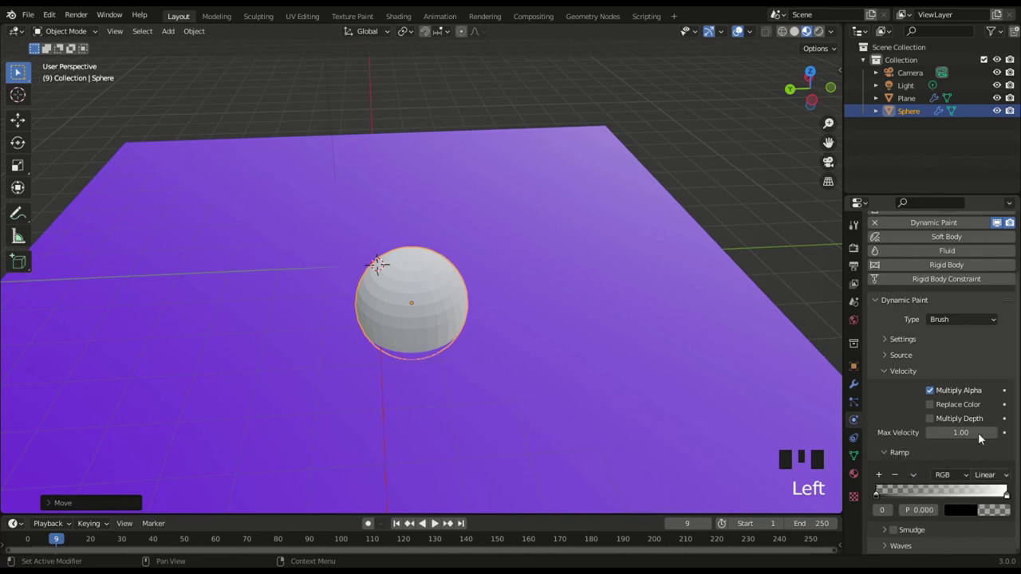
- Collapse the Velocity panel and expand the brush's Waves panel with wave type Change
left_click(934, 410)
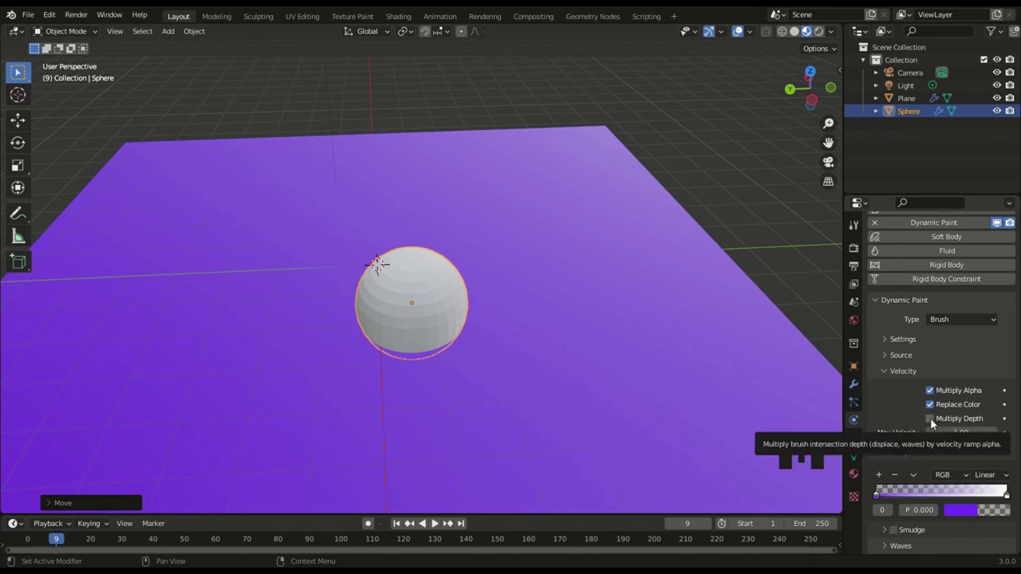
left_click(935, 422)
left_click(934, 422)
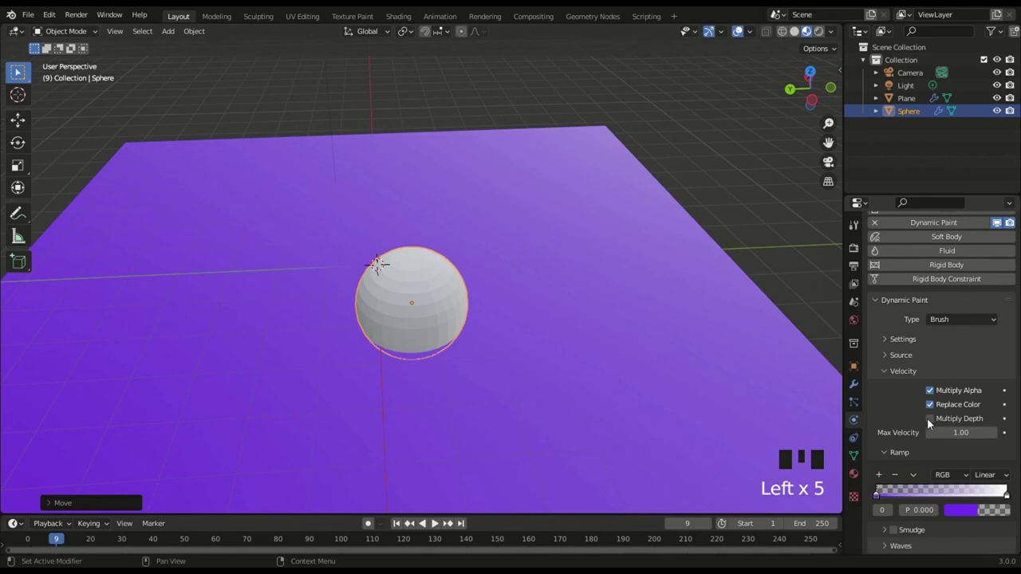
left_click(932, 422)
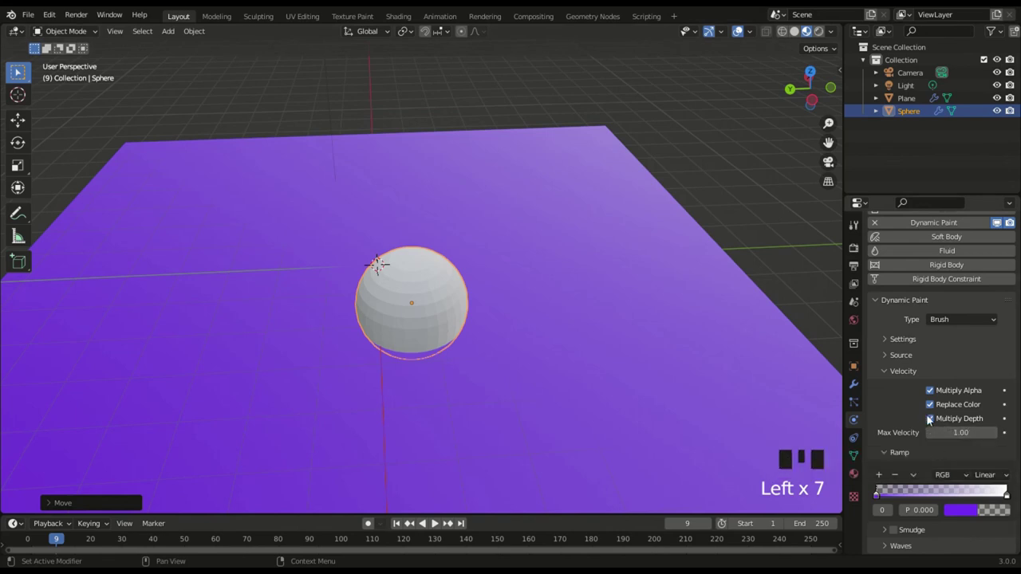
left_click(934, 421)
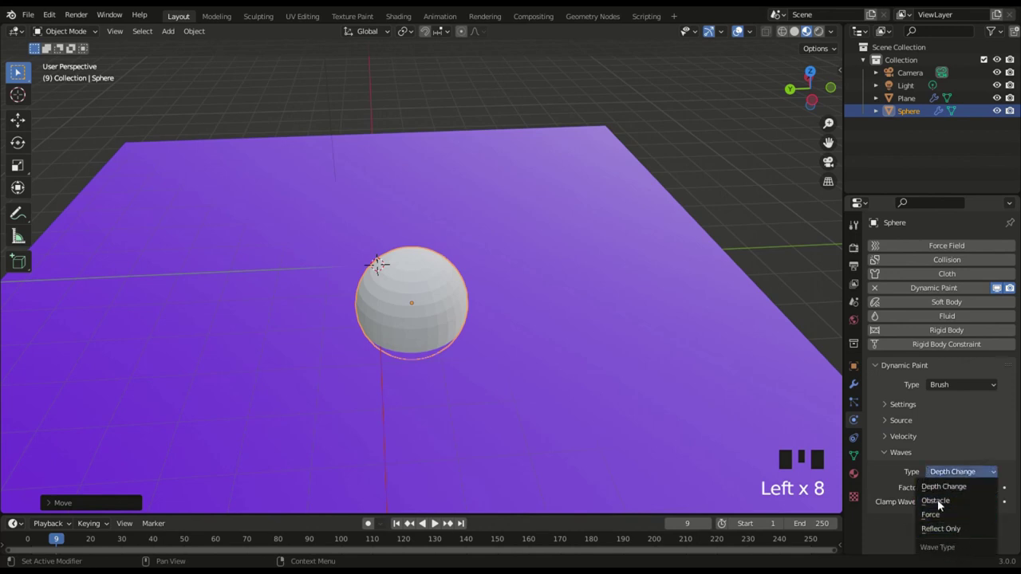
- Select the plane canvas to switch its surface type to Waves
left_click(562, 299)
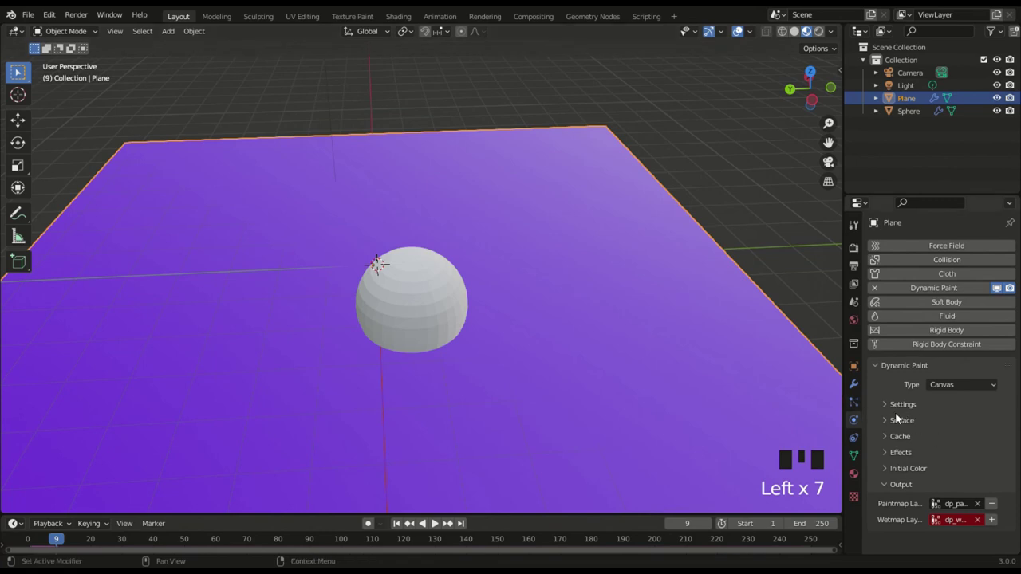
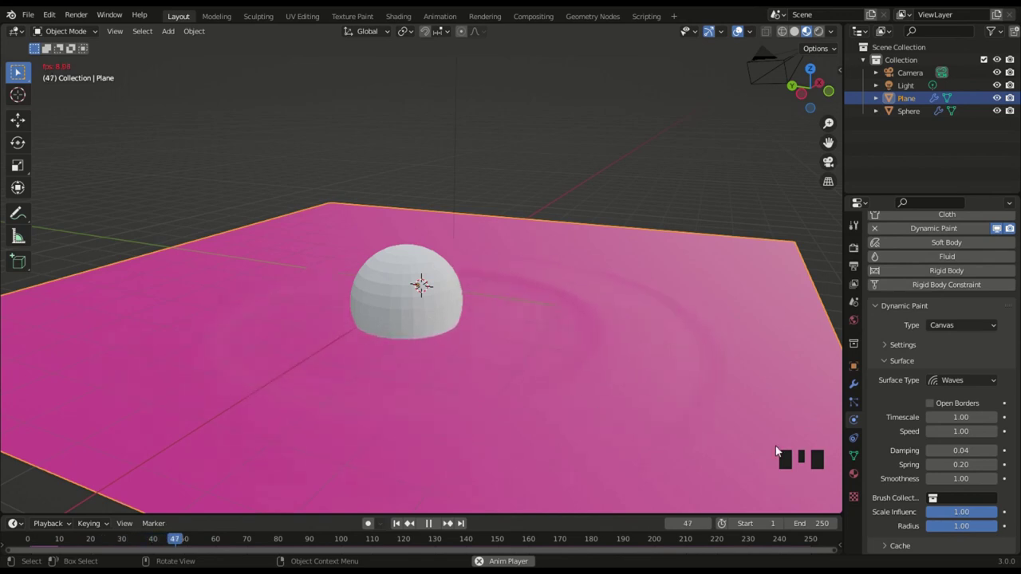
- Stop playback at frame 50 and select the sphere brush again
key("space")
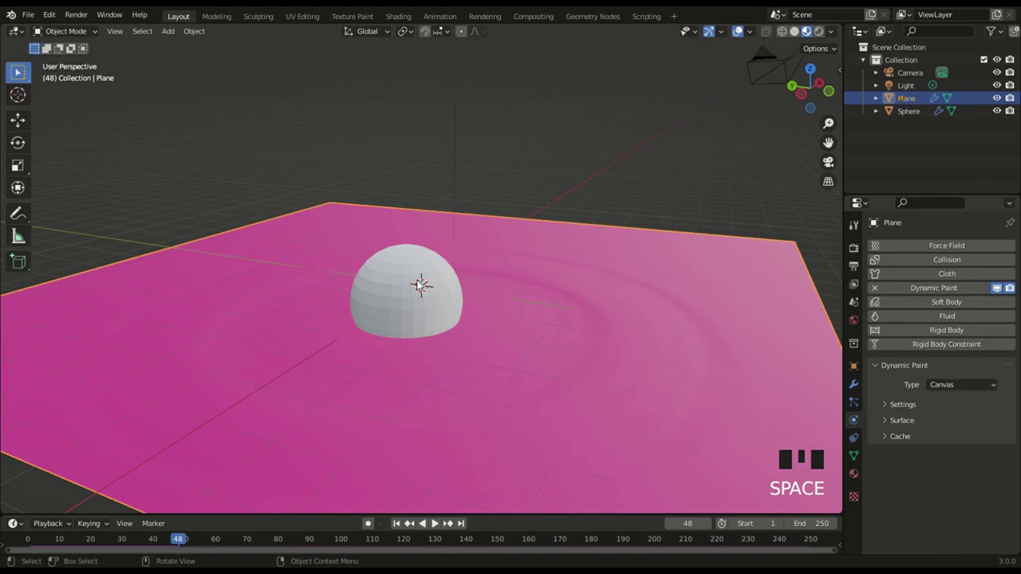
left_click(406, 315)
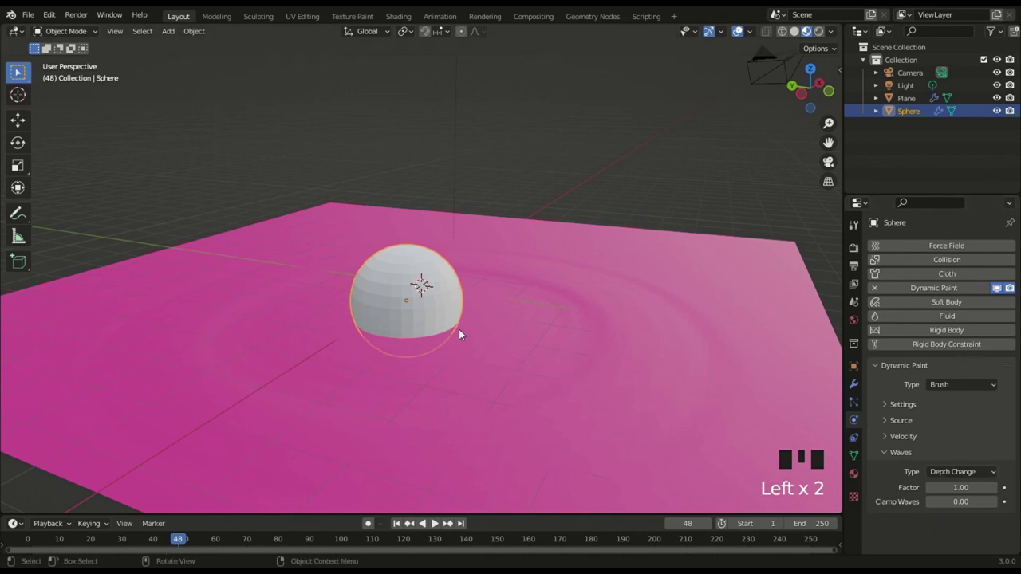
key("space")
- Display the sphere as Wire and play the animation viewed low over the plane
key("space")
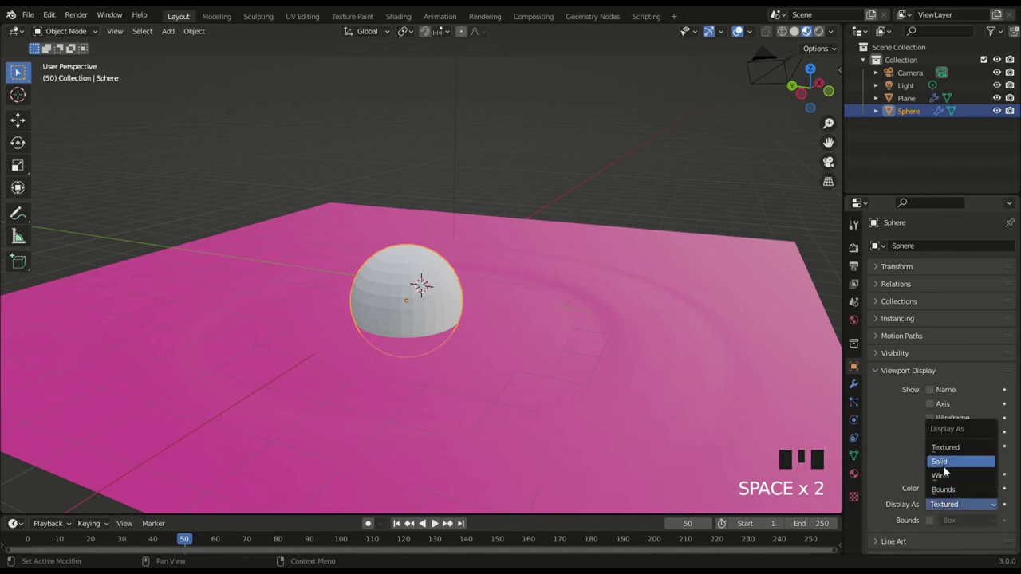
left_click_drag(957, 490, 422, 282)
key("space")
scroll("up", 3)
left_click_drag(478, 289, 409, 273)
scroll("down", 3)
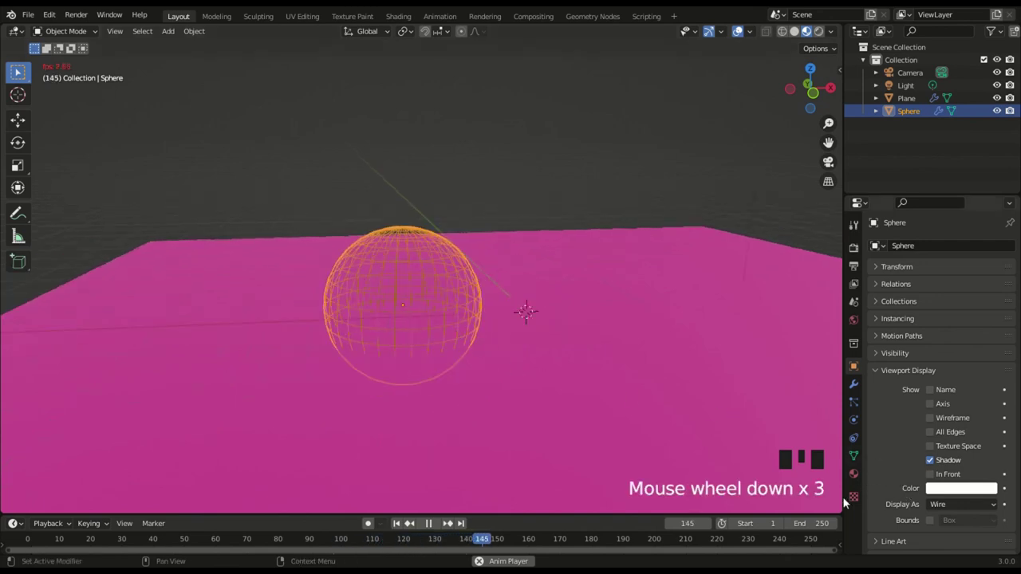
- Return to the sphere's physics settings and replay the ripples from the start, zoomed close to the sphere
left_click(859, 422)
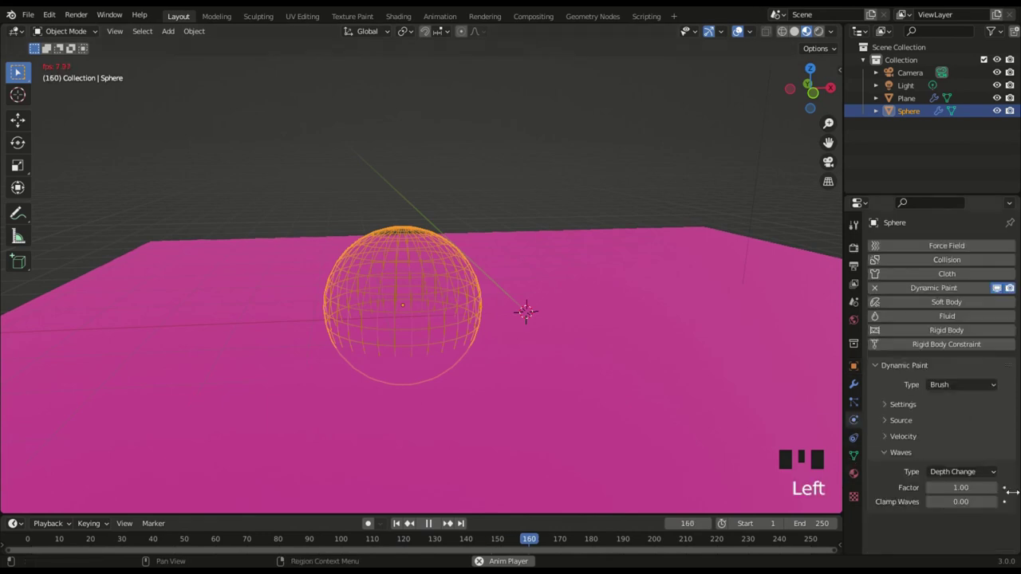
key("space")
left_click_drag(968, 474, 441, 307)
key("shift+Left")
scroll("up", 3)
key("space")
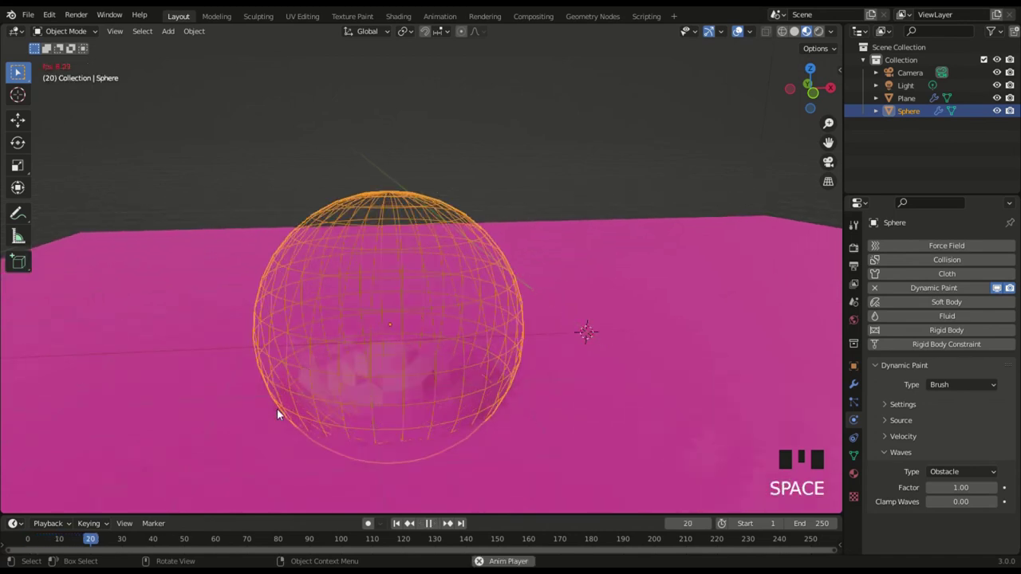